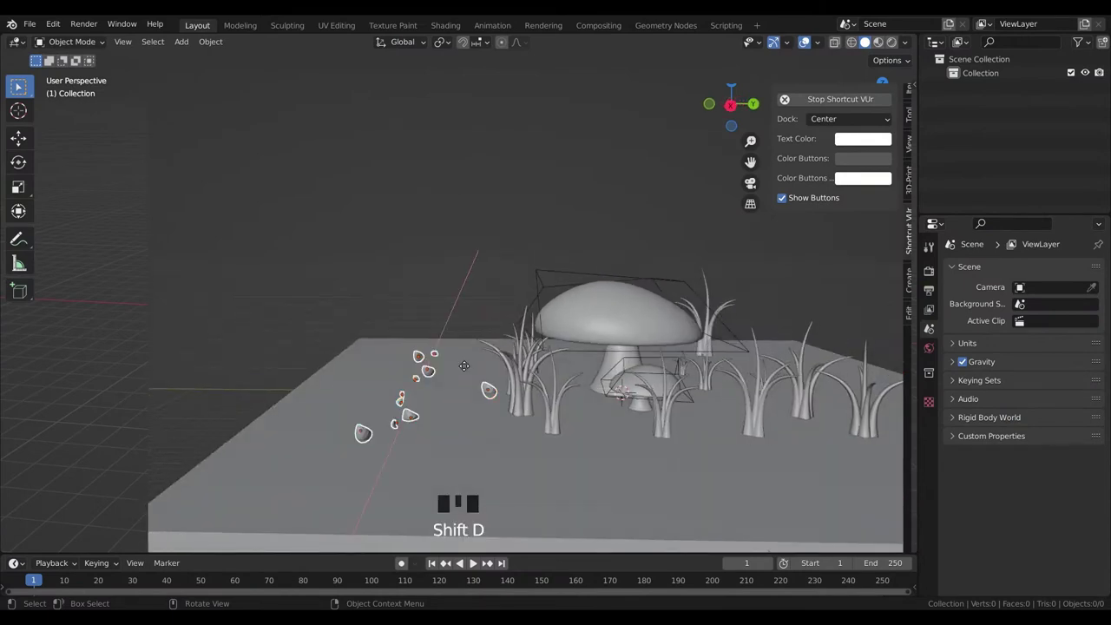
- Duplicate and rotate the last scene elements to finish the mushroom arrangement
key(shift+d)
key(r)
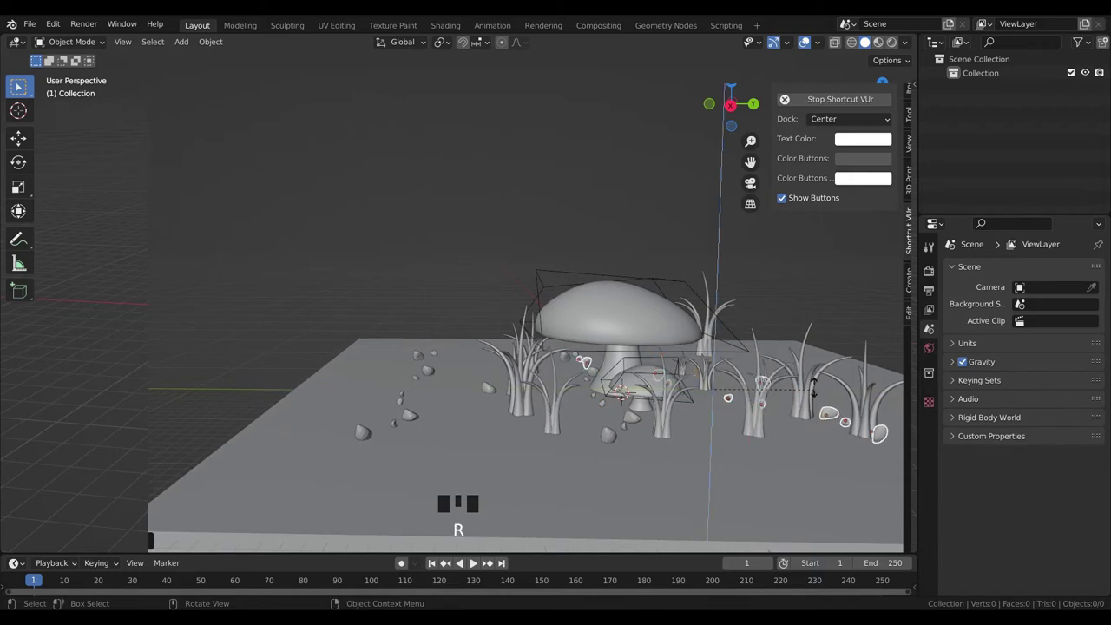
key(shift+d)
key(r)
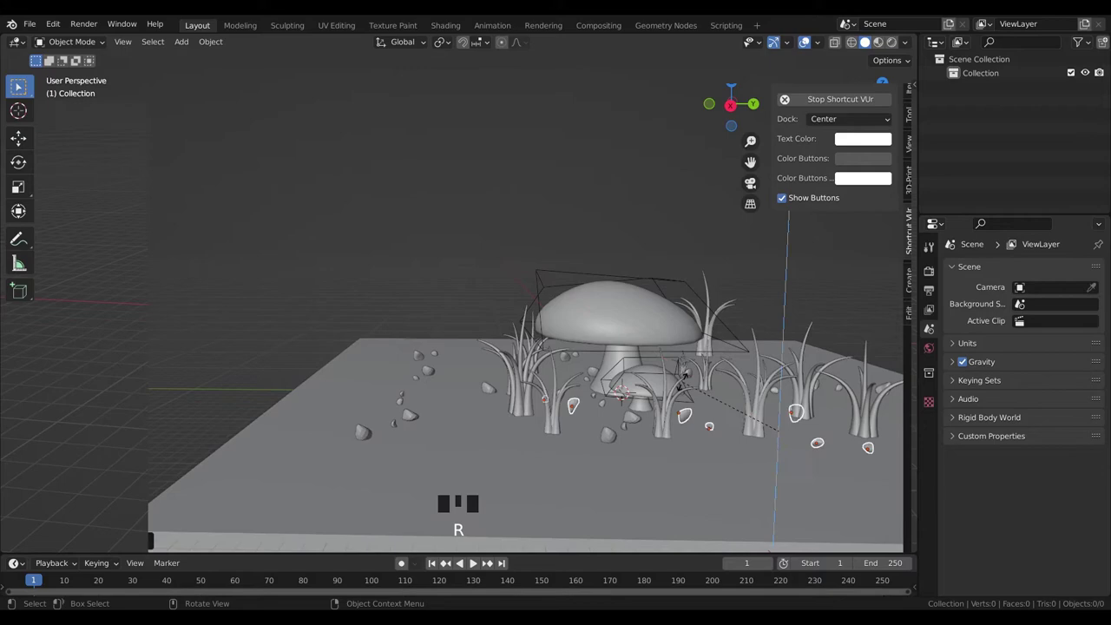
key(shift+d)
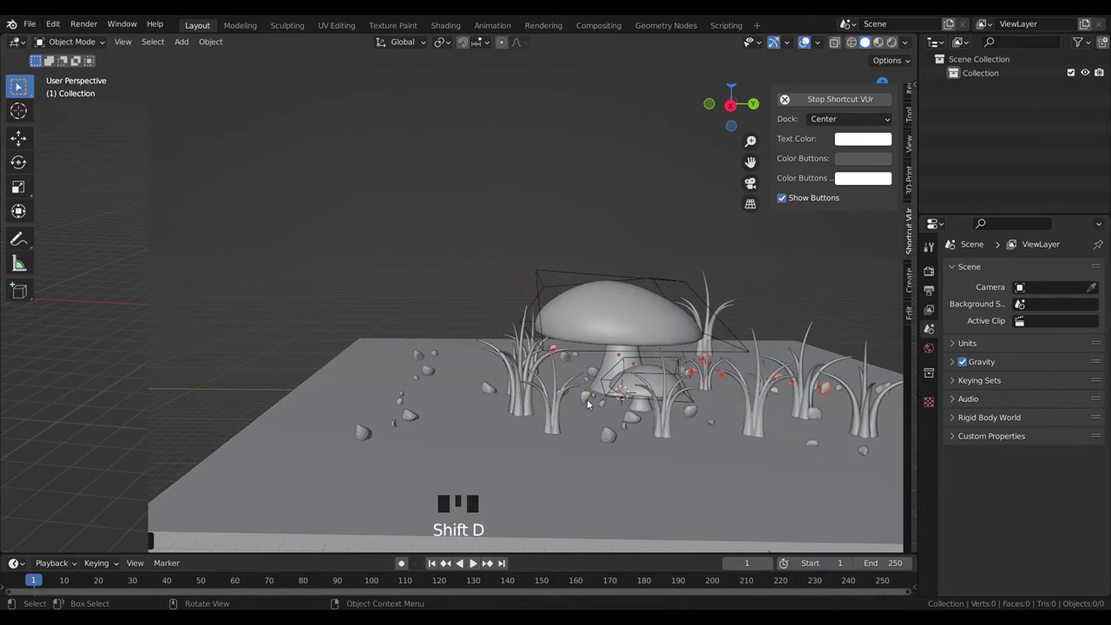
key(r)
- Orbit and zoom around the finished mushroom scene to inspect it and save the file
click(452, 302)
drag(513, 298, 446, 293)
scroll(down, 3)
drag(675, 399, 708, 407)
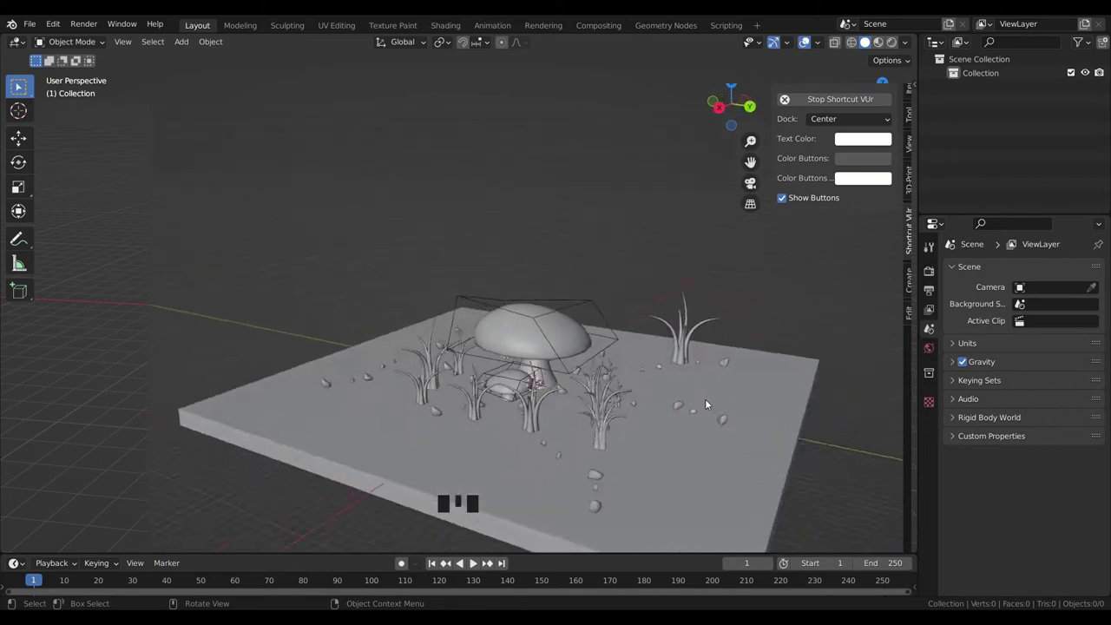
scroll(up, 3)
drag(727, 384, 643, 362)
scroll(down, 3)
drag(697, 324, 533, 338)
scroll(up, 3)
drag(572, 338, 540, 338)
key(ctrl+s)
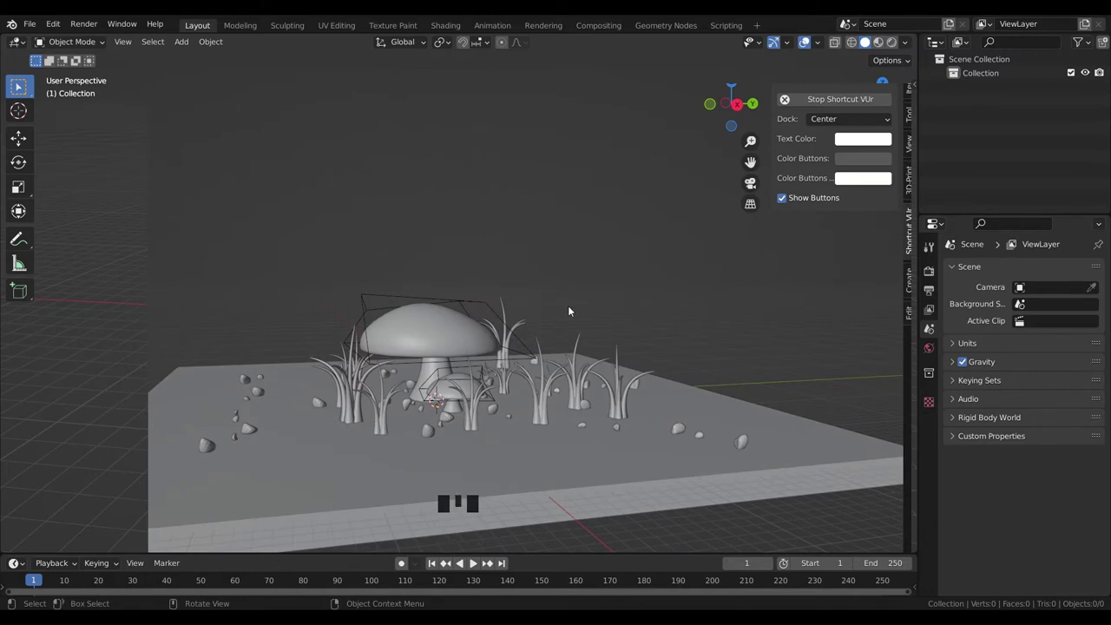
drag(665, 294, 651, 285)
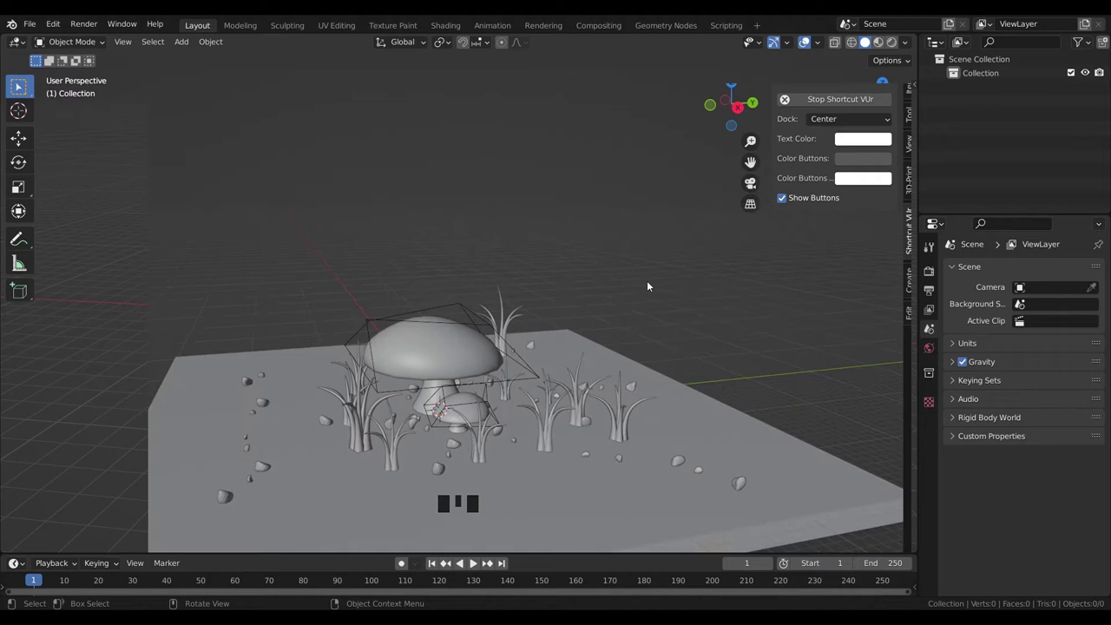
- Save, add a cube at the origin, view it from the front and go to its modifier settings
key(ctrl+s)
key(shift+a)
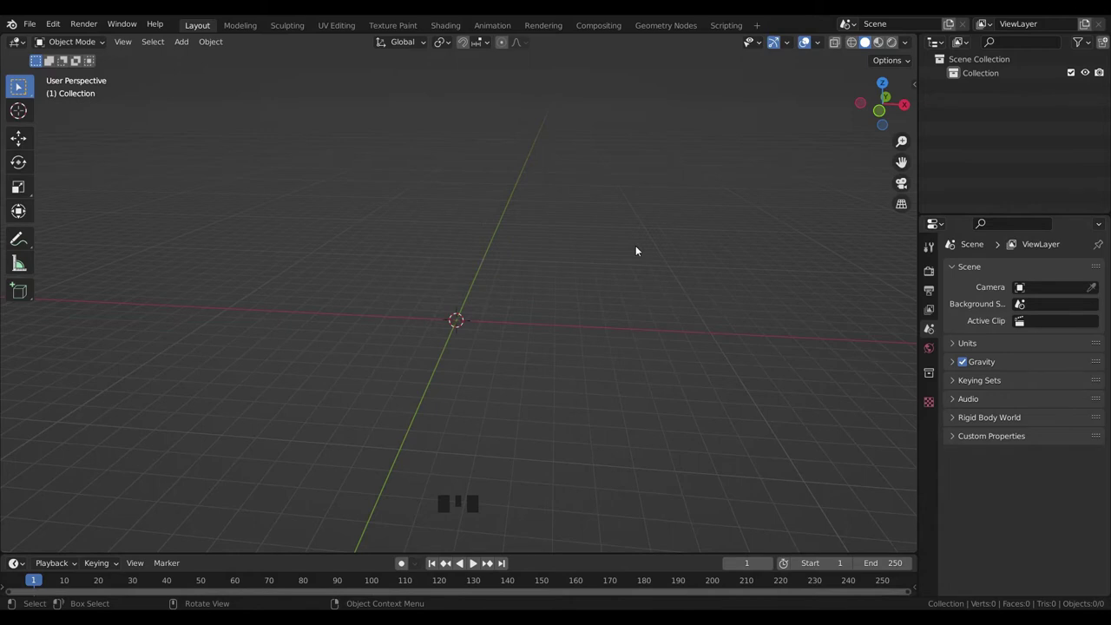
key(shift+a)
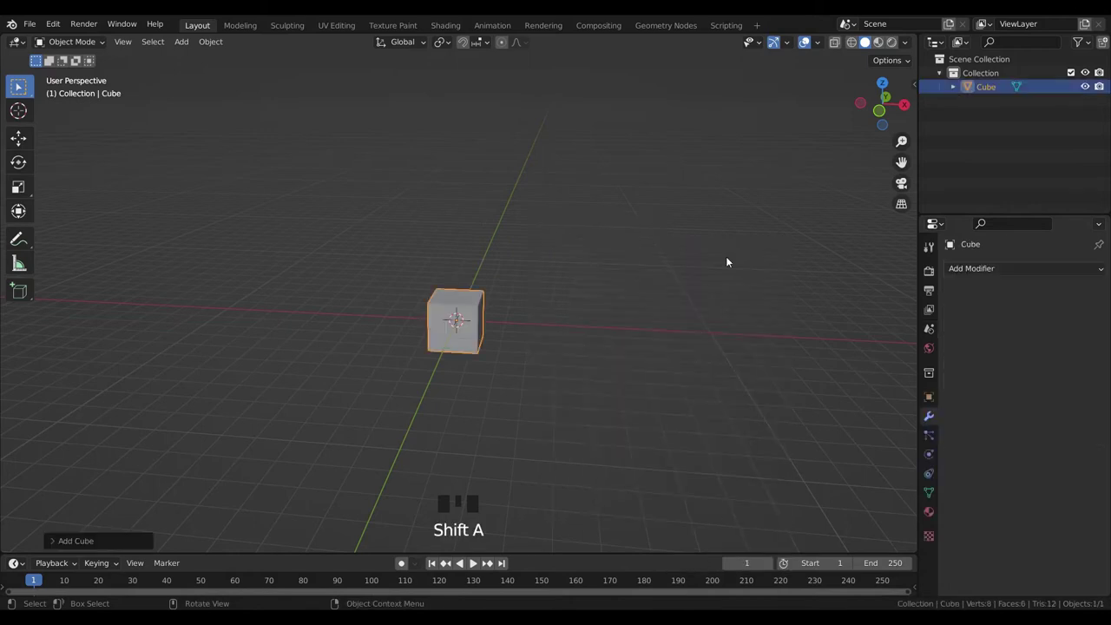
drag(521, 424, 898, 114)
click(898, 114)
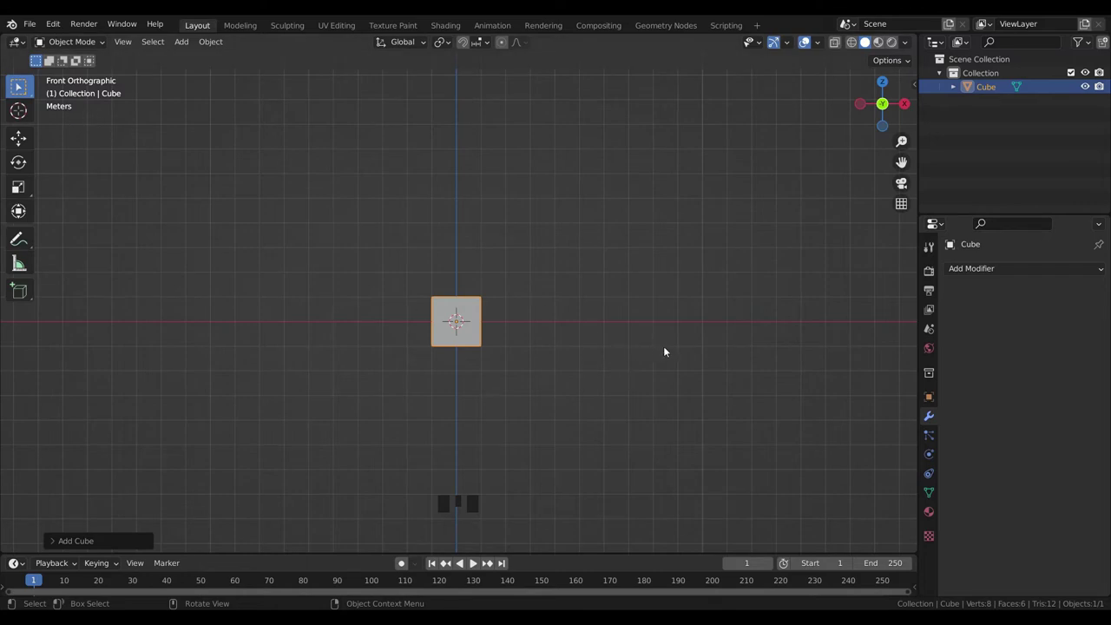
click(935, 417)
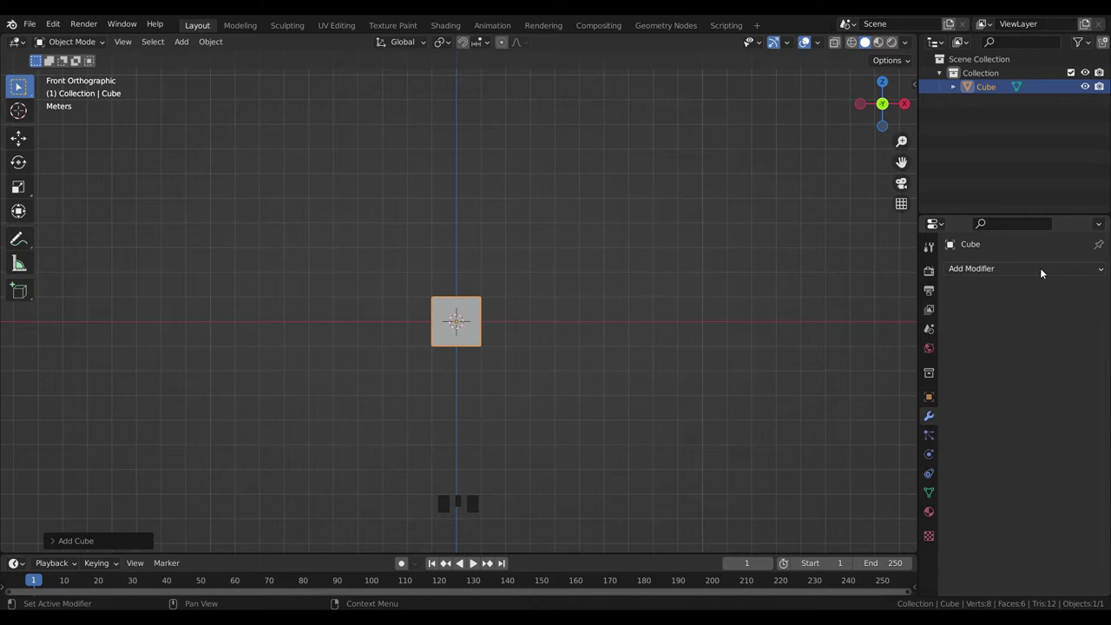
- Add a Subdivision Surface modifier at level 2 so the cube rounds into a ball
drag(1046, 275, 861, 519)
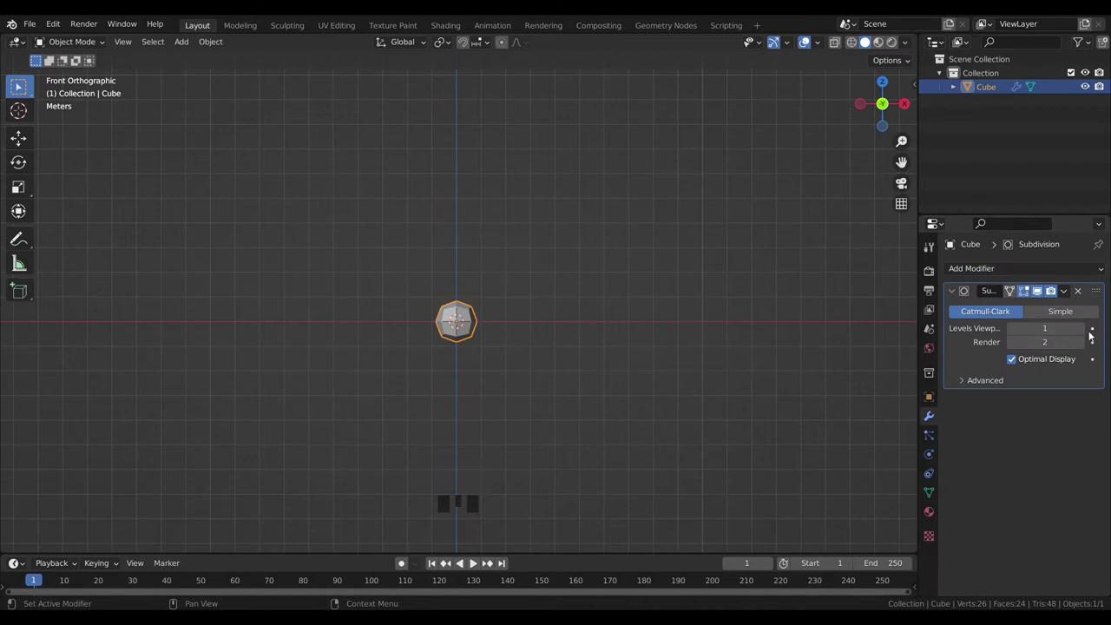
drag(1088, 330, 421, 345)
scroll(up, 3)
scroll(up, 3)
scroll(up, 3)
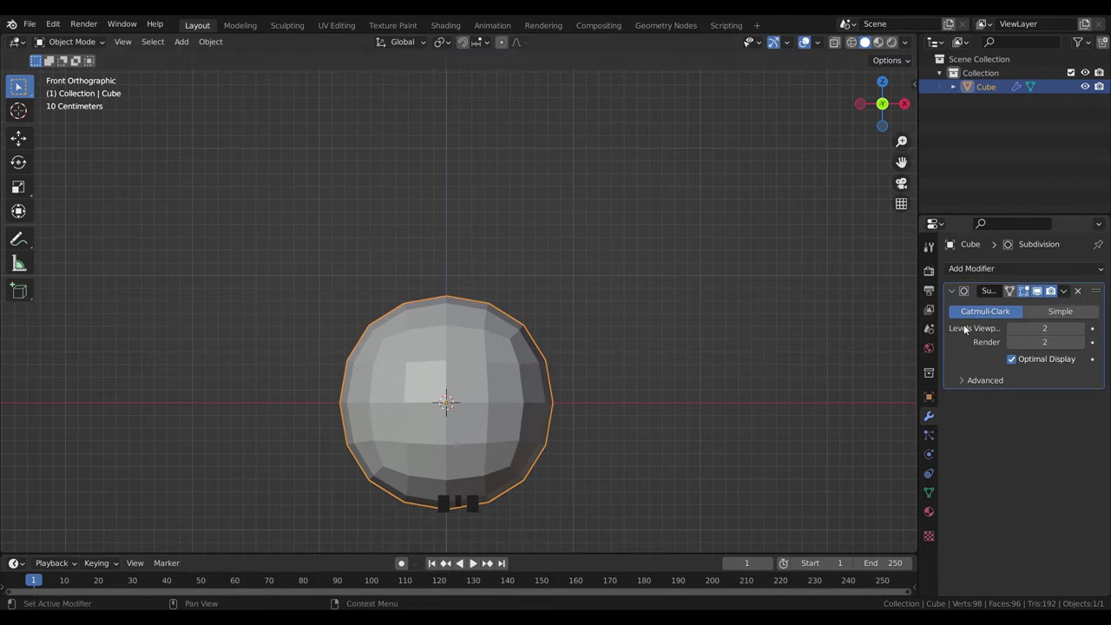
drag(1086, 292, 643, 351)
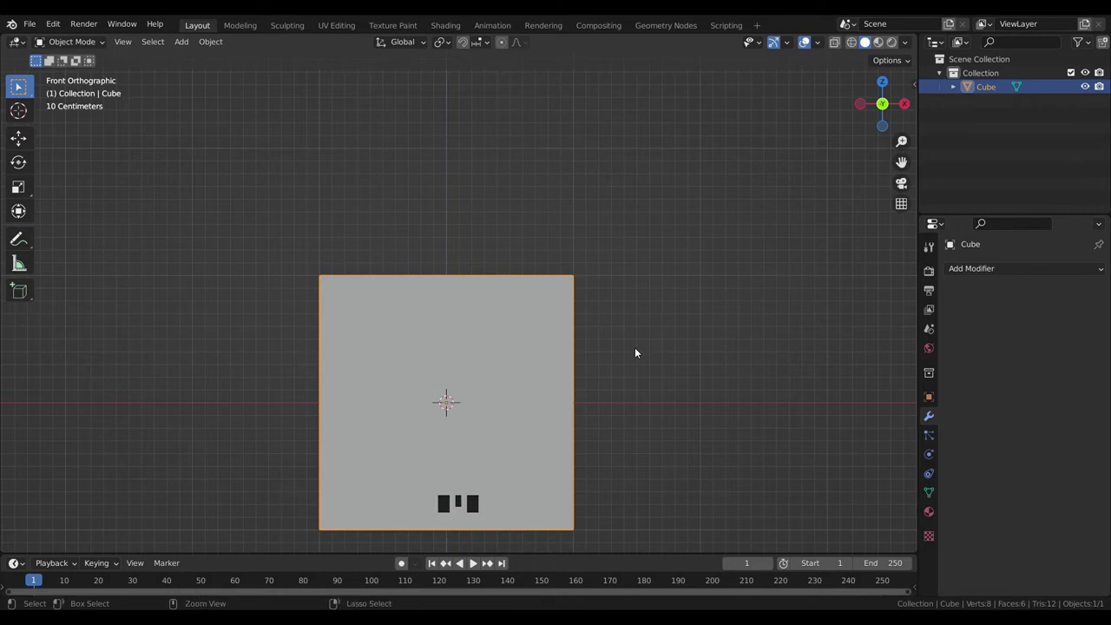
key(ctrl+2)
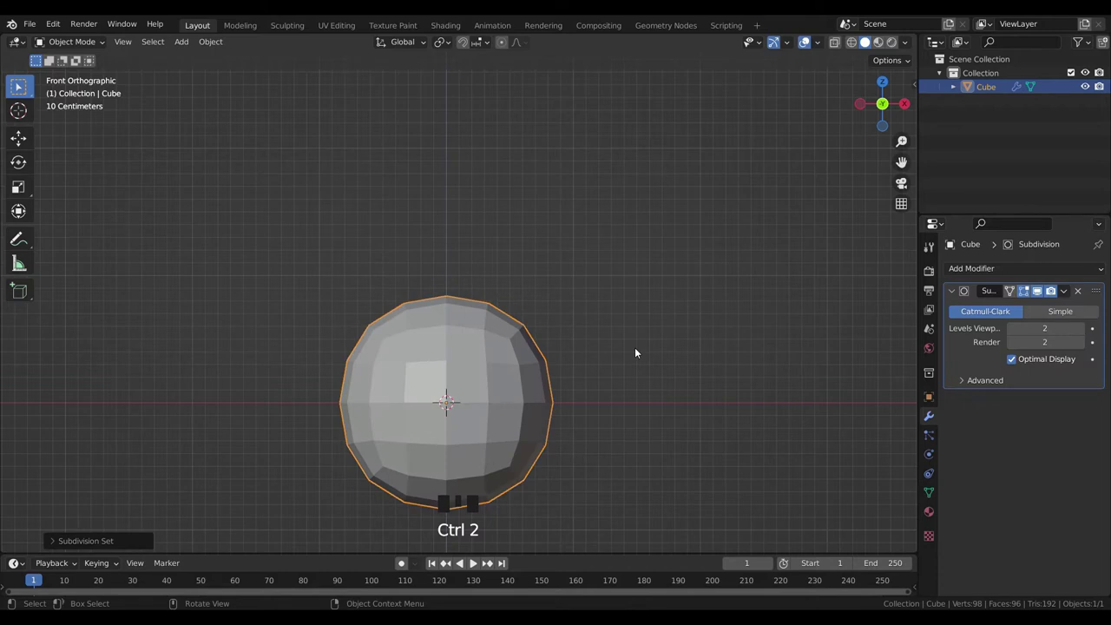
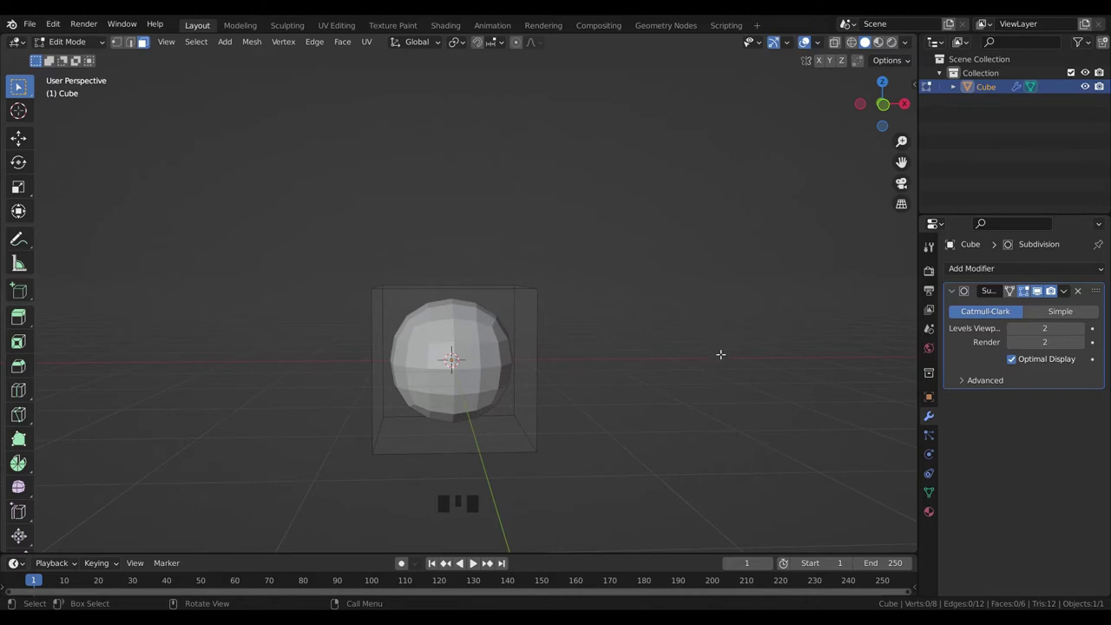
- Select all geometry and scale it along Z into a tall capsule shape
key(a)
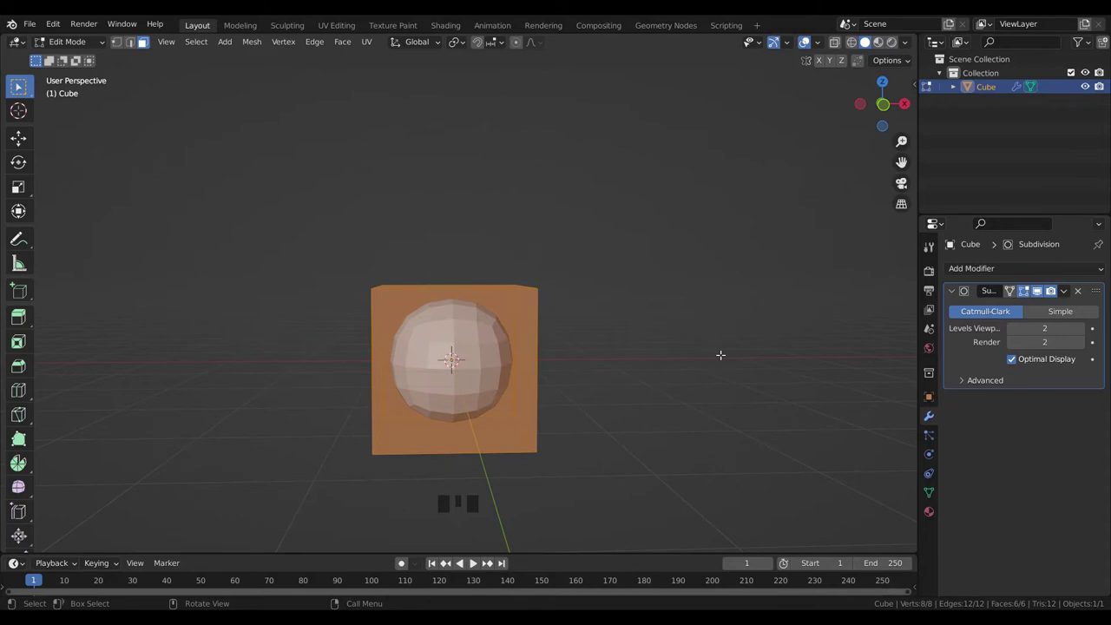
key(s)
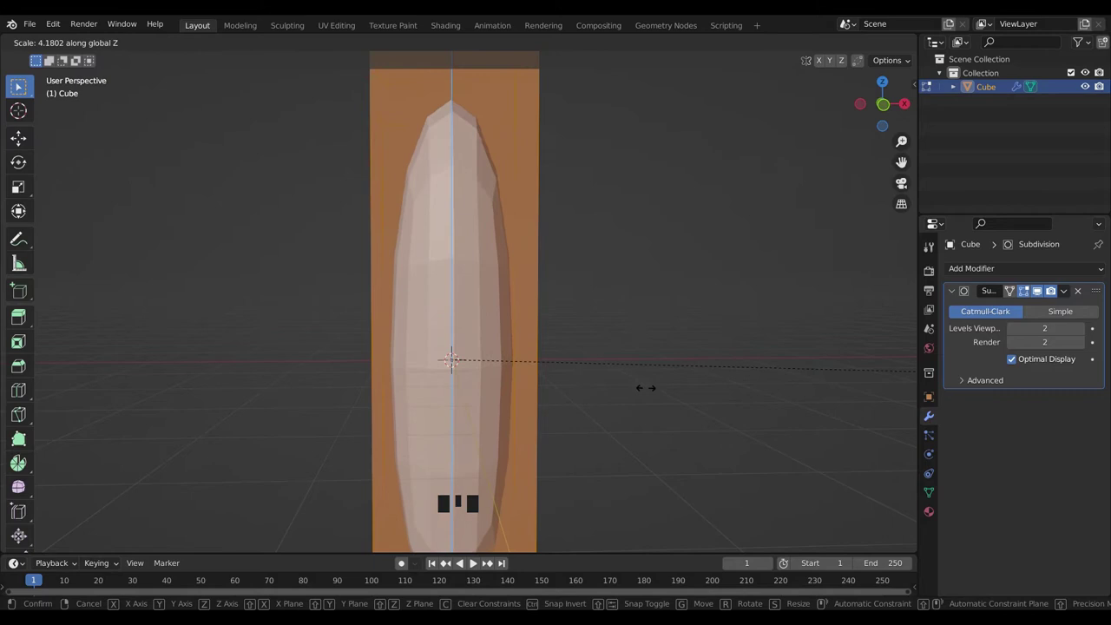
scroll(down, 3)
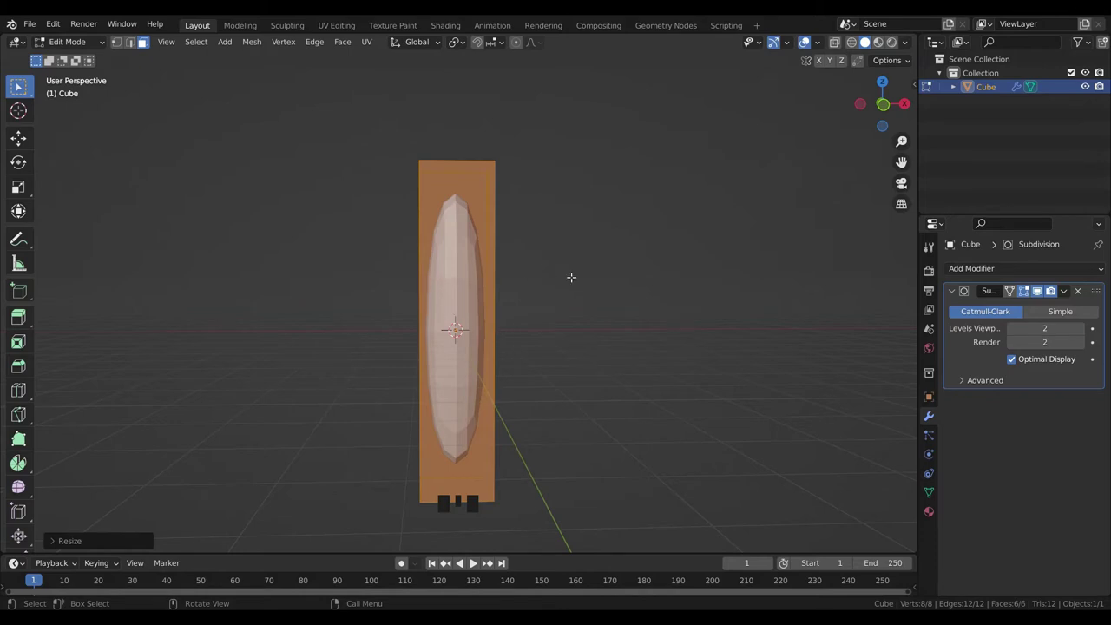
- Start a loop cut ringing the middle of the tall stretched shape
key(ctrl+r)
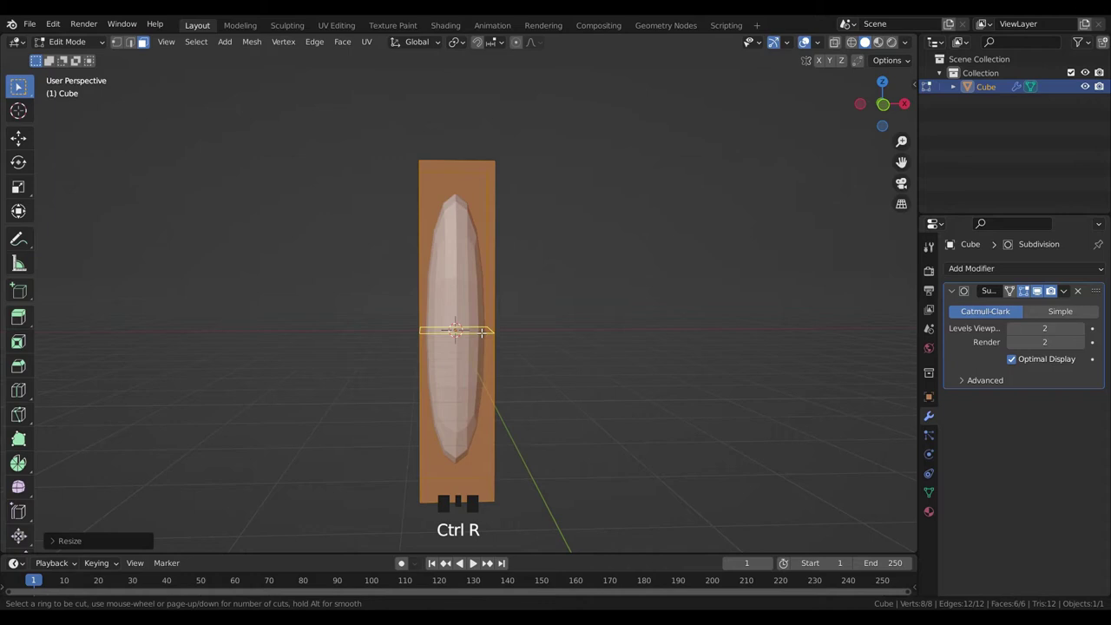
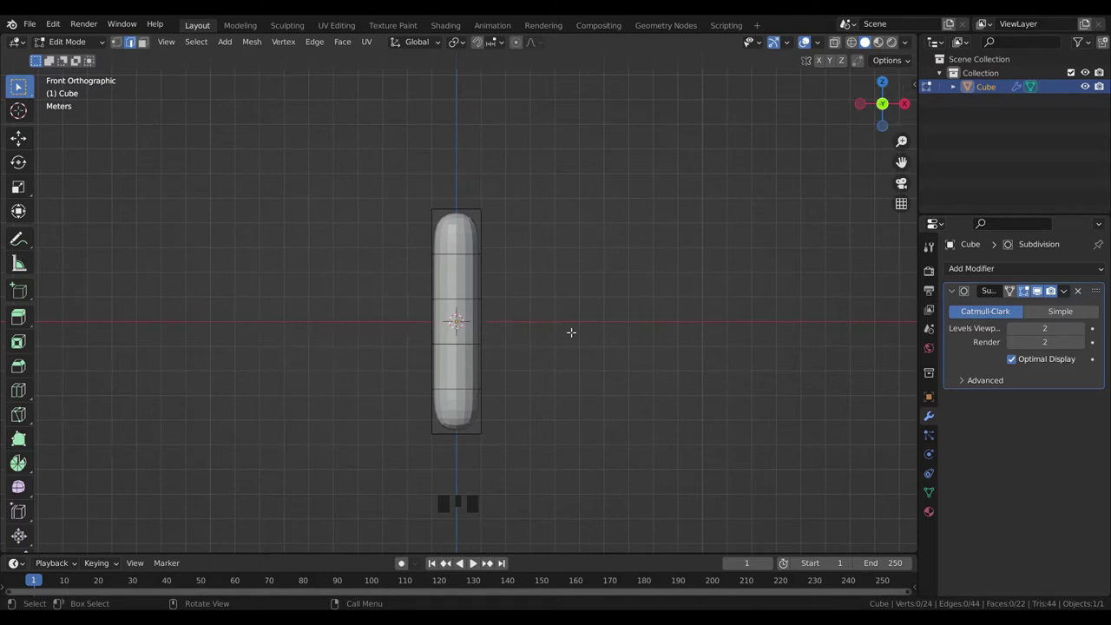
- Select all the capsule geometry and move it up along the Z axis
key(a)
key(g)
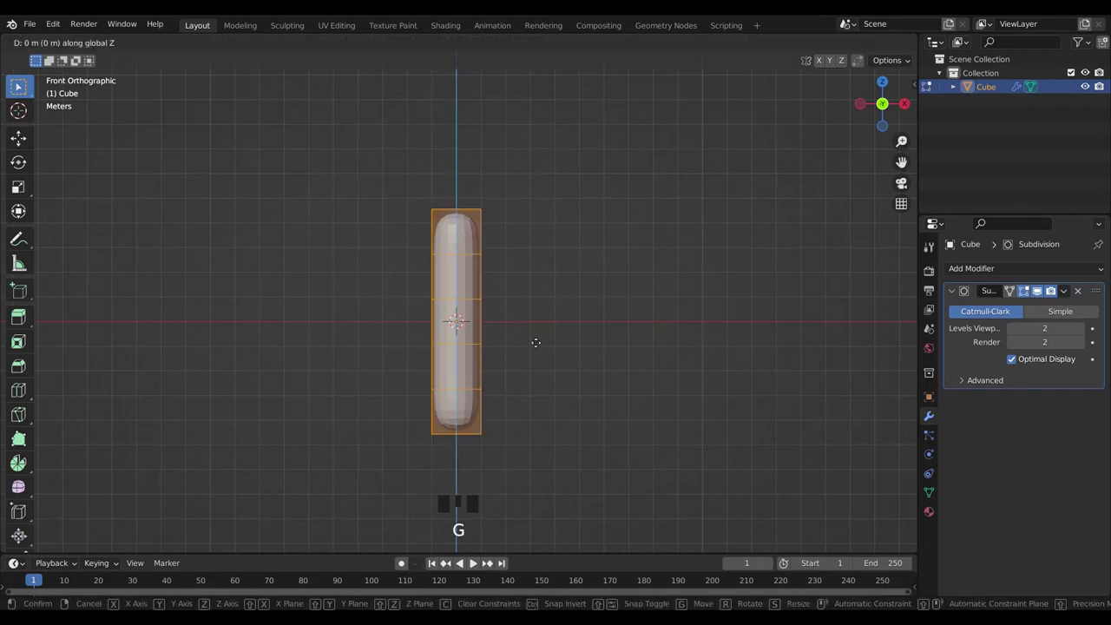
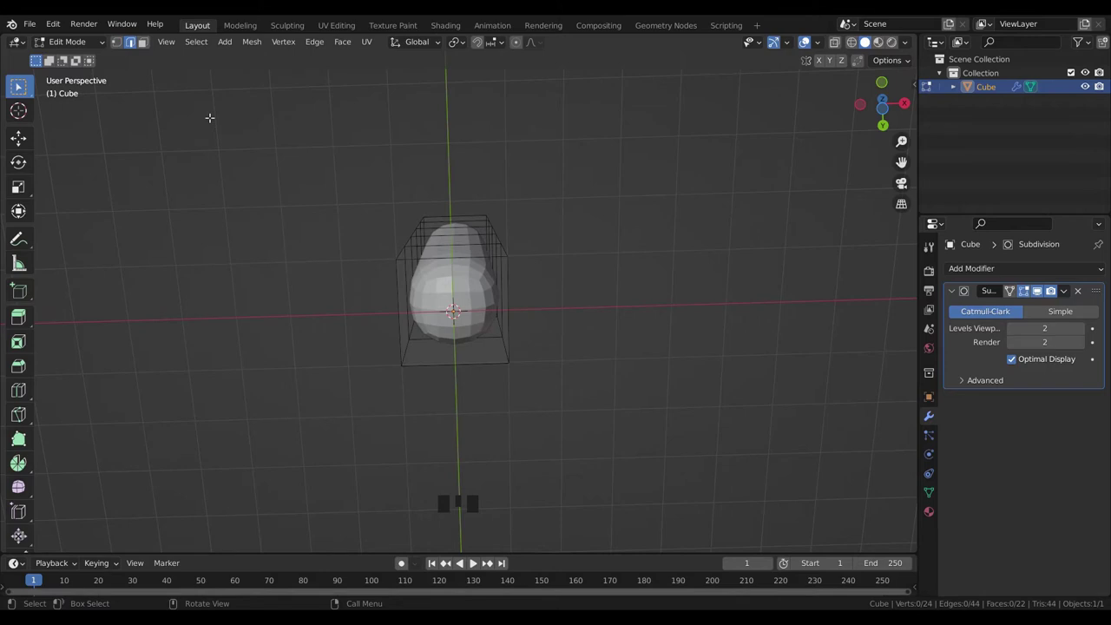
- Switch between vertex, edge and face selection while reshaping the column
key(3)
key(1)
key(2)
key(3)
key(1)
key(1)
key(2)
key(3)
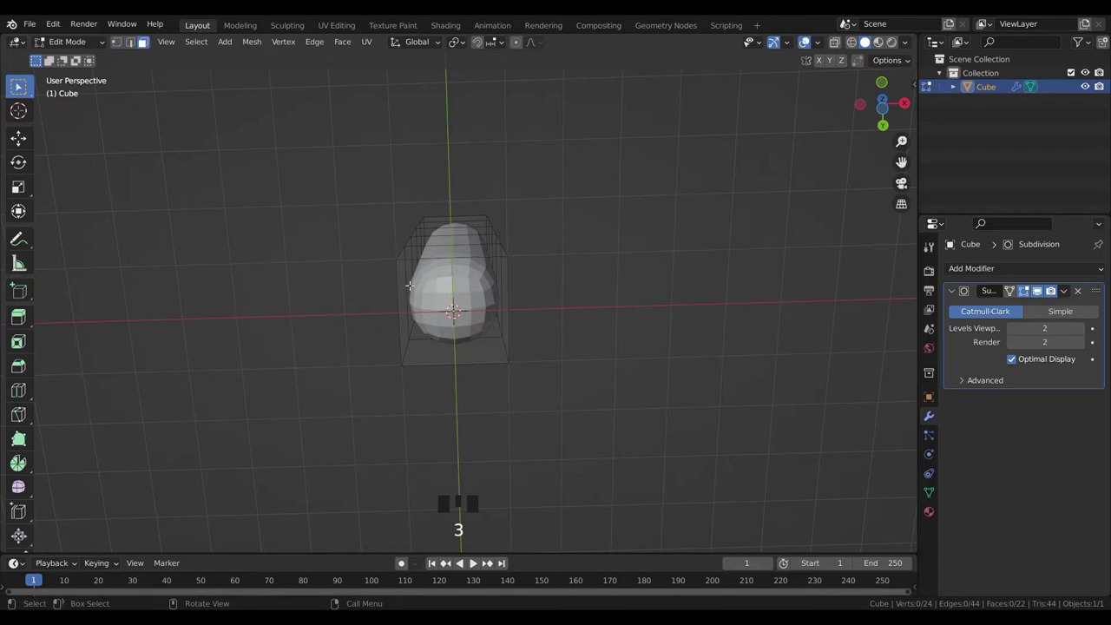
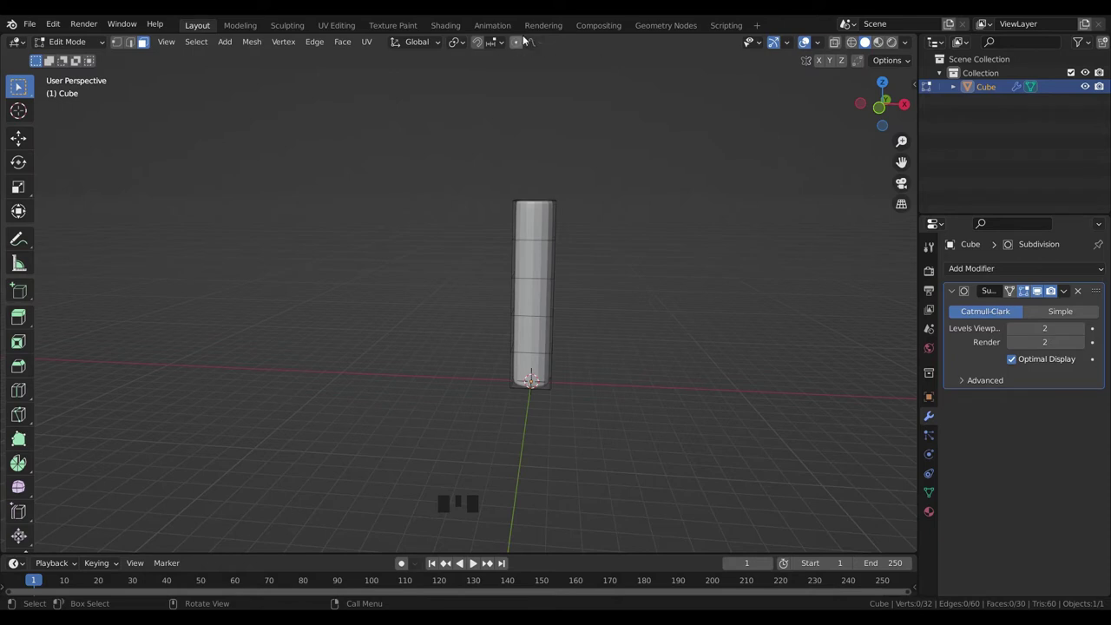
- Turn on proportional editing and move the bottom edge loop of the stem
drag(547, 47, 560, 111)
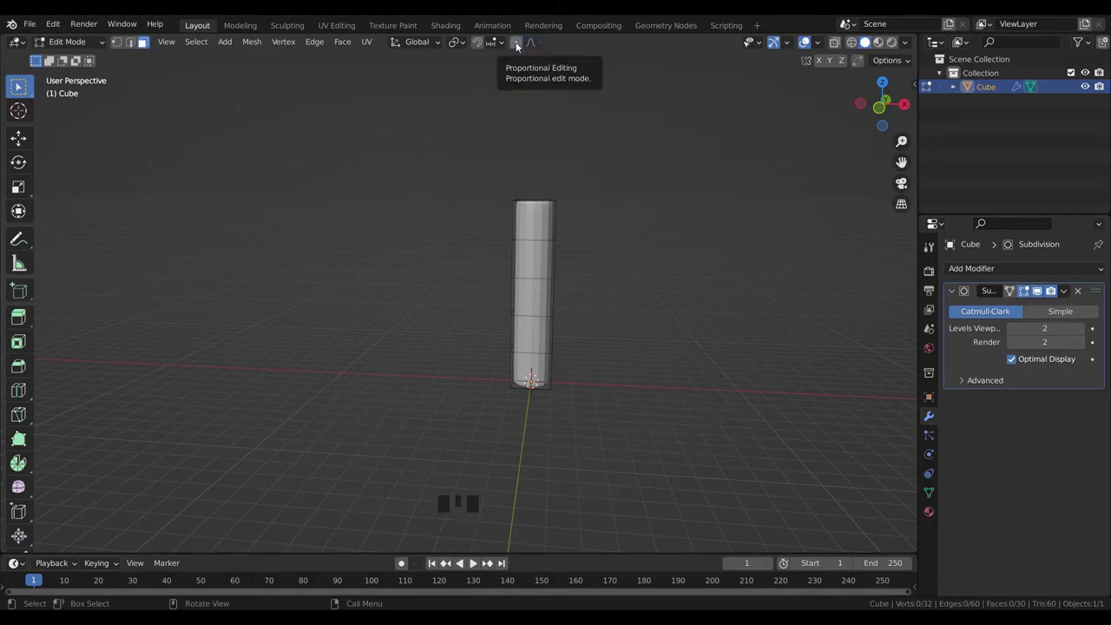
click(523, 46)
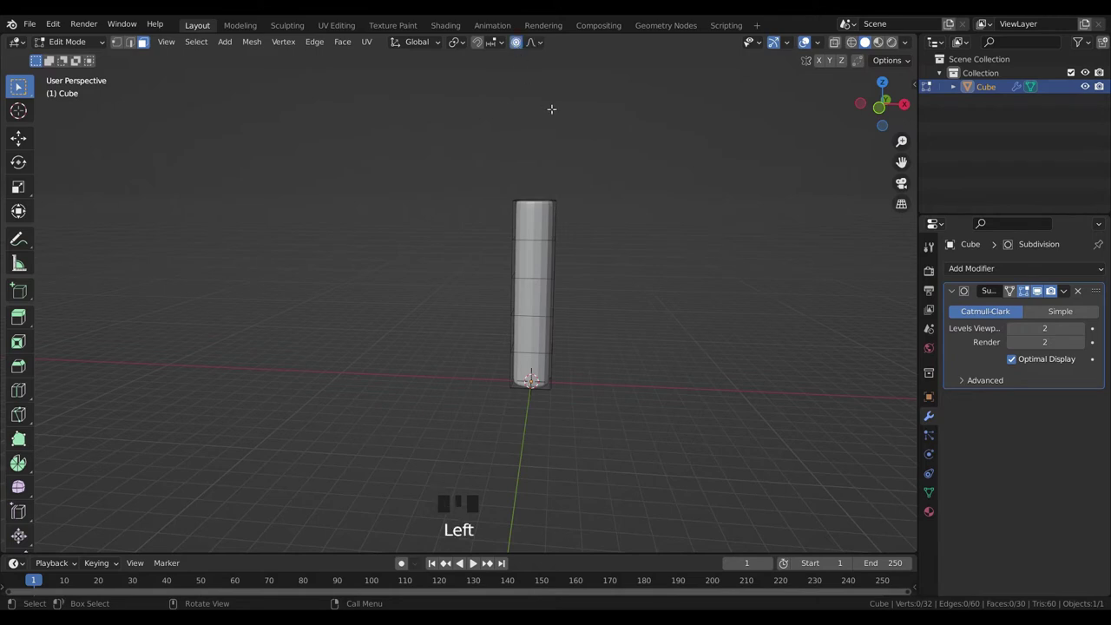
key(o)
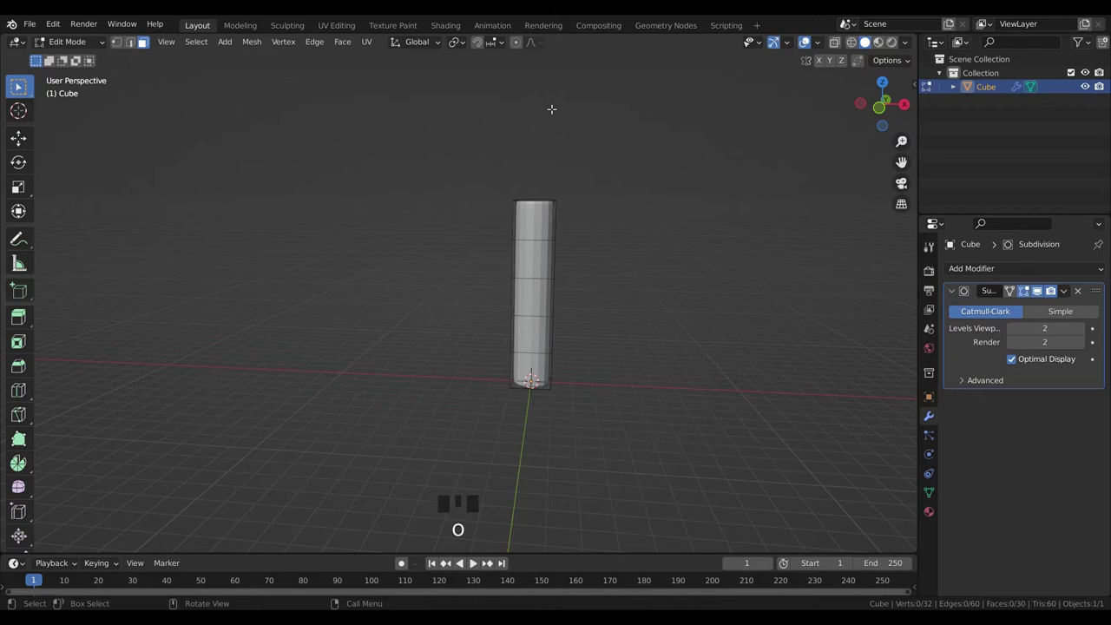
key(o)
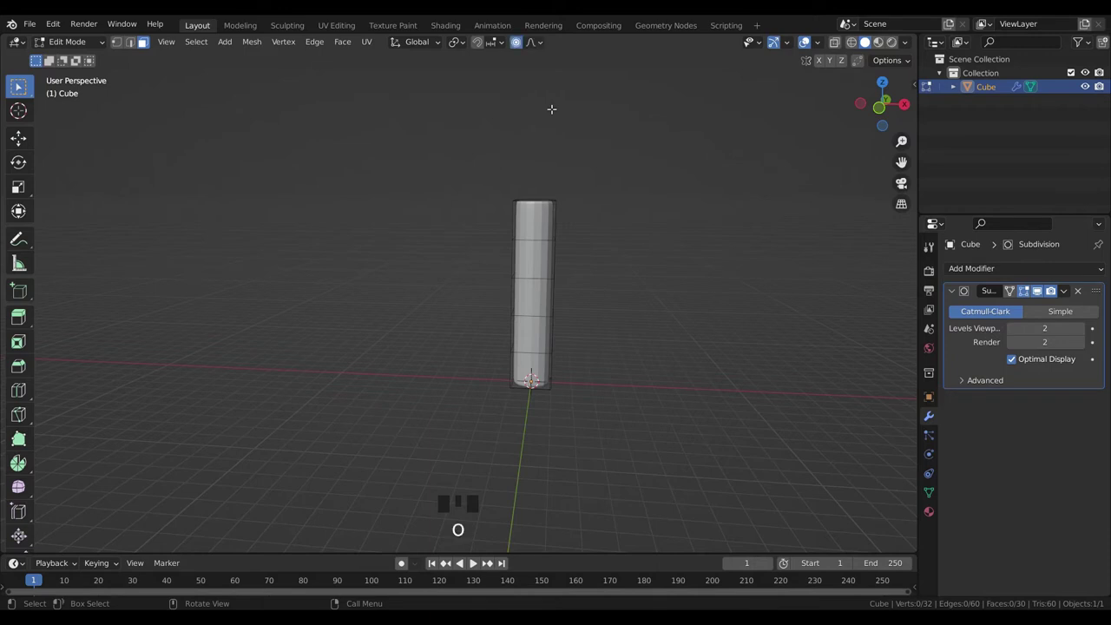
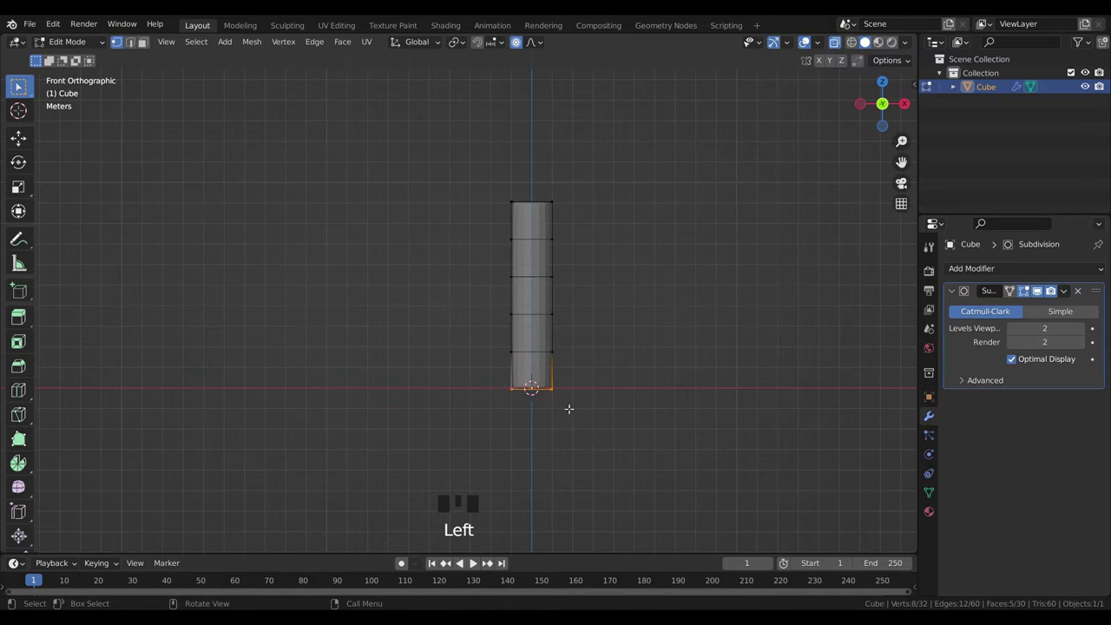
key(g)
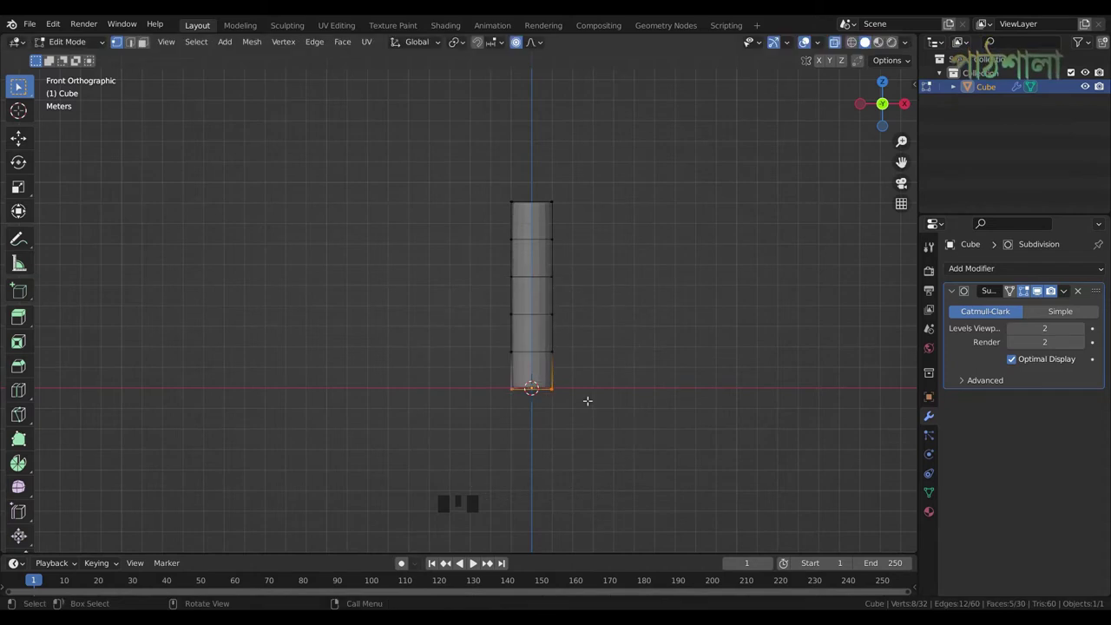
scroll(down, 3)
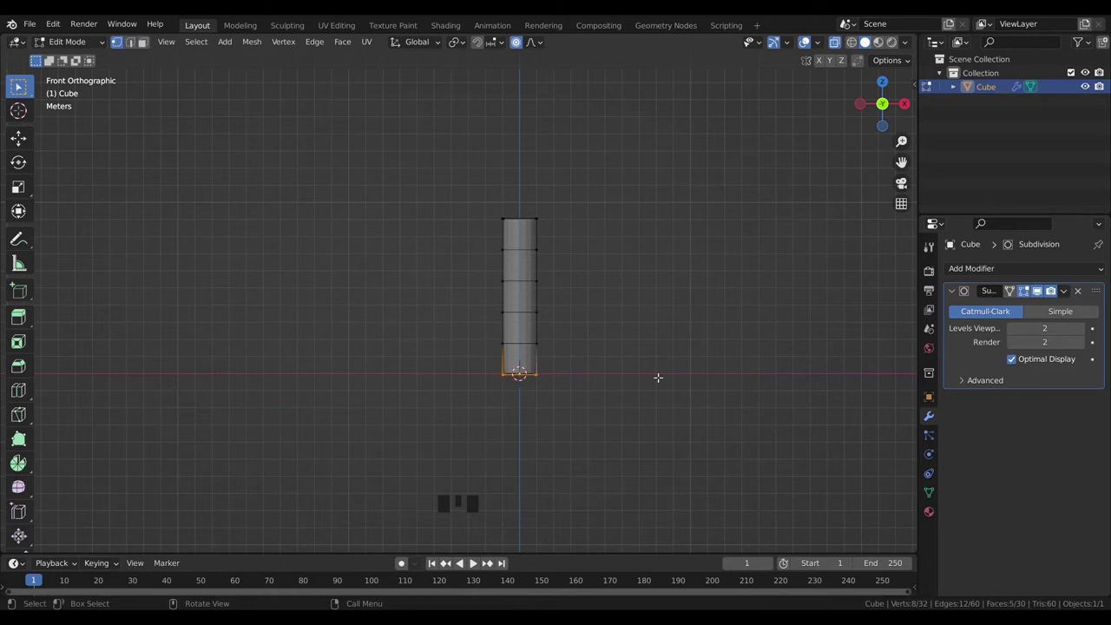
- Scale the bottom loop into a wide flared base and resize the middle ring to curve the stem
key(s)
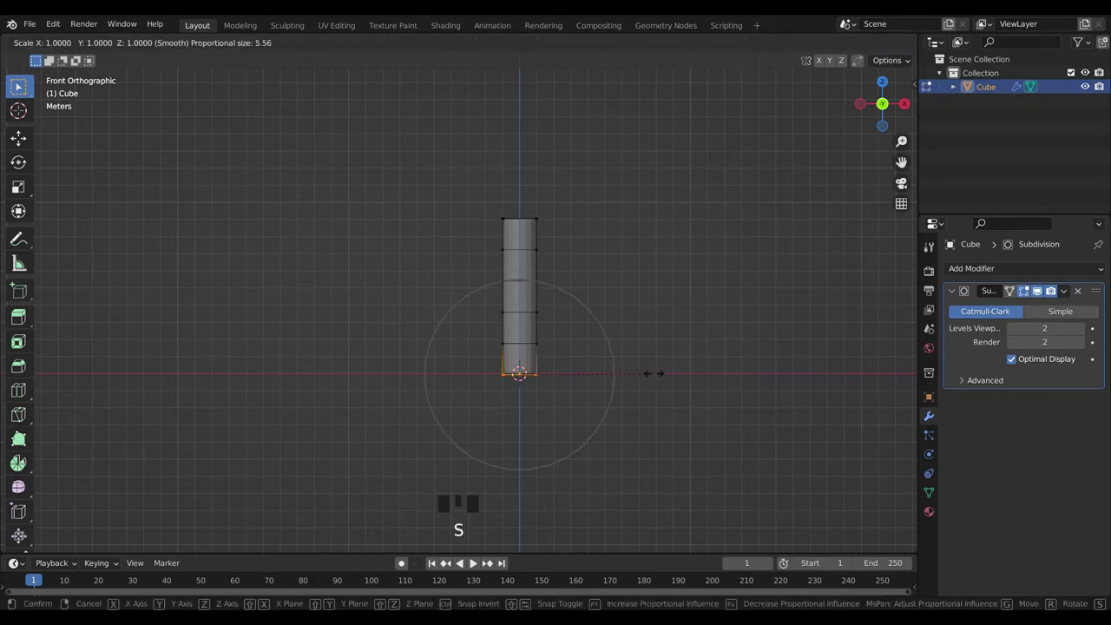
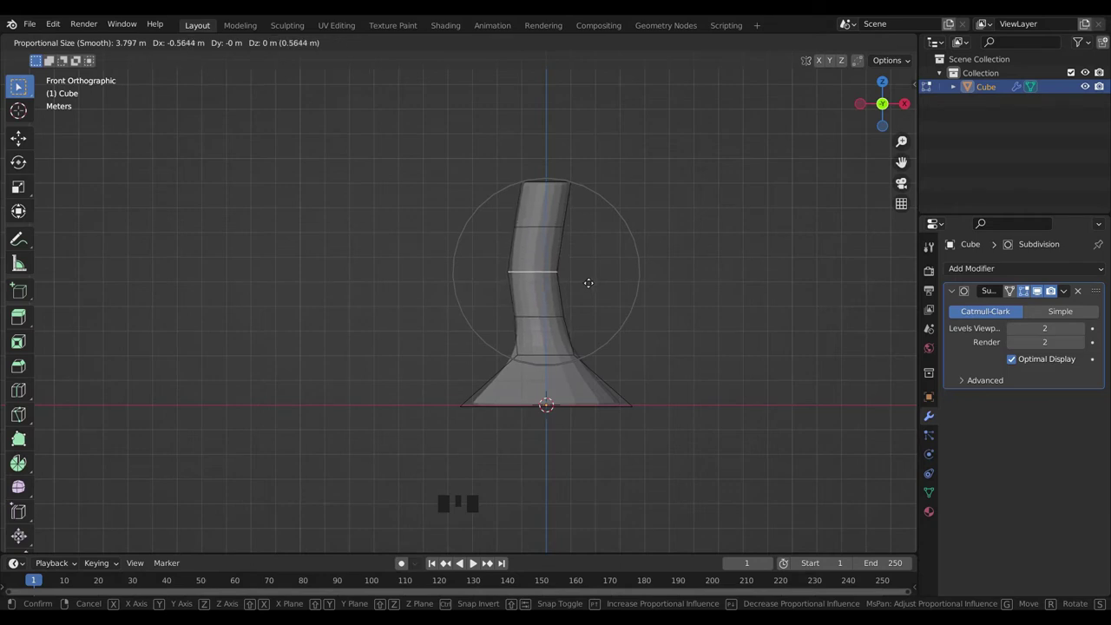
key(s)
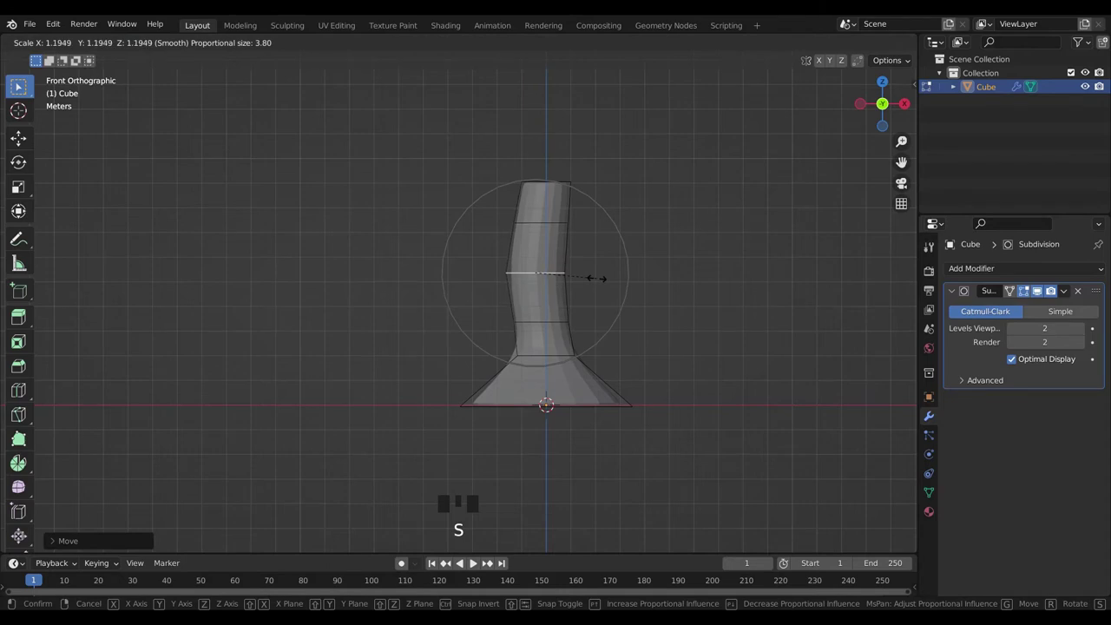
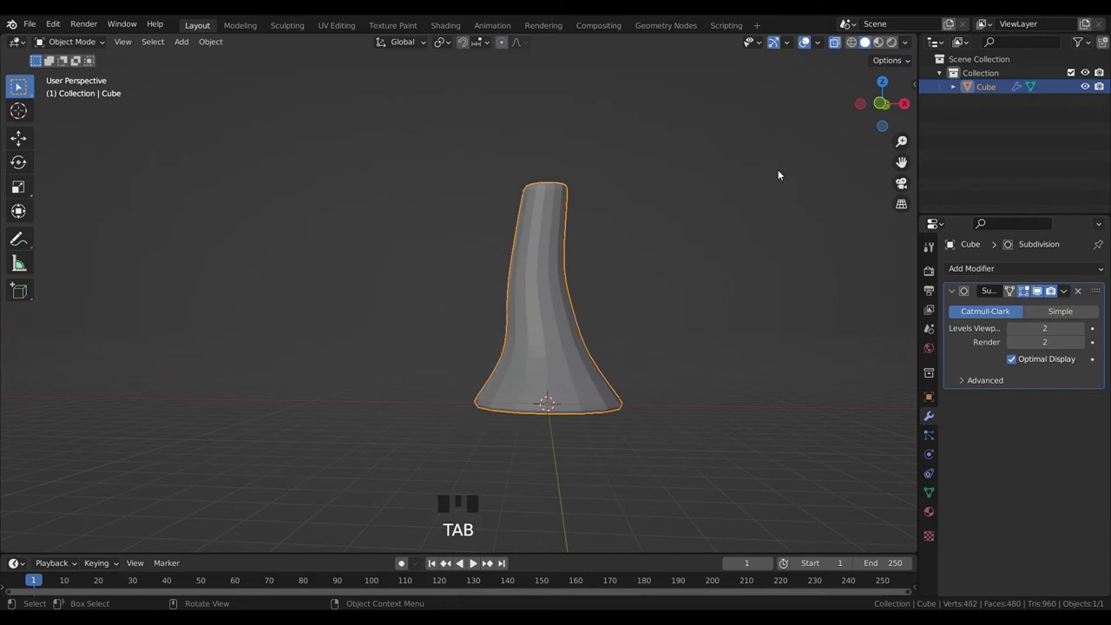
- Inspect the stem in perspective, then move its top face with proportional falloff to taper it
drag(843, 46, 693, 304)
drag(693, 304, 670, 278)
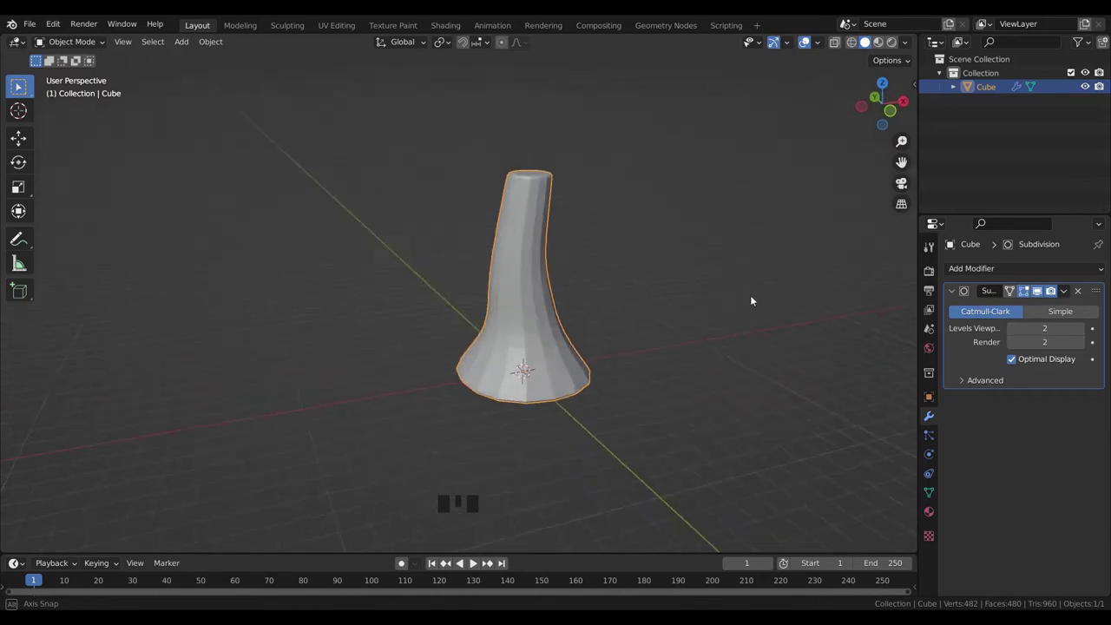
drag(630, 336, 612, 329)
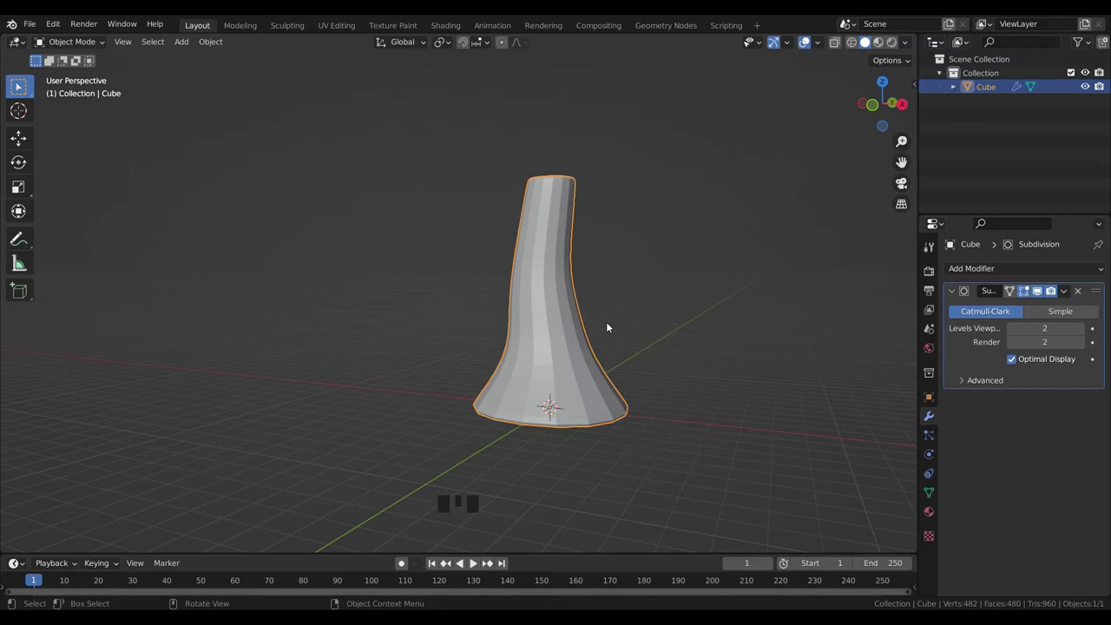
scroll(down, 3)
drag(637, 350, 615, 353)
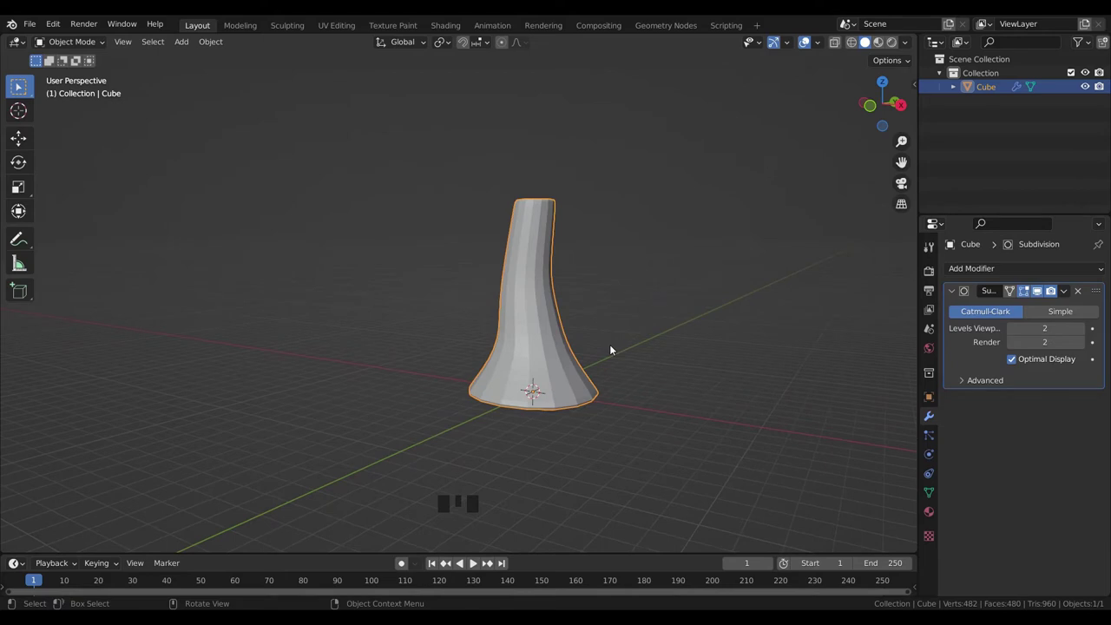
key(Tab)
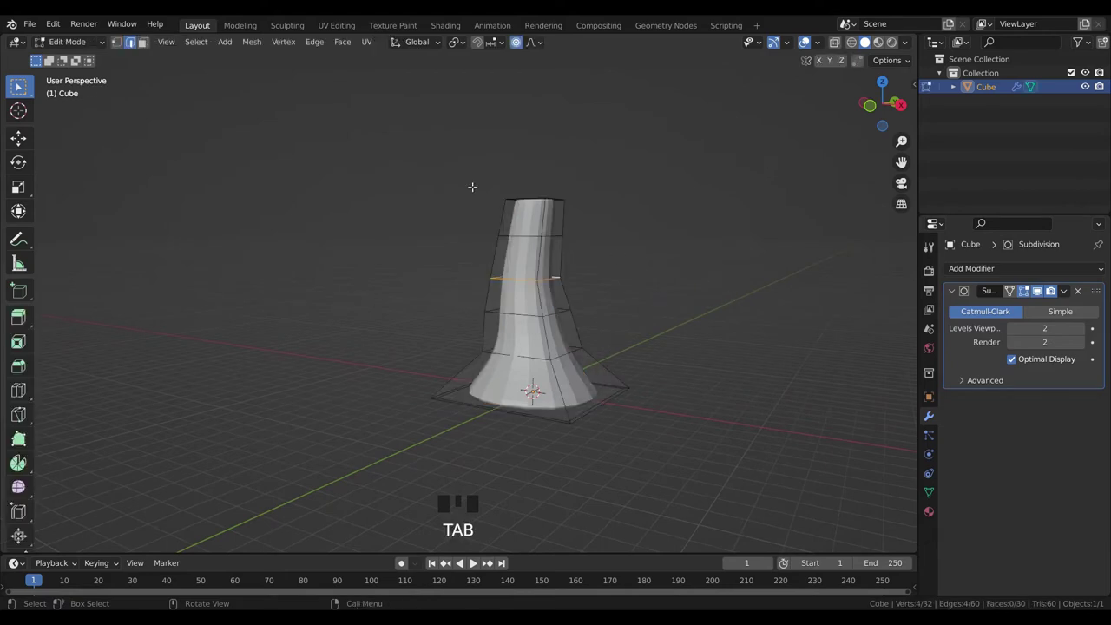
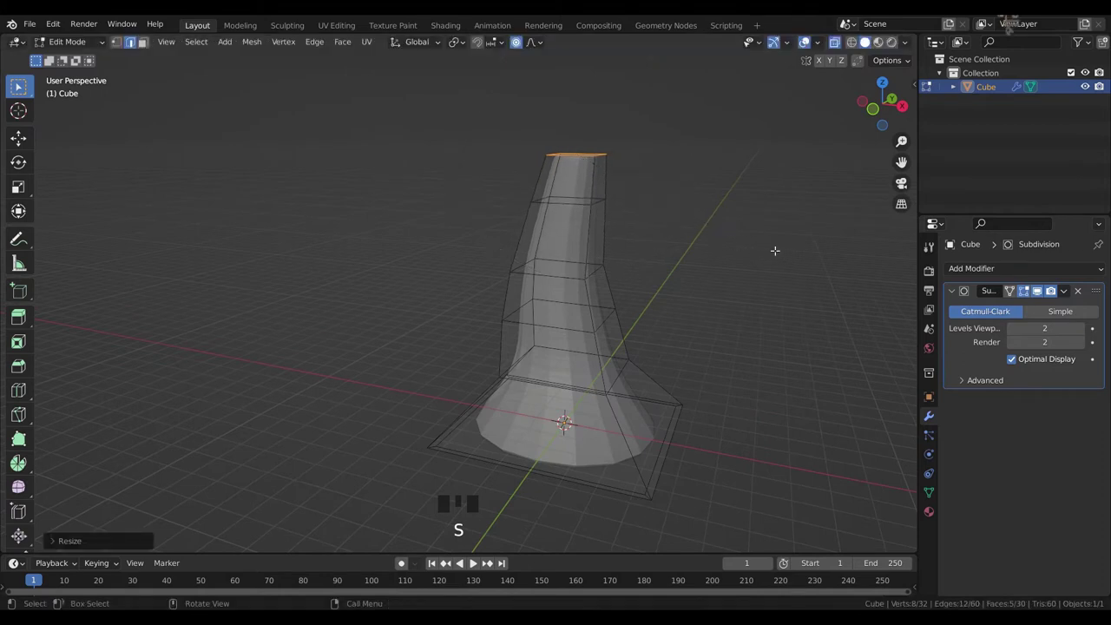
key(g)
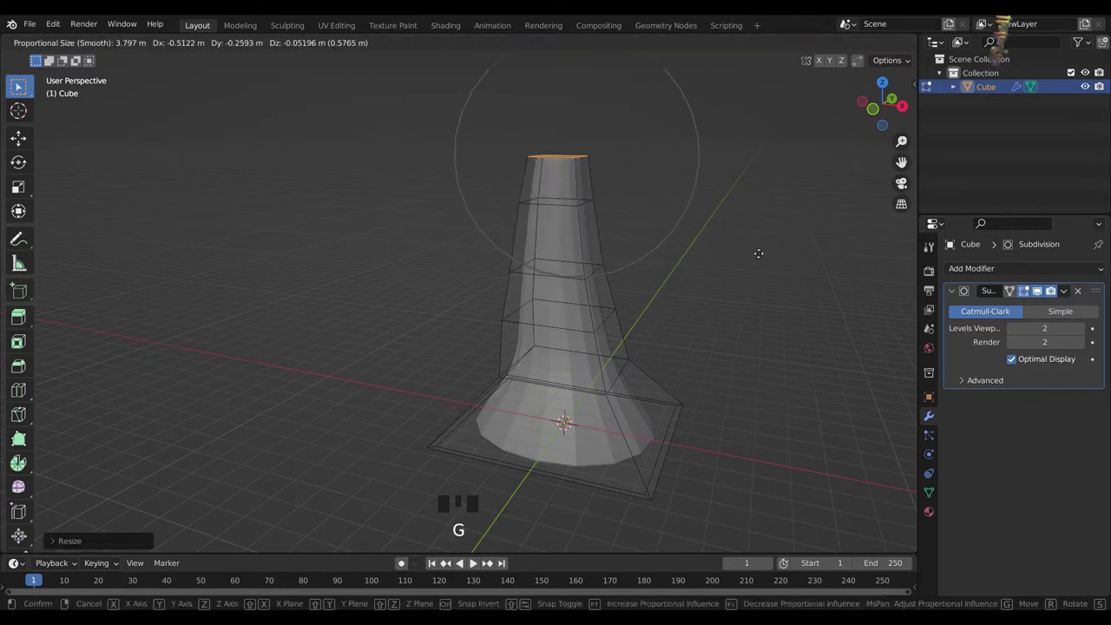
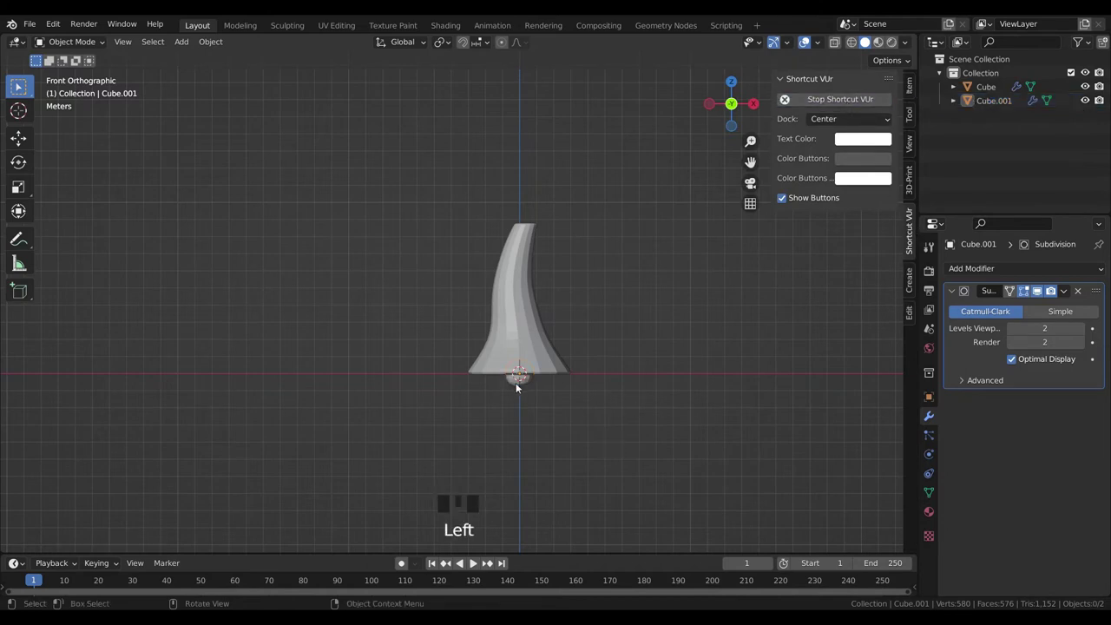
click(524, 386)
key(g)
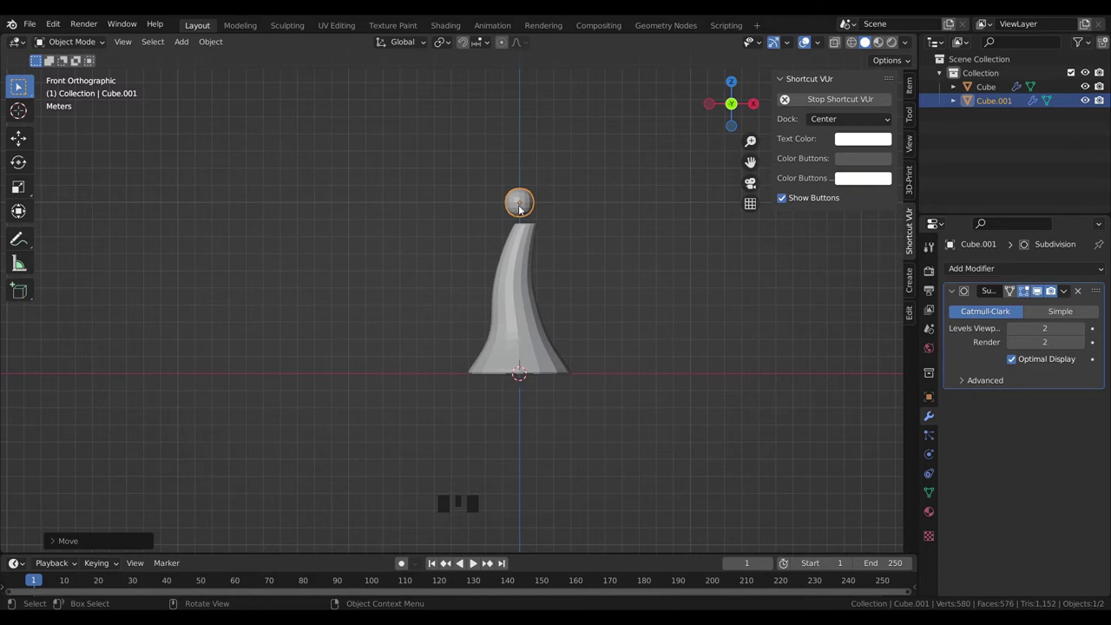
scroll(up, 3)
scroll(up, 3)
scroll(down, 3)
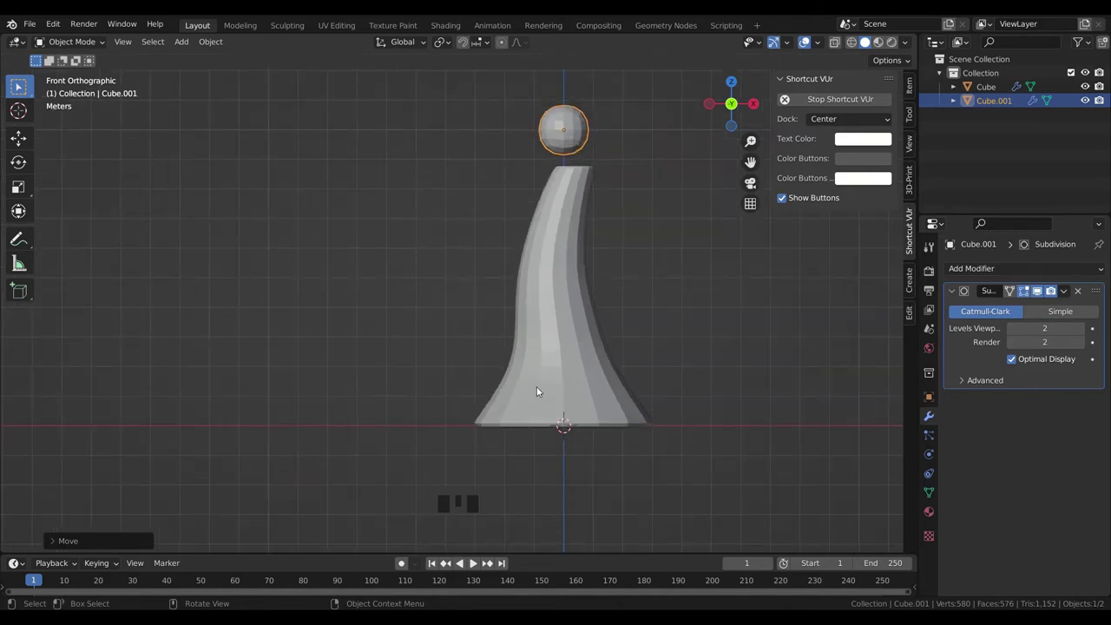
key(ctrl+z)
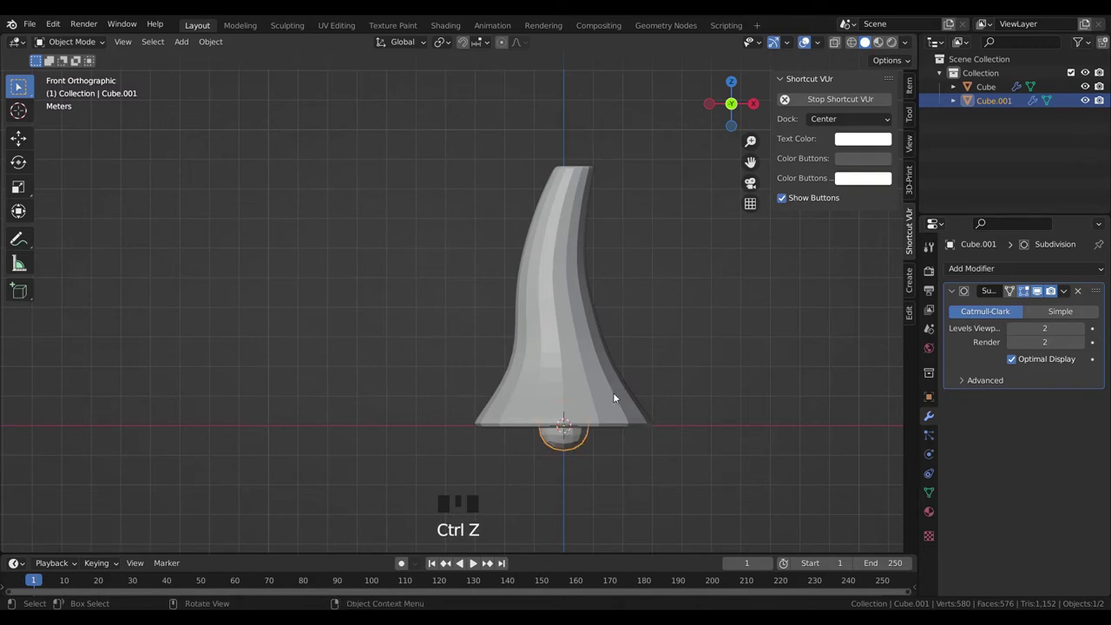
- Move the rounded object up onto the stem top and scale it into a large ball
key(Tab)
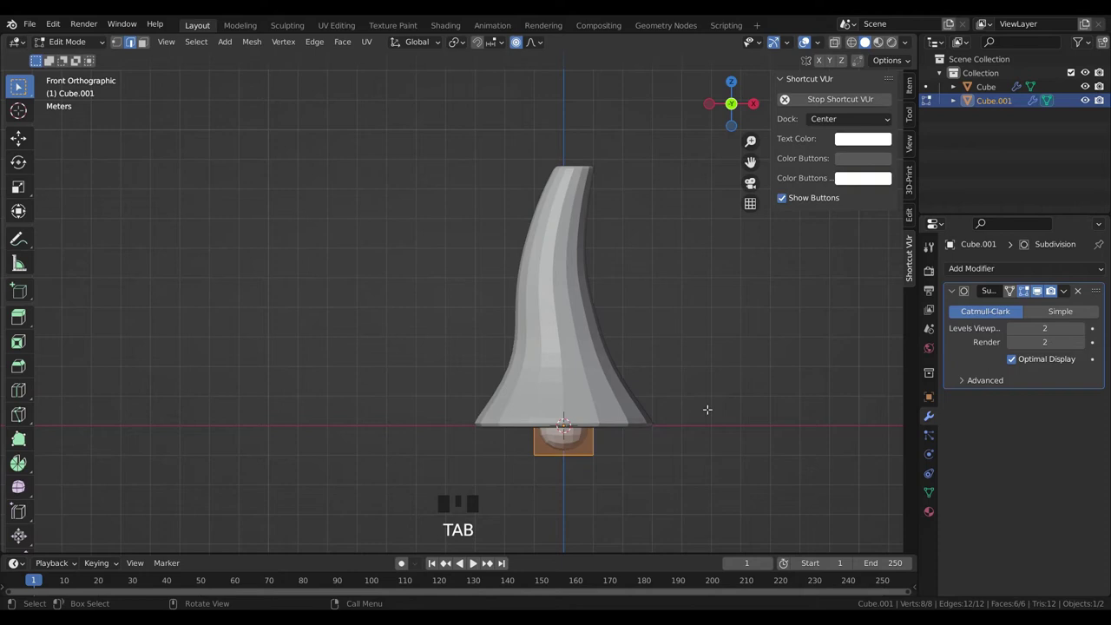
key(g)
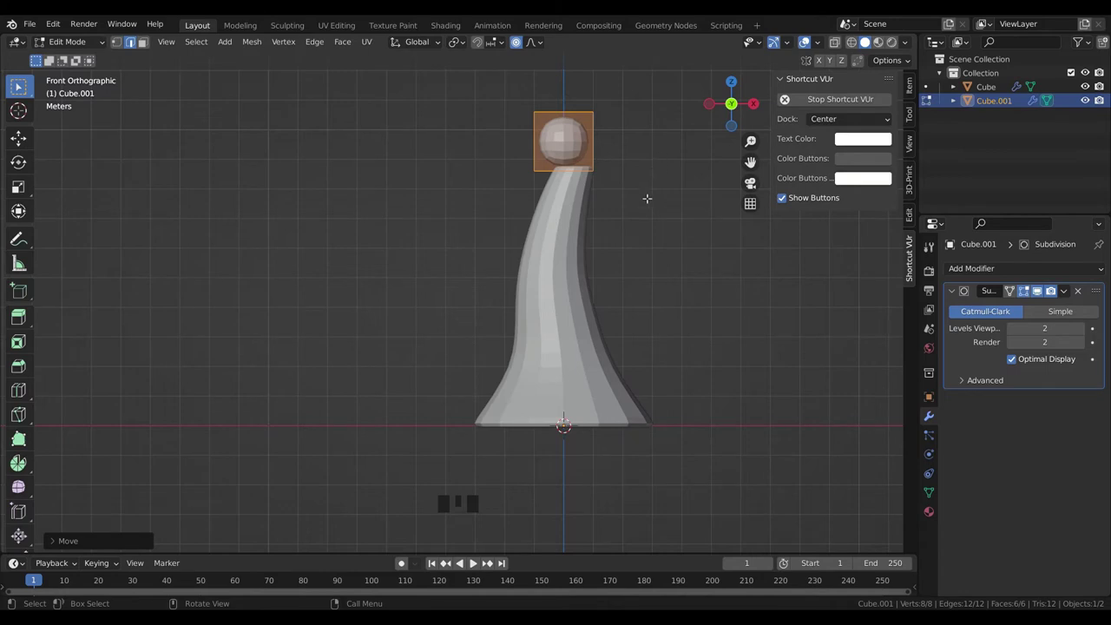
scroll(down, 3)
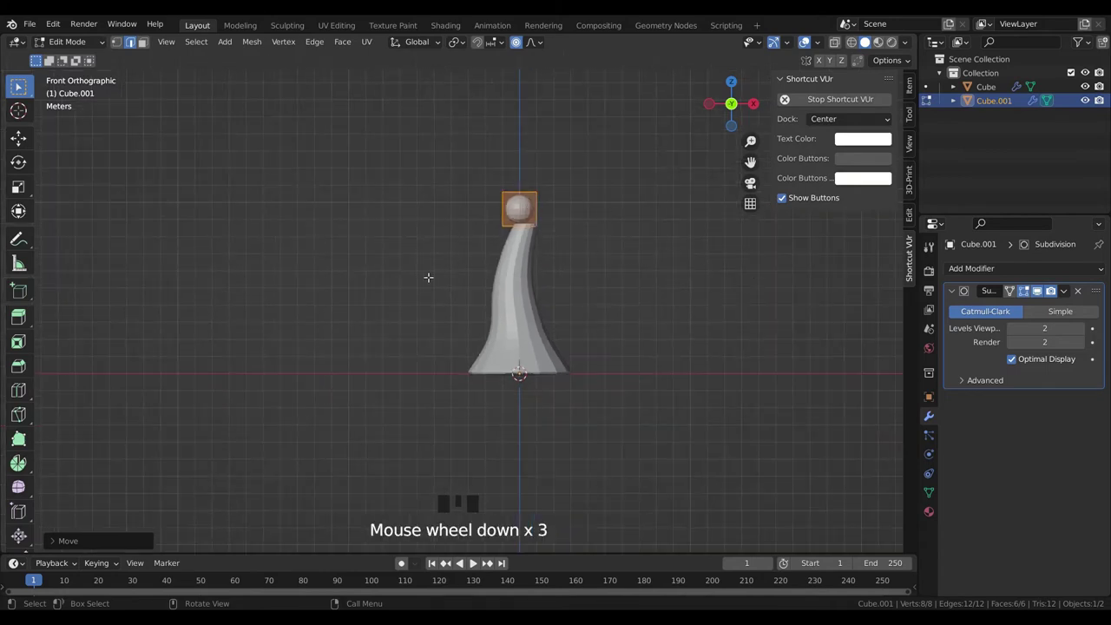
key(s)
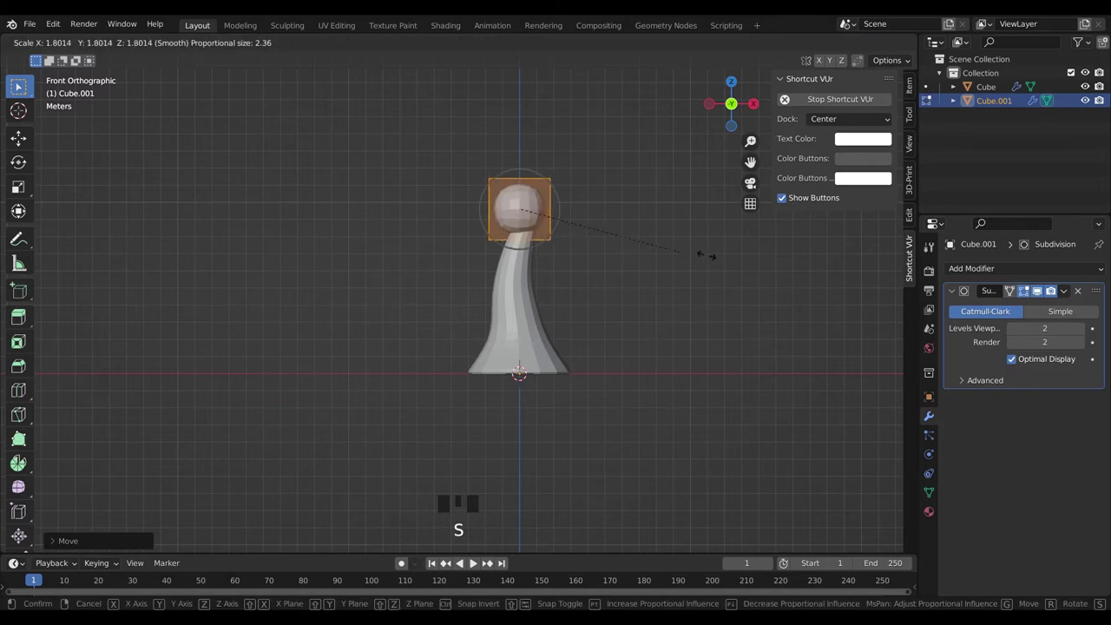
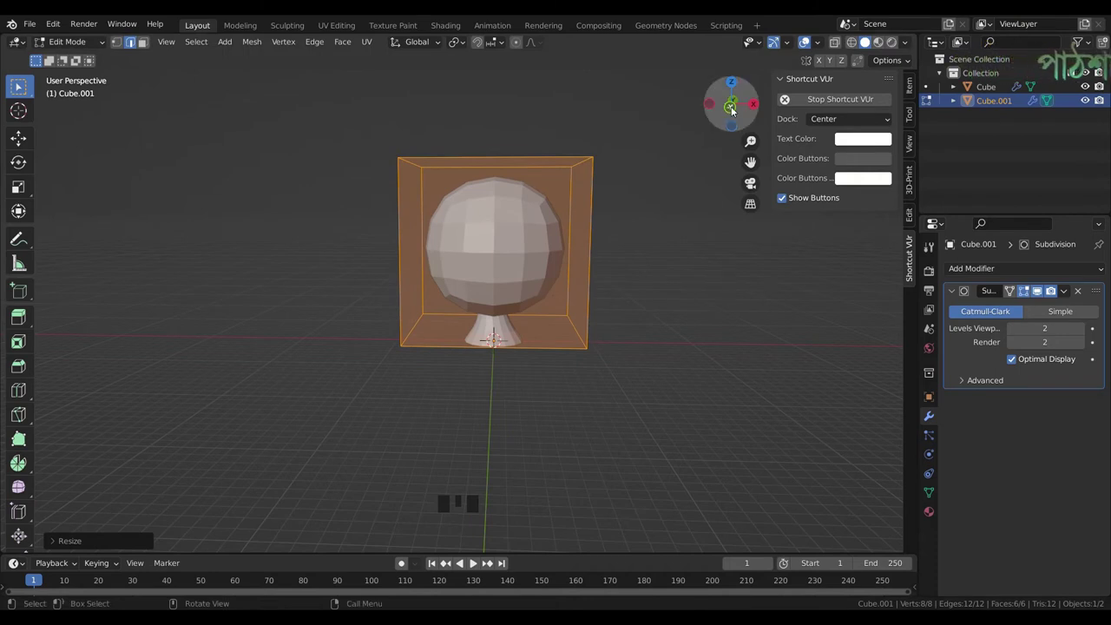
click(725, 136)
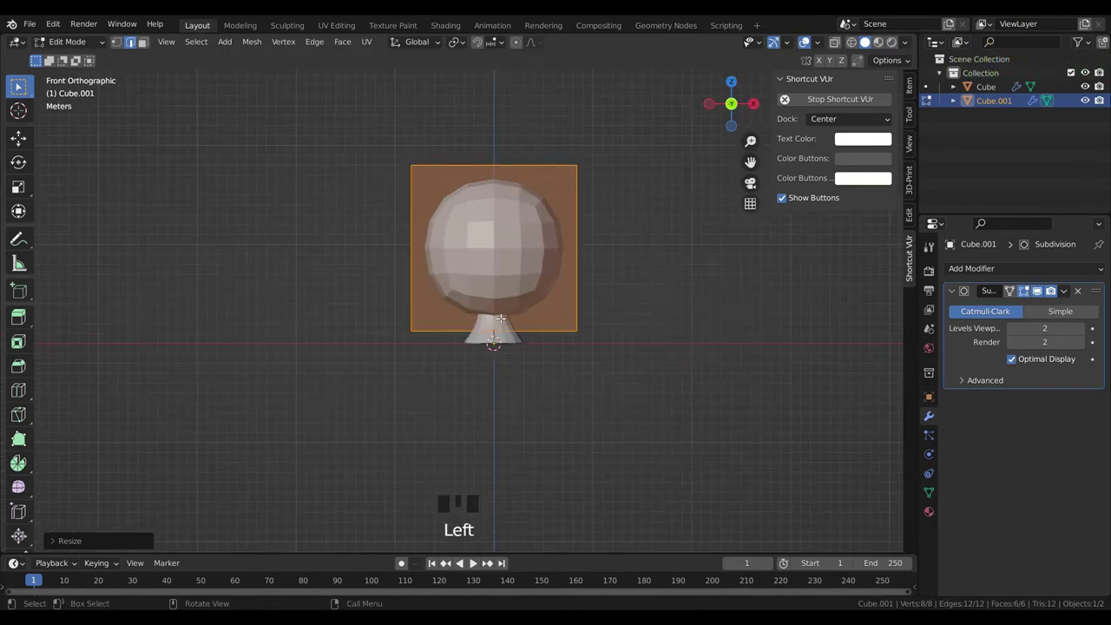
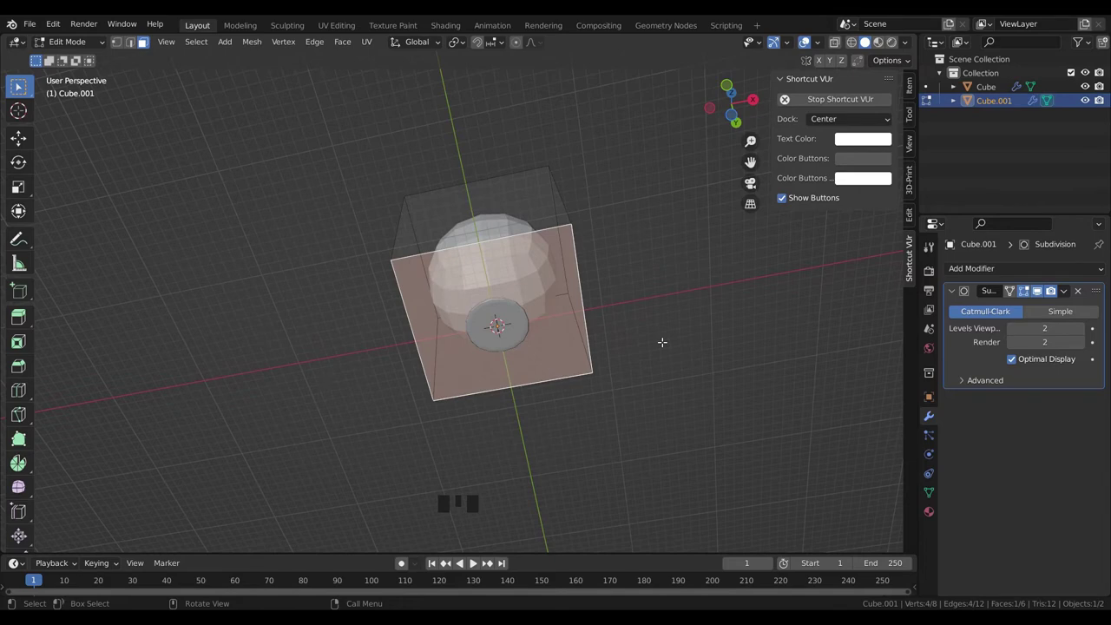
- Inset the cap's underside face and push it up so the ball becomes a hollow dome
key(i)
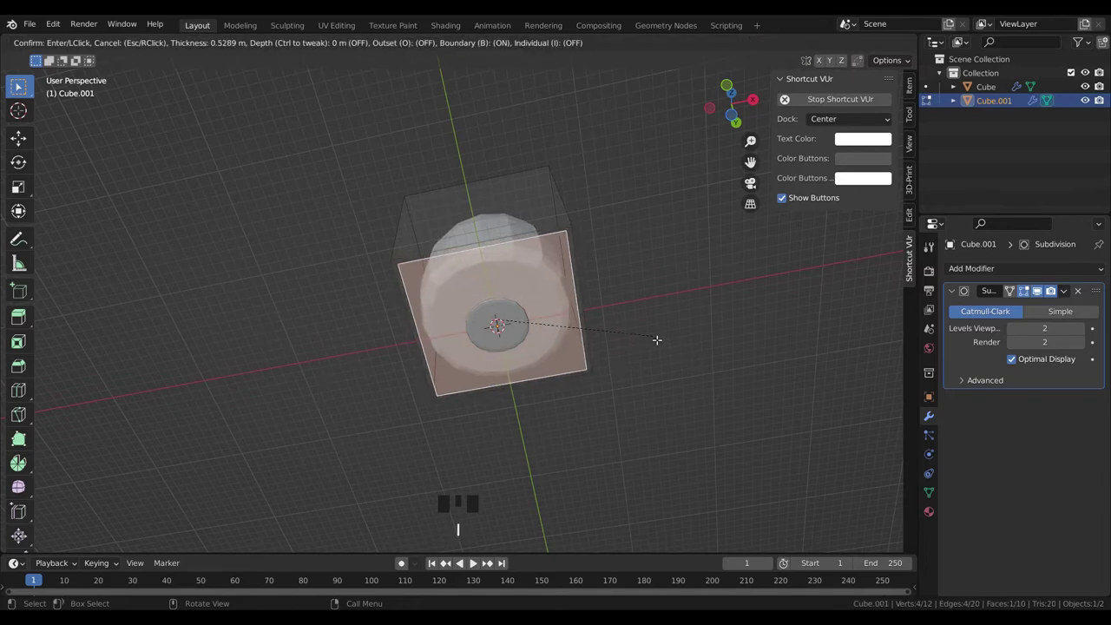
key(i)
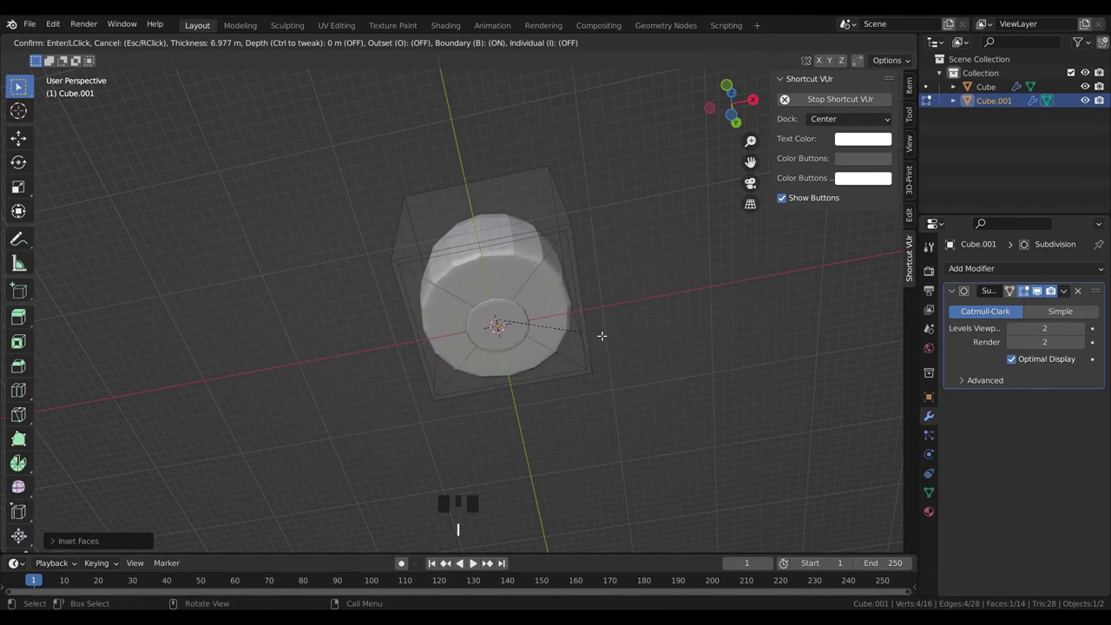
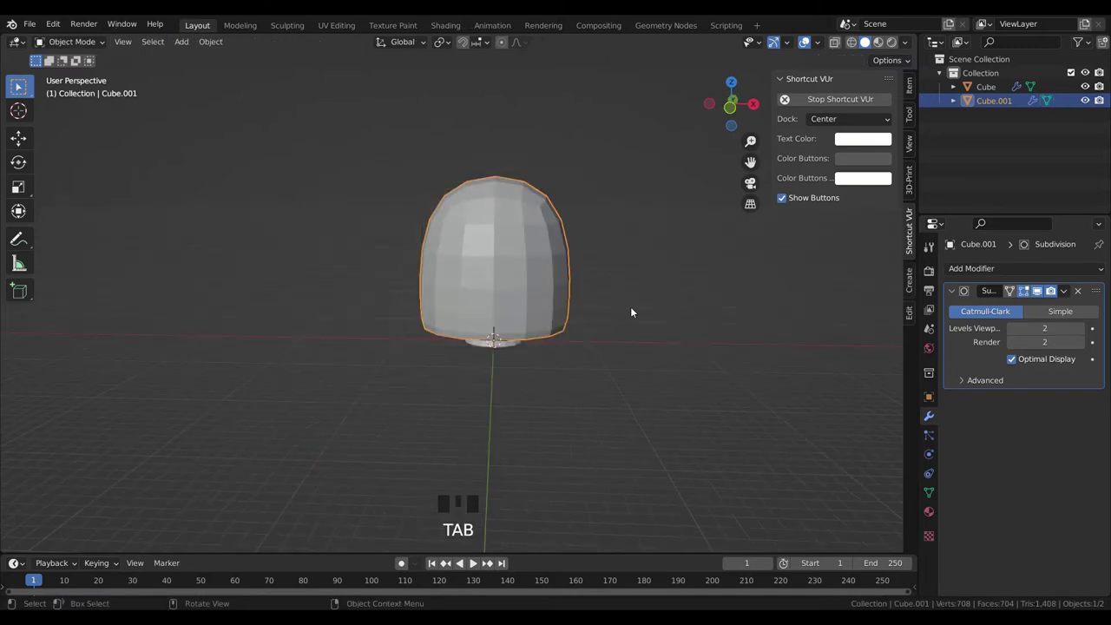
key(Tab)
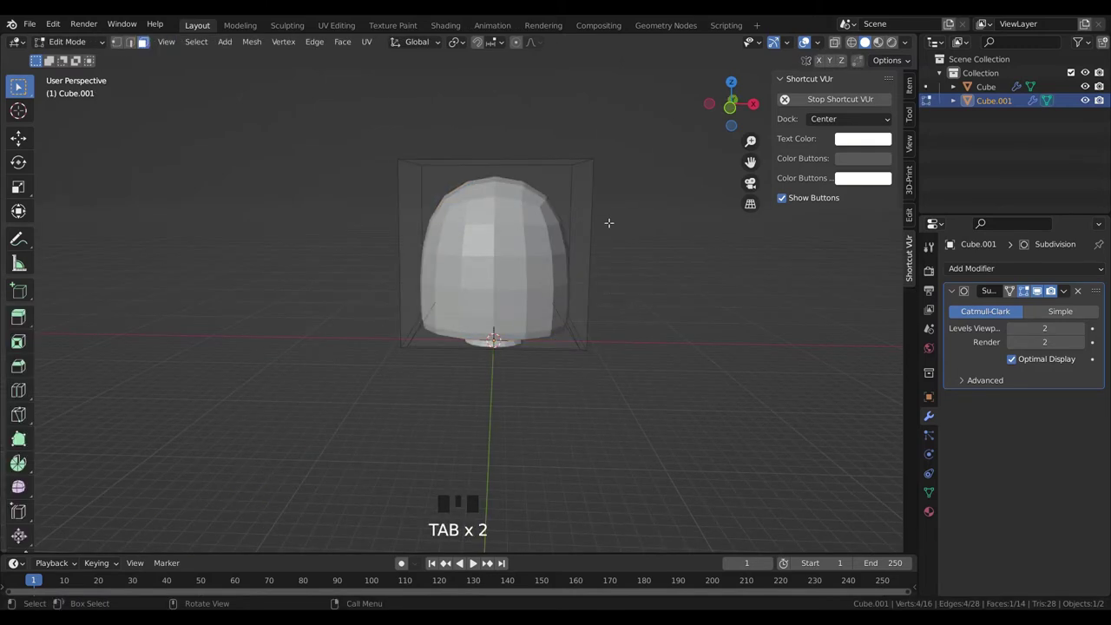
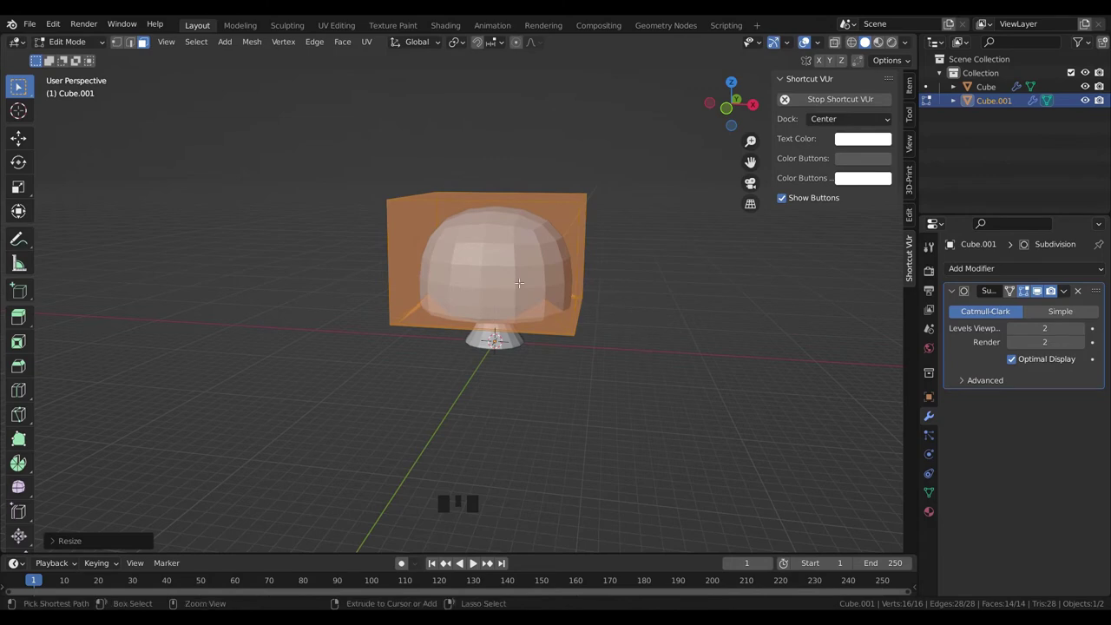
- Slide the cap's edge loop and scale its geometry vertically into a smoother dome
key(ctrl+r)
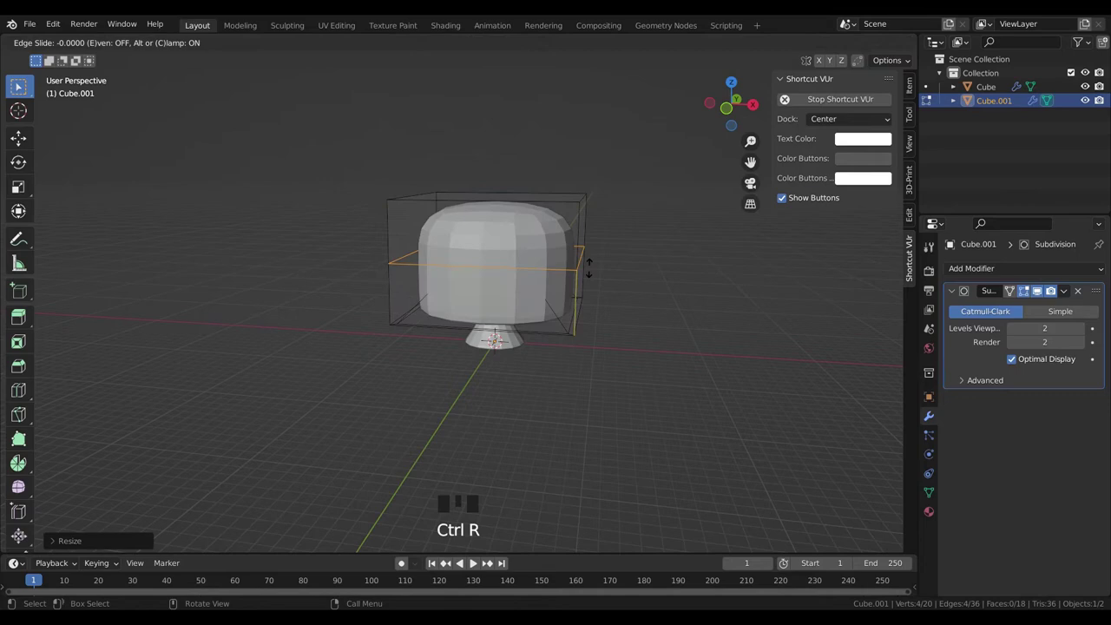
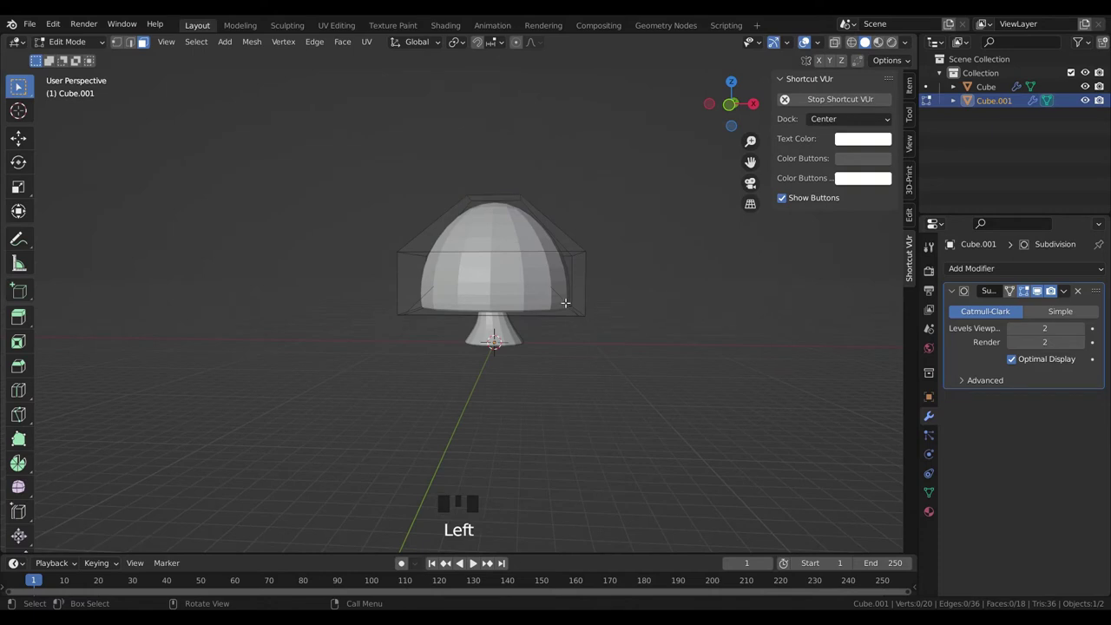
key(a)
key(g)
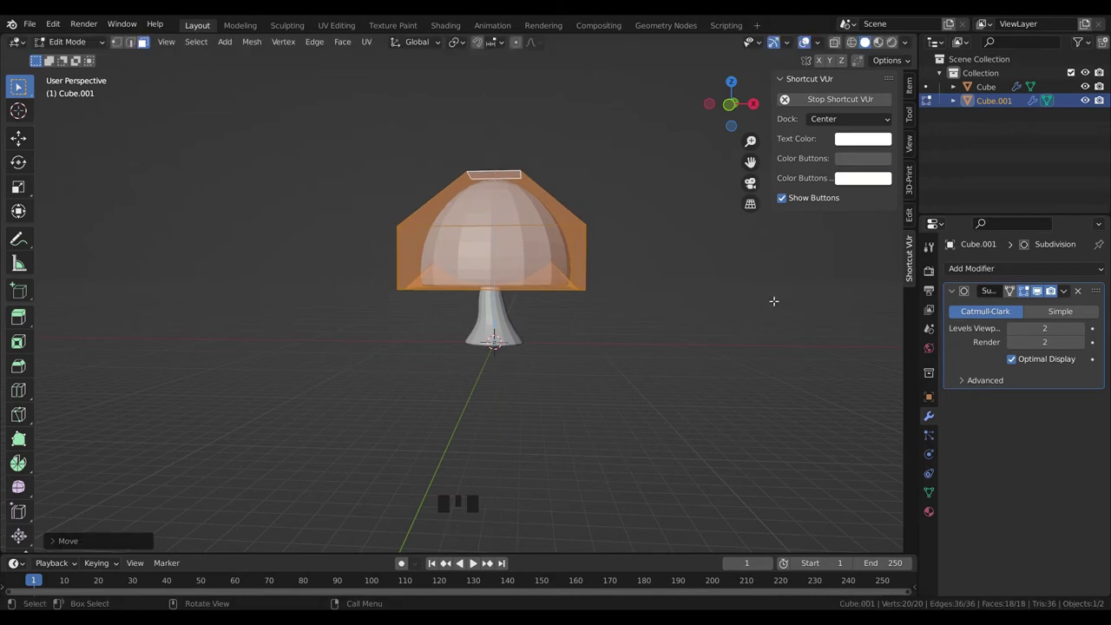
key(s)
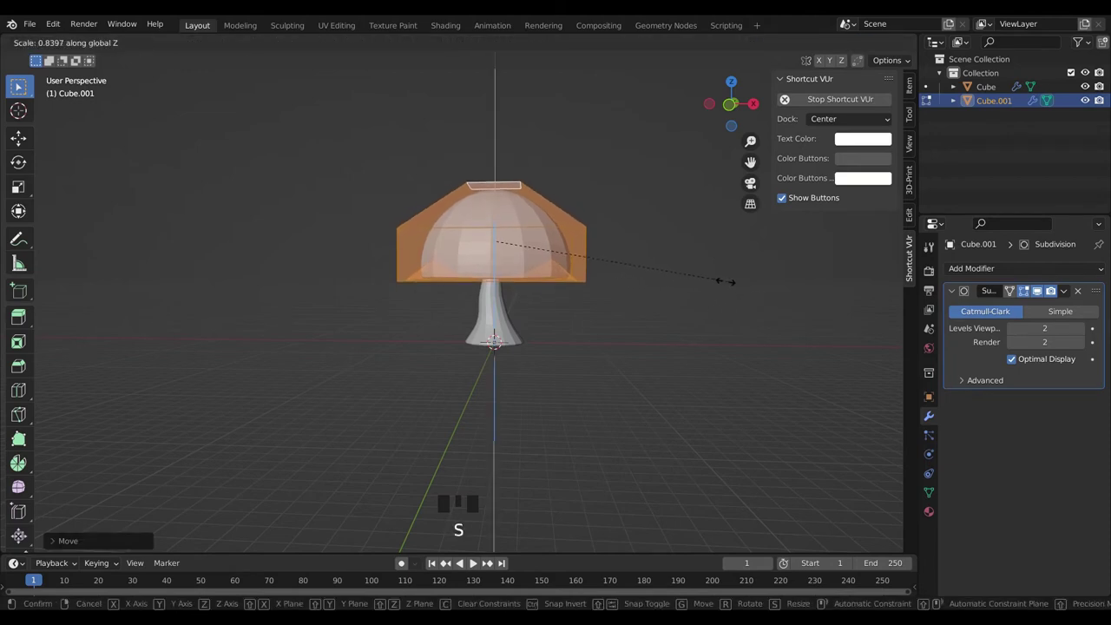
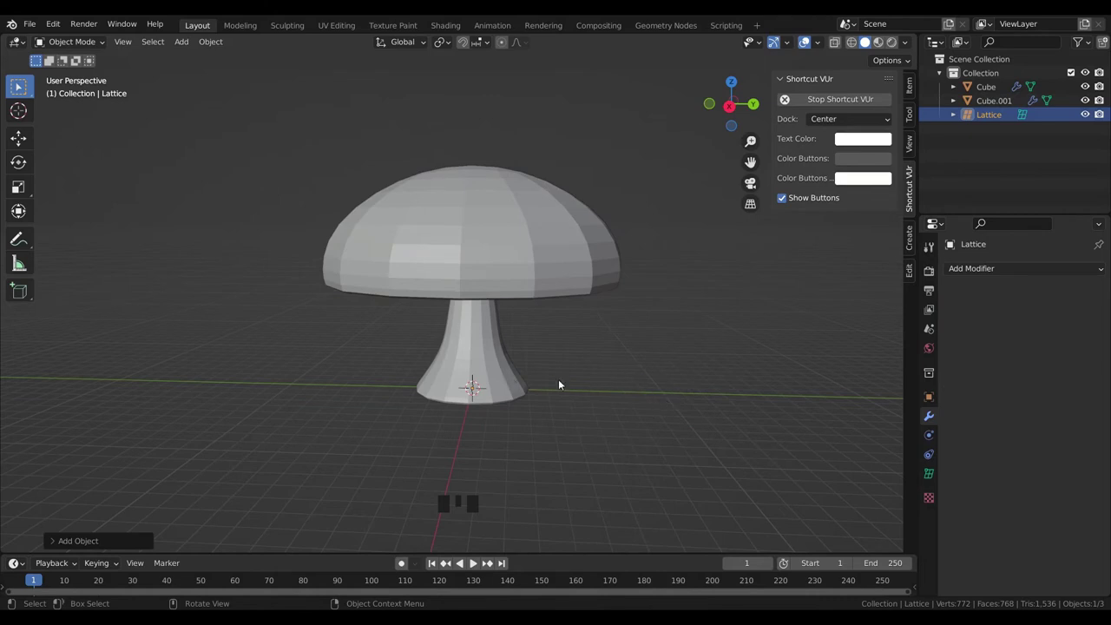
- Scale the lattice up and move it onto the cap so it surrounds the dome
key(s)
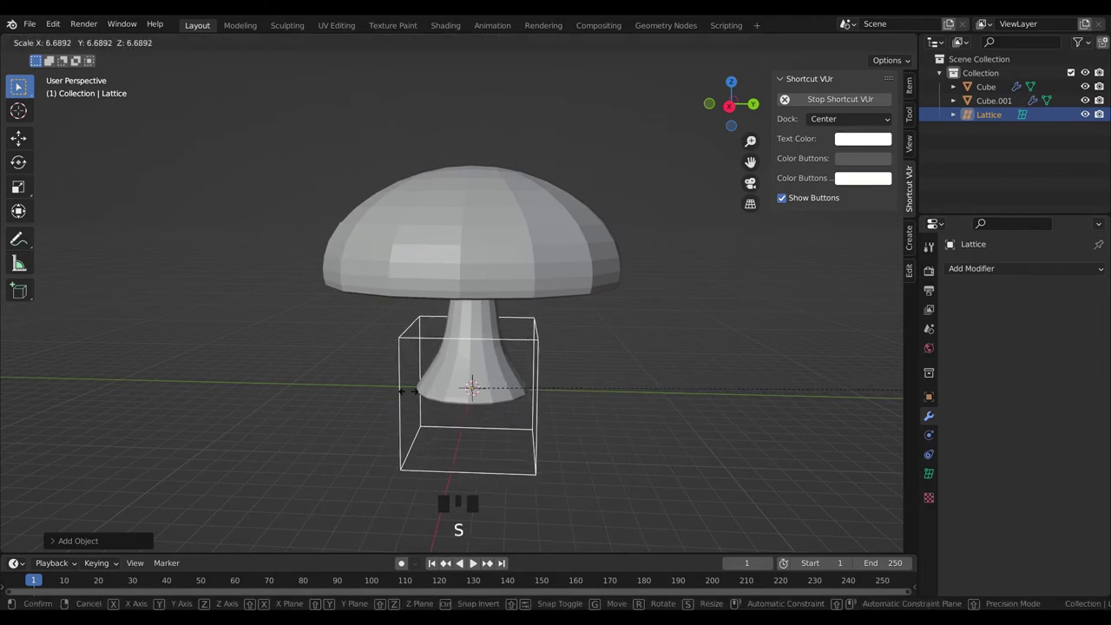
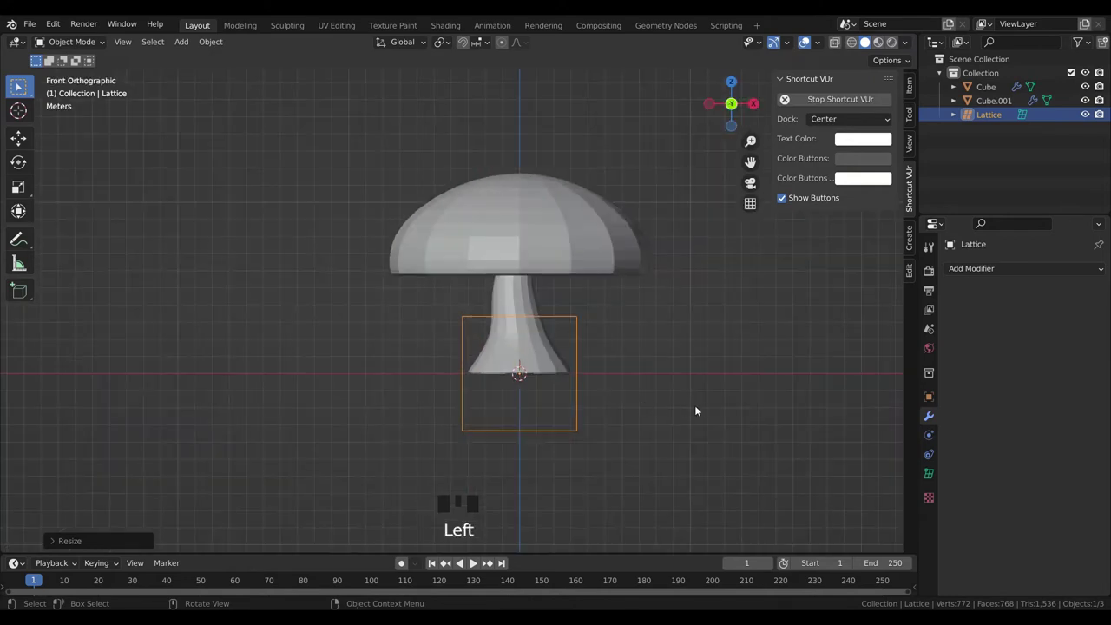
key(g)
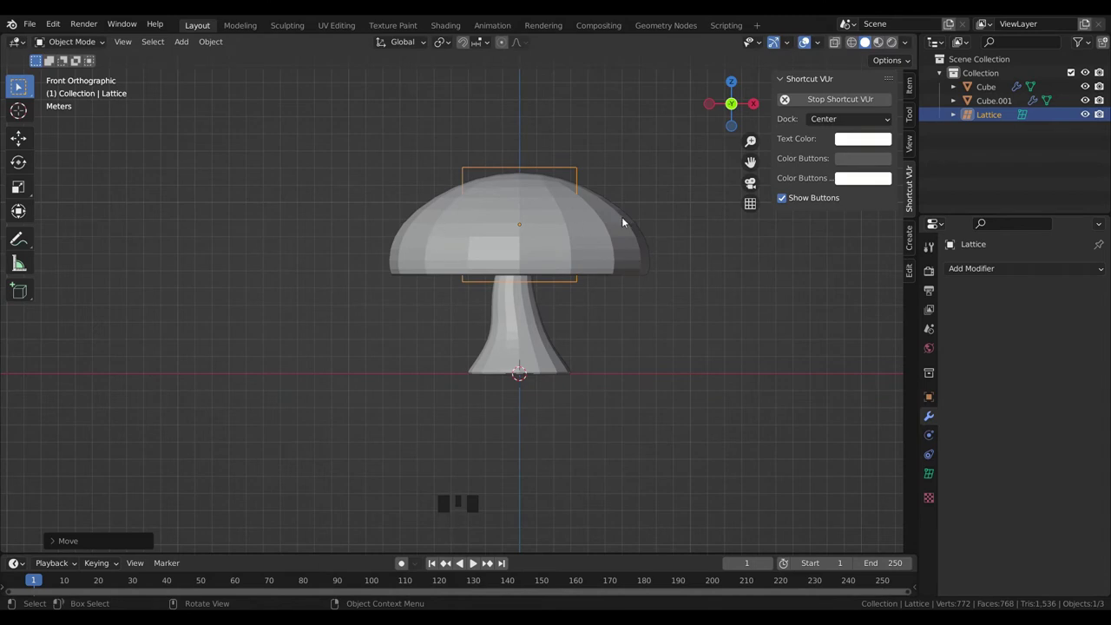
key(s)
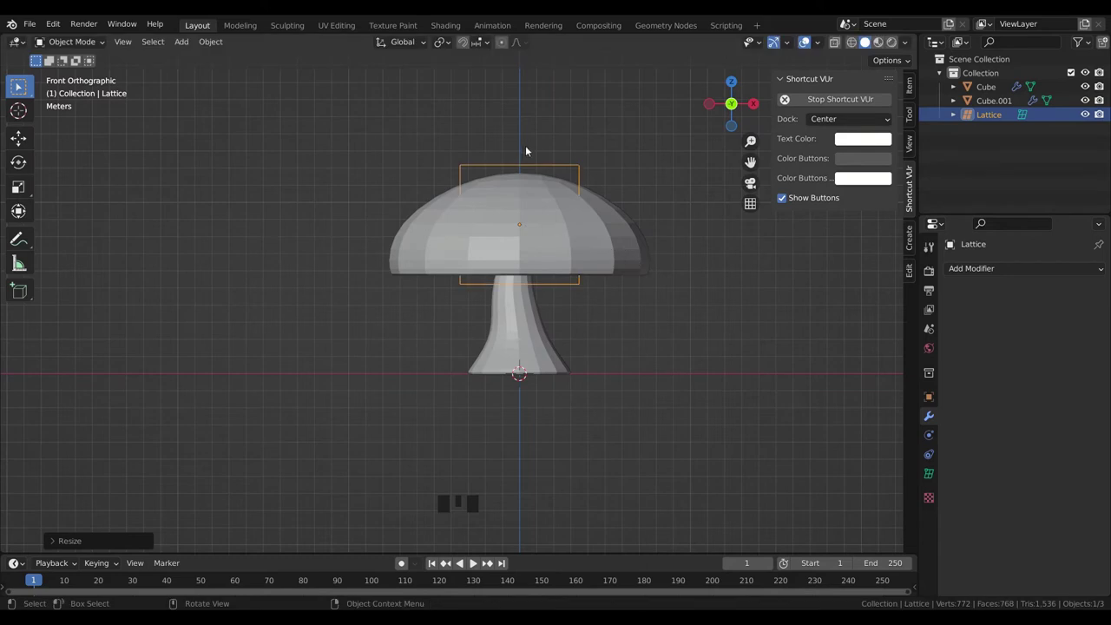
drag(546, 264, 584, 185)
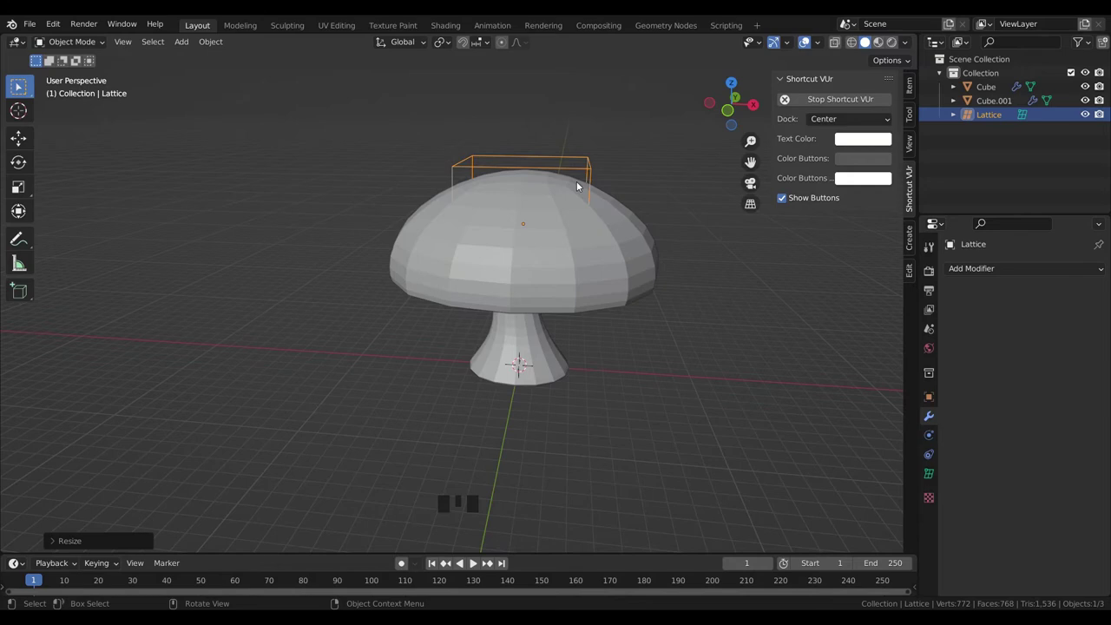
key(s)
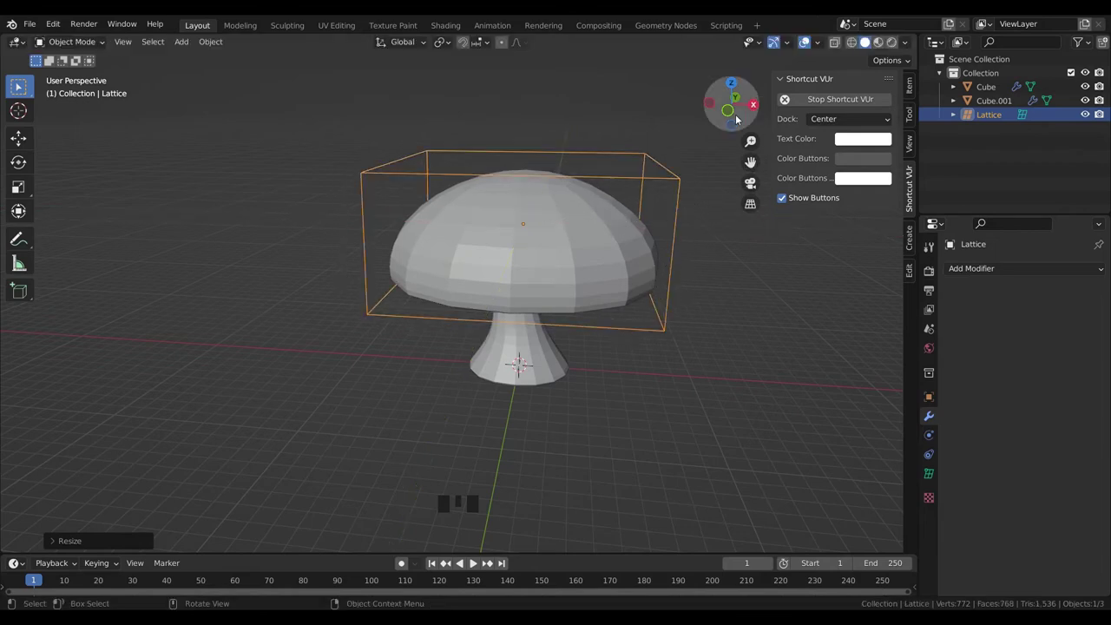
- Widen the lattice horizontally to the cap's width, checking fit from front, side and top
click(737, 113)
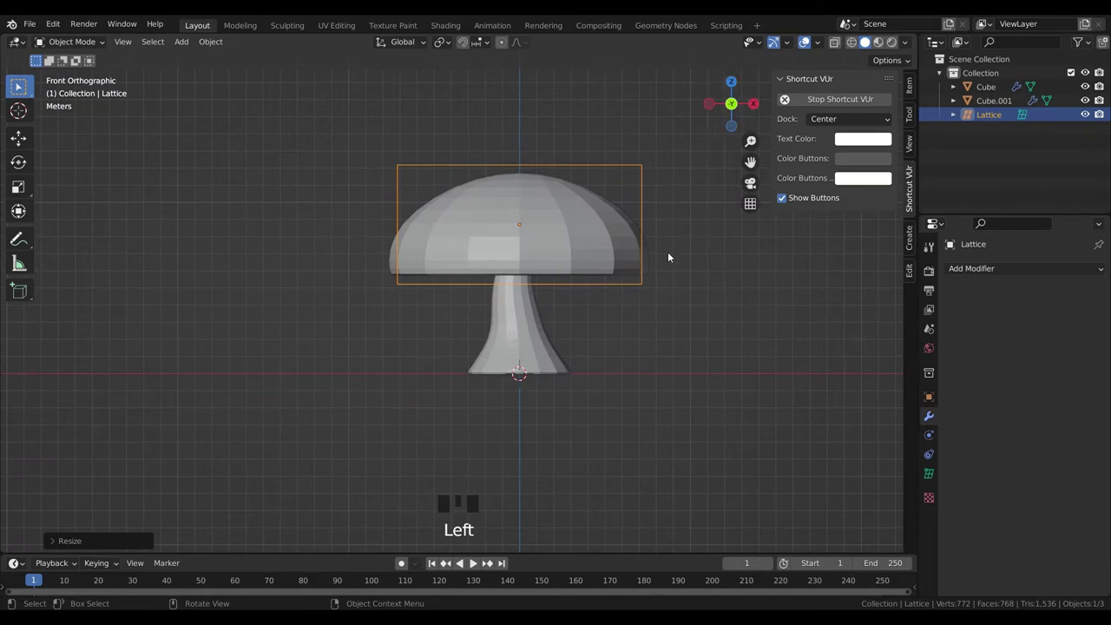
key(s)
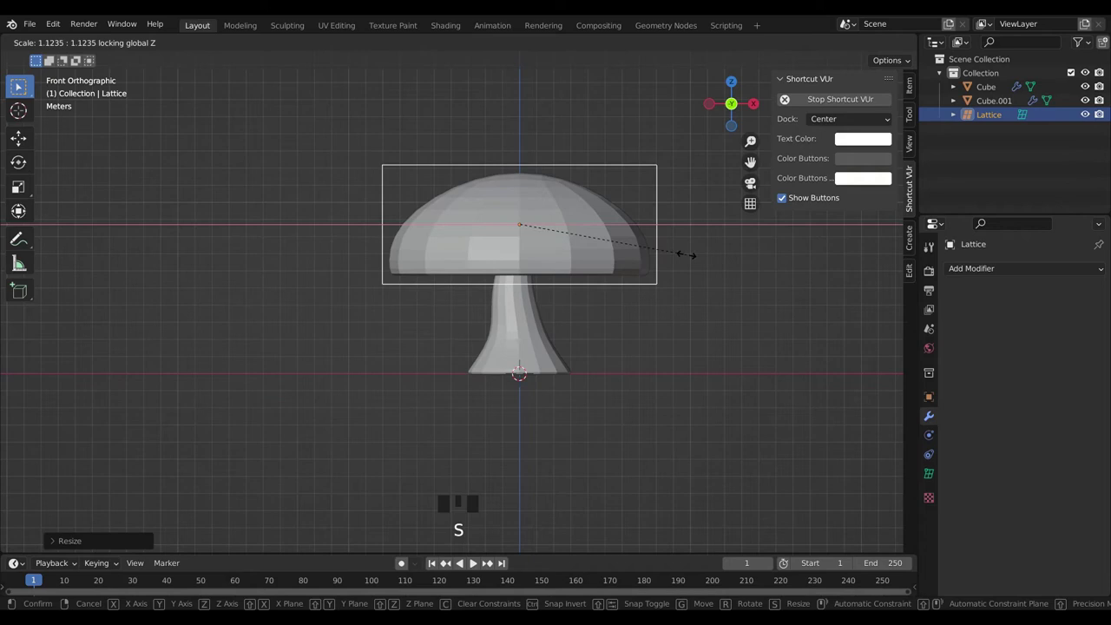
drag(668, 268, 756, 107)
click(756, 107)
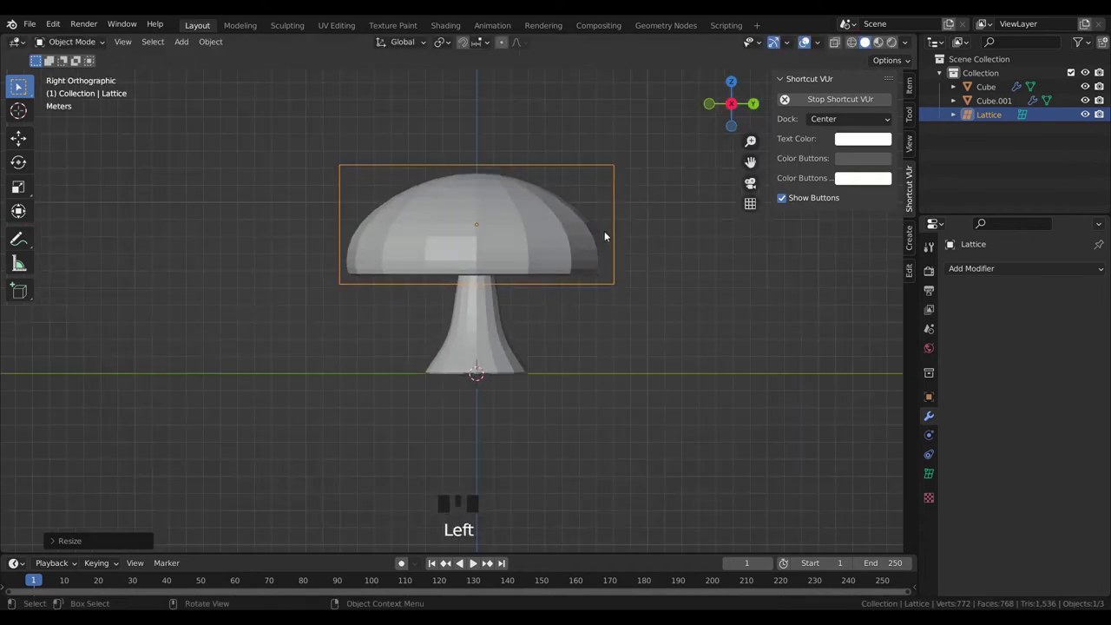
drag(611, 257, 738, 94)
click(738, 94)
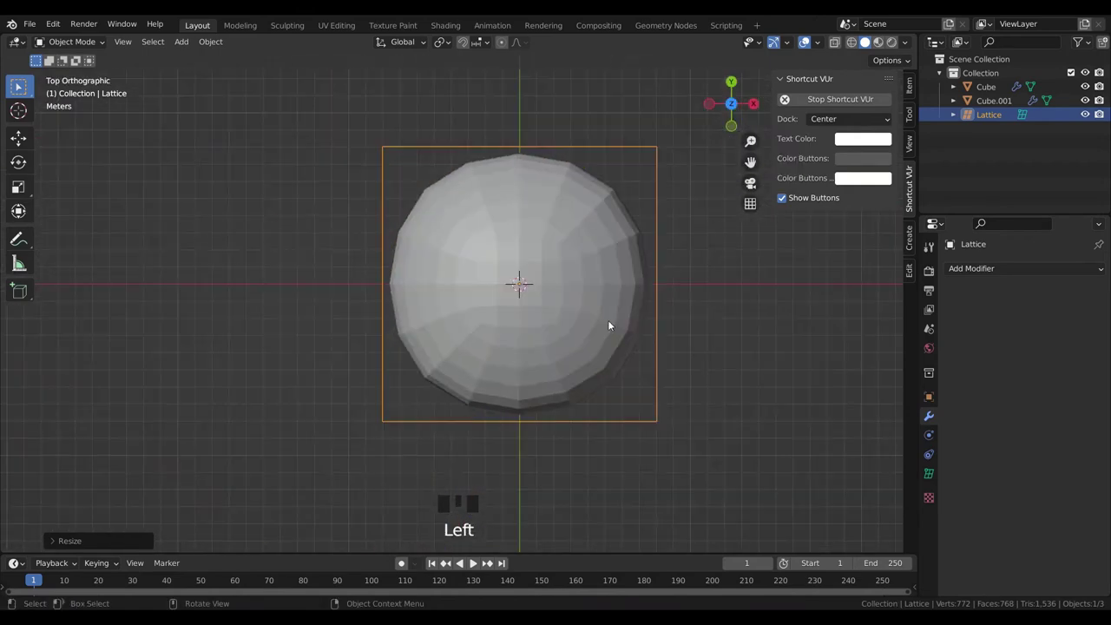
drag(737, 423, 495, 229)
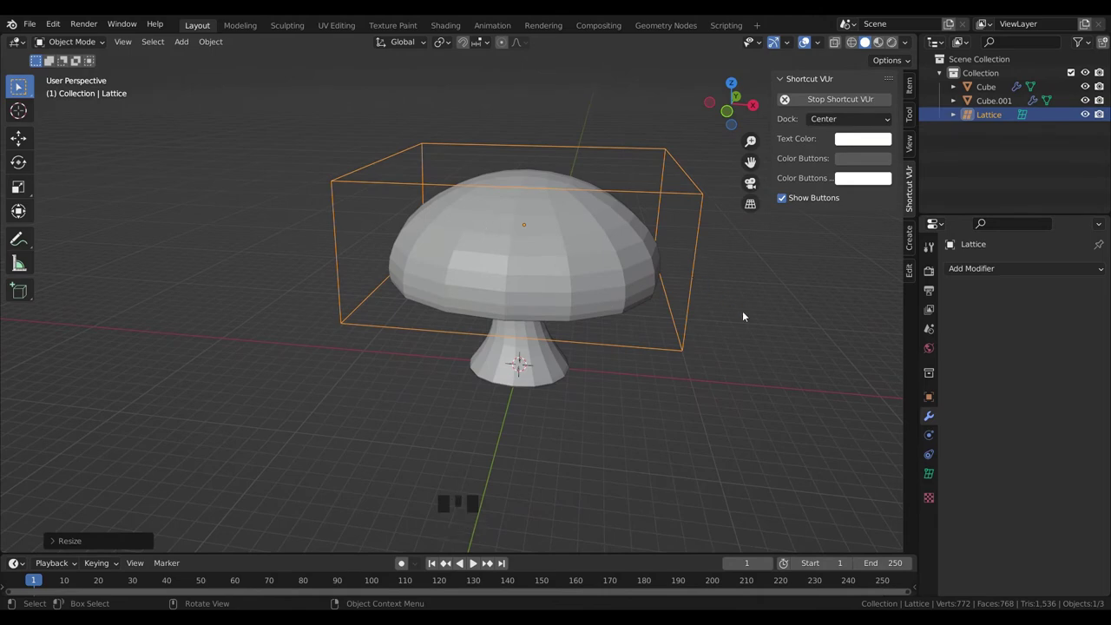
click(750, 315)
drag(759, 296, 639, 286)
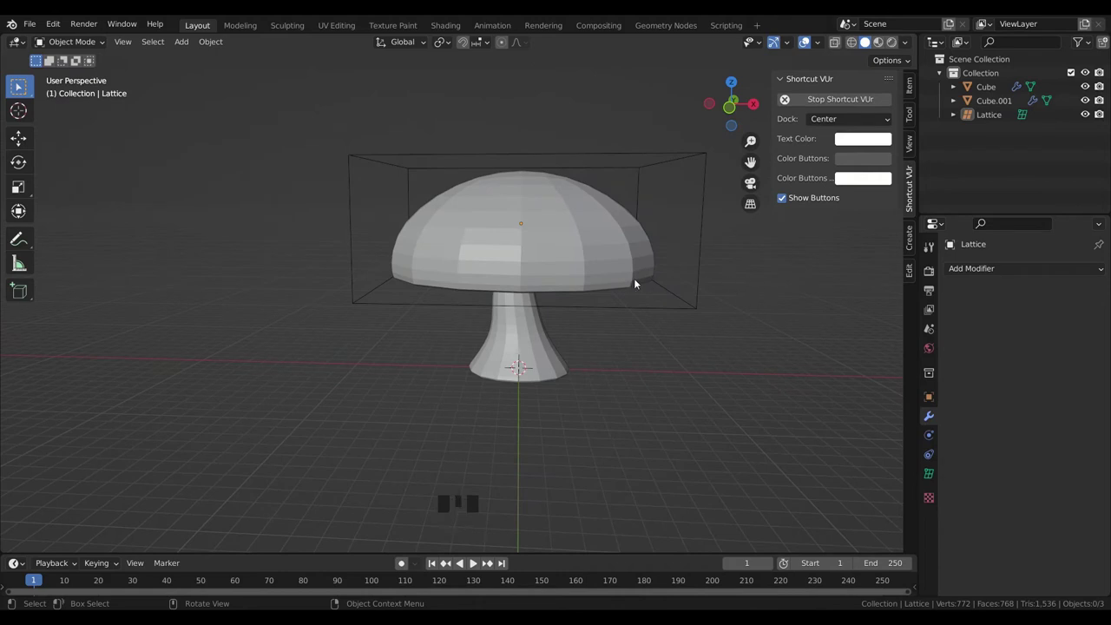
- Parent the cap to the lattice with Lattice Deform and drag a lattice point to tilt the cap
click(701, 158)
click(573, 219)
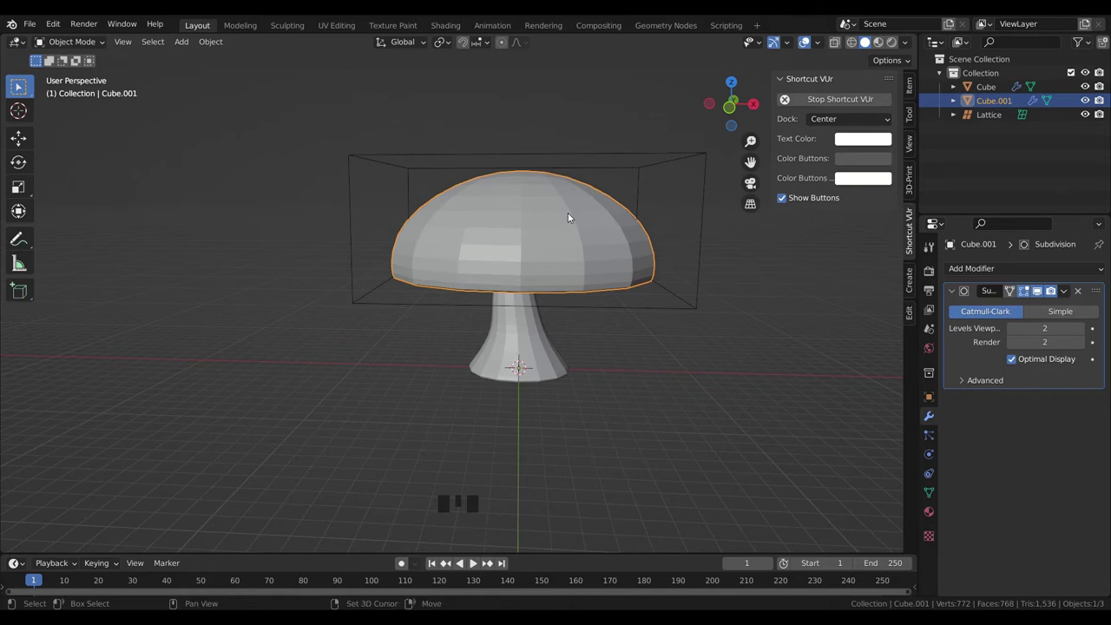
click(677, 157)
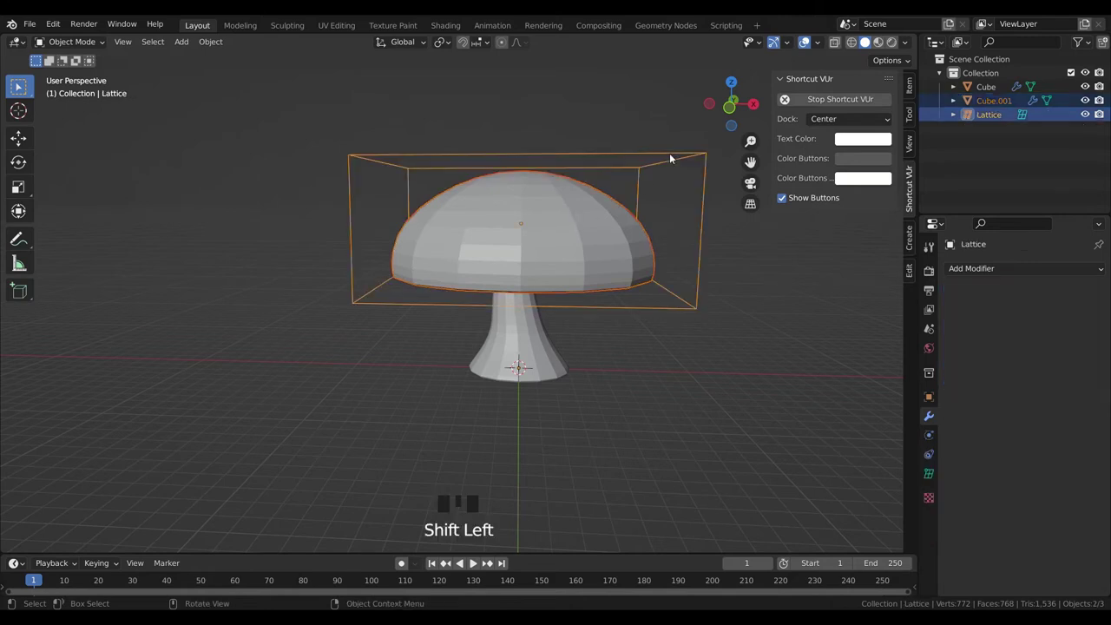
key(ctrl+p)
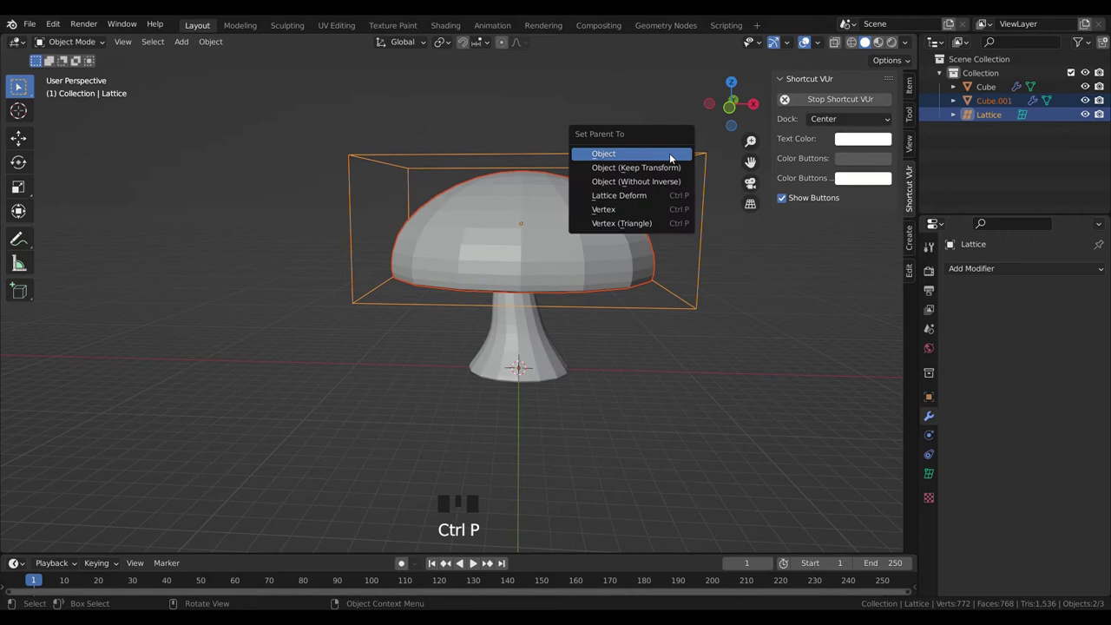
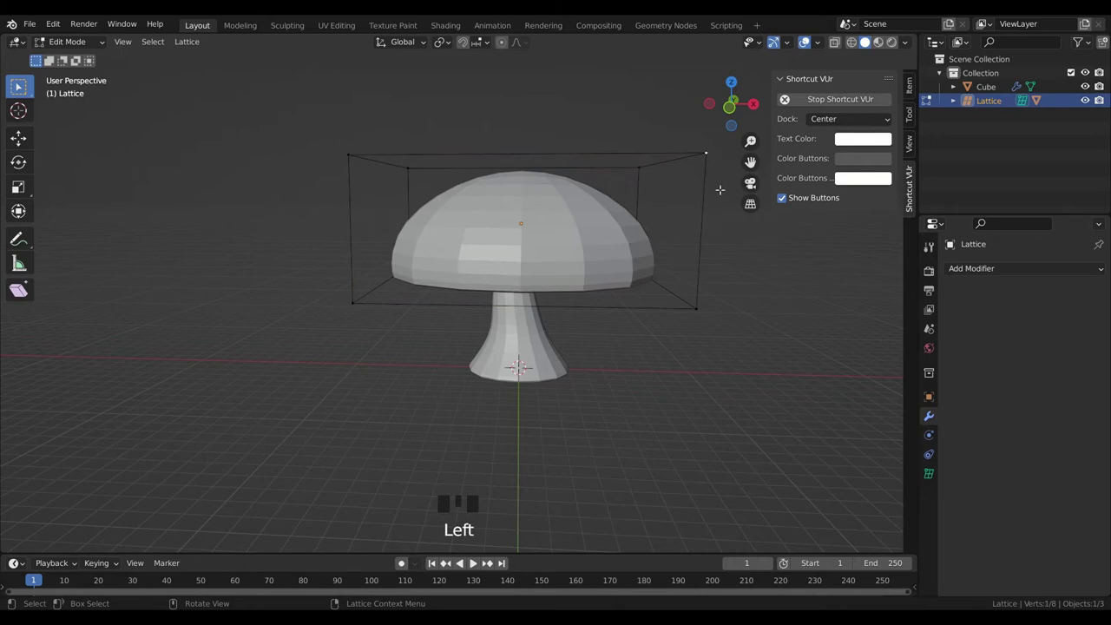
key(g)
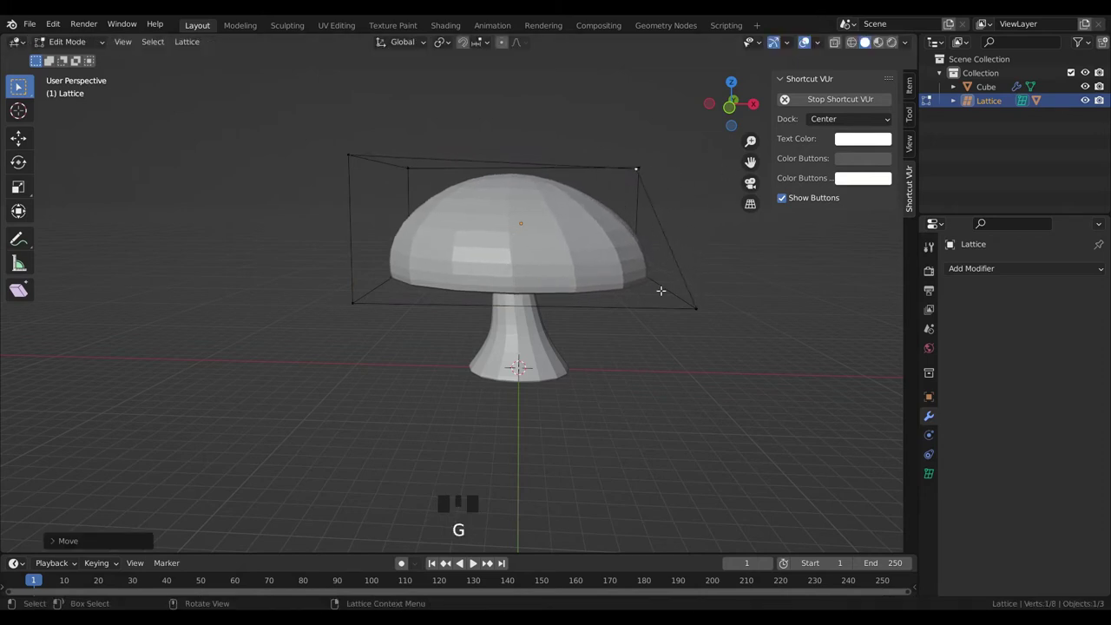
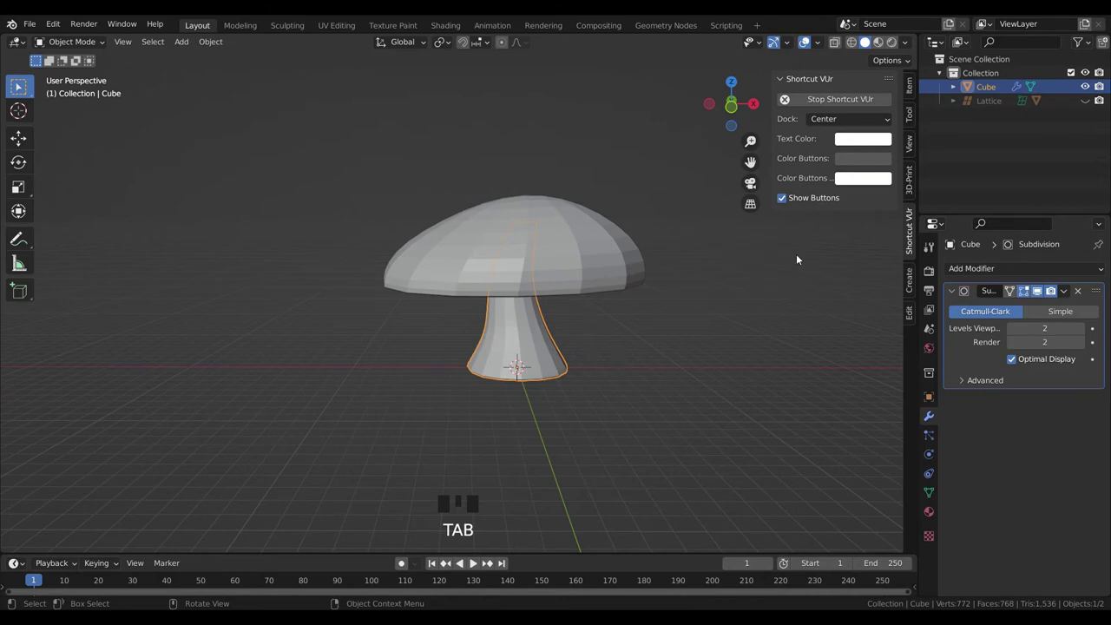
- Orbit around the mushroom and clear the selection before parenting
click(563, 252)
drag(559, 239, 526, 338)
click(526, 339)
drag(509, 337, 637, 351)
click(636, 352)
scroll(down, 3)
drag(502, 411, 578, 423)
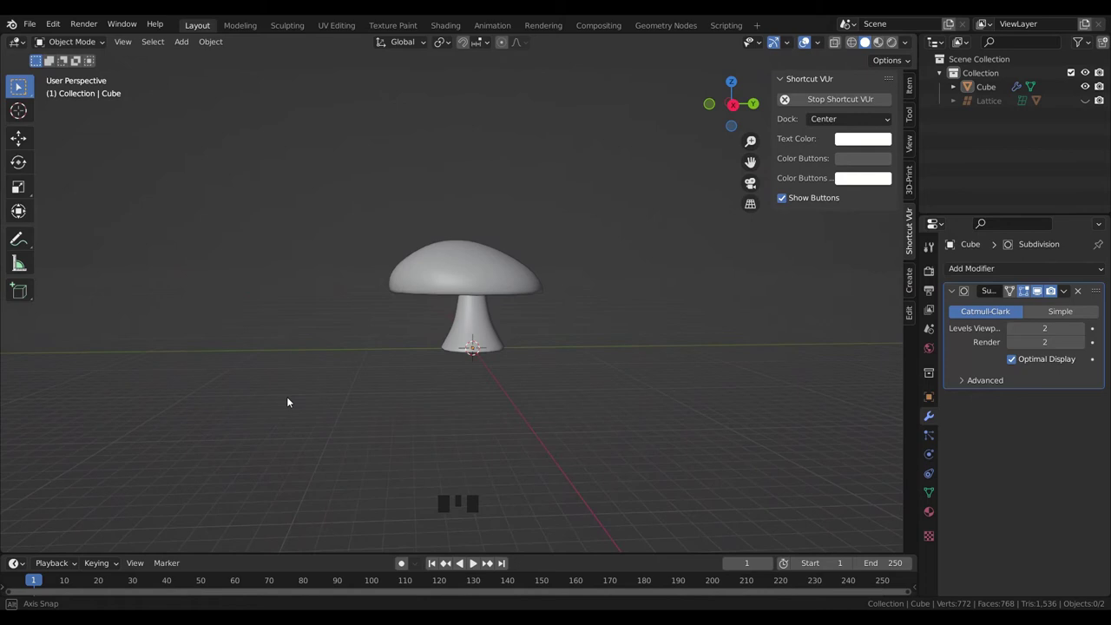
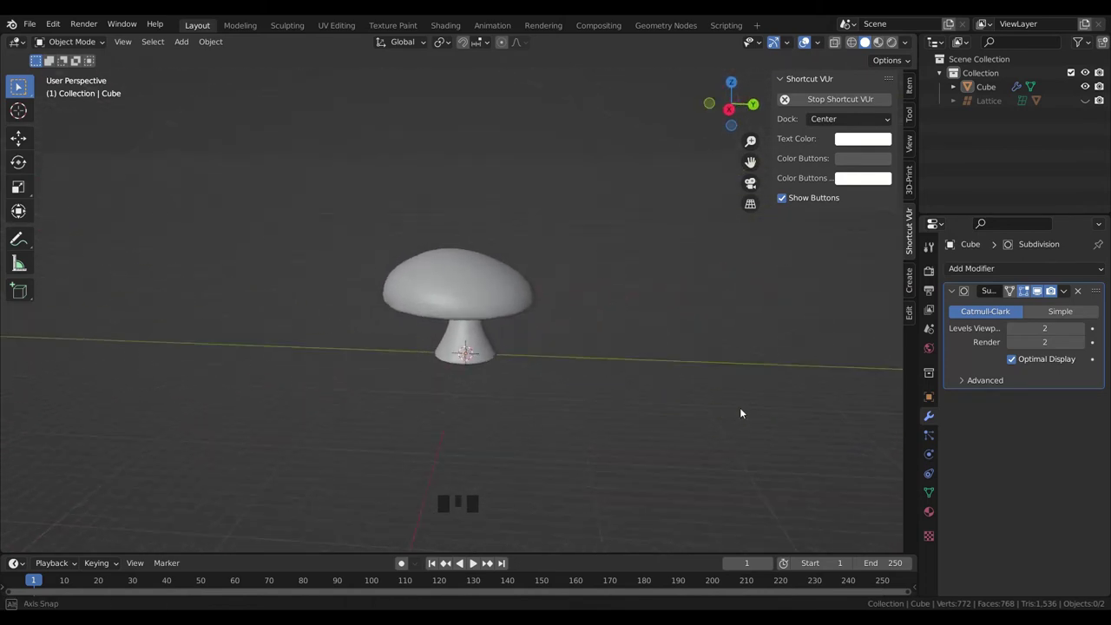
scroll(up, 3)
scroll(down, 3)
- Select the lattice with its cap, then add the stem as the object to parent to
click(509, 260)
click(1091, 104)
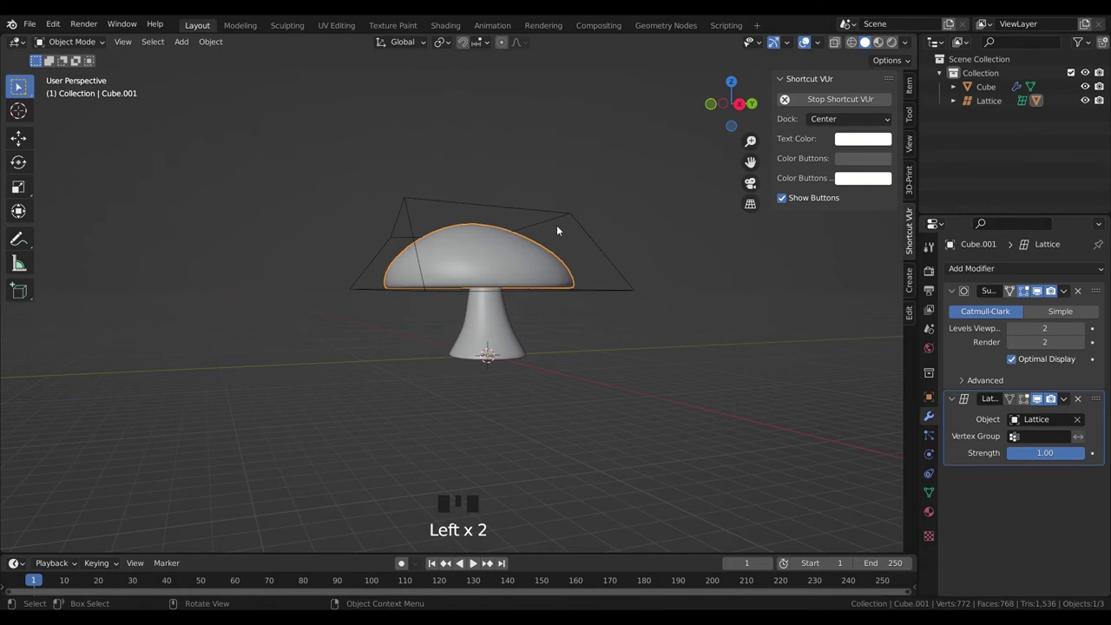
click(571, 219)
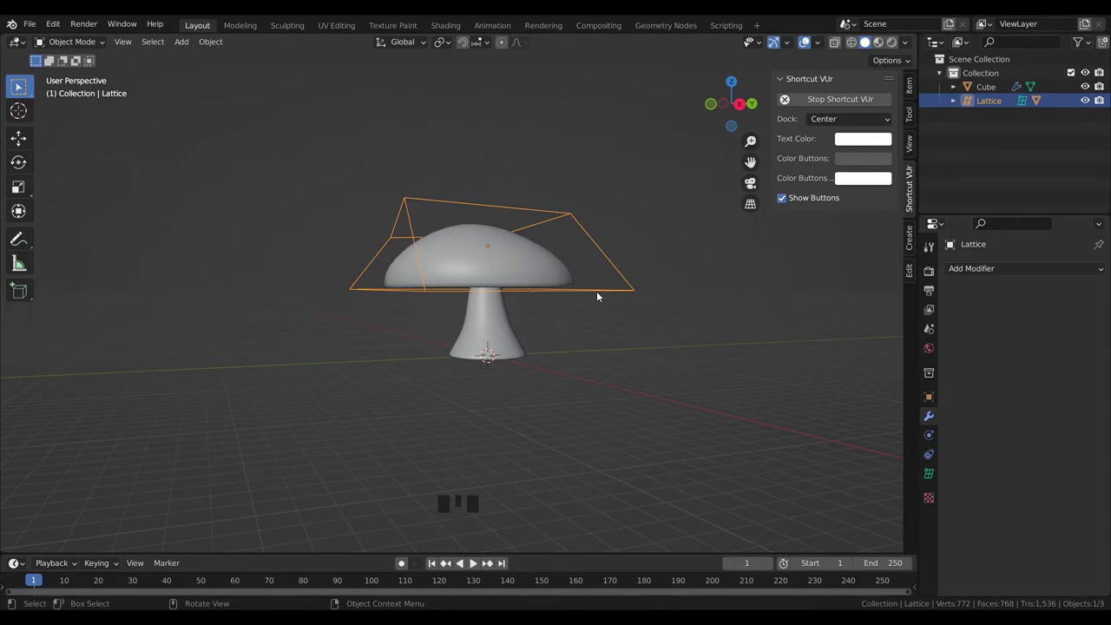
click(494, 334)
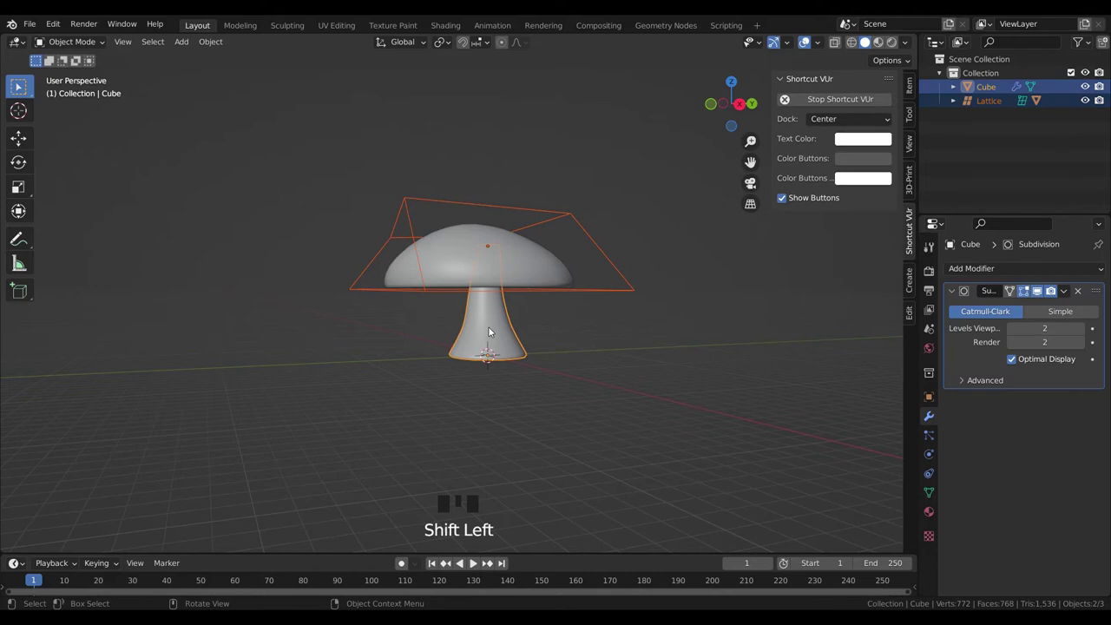
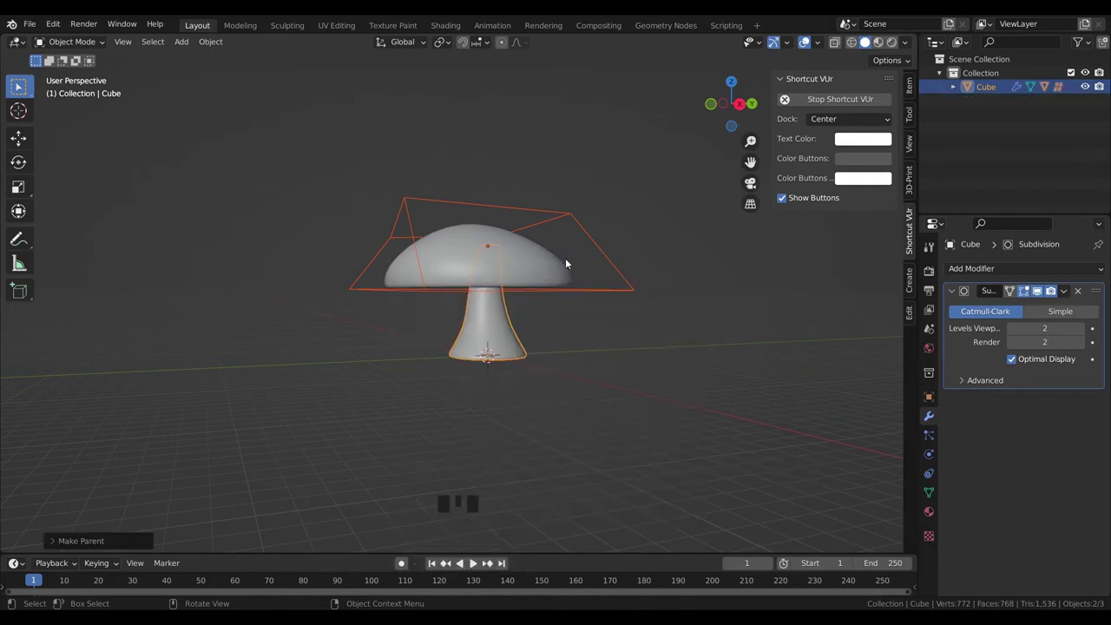
click(644, 343)
click(492, 324)
key(g)
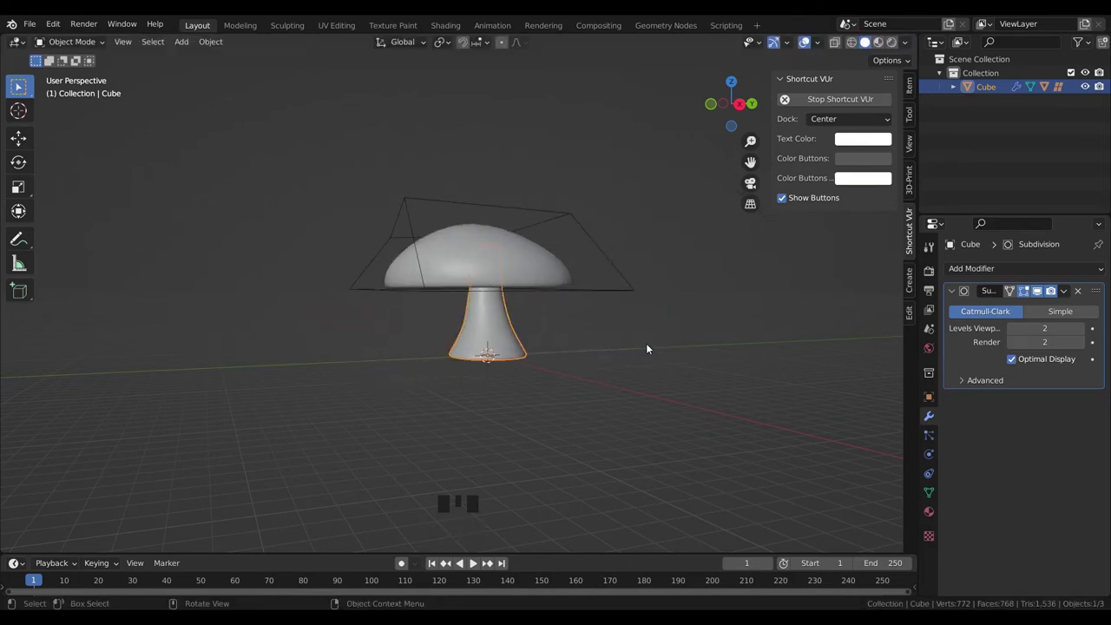
drag(677, 412, 564, 407)
scroll(down, 3)
drag(662, 416, 611, 290)
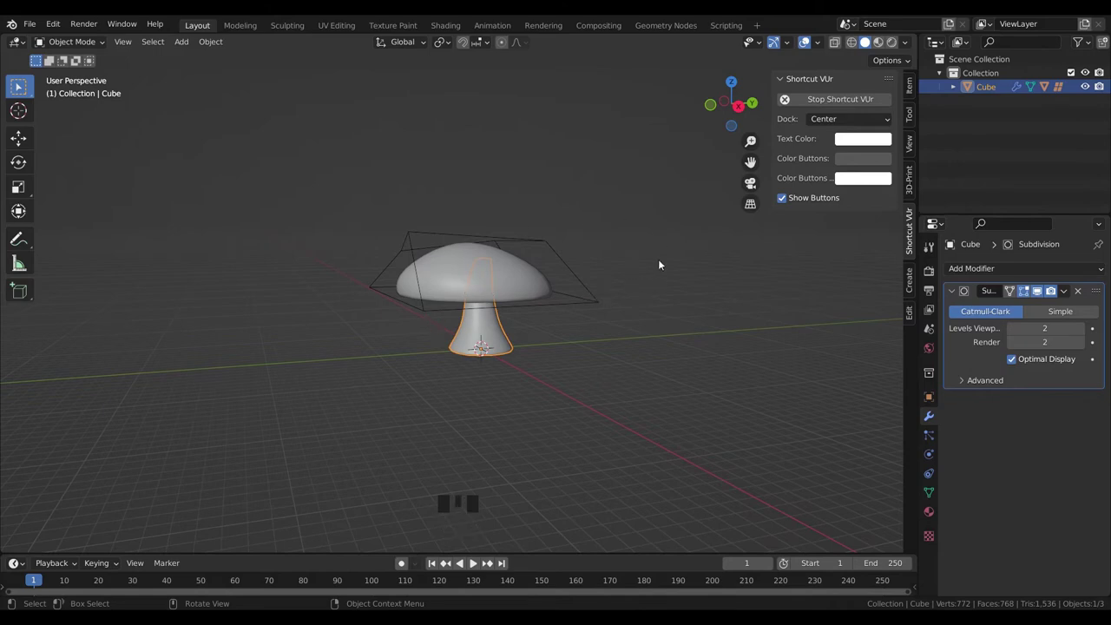
scroll(up, 3)
drag(598, 314, 732, 379)
click(732, 379)
drag(617, 367, 651, 257)
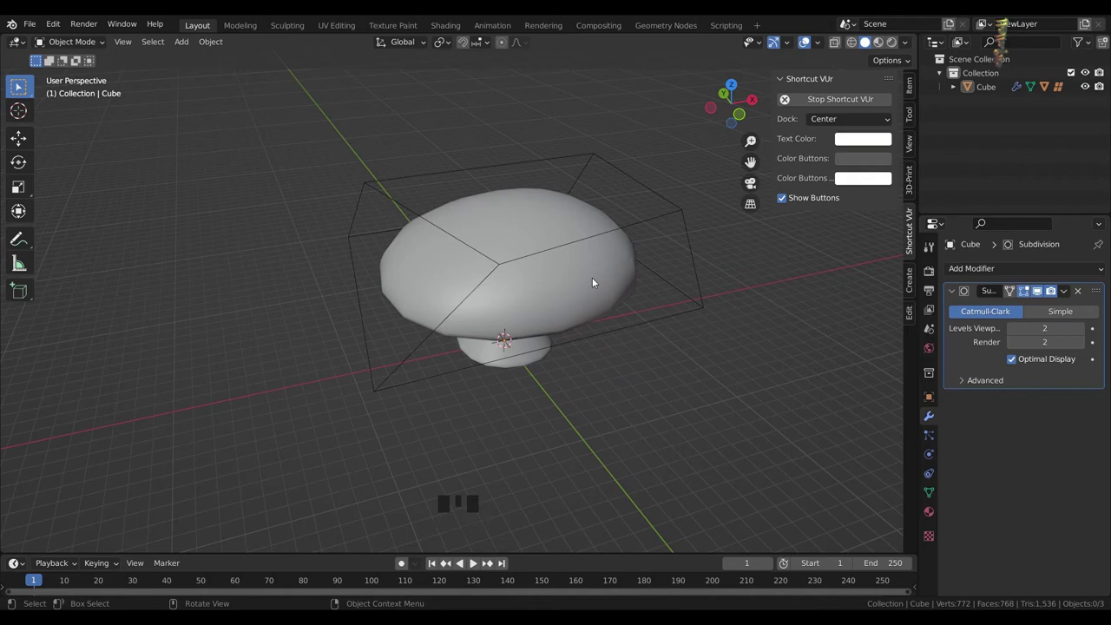
drag(555, 292, 514, 260)
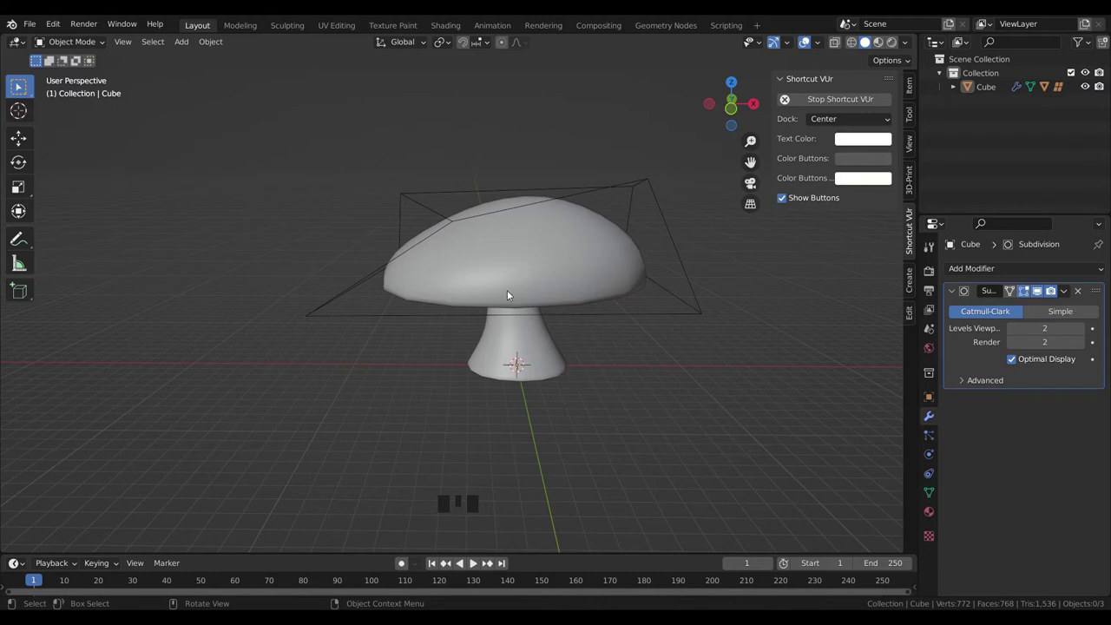
- Duplicate the whole mushroom, shrink the copy to about a third and place it beside the original
key(a)
scroll(down, 3)
click(729, 116)
key(shift+d)
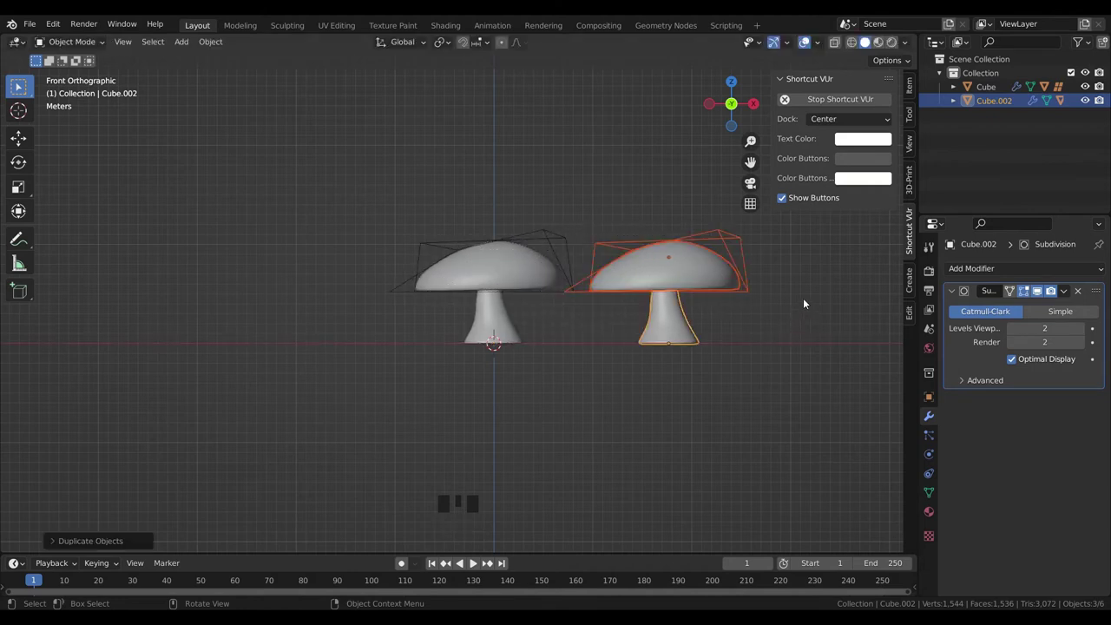
key(s)
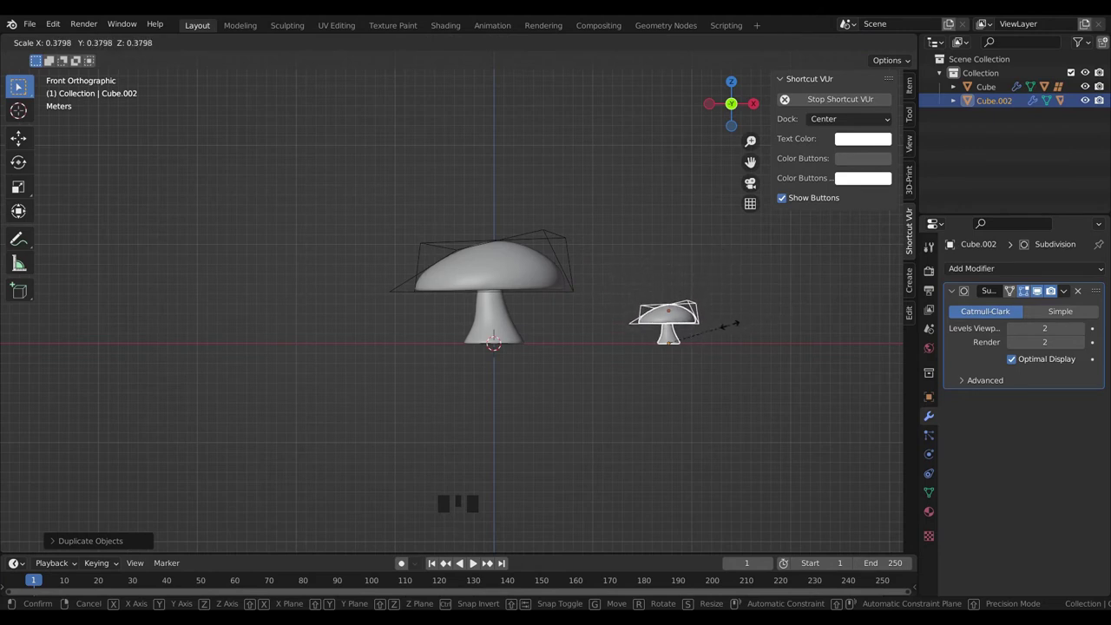
key(g)
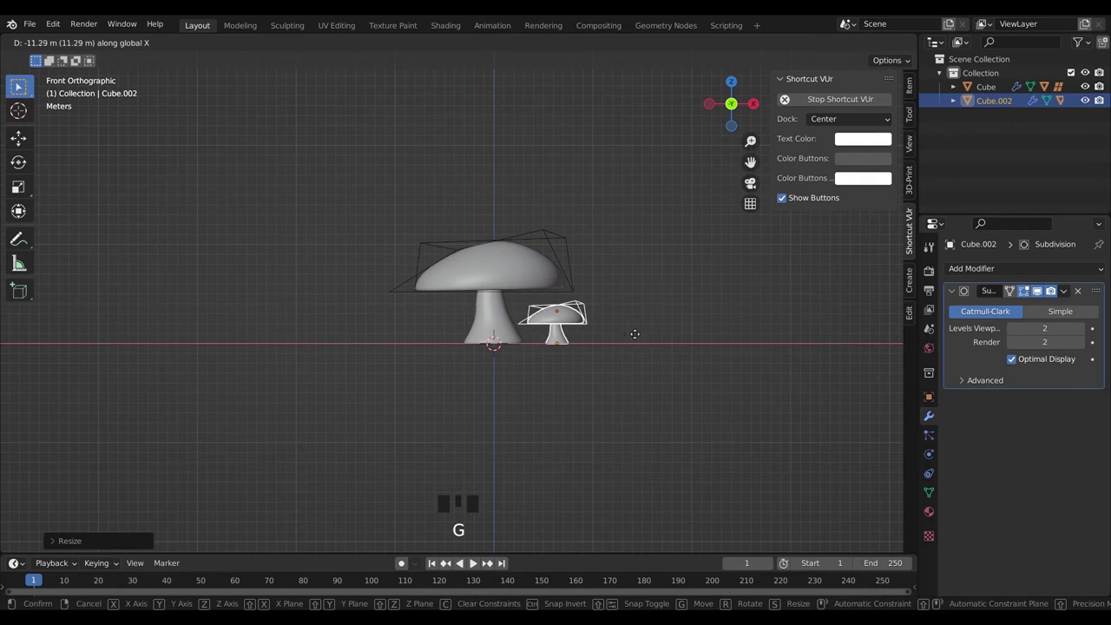
click(635, 287)
- Rotate the small mushroom around its vertical axis so it faces a different direction
scroll(up, 3)
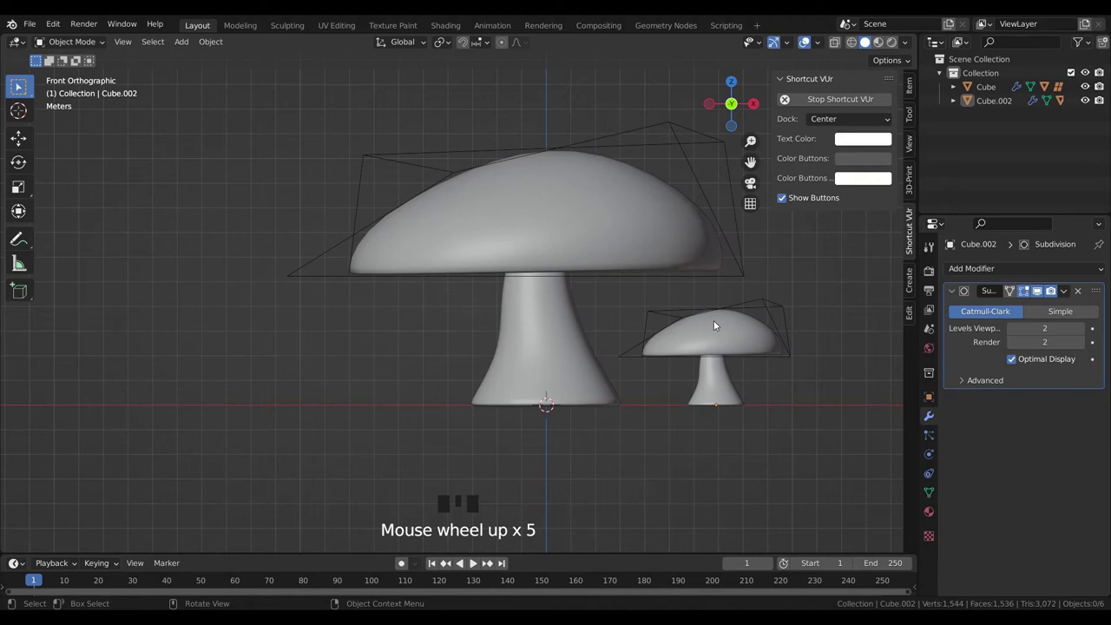
click(729, 400)
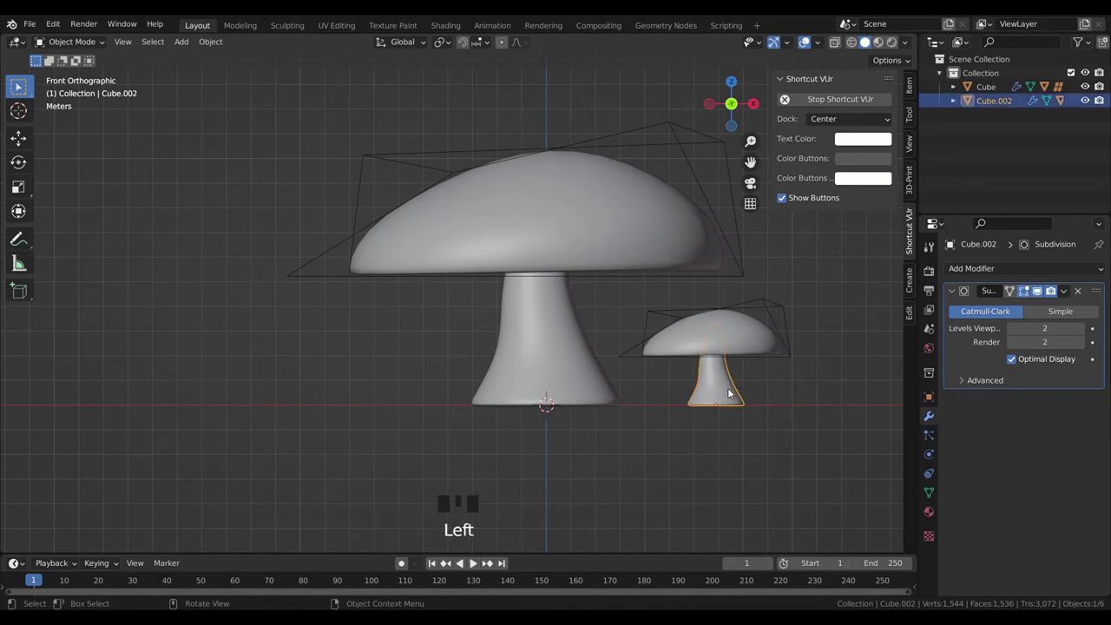
key(r)
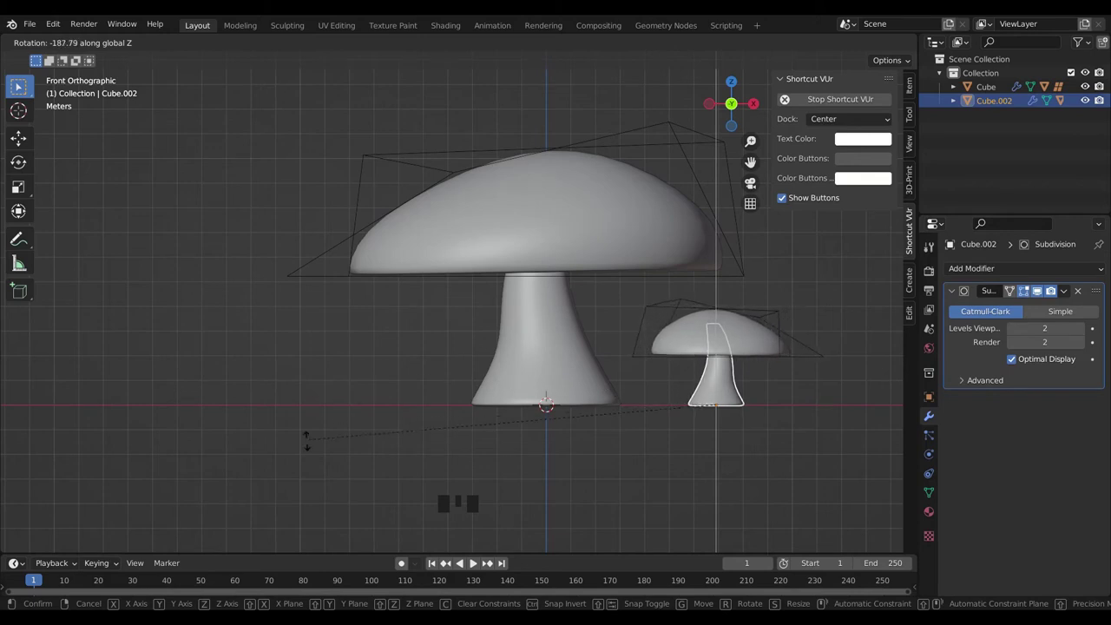
click(679, 492)
scroll(down, 3)
click(617, 397)
drag(665, 366, 641, 342)
scroll(up, 3)
scroll(down, 3)
drag(603, 419, 672, 387)
click(673, 387)
- Add a cube and scale it into a wide, flat ground slab under both mushrooms
key(shift+a)
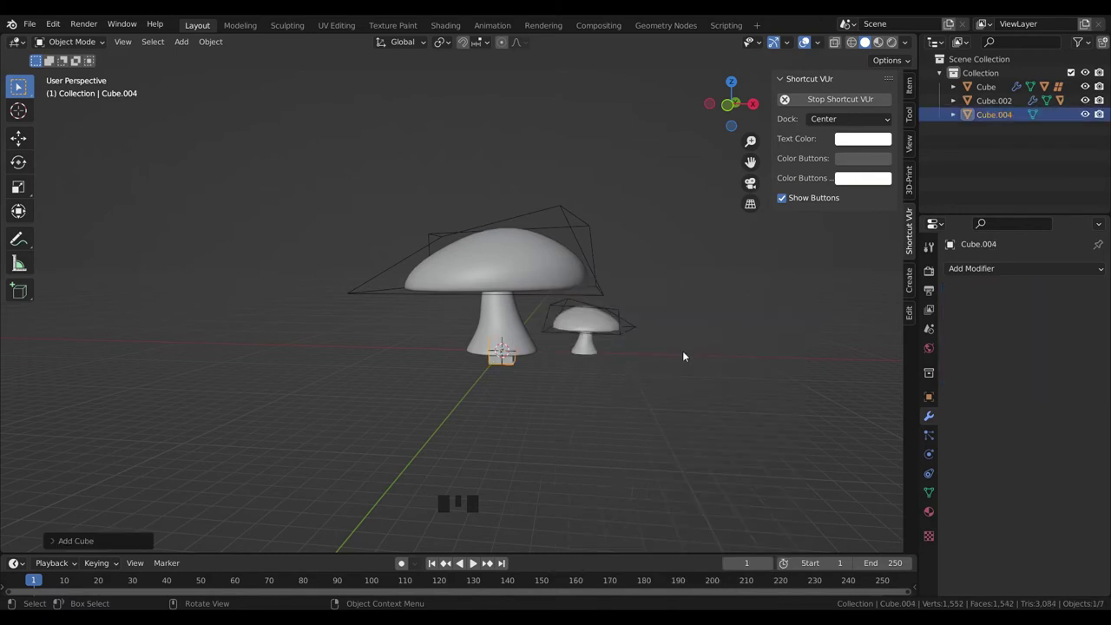
key(s)
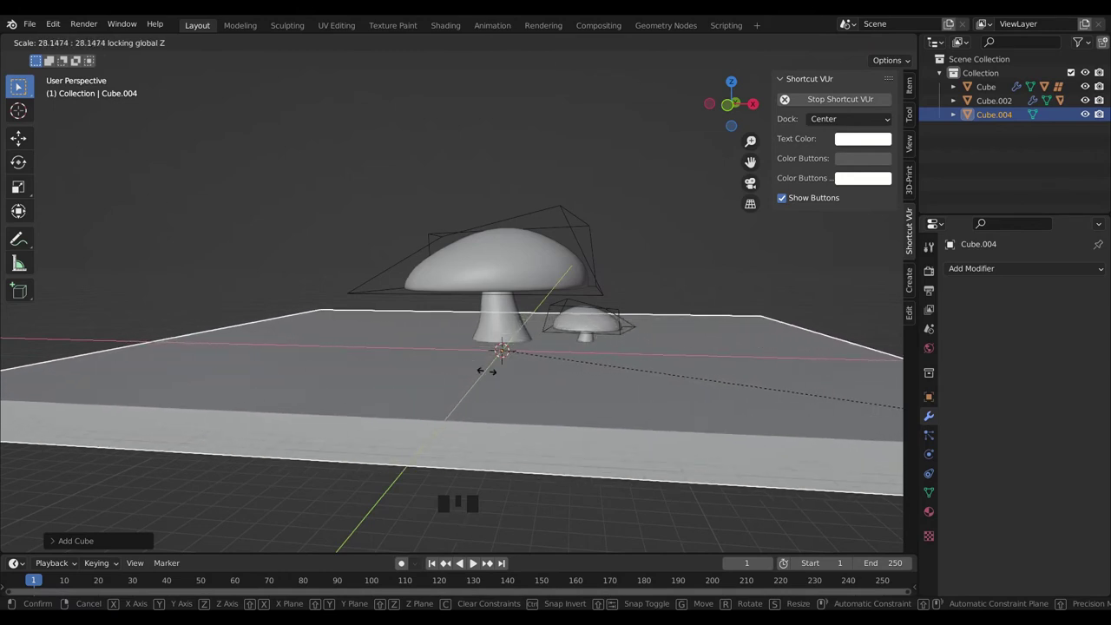
key(g)
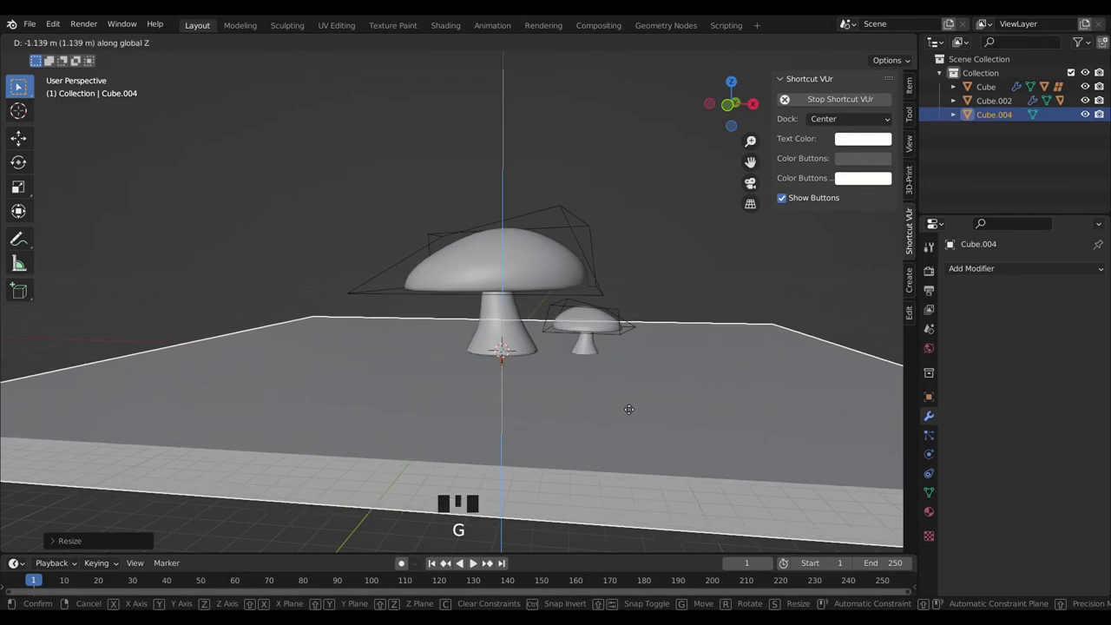
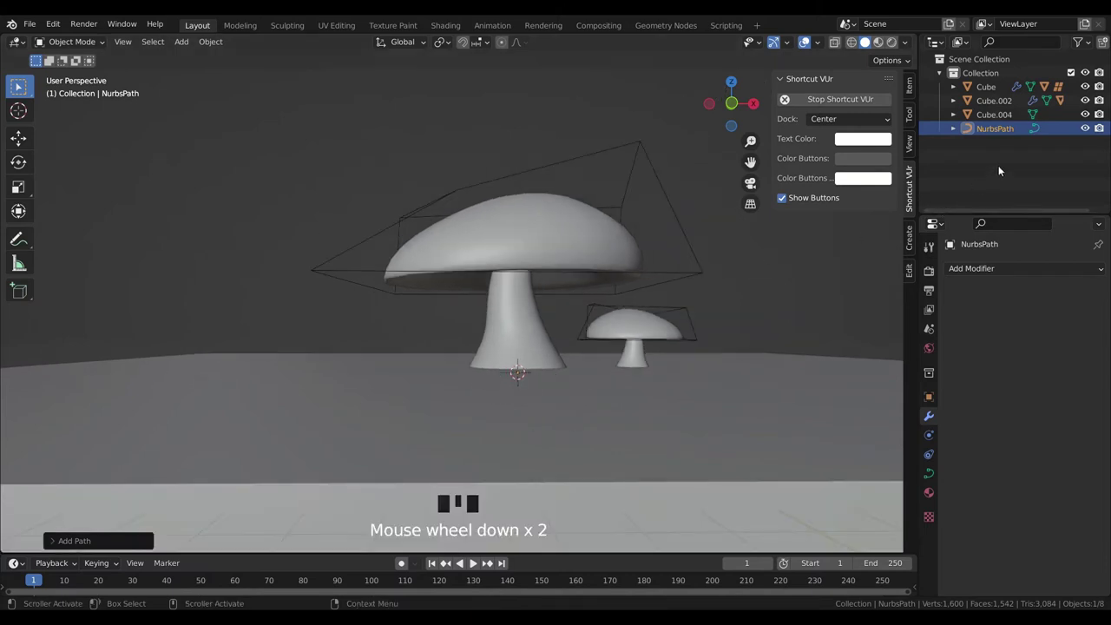
- Isolate the new path, move it up and sideways beside the small mushroom, then unhide the scene
click(1091, 119)
click(1091, 102)
click(1090, 89)
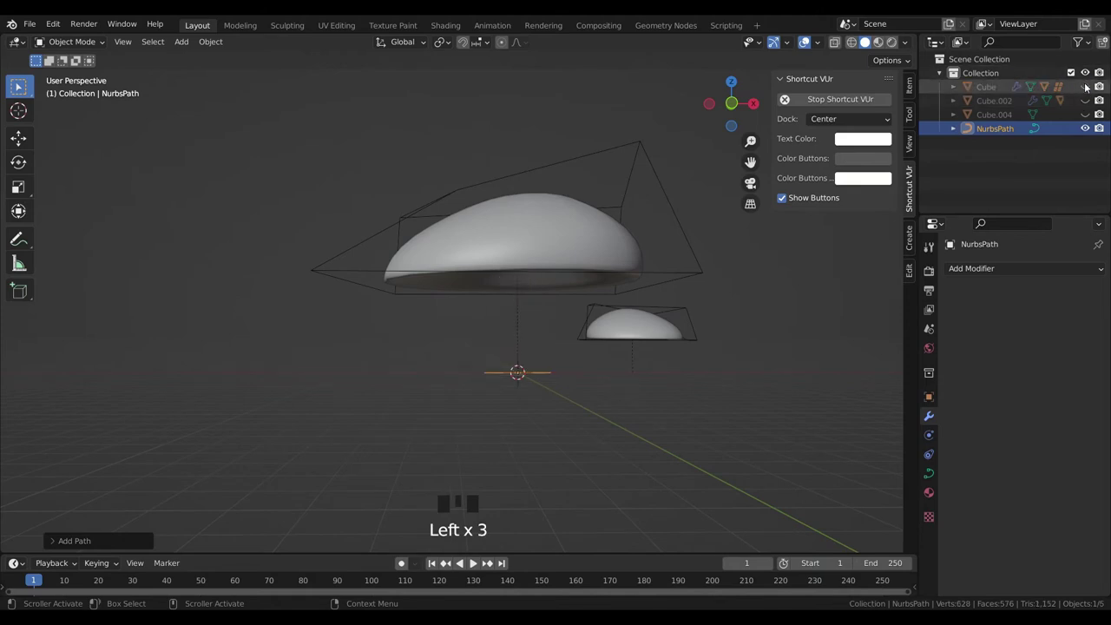
key(g)
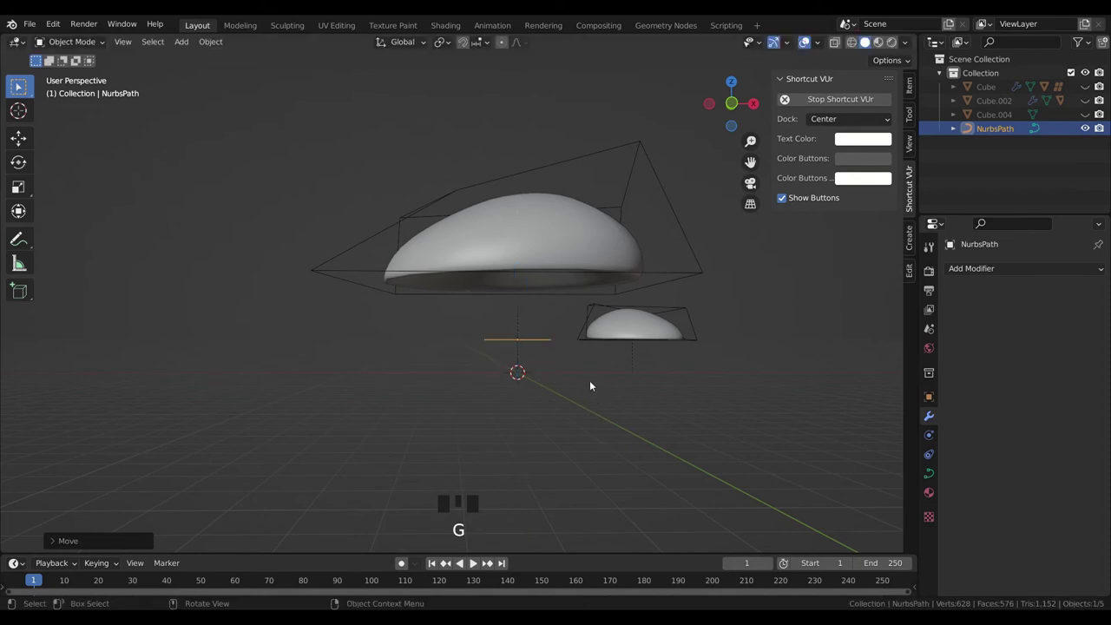
key(g)
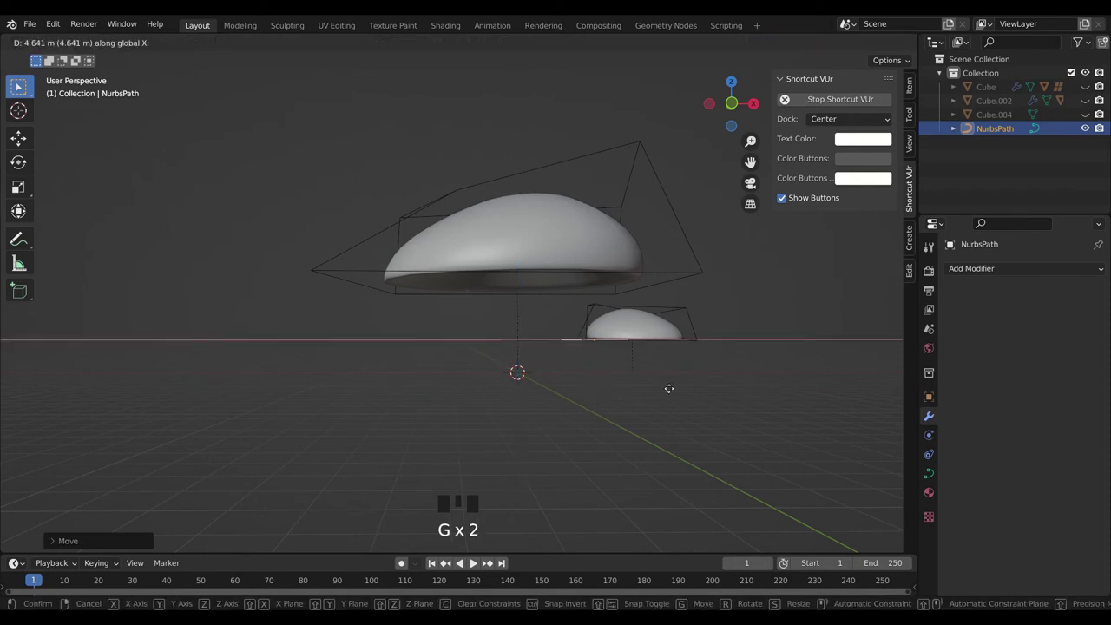
click(1088, 116)
click(1093, 98)
click(1090, 89)
- Rotate the path so it stands upright on the ground slab
drag(573, 385, 647, 411)
key(r)
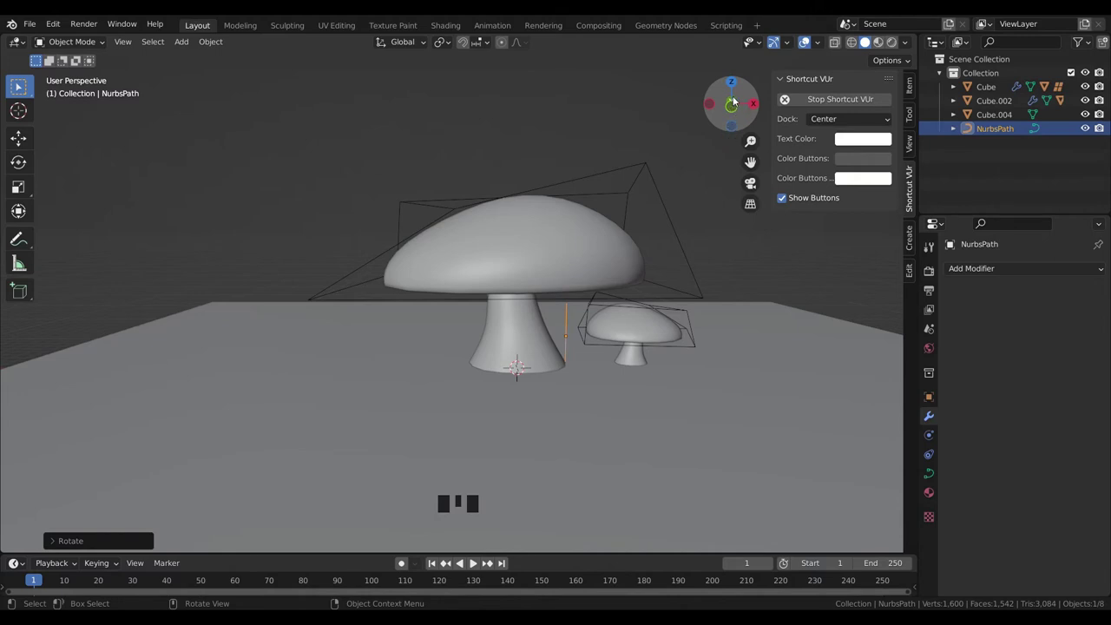
scroll(up, 3)
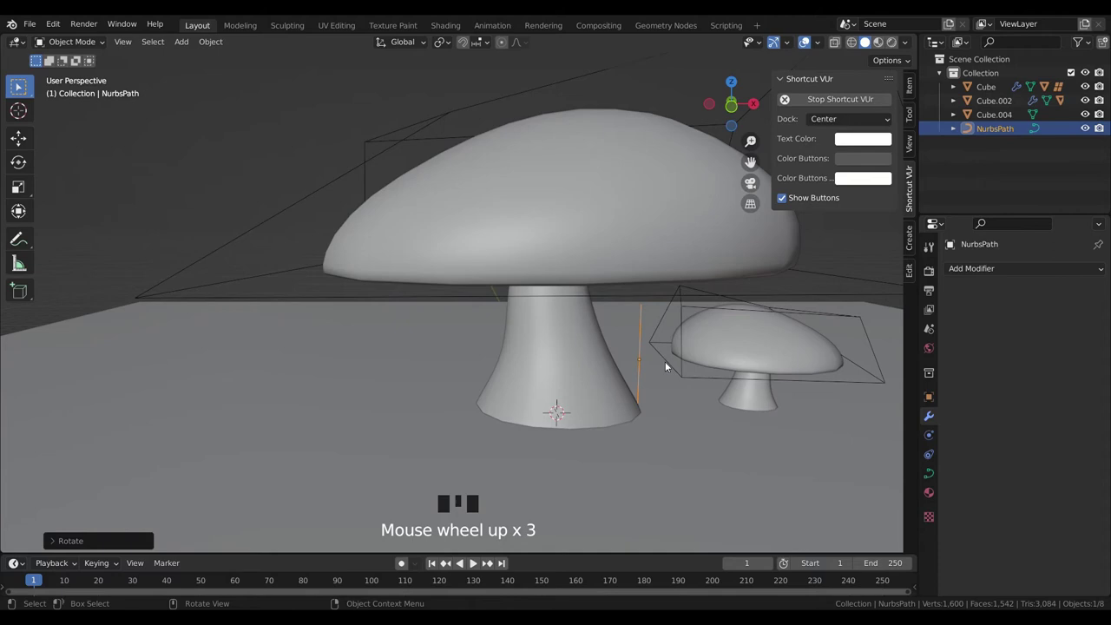
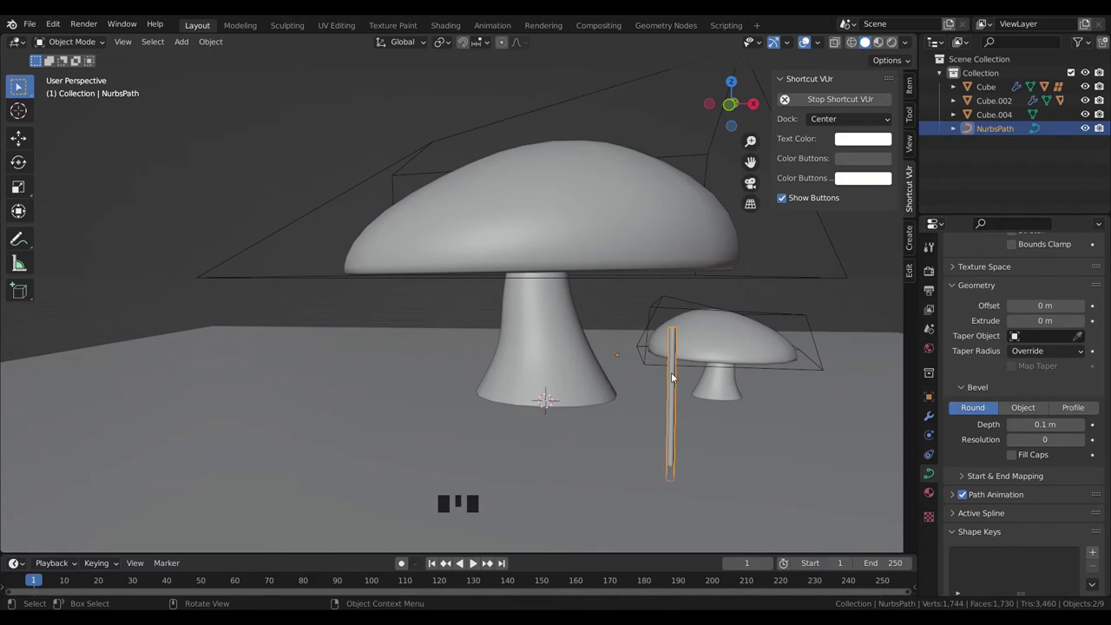
- Taper the tube's top point to a tip, fatten its base and bend it into a curved grass blade
key(Tab)
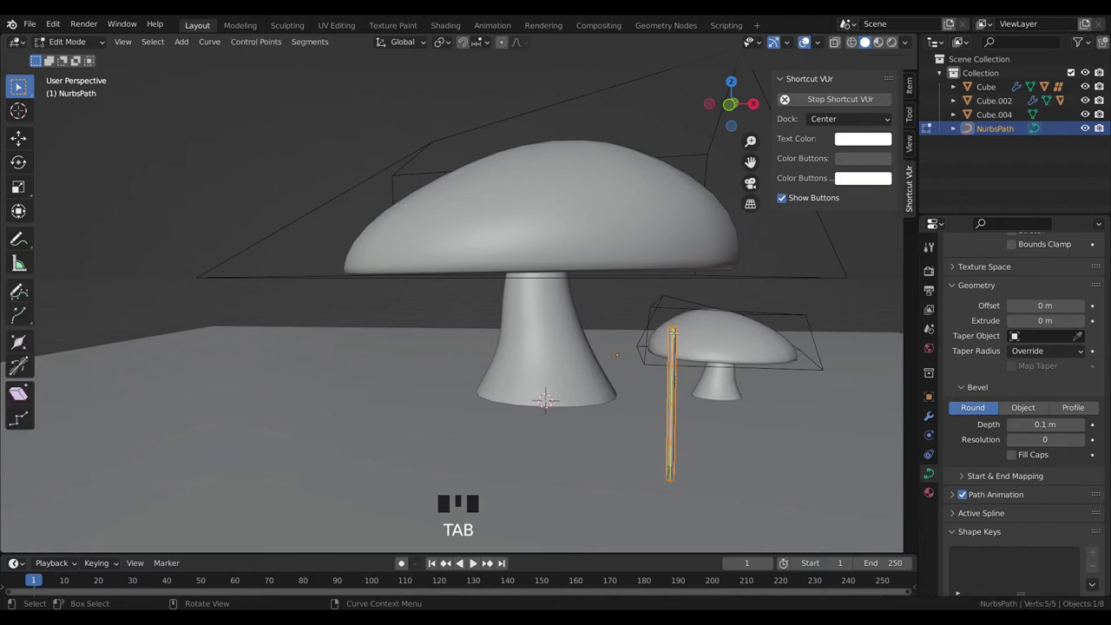
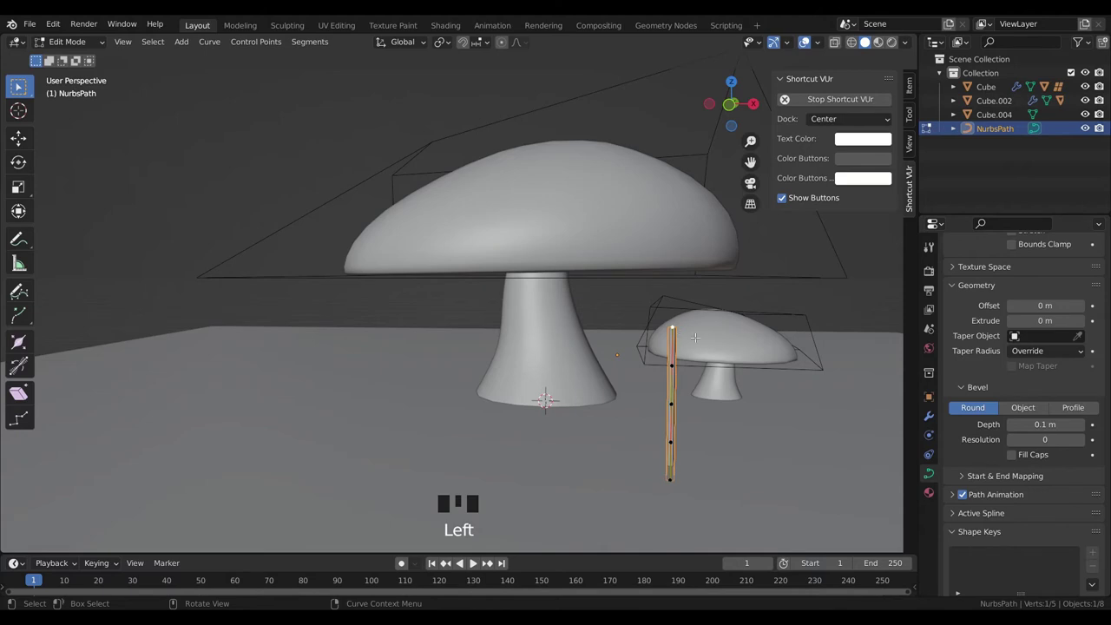
scroll(up, 3)
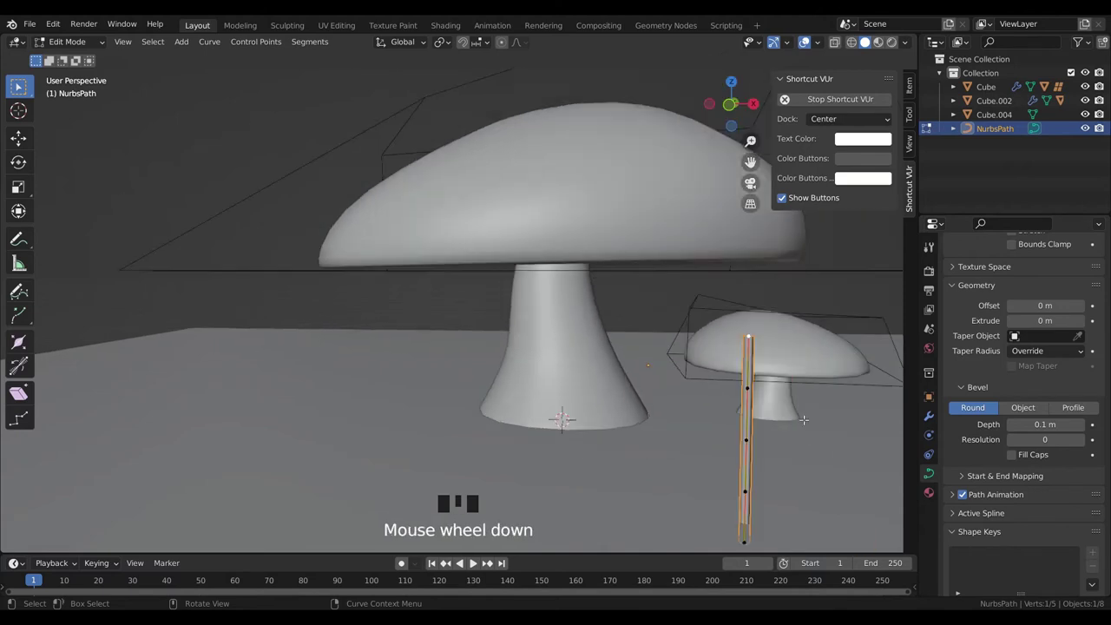
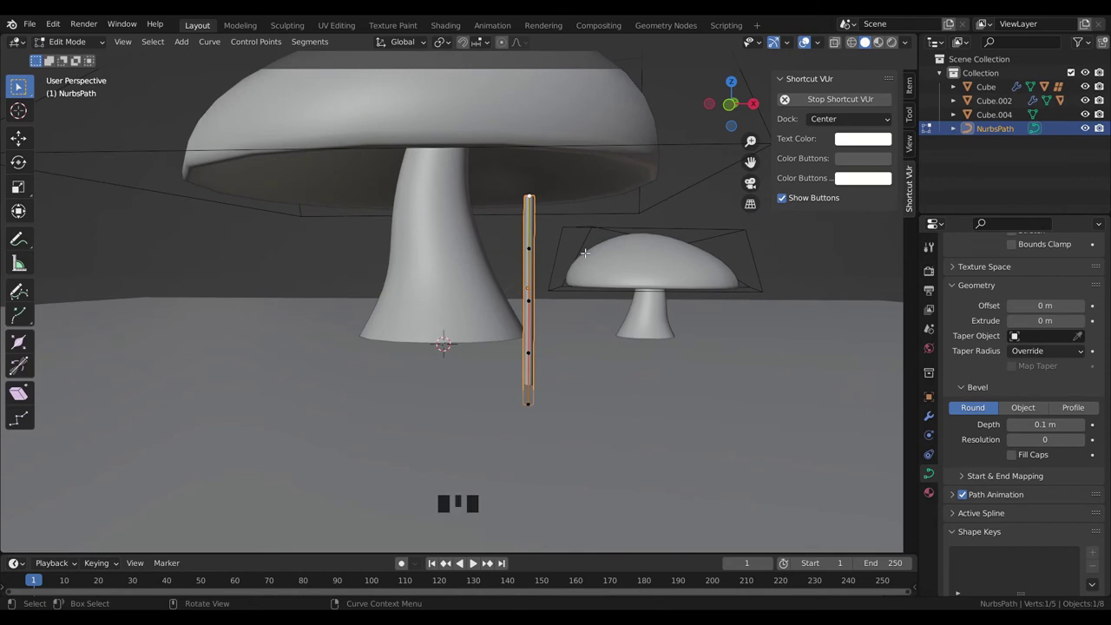
key(alt+s)
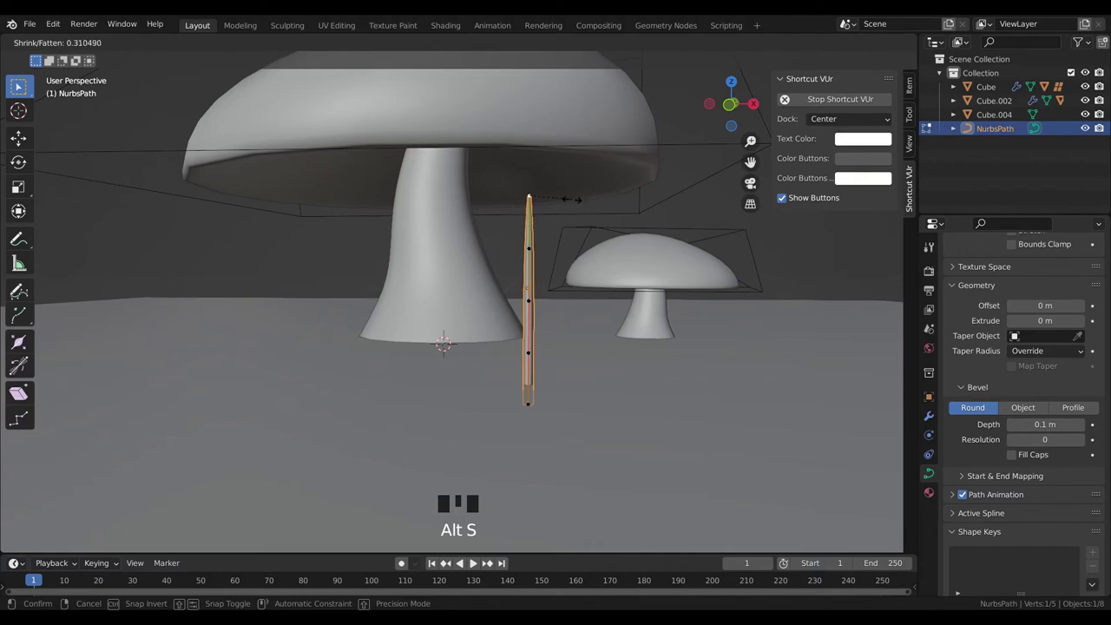
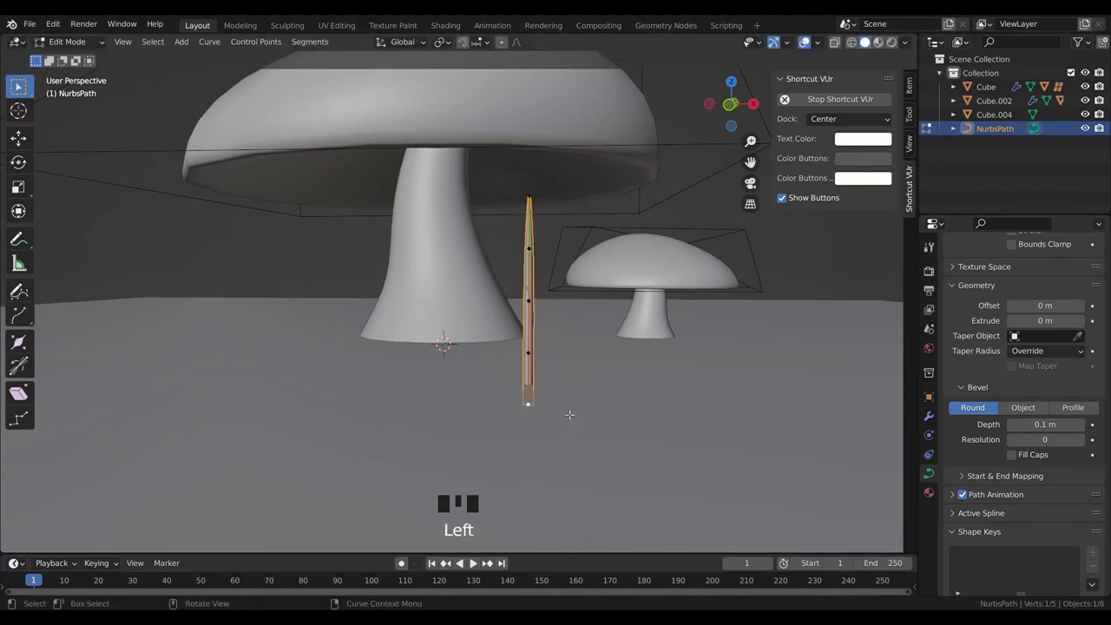
key(alt+s)
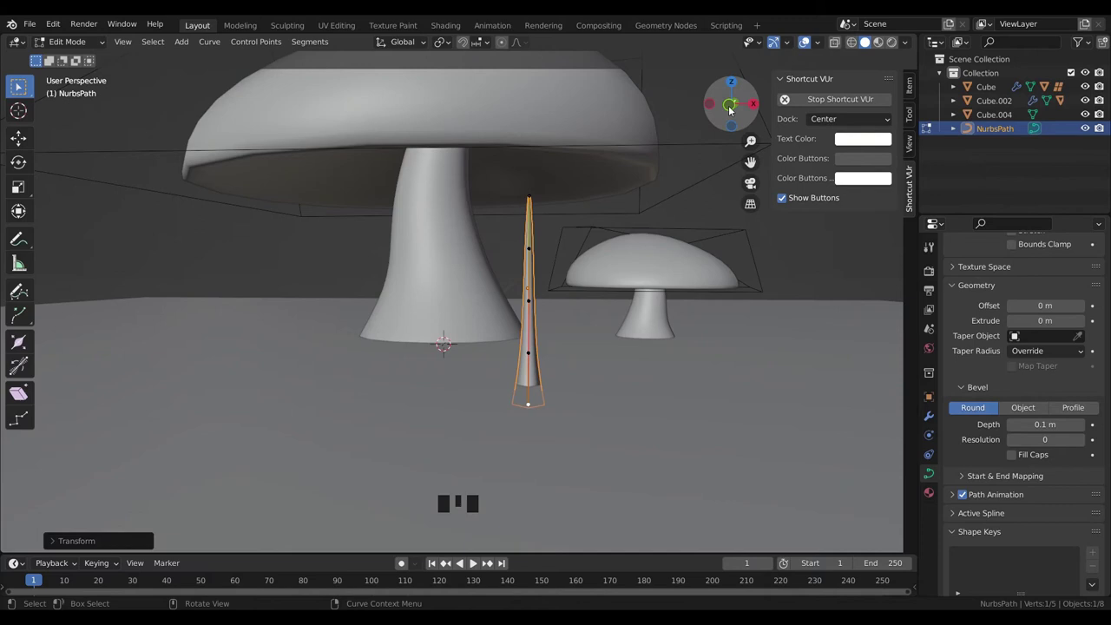
click(732, 112)
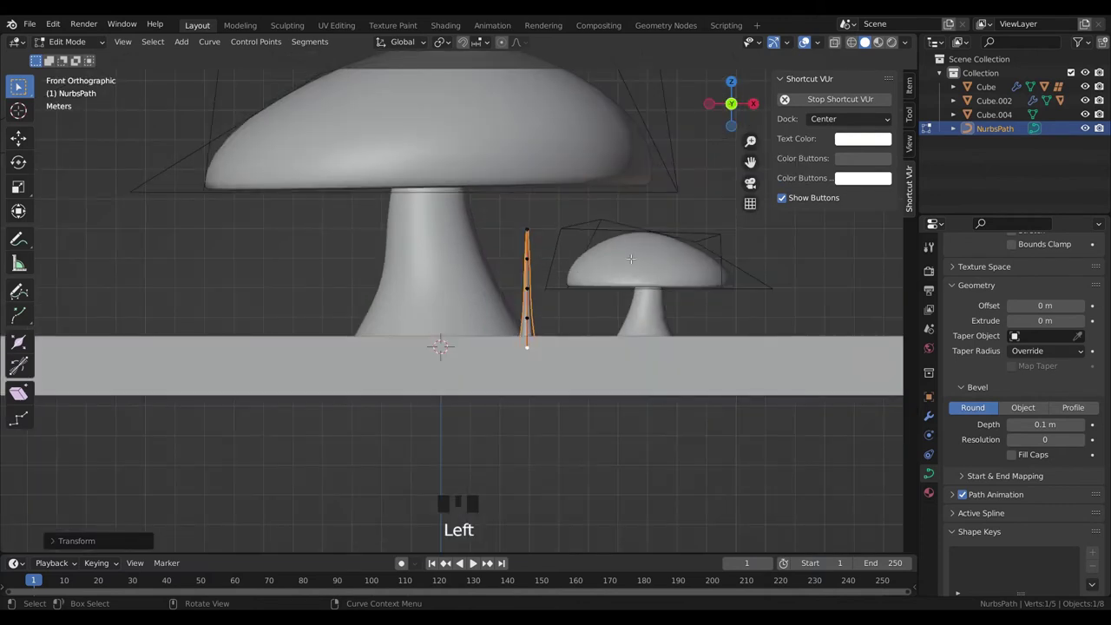
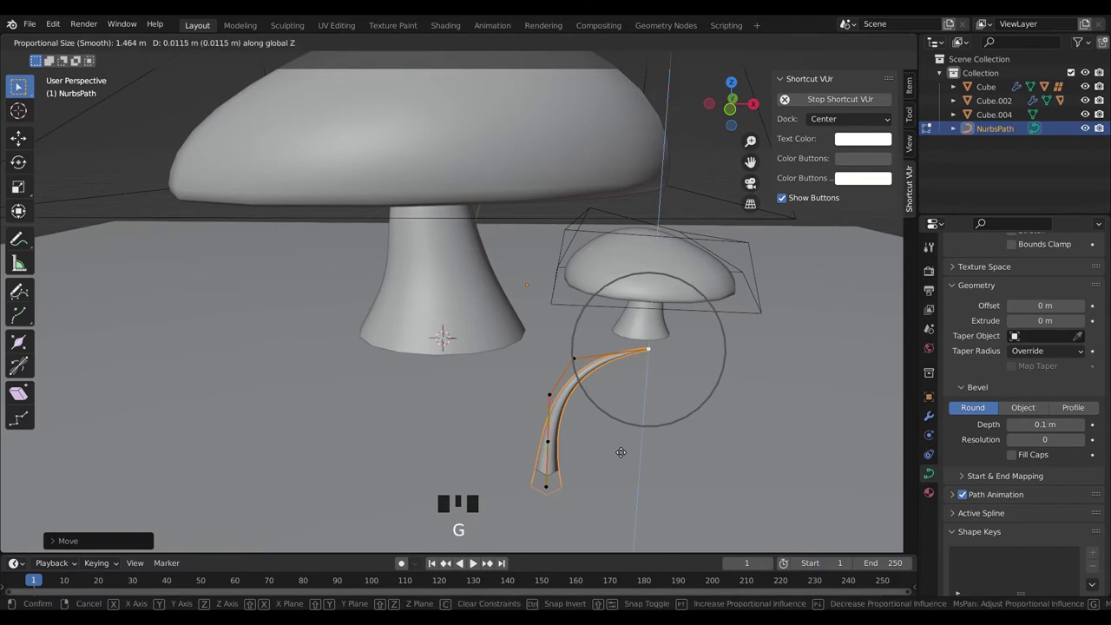
key(Tab)
- Grab the blade, switch to the top view and zoom in on the scene
key(g)
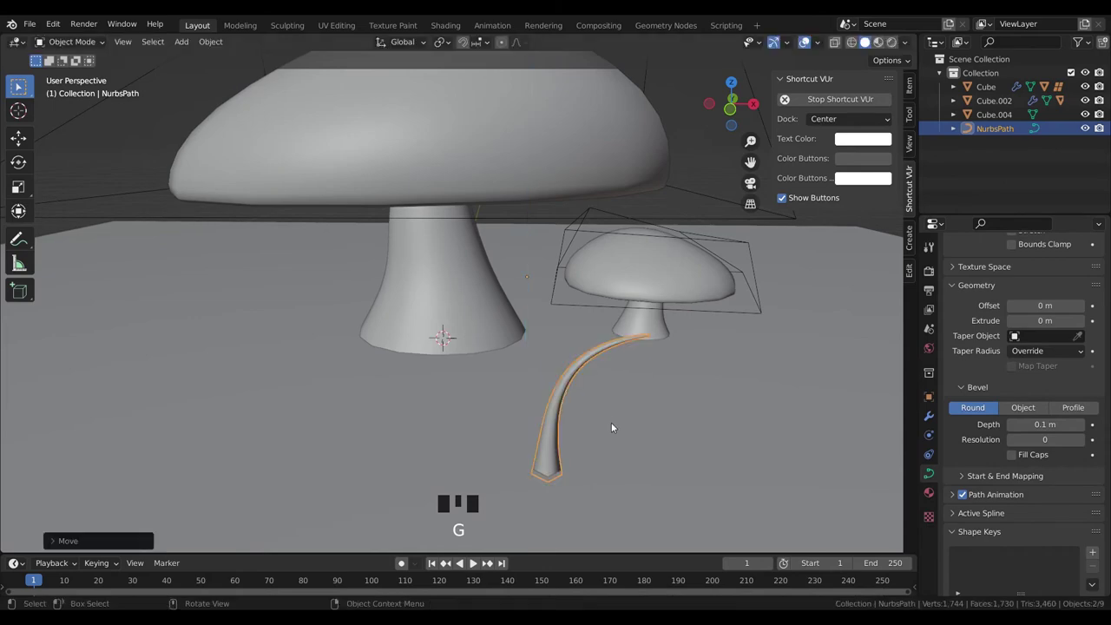
click(734, 84)
scroll(down, 3)
- Rotate the copied blade, then undo so only the single original grass blade remains
drag(571, 483, 590, 395)
scroll(up, 3)
key(shift+d)
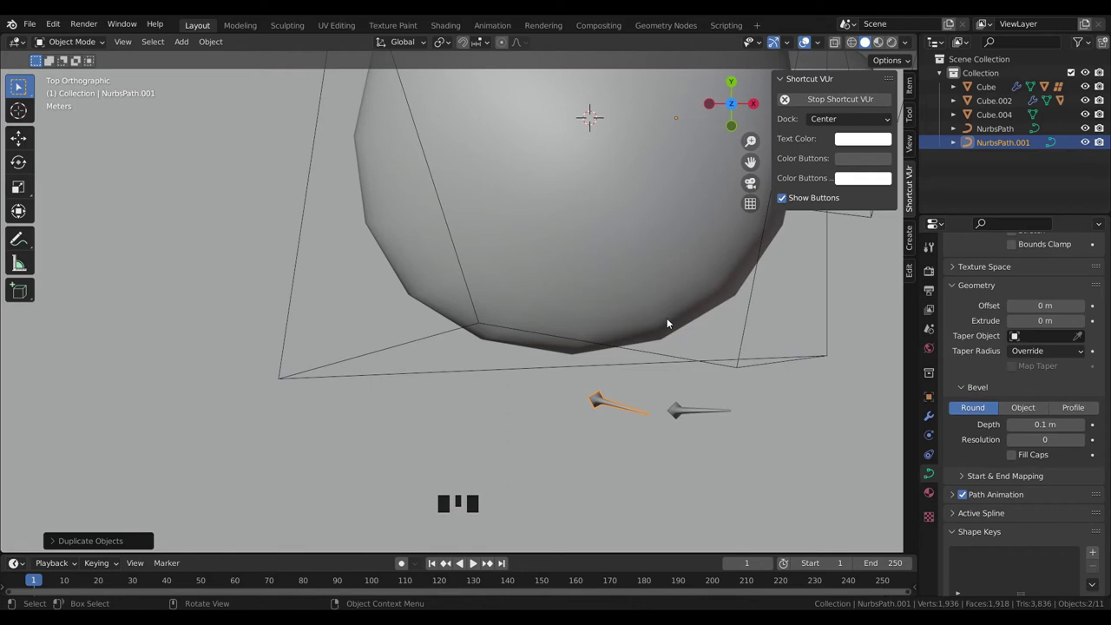
key(ctrl+z)
key(ctrl+z)
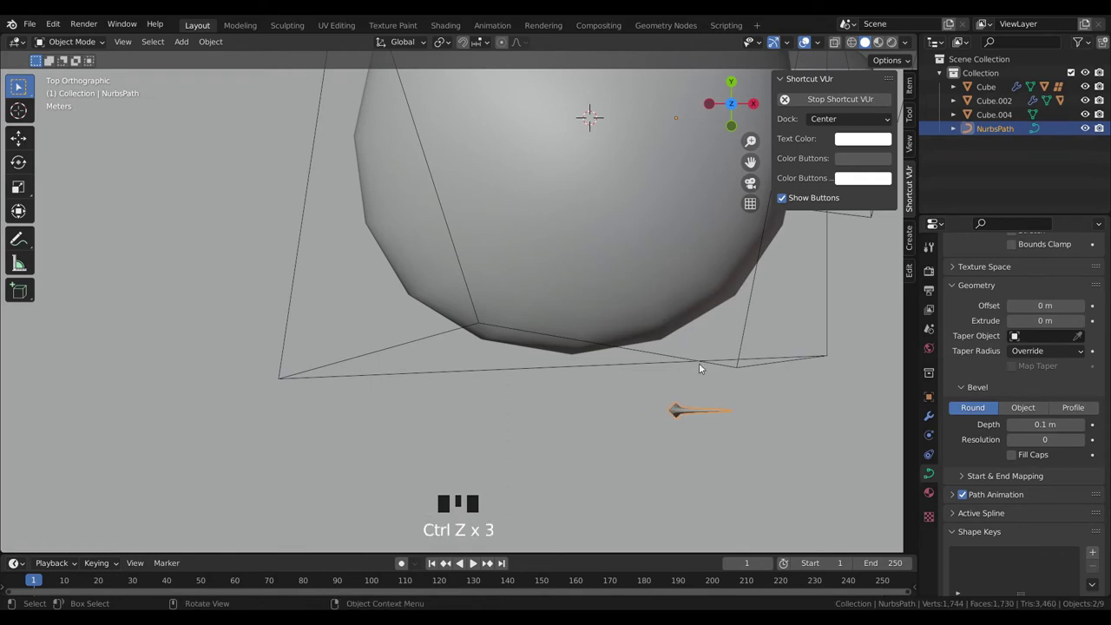
- Move the grass blade to the foot of the large mushroom stem and use Object > Set Origin
drag(707, 360, 700, 306)
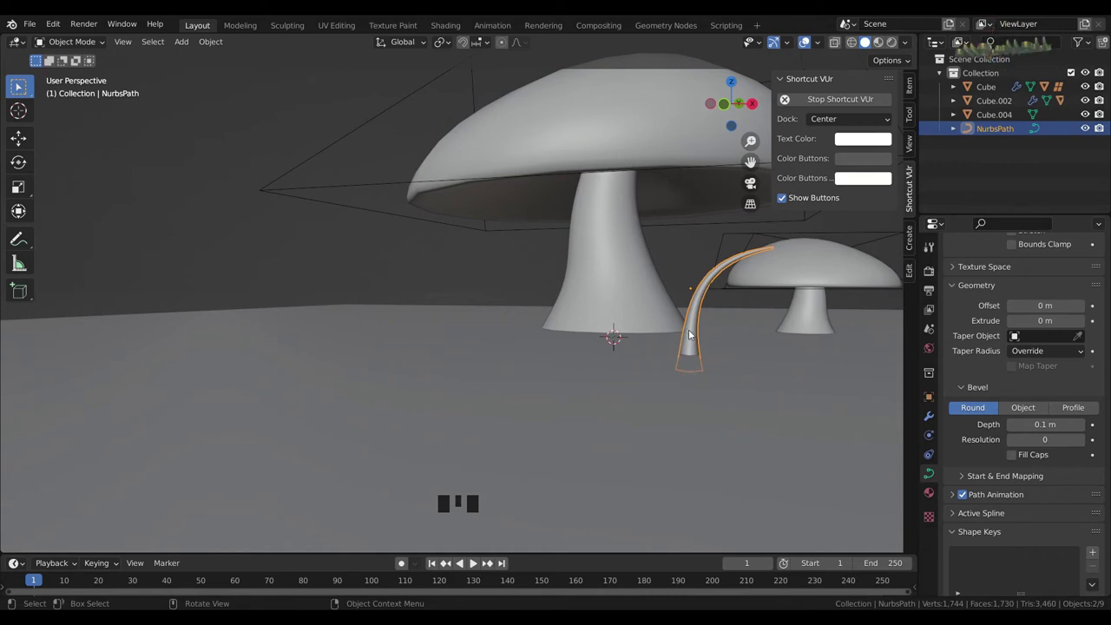
key(g)
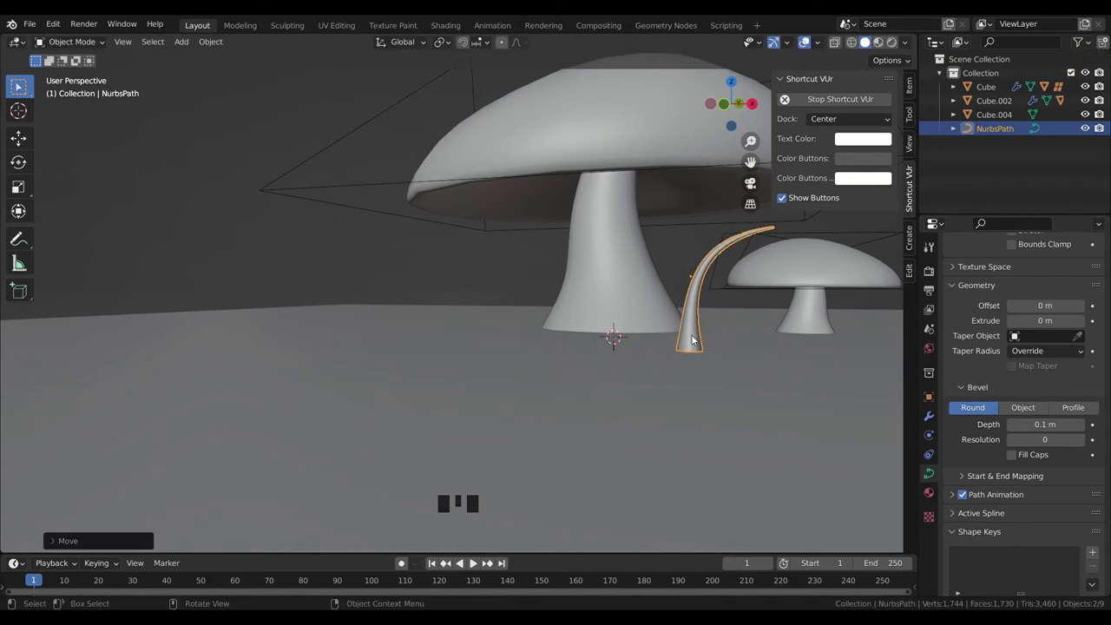
drag(221, 46, 239, 77)
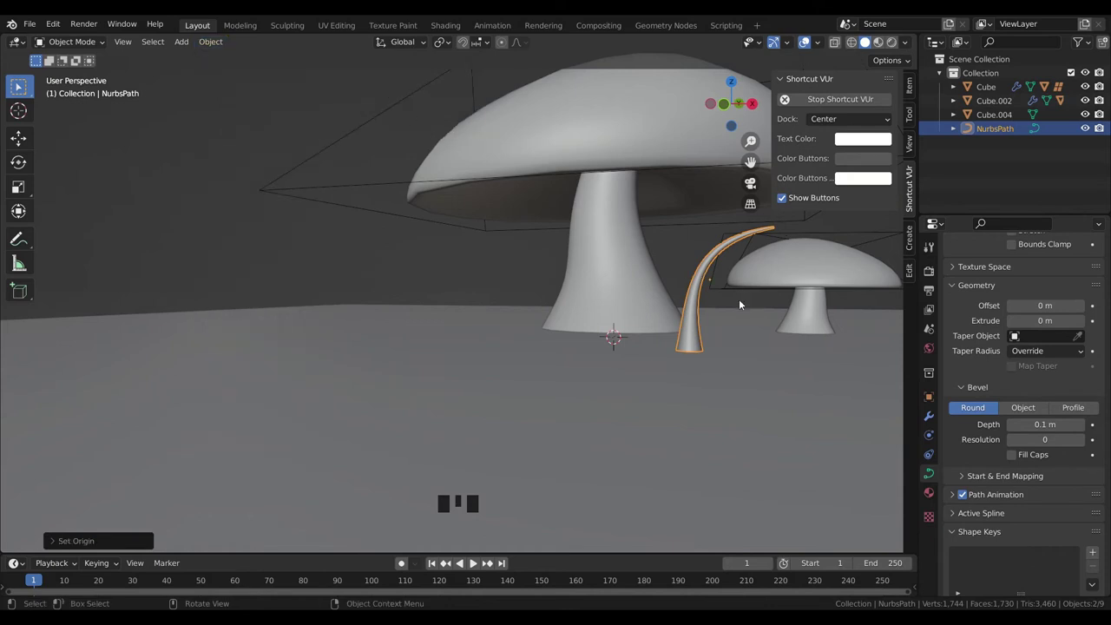
drag(712, 316, 710, 261)
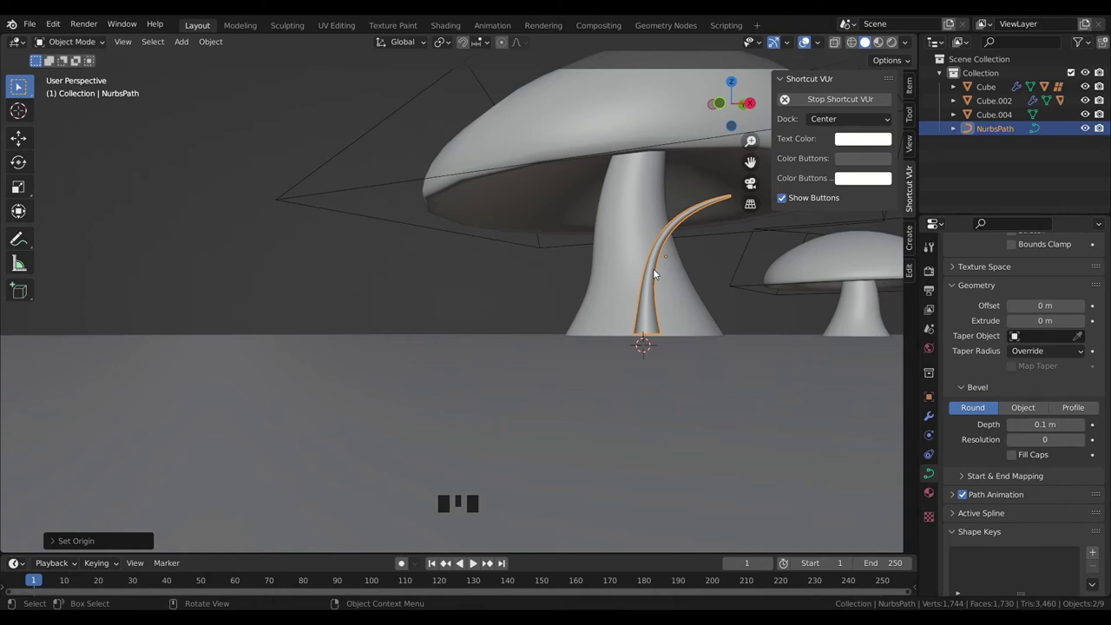
- In Edit Mode, snap the 3D cursor to the blade's bottom control point
key(Tab)
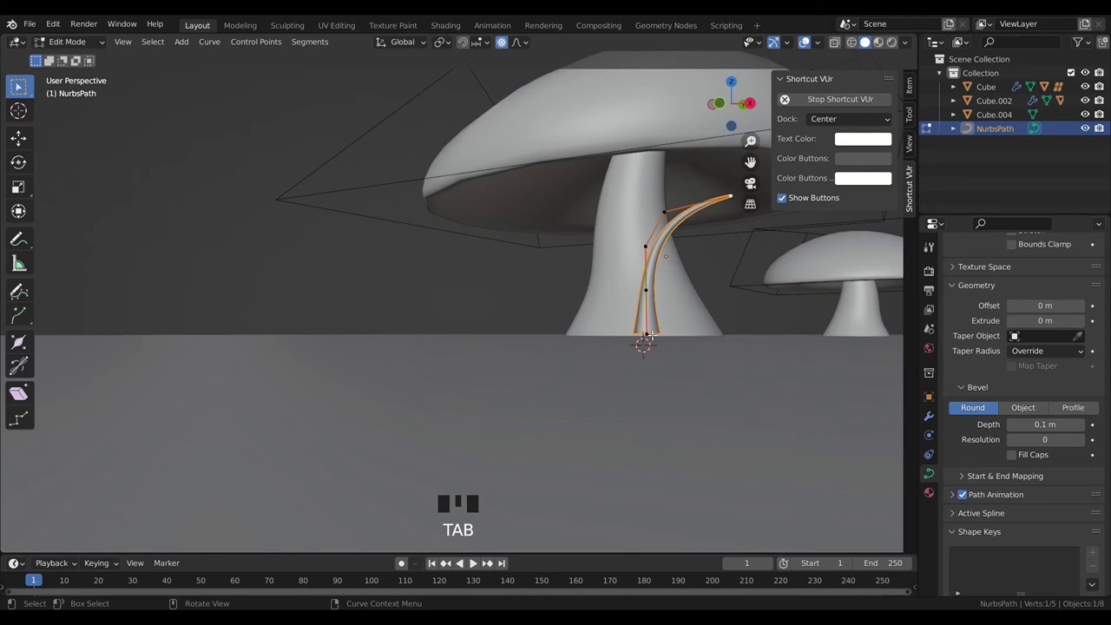
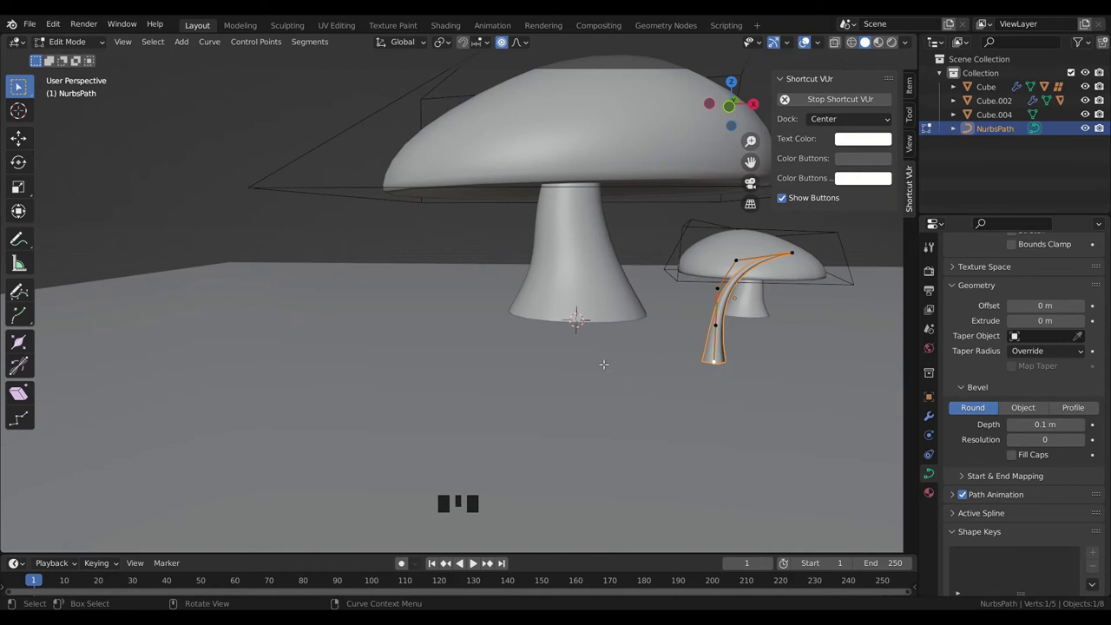
key(shift+s)
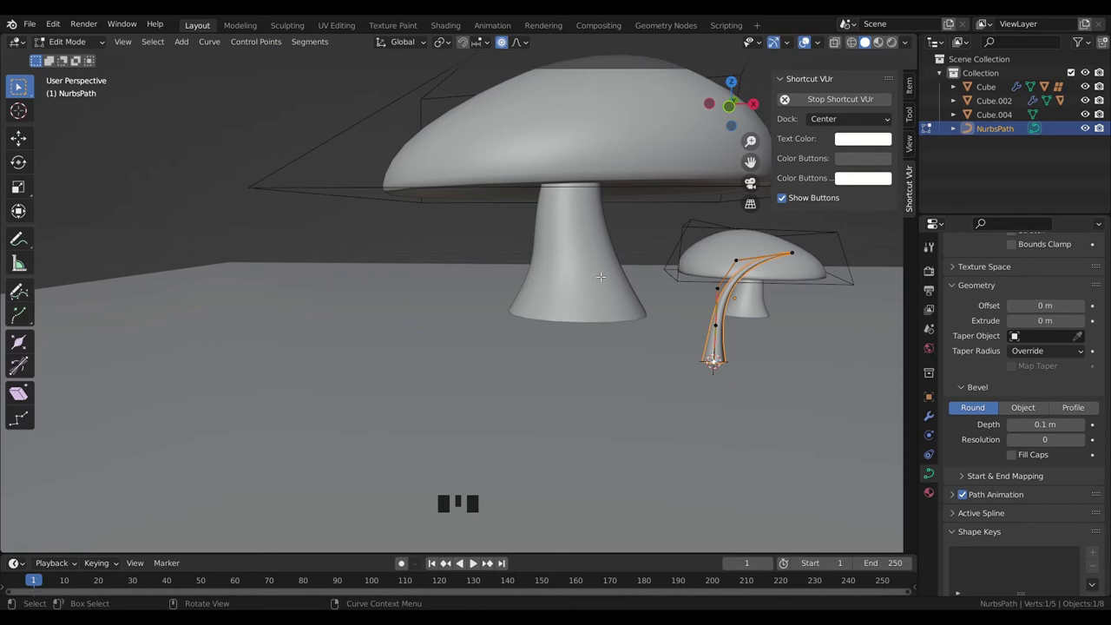
- Back in Object Mode, set the blade's origin to the 3D cursor and reset the cursor to centre
key(Tab)
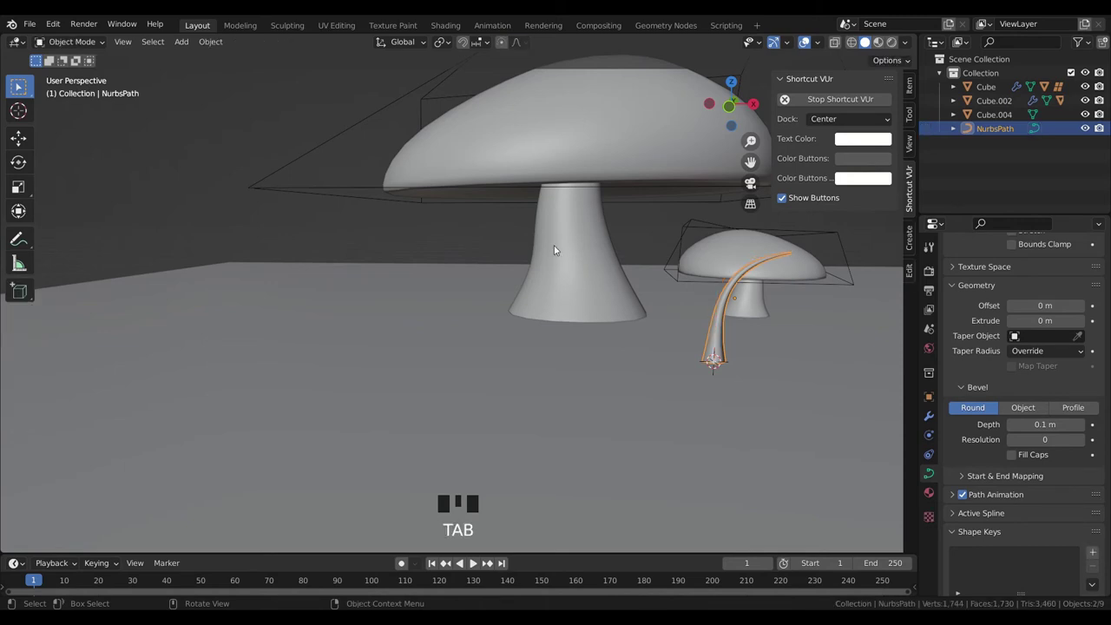
drag(216, 47, 242, 76)
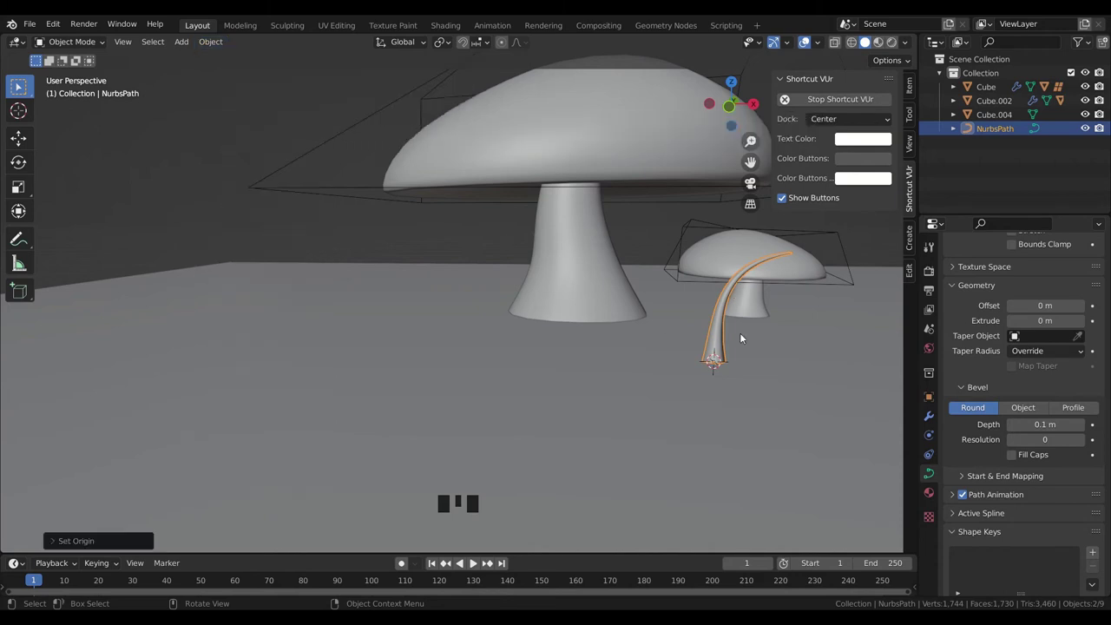
drag(210, 45, 704, 366)
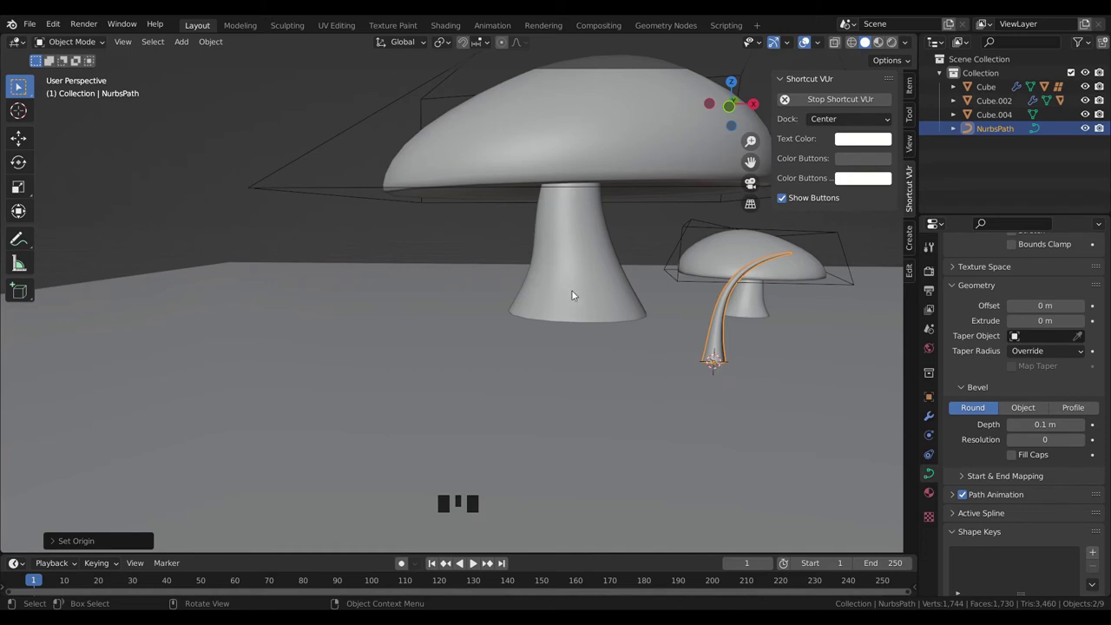
key(shift+s)
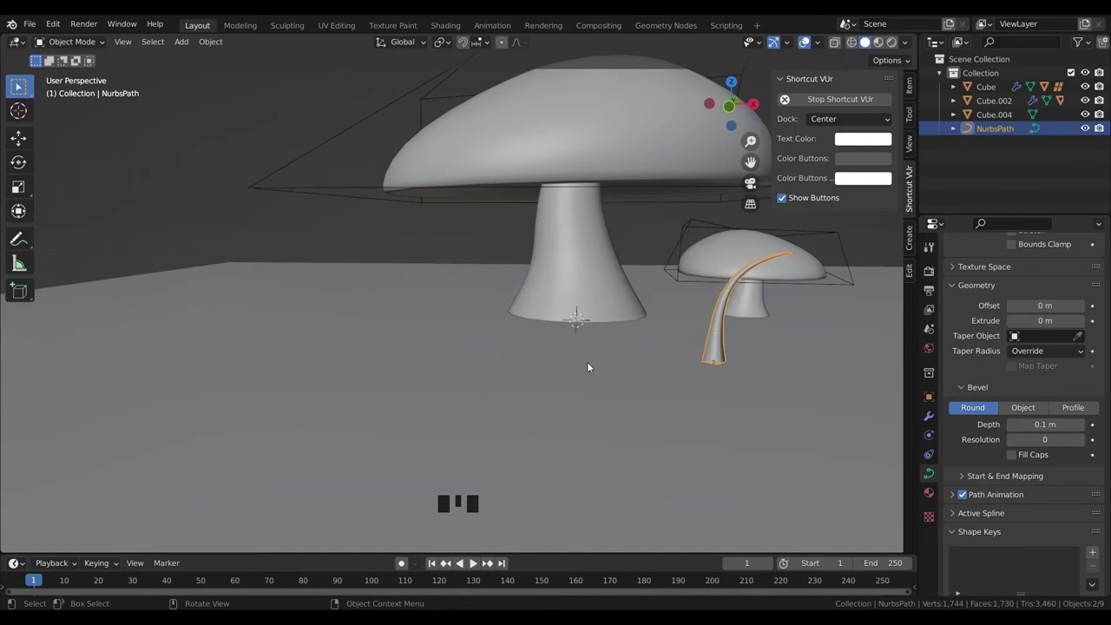
- Orbit around the blade and switch to looking down on the scene from above
drag(735, 380, 660, 391)
click(681, 367)
drag(689, 398, 690, 361)
click(691, 361)
drag(675, 393, 739, 329)
click(738, 90)
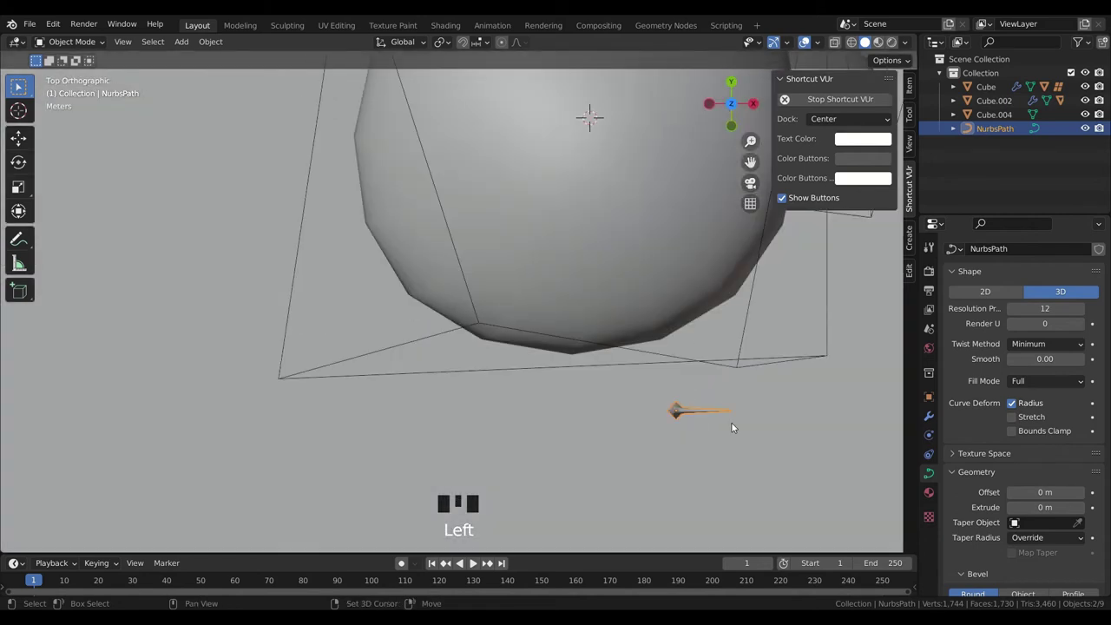
- Duplicate the blade, shift the copy along X and rotate it about the shared root
key(shift+d)
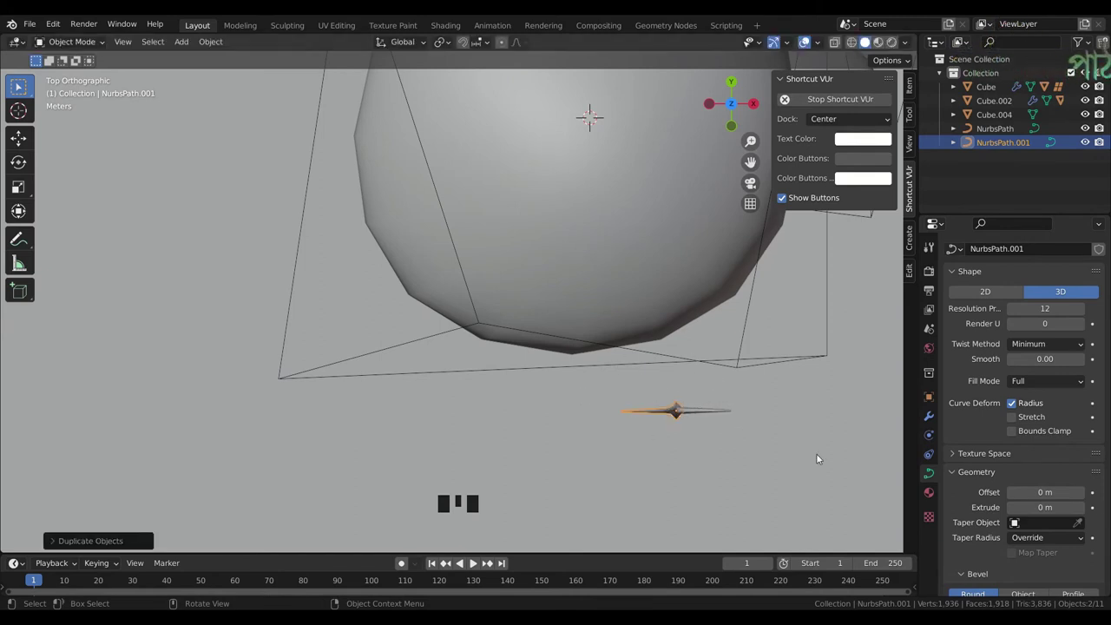
key(g)
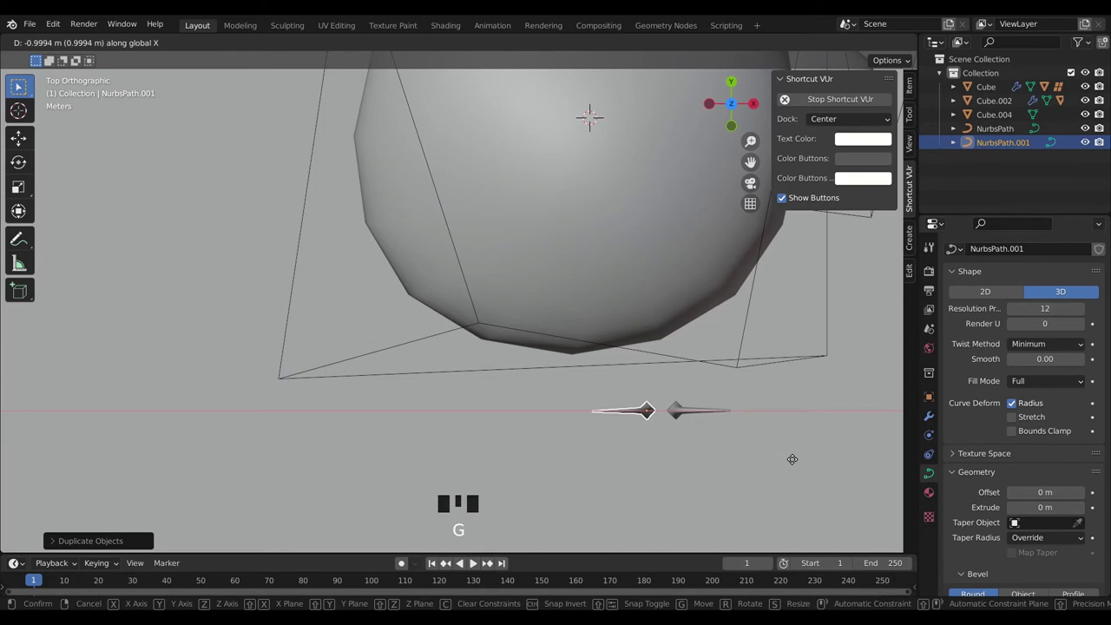
click(685, 417)
key(shift+d)
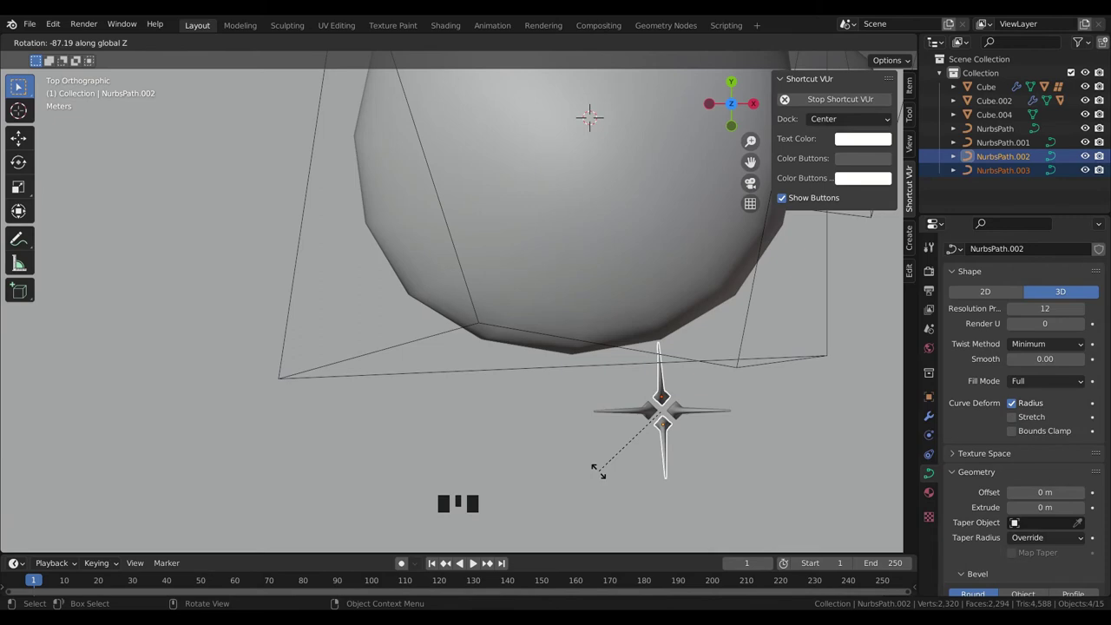
- Inspect the fanned blades, pick one of them and duplicate it for another blade
drag(696, 465, 675, 366)
scroll(down, 3)
drag(645, 418, 628, 352)
scroll(up, 3)
drag(676, 347, 637, 392)
scroll(up, 3)
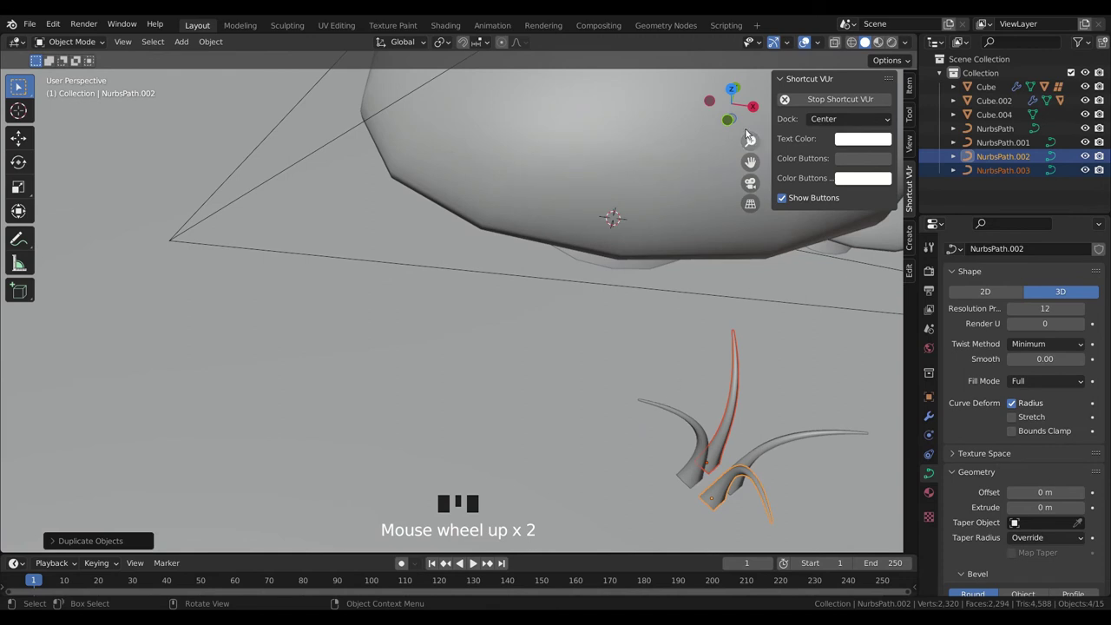
click(736, 98)
click(710, 454)
click(712, 418)
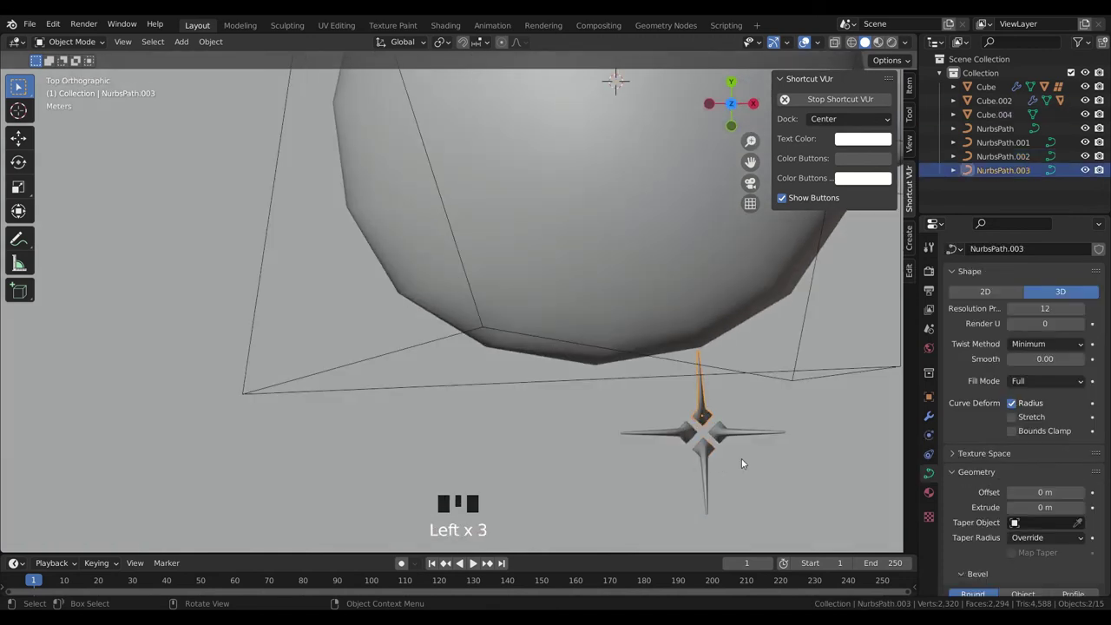
key(shift+d)
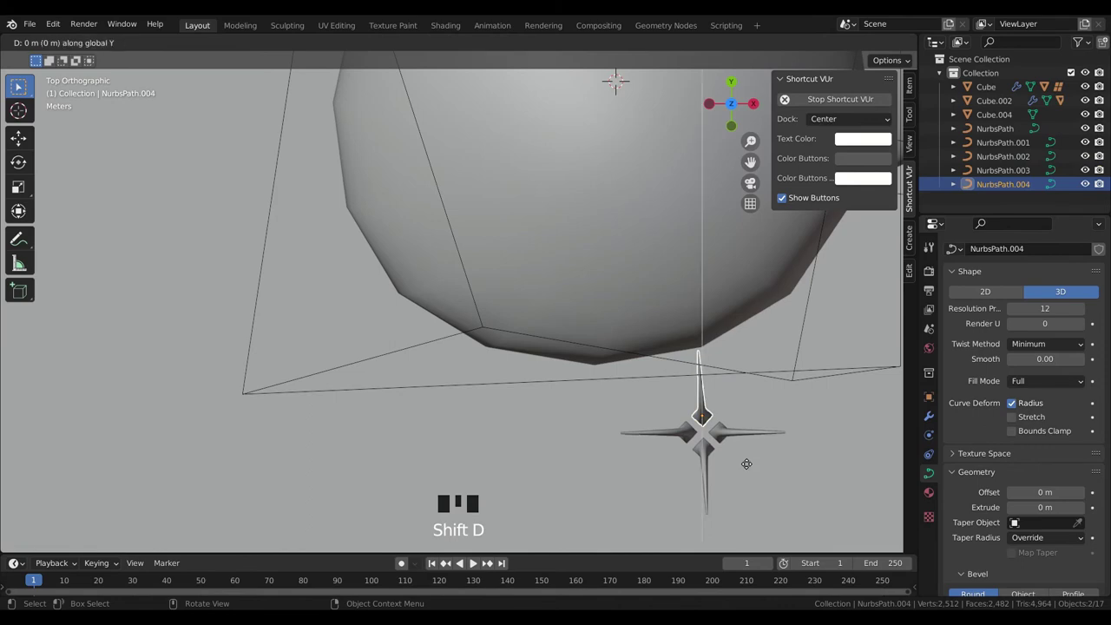
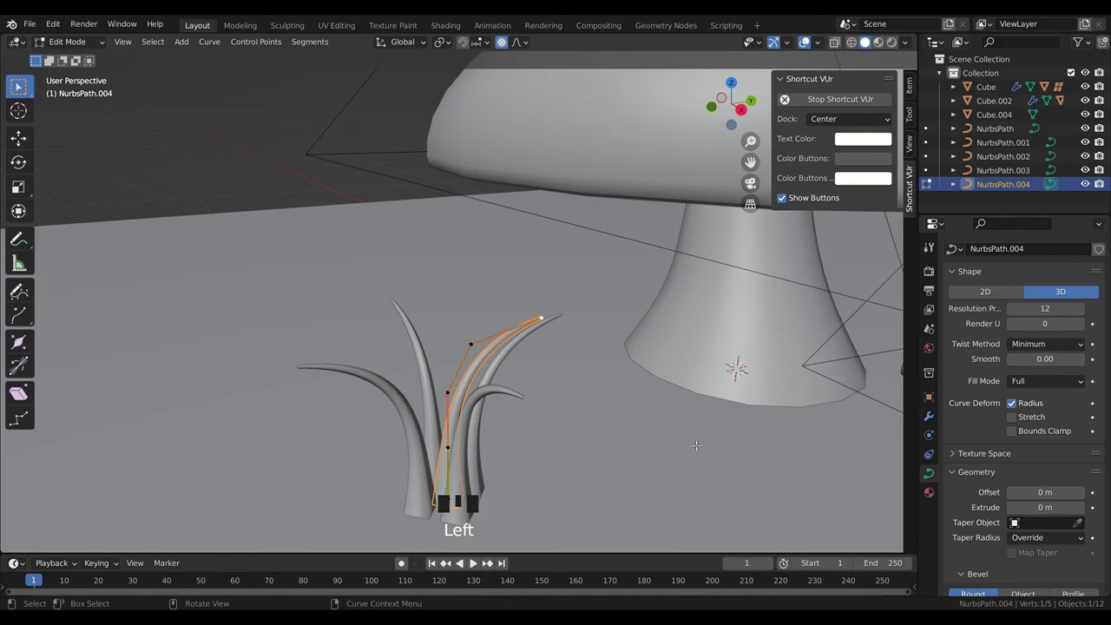
- Pull the newest blade's tip upward with proportional editing so it stands taller and straighter
key(g)
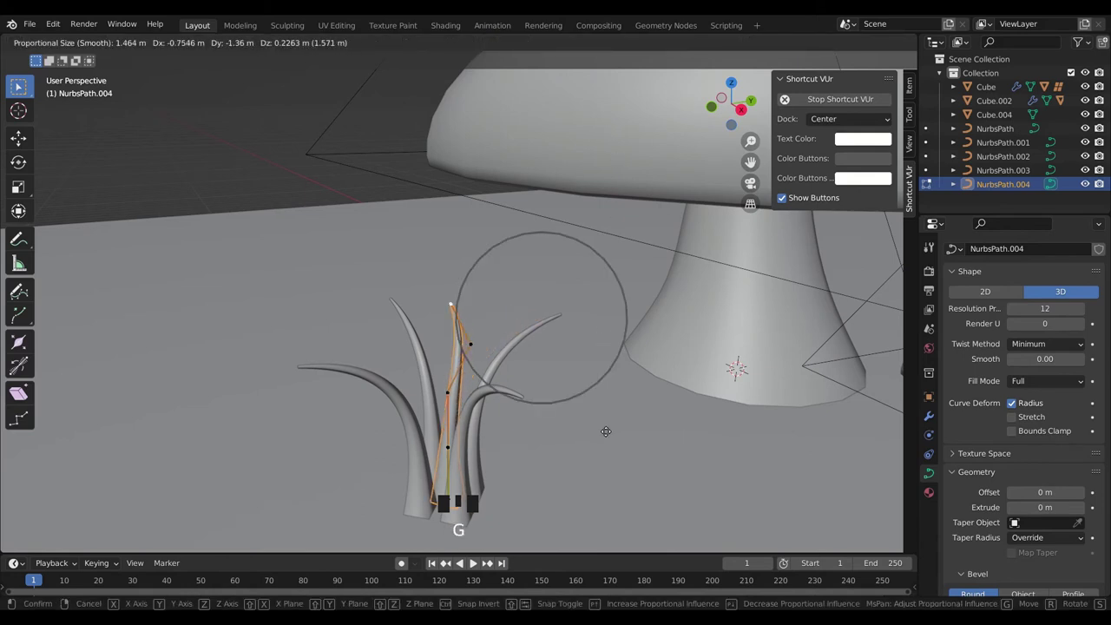
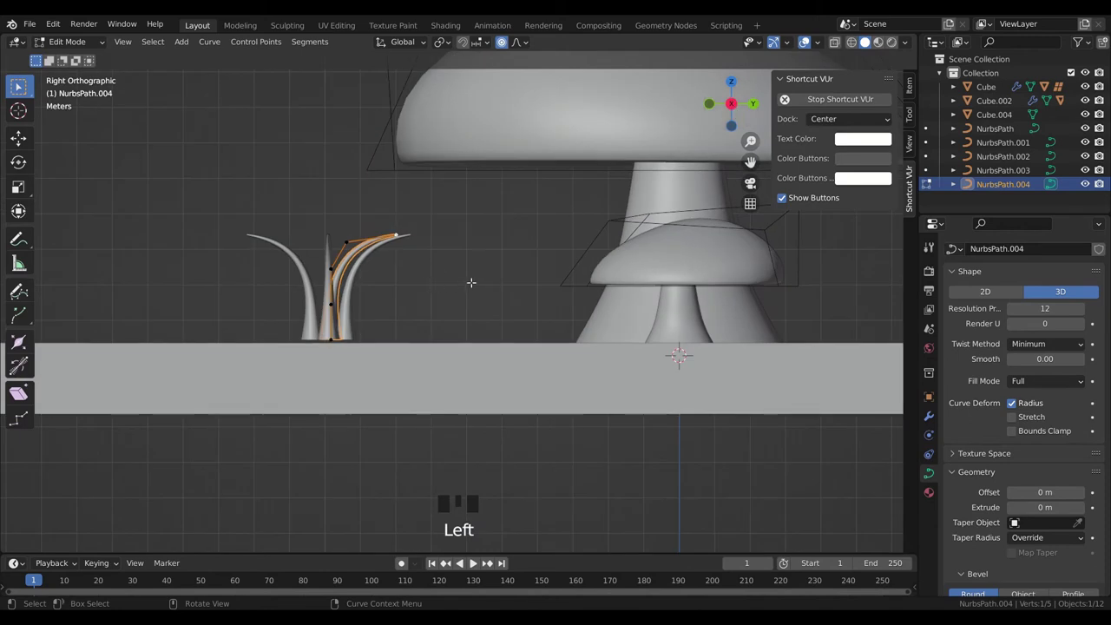
key(g)
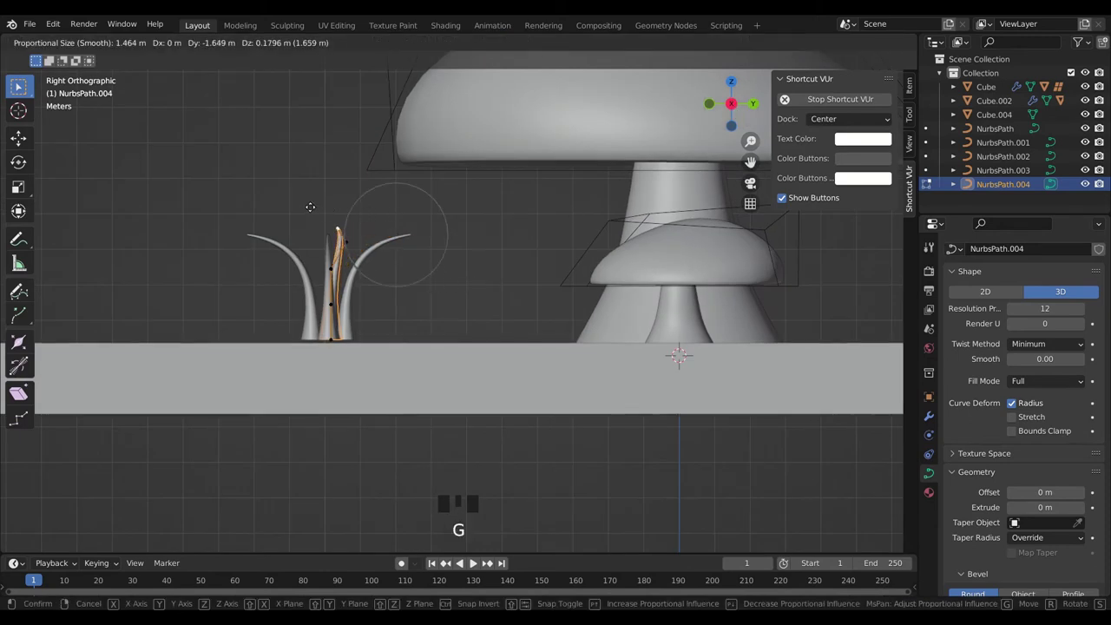
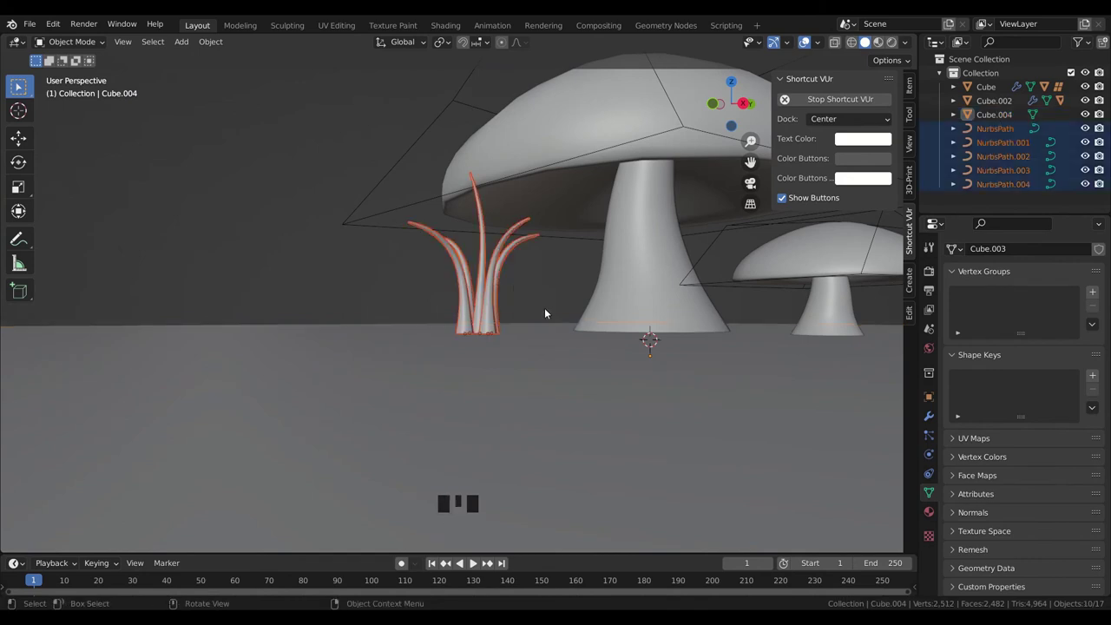
- Sink the grass clump slightly into the ground and view the scene from above
key(g)
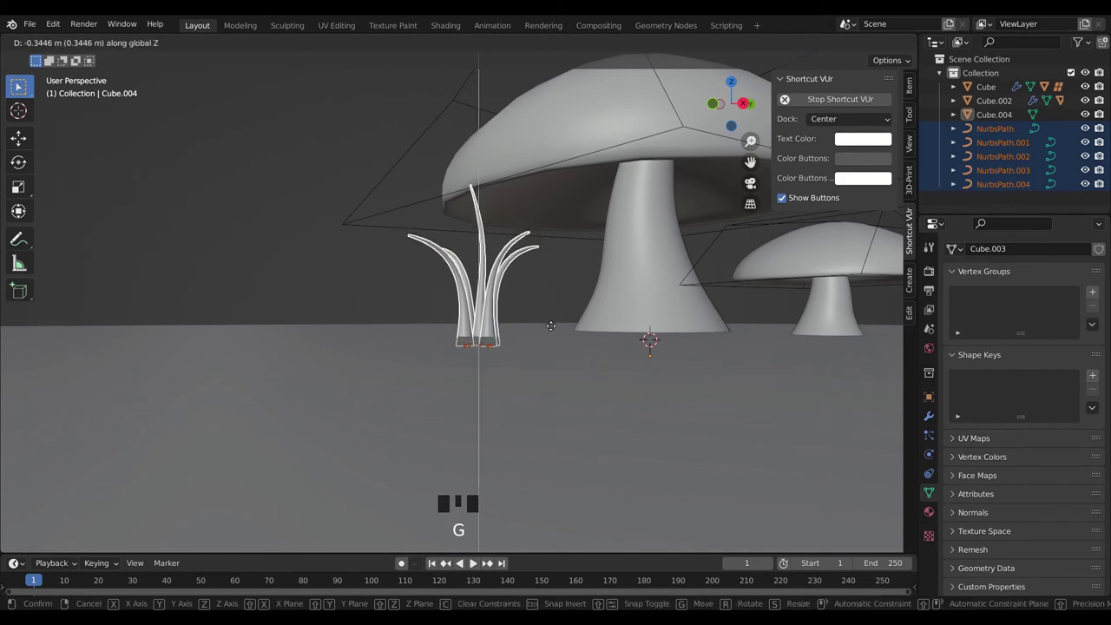
click(390, 294)
drag(413, 299, 498, 324)
scroll(down, 3)
drag(581, 355, 735, 90)
click(735, 90)
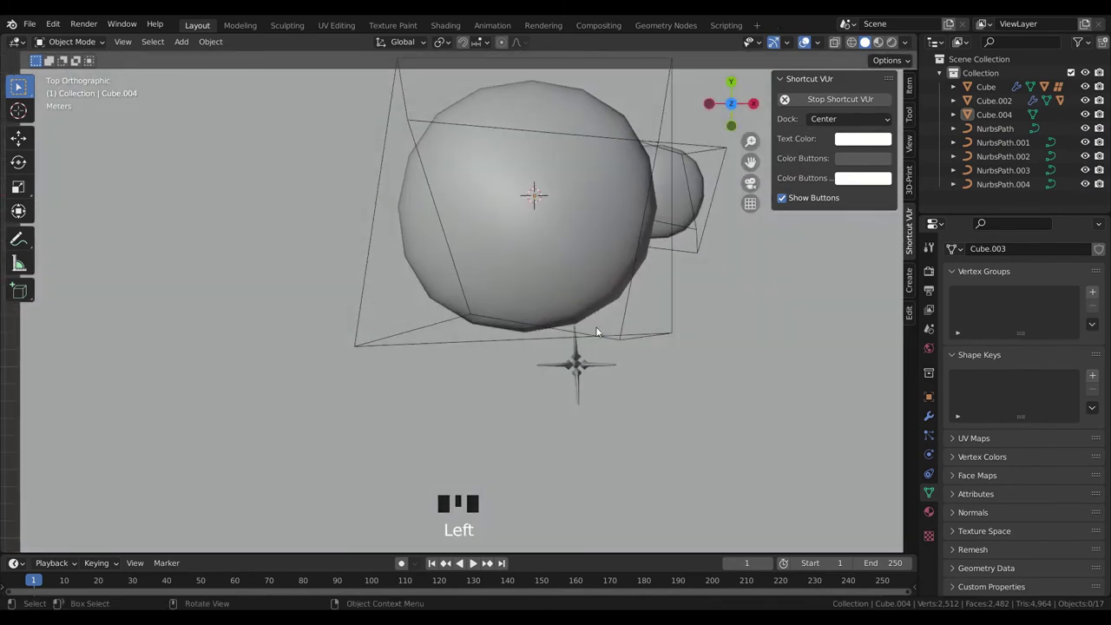
- Drop the view to ground level facing the mushrooms and box-select all five grass blades
click(600, 368)
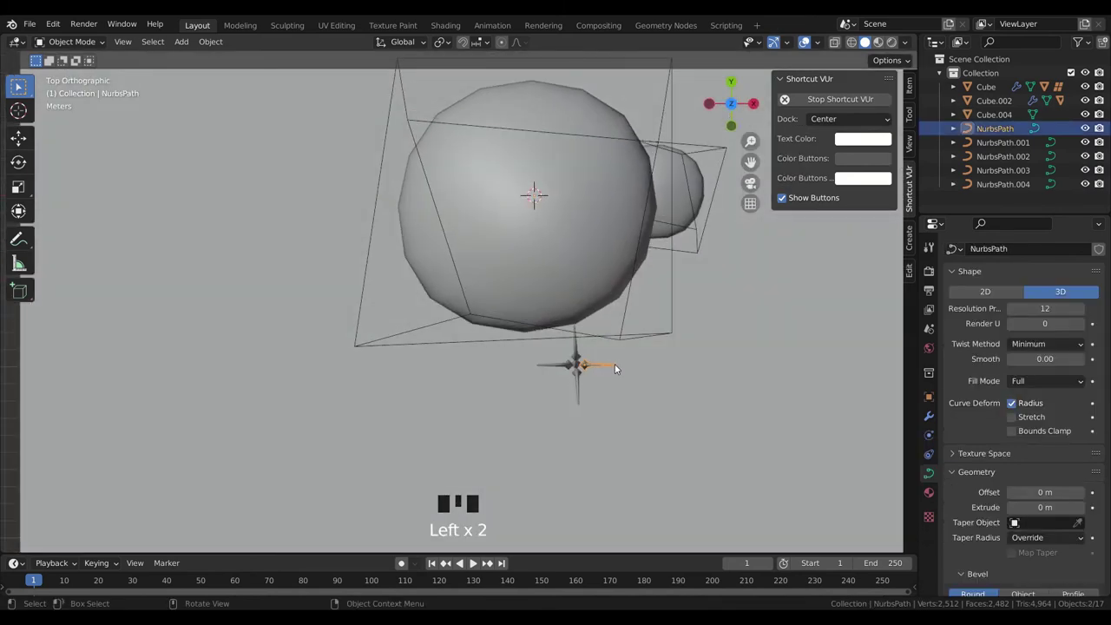
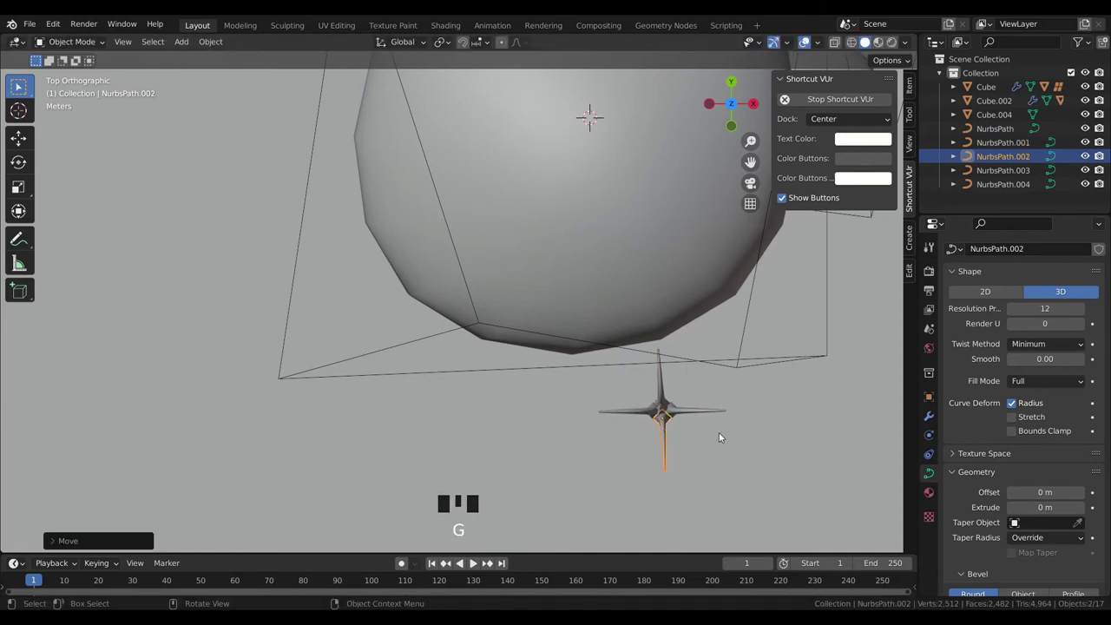
click(721, 437)
drag(709, 444, 643, 294)
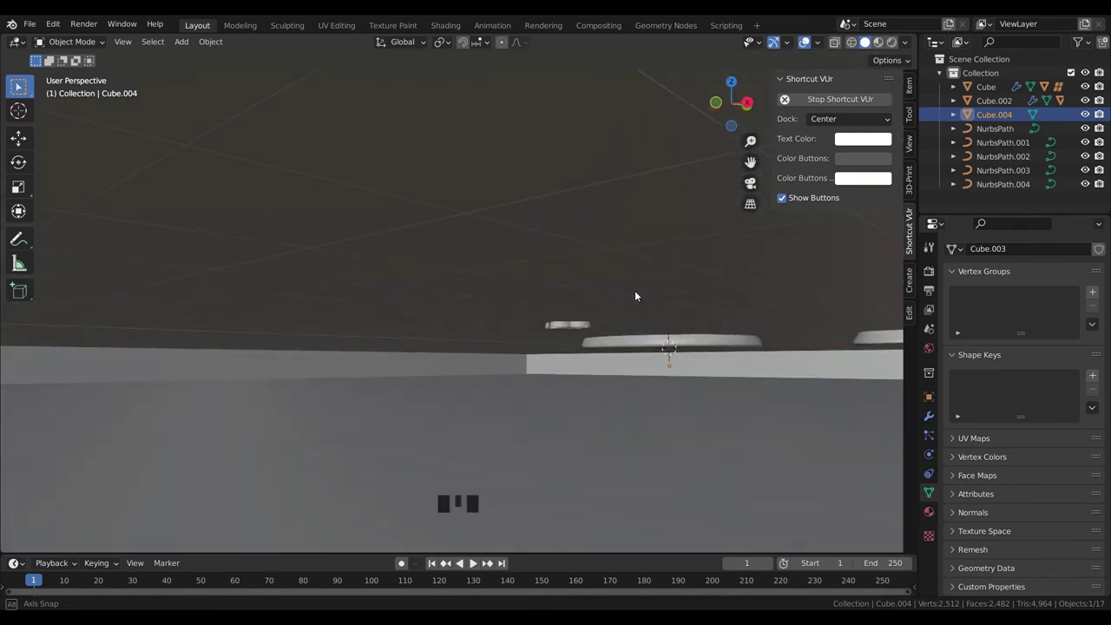
scroll(down, 3)
drag(568, 352, 363, 247)
drag(363, 247, 378, 257)
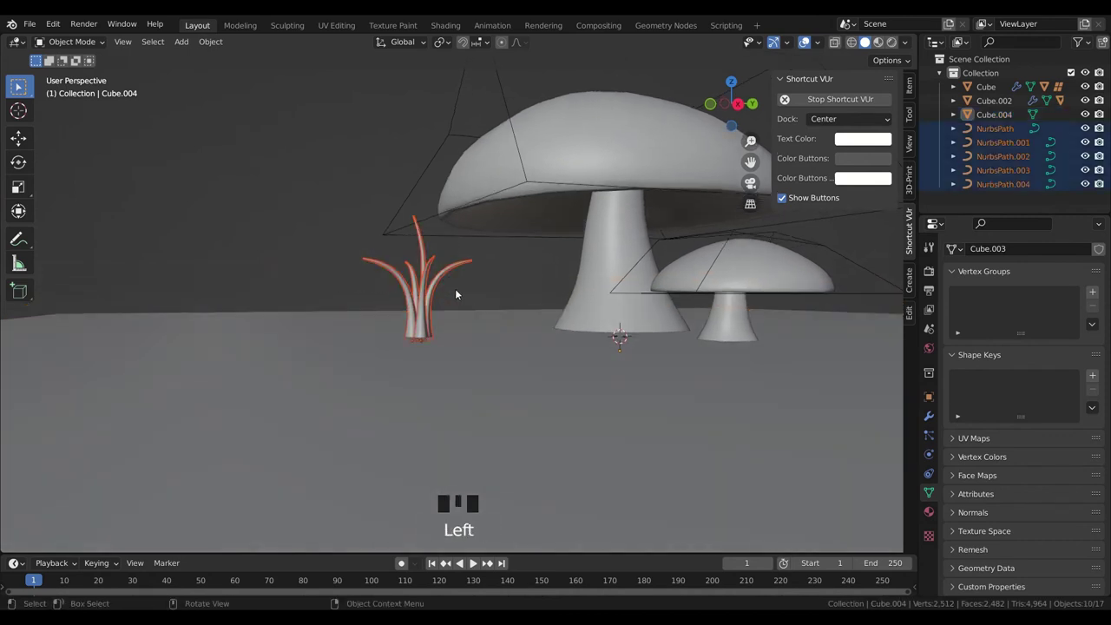
scroll(down, 3)
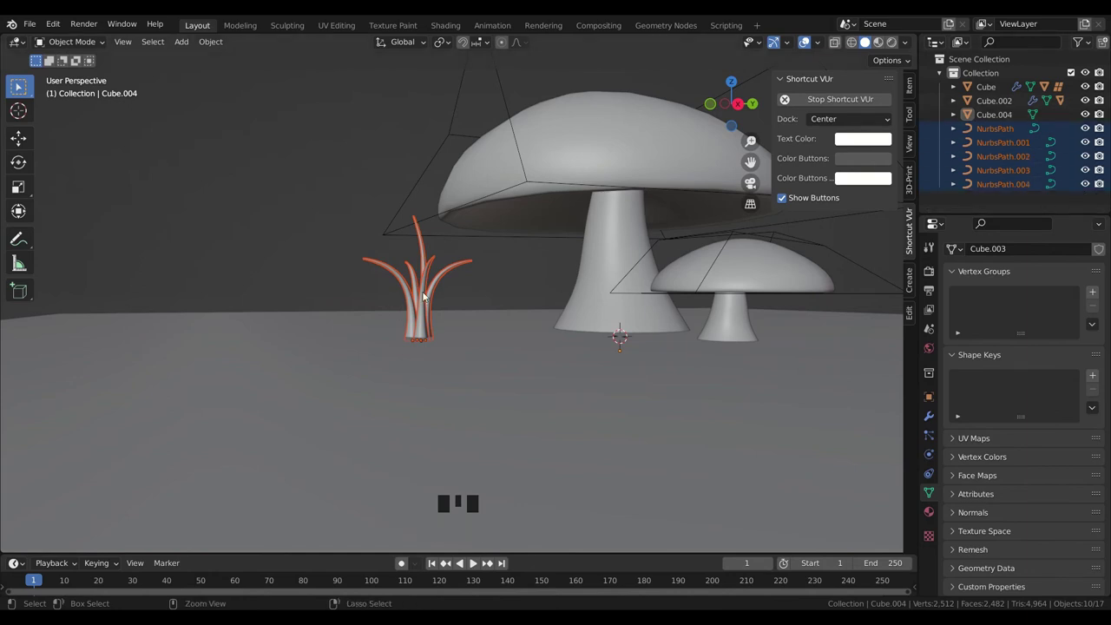
- Shift-select the five NurbsPath blades one by one and join them into one clump with Ctrl+J
key(ctrl+j)
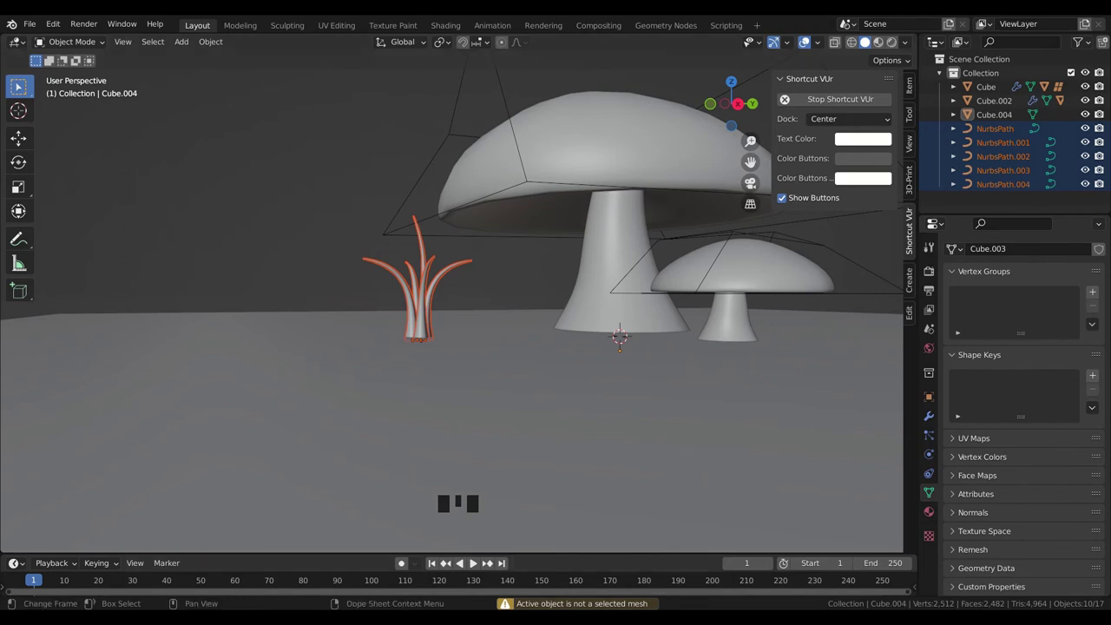
click(322, 247)
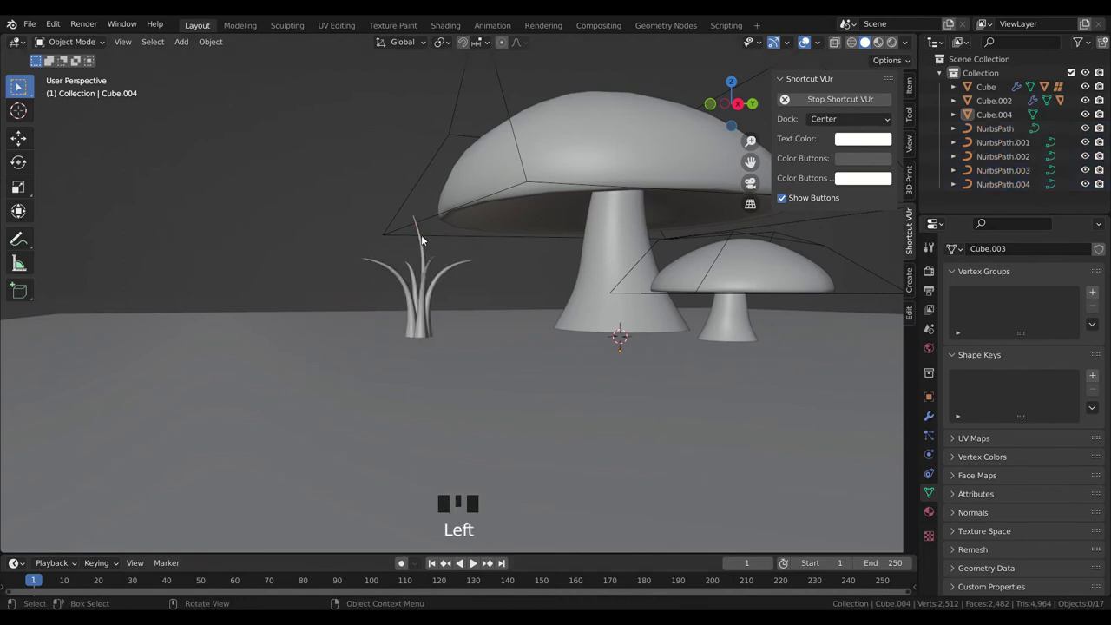
click(417, 273)
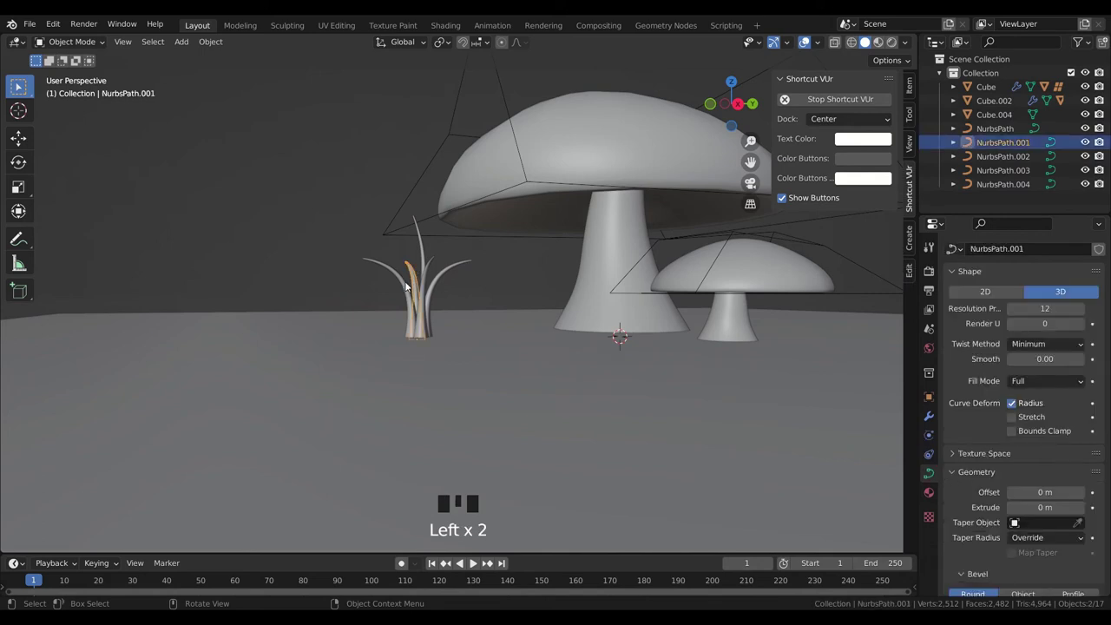
click(401, 280)
click(428, 288)
click(447, 281)
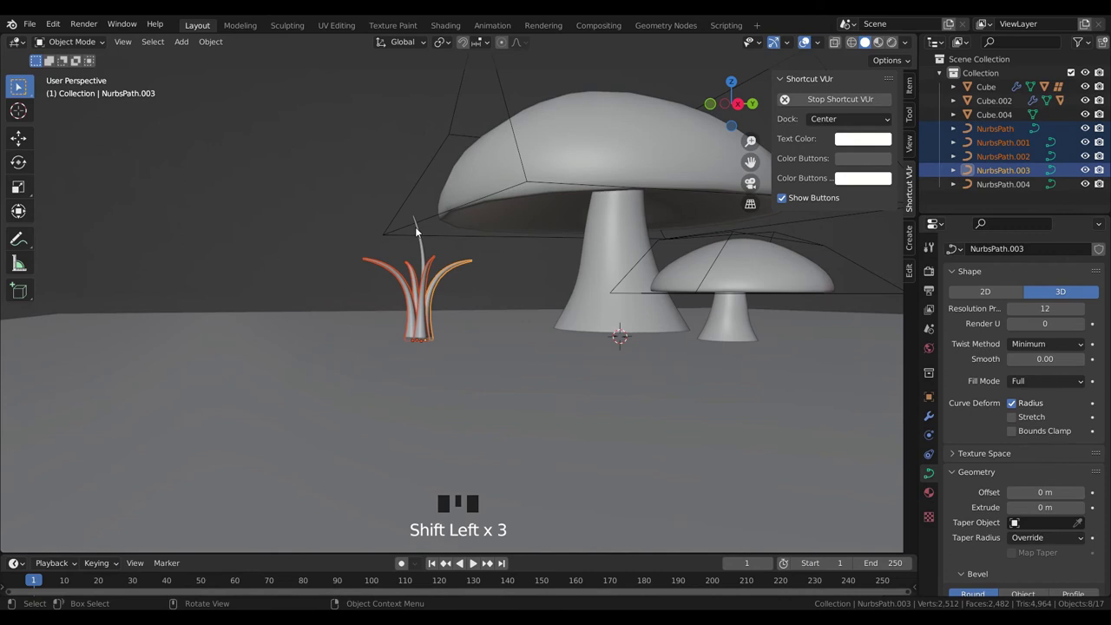
click(427, 231)
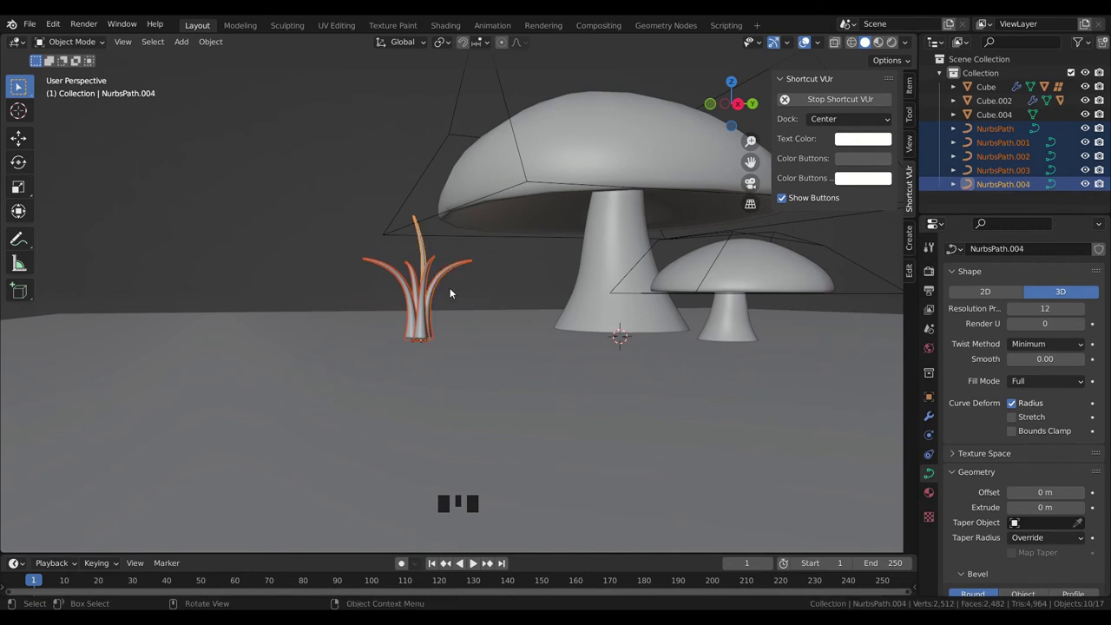
key(ctrl+j)
- Pull back to see the whole slab, select the clump and slide a copy across the slab
click(315, 239)
drag(306, 263, 481, 323)
click(481, 323)
scroll(down, 3)
drag(505, 396, 566, 436)
- Duplicate the clump and move copies along X/Y so three clumps sit around the mushrooms
key(shift+d)
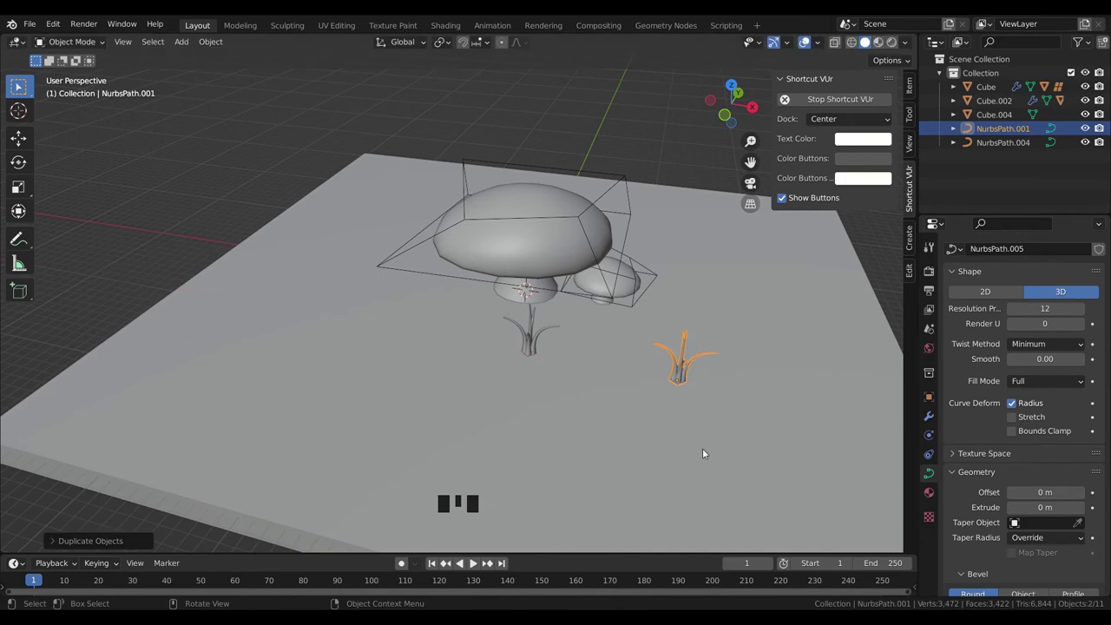
drag(723, 416, 572, 304)
key(shift+d)
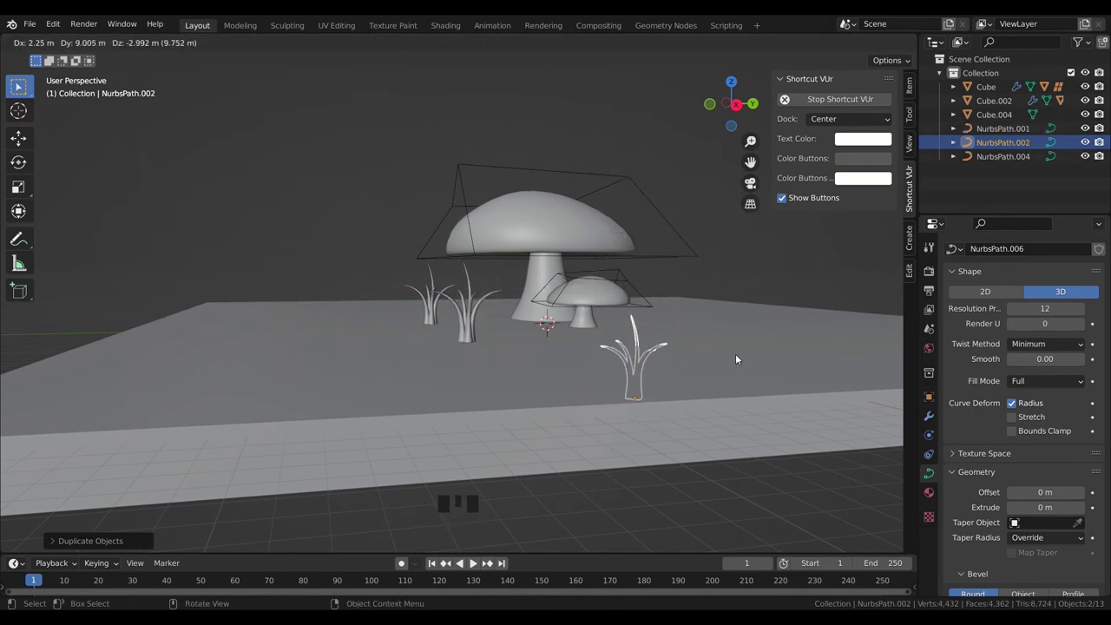
drag(690, 444, 646, 283)
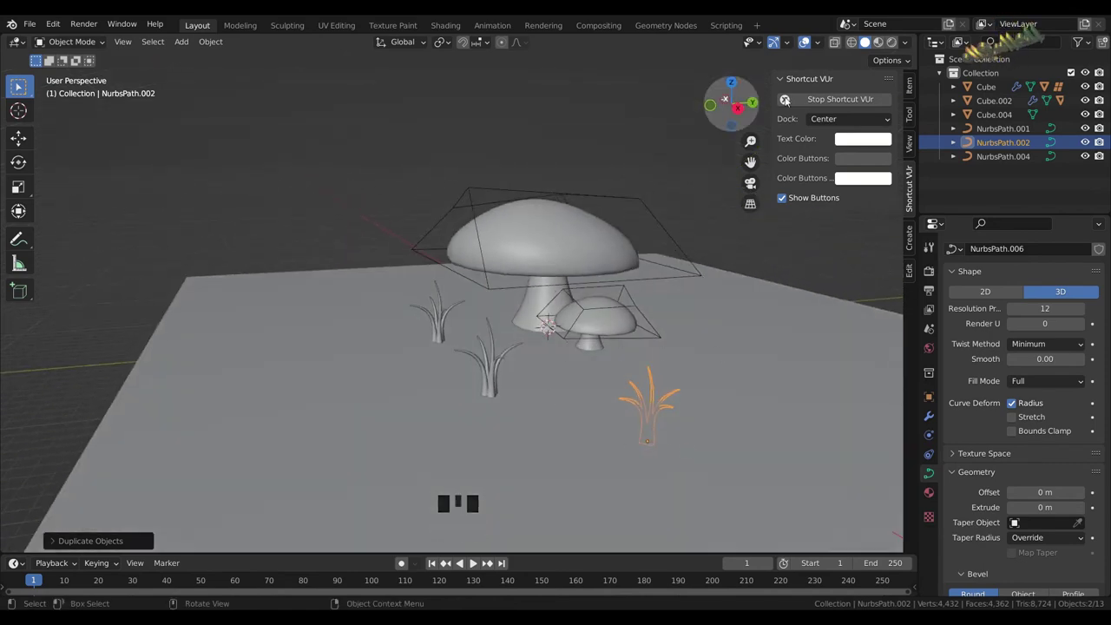
key(ctrl+z)
key(g)
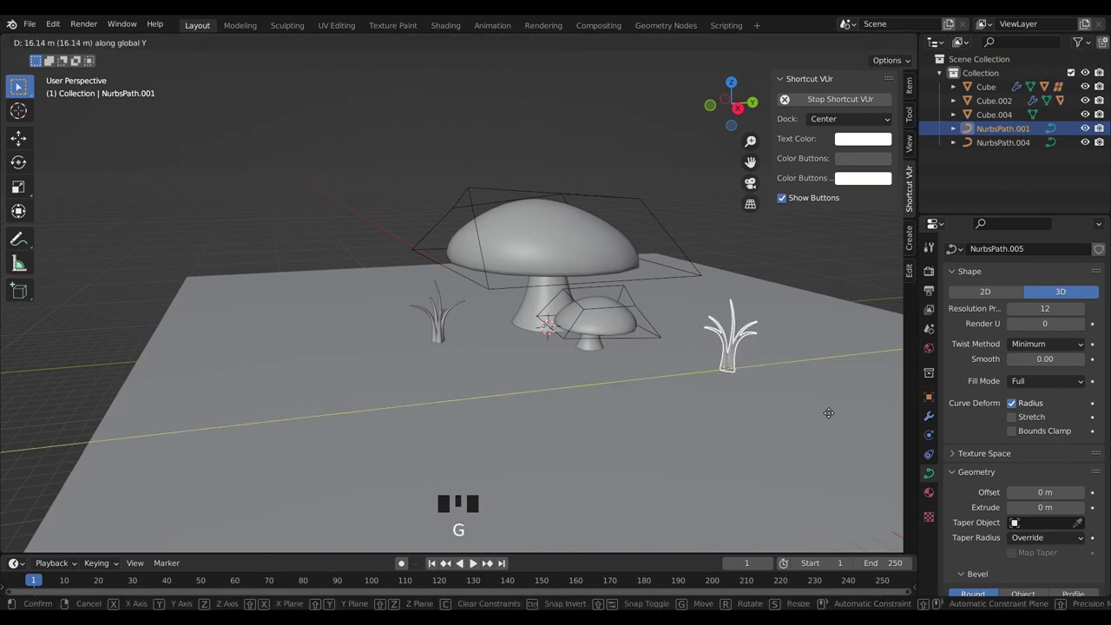
key(shift+d)
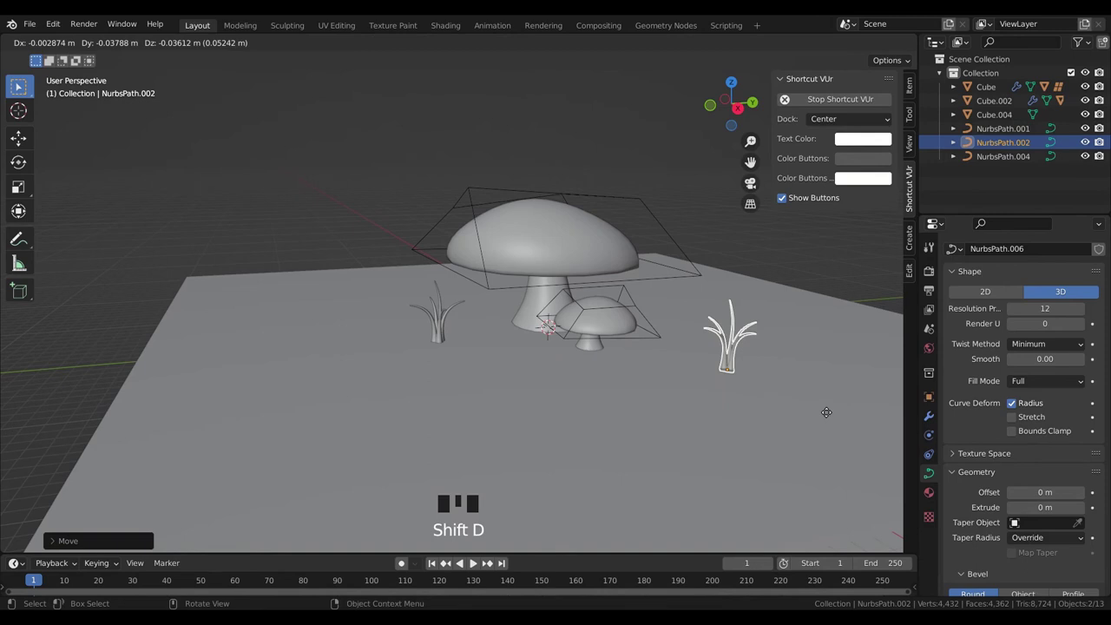
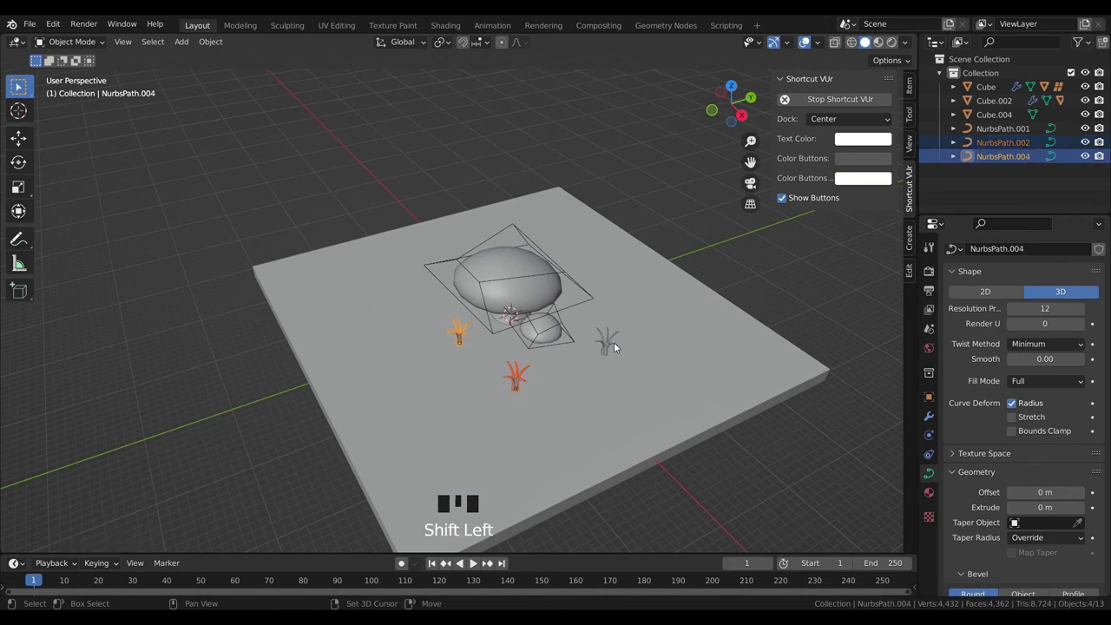
- Duplicate the three selected clumps and move individual copies along X and Y onto the slab
click(615, 343)
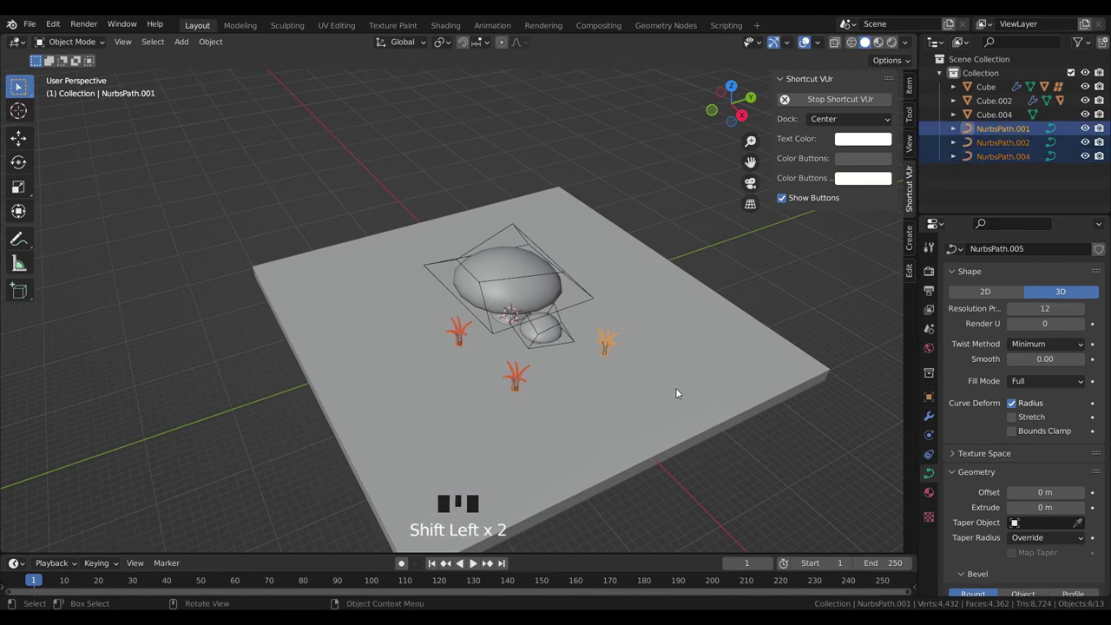
key(shift+d)
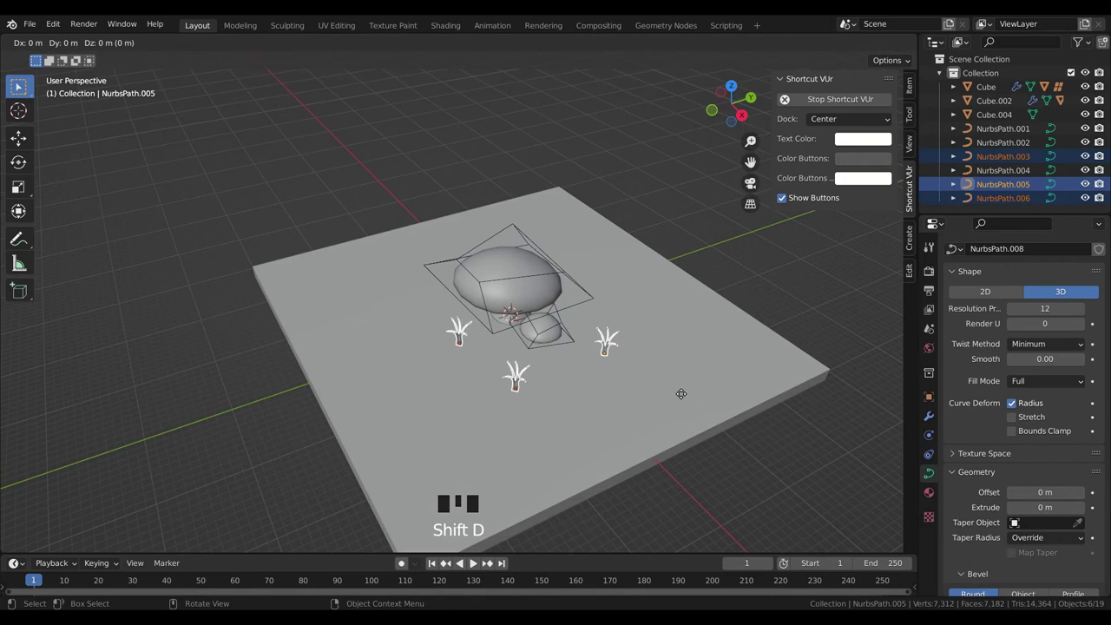
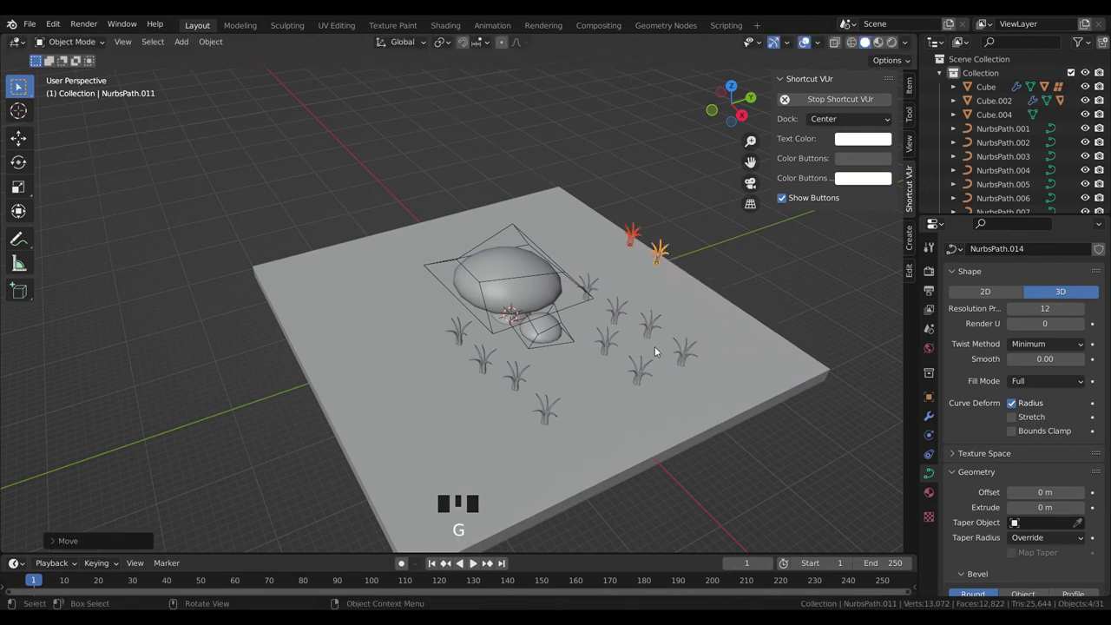
key(g)
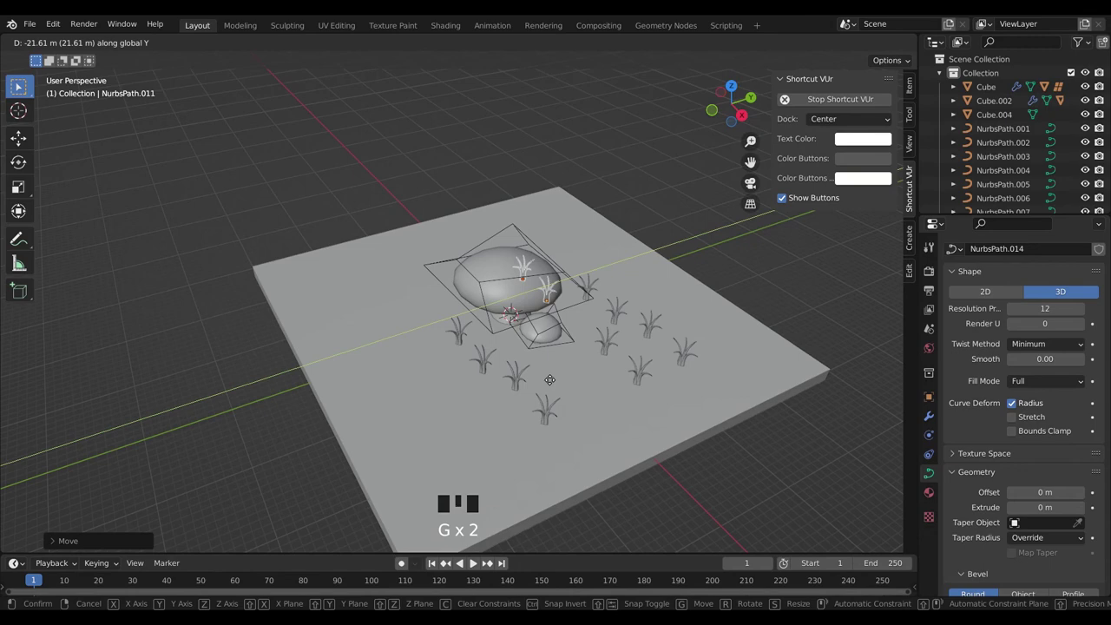
click(646, 392)
click(644, 381)
drag(674, 413, 674, 409)
key(g)
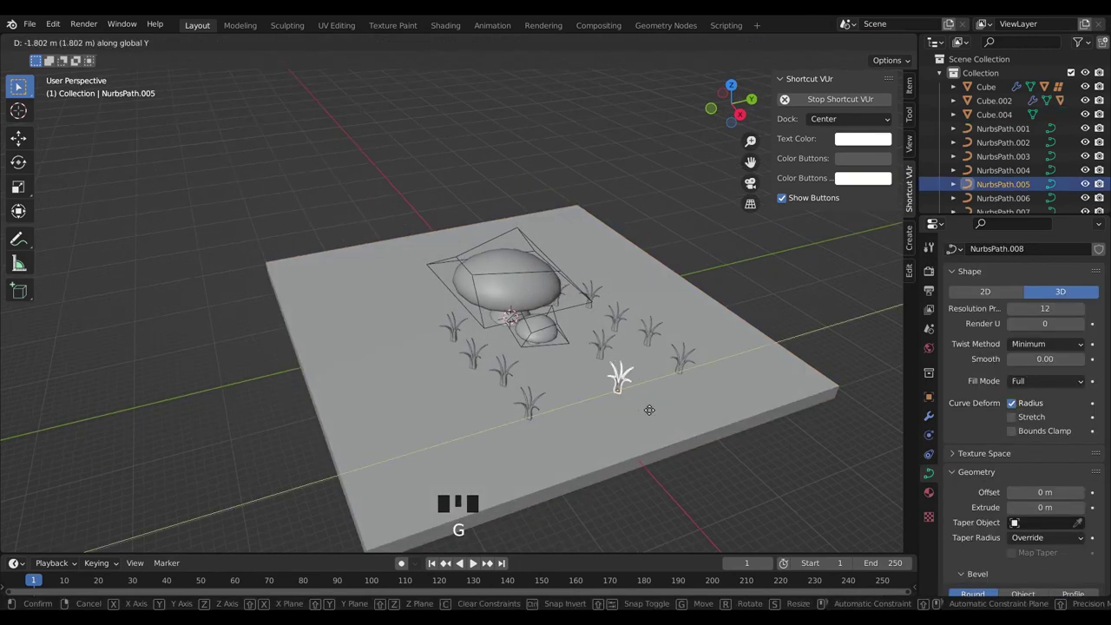
key(g)
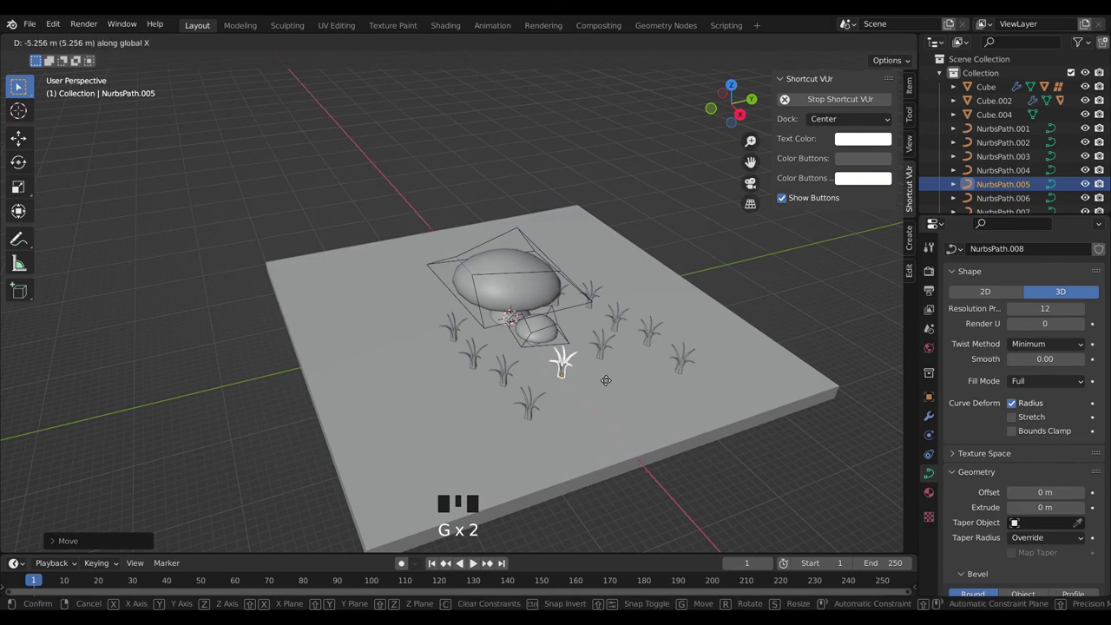
- Place further clumps into open spots and toward the slab edge around both mushrooms
drag(611, 418, 667, 353)
scroll(up, 3)
drag(696, 367, 767, 311)
click(766, 314)
key(g)
drag(686, 357, 833, 304)
click(833, 304)
key(g)
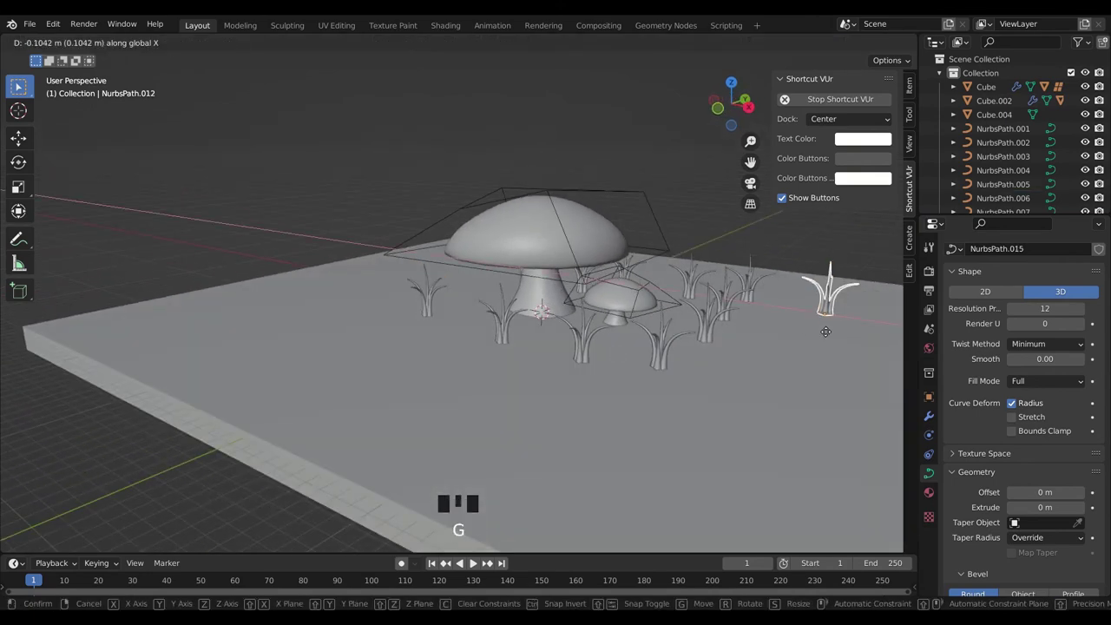
drag(554, 335, 644, 329)
- Orbit and zoom around the slab to inspect the scattered grass from a front angle
scroll(up, 3)
drag(741, 337, 612, 324)
scroll(down, 3)
drag(693, 345, 680, 356)
scroll(down, 3)
scroll(up, 3)
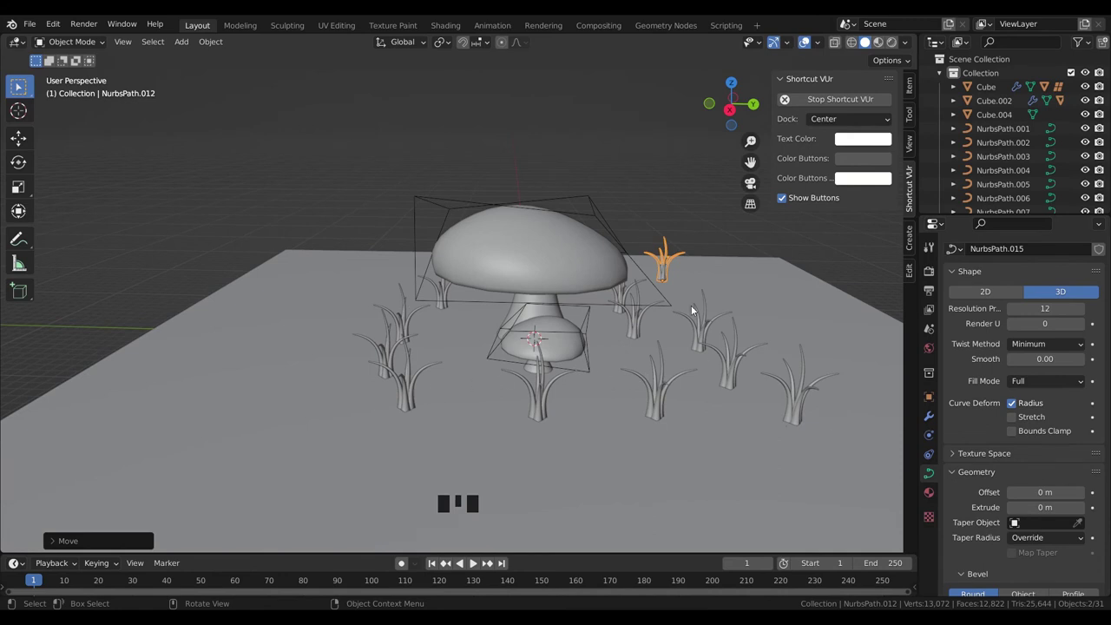
- Scale the back grass clump much taller and resize a clump on the right to a different size
key(s)
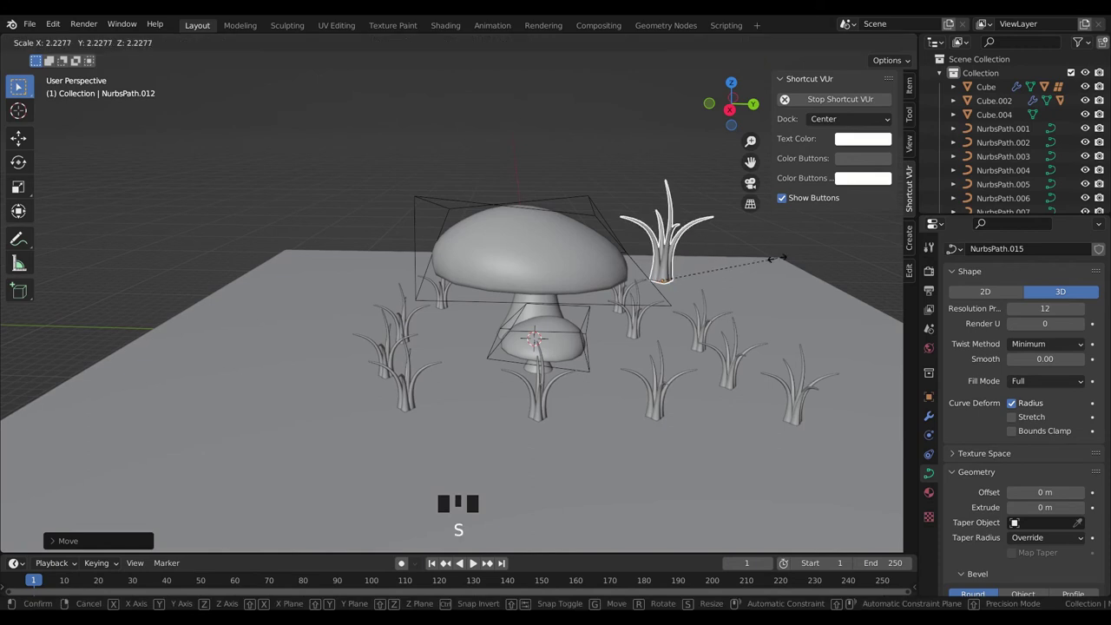
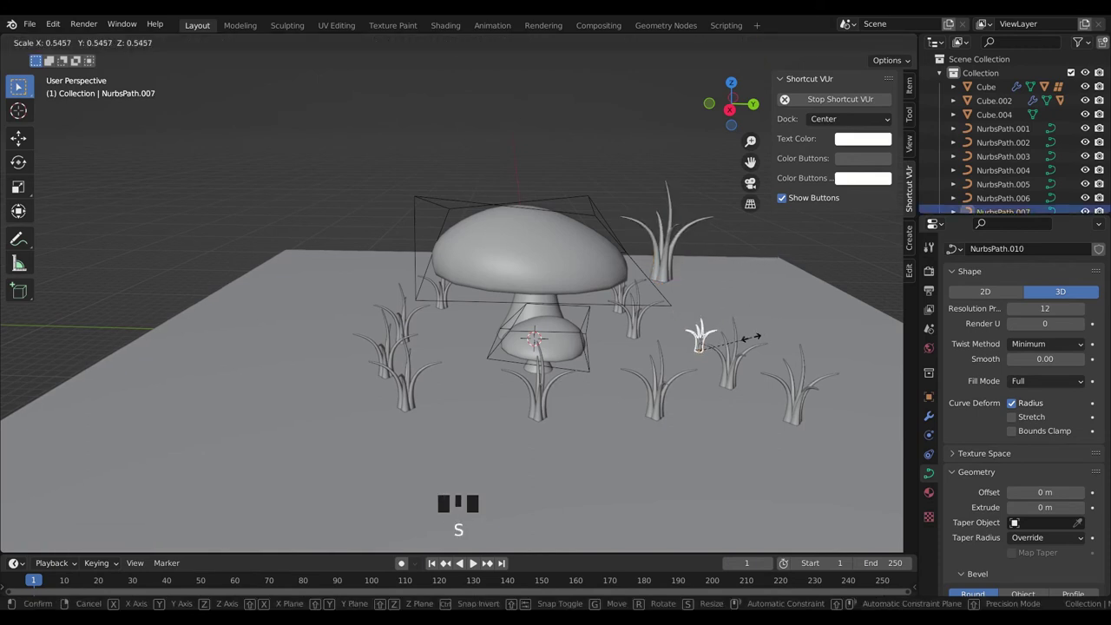
click(632, 329)
key(s)
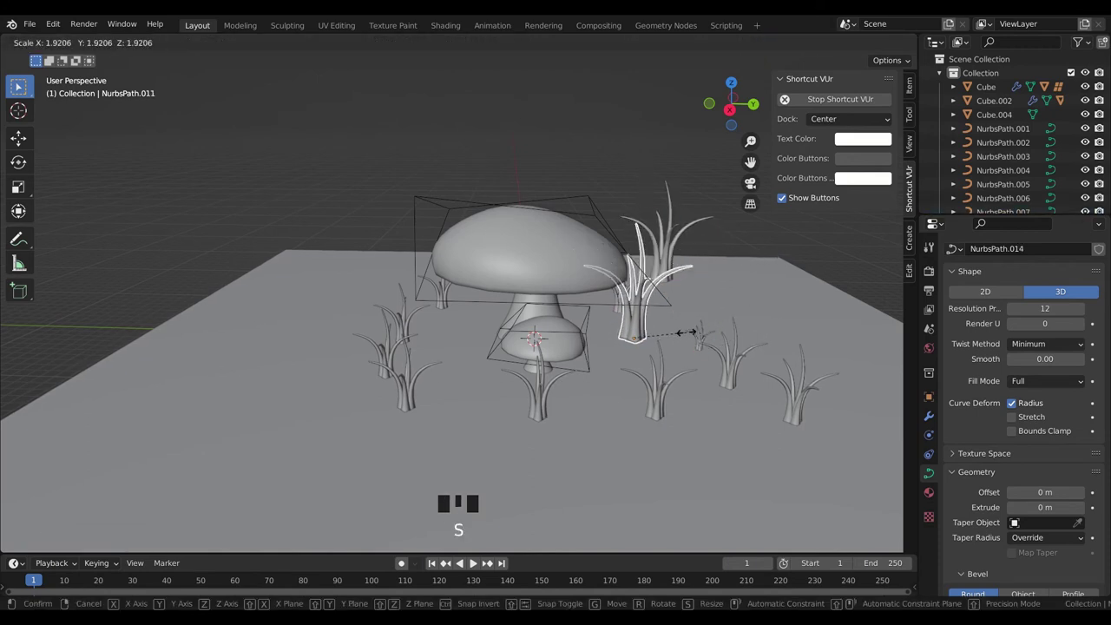
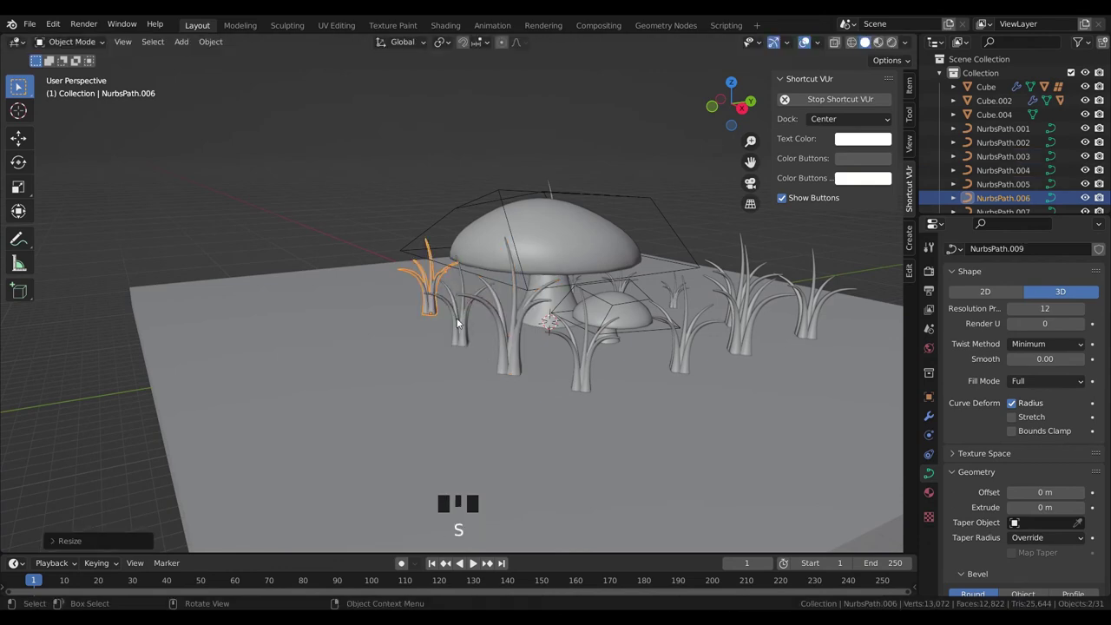
- Rotate the front clump and the right-hand clump about Z for varied orientations, then deselect everything
drag(597, 375, 680, 372)
click(679, 372)
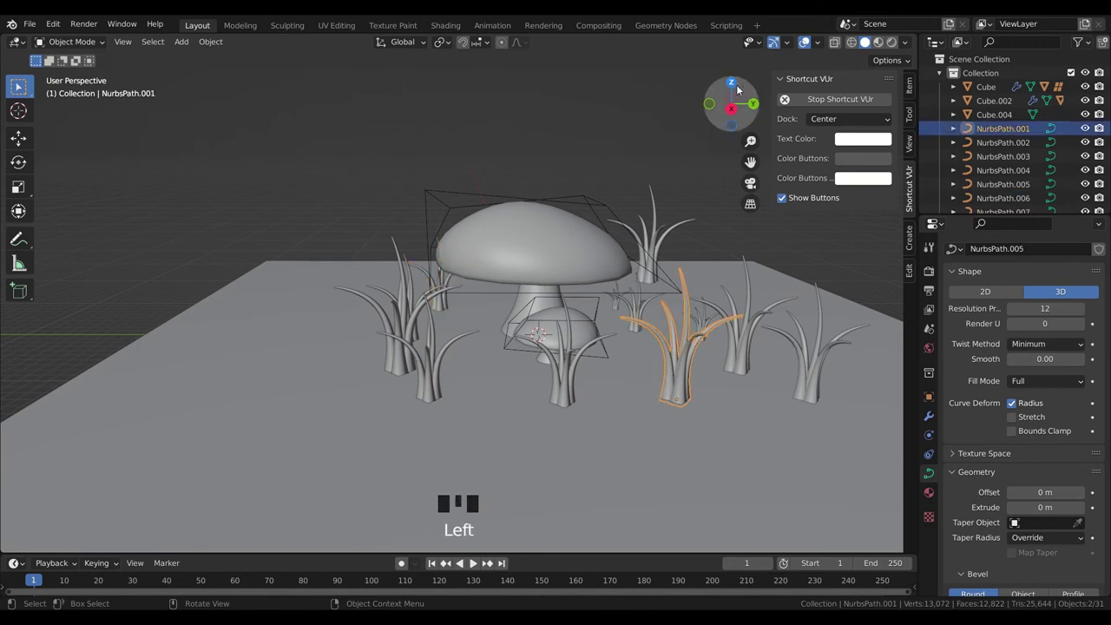
key(r)
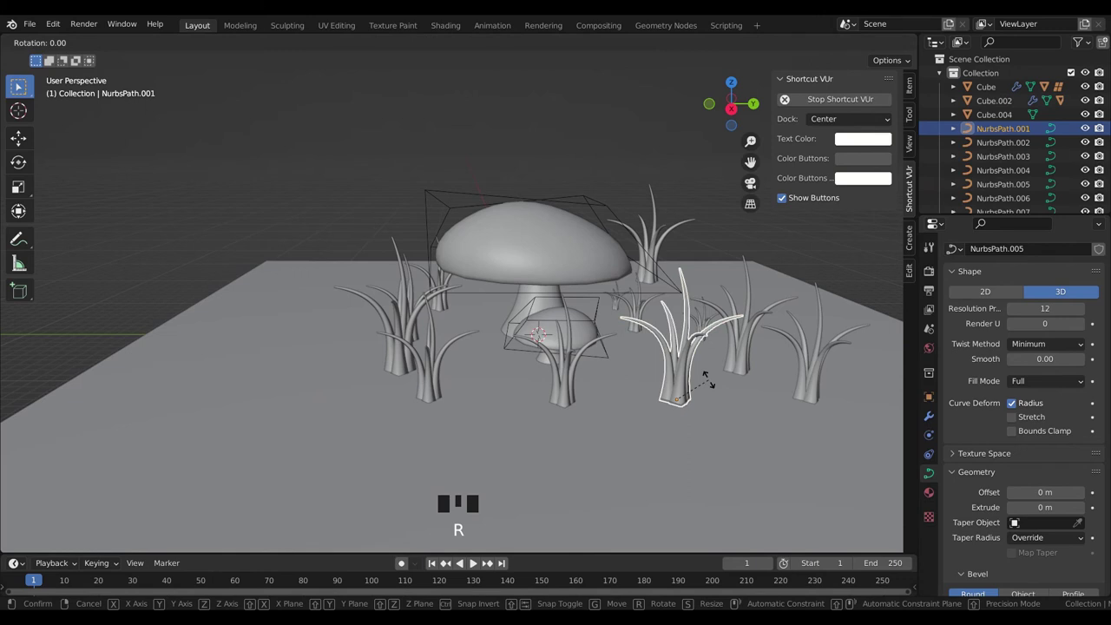
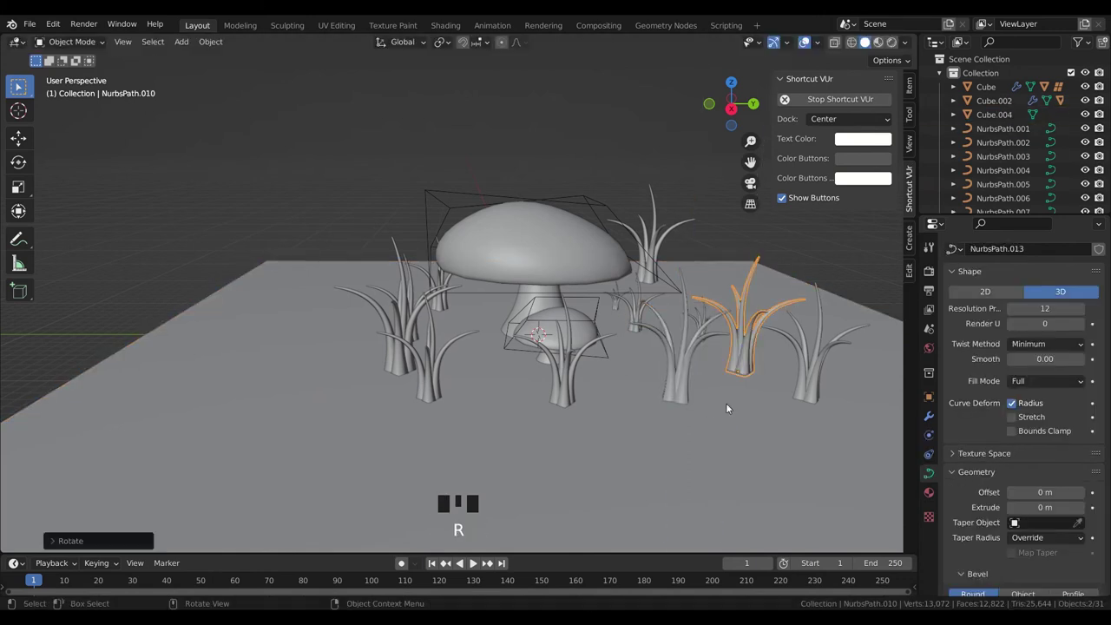
click(816, 365)
key(r)
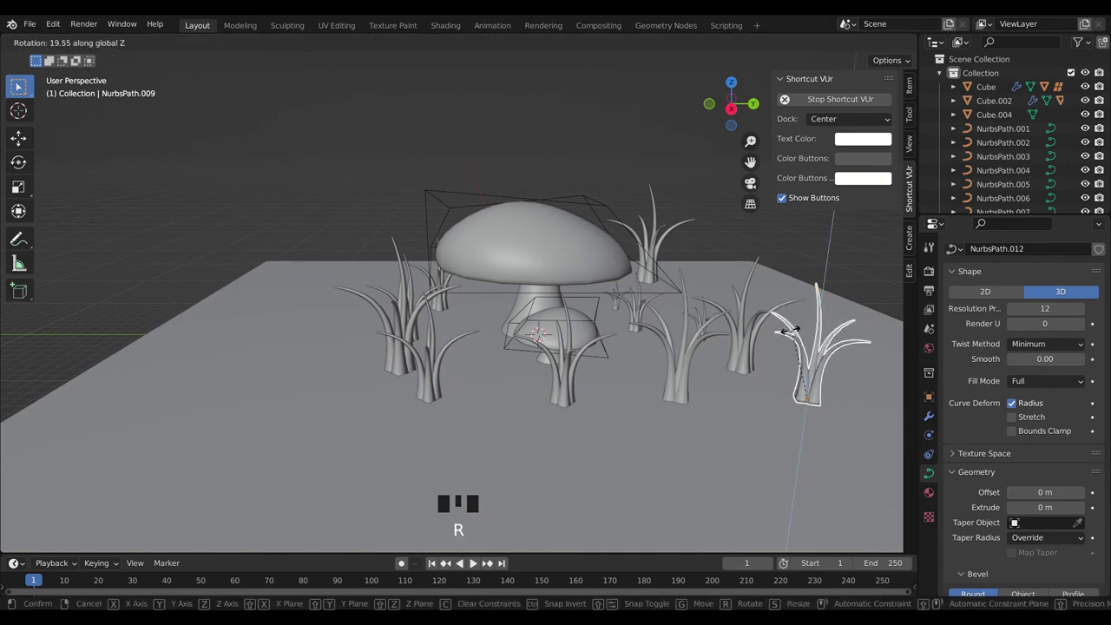
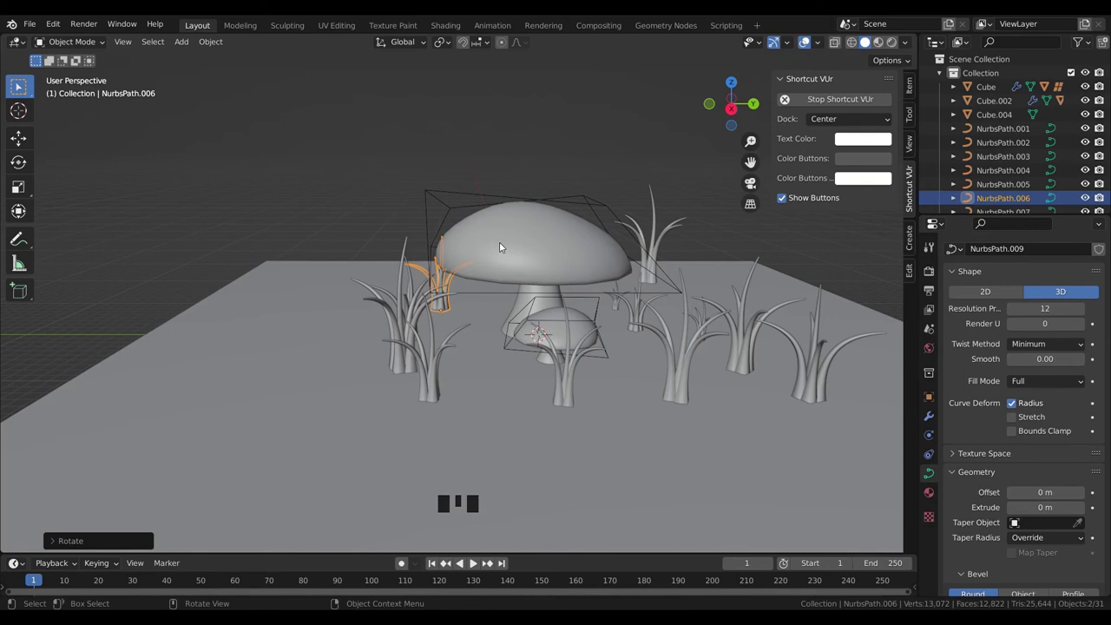
click(280, 215)
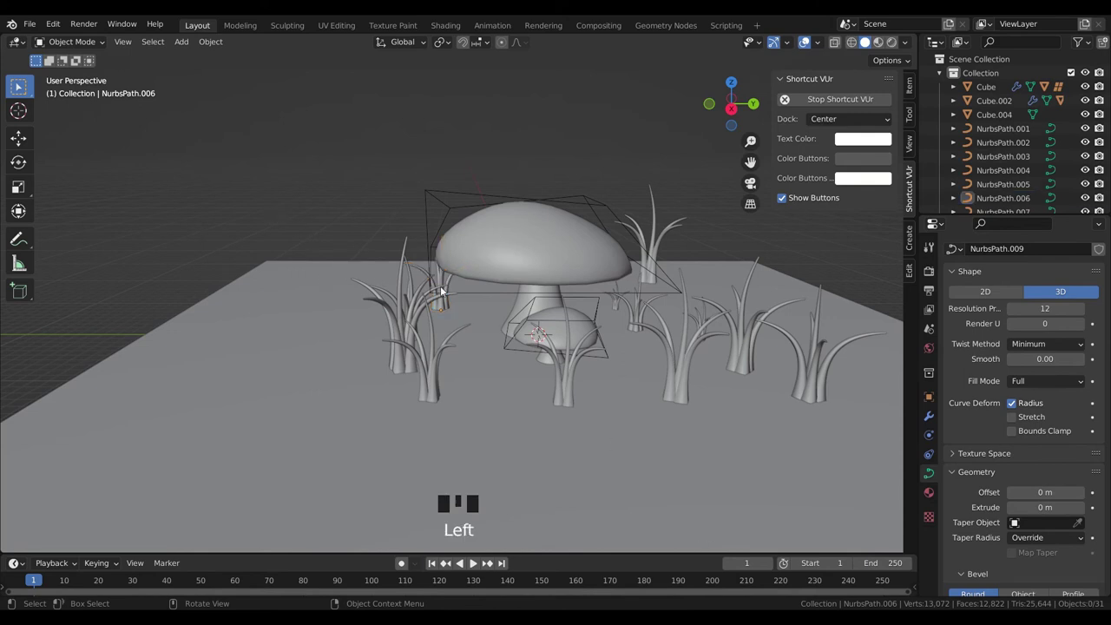
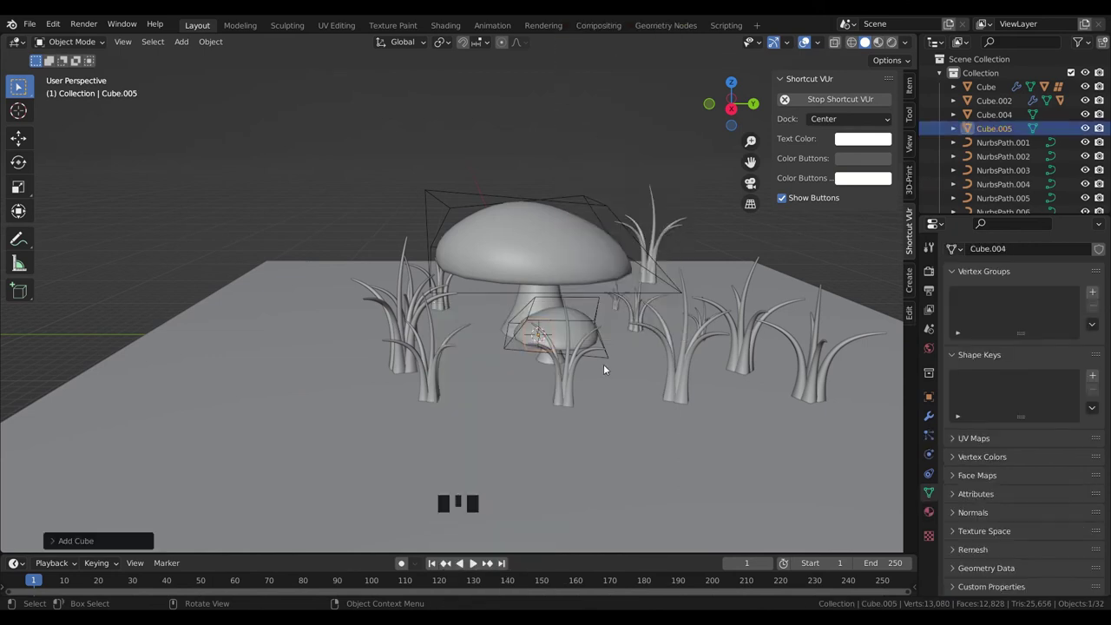
- Smooth the new cube into a ball with a level-2 Subdivision, lift it above the scene and go to its modifier settings
key(ctrl+2)
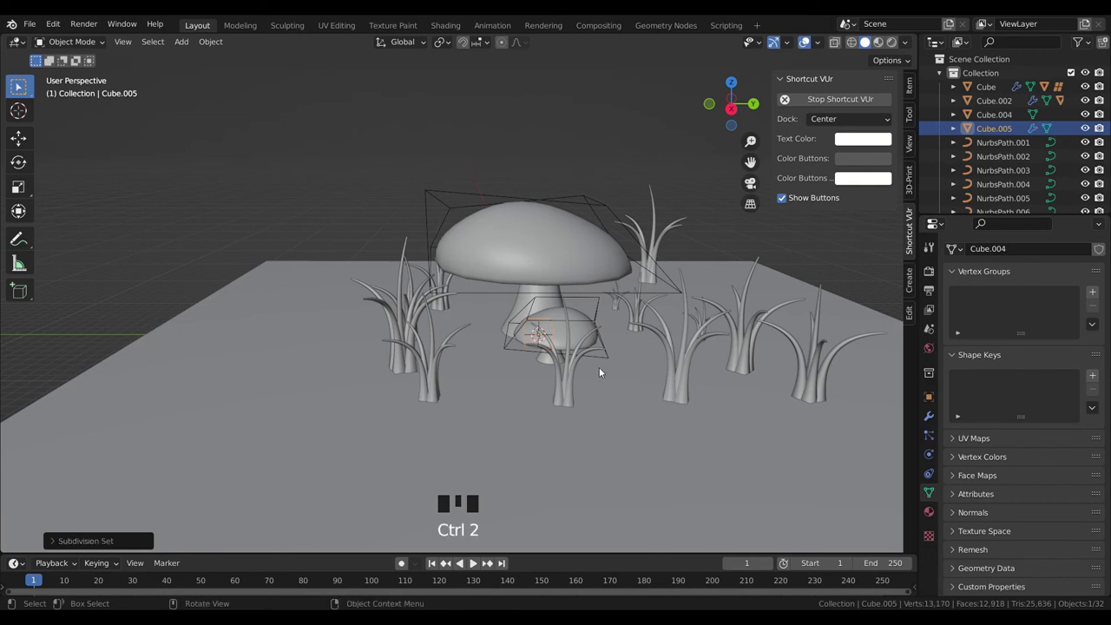
key(g)
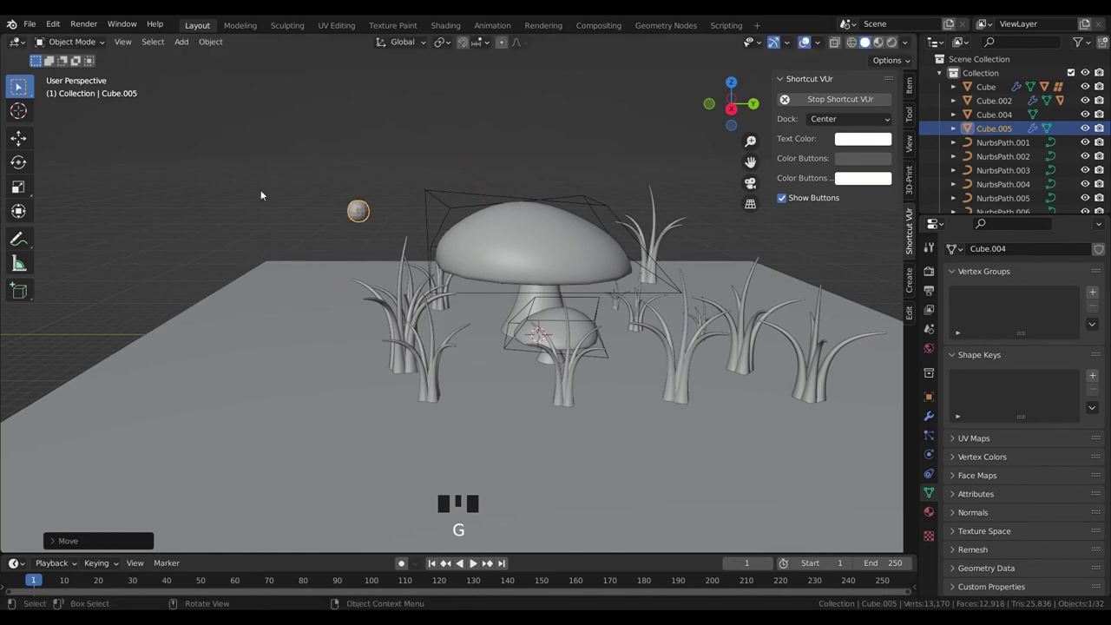
scroll(up, 3)
scroll(down, 3)
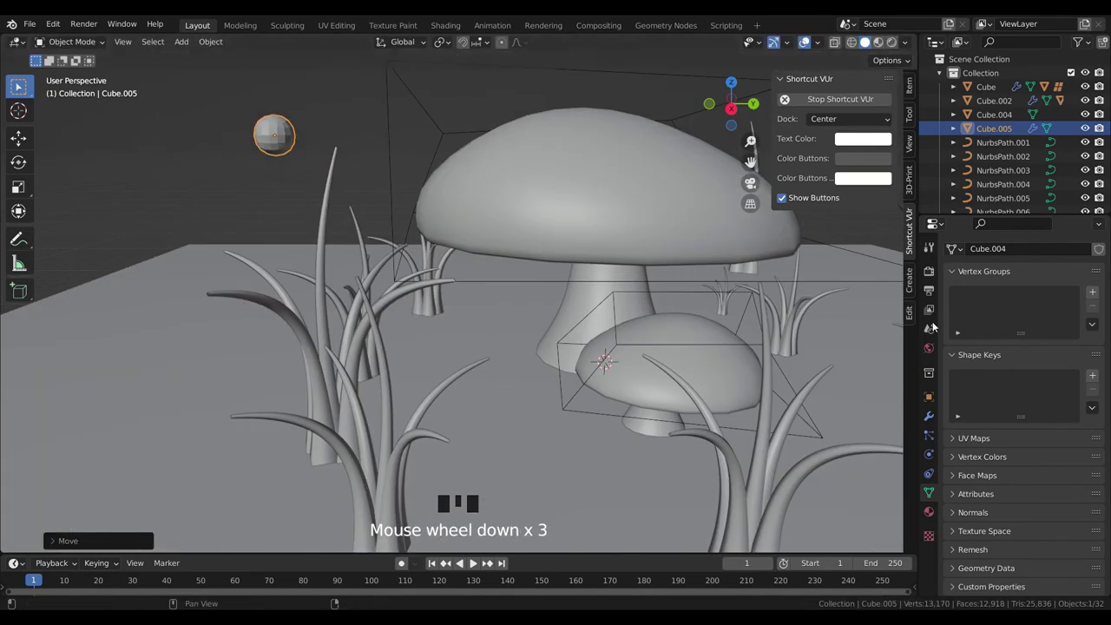
click(935, 419)
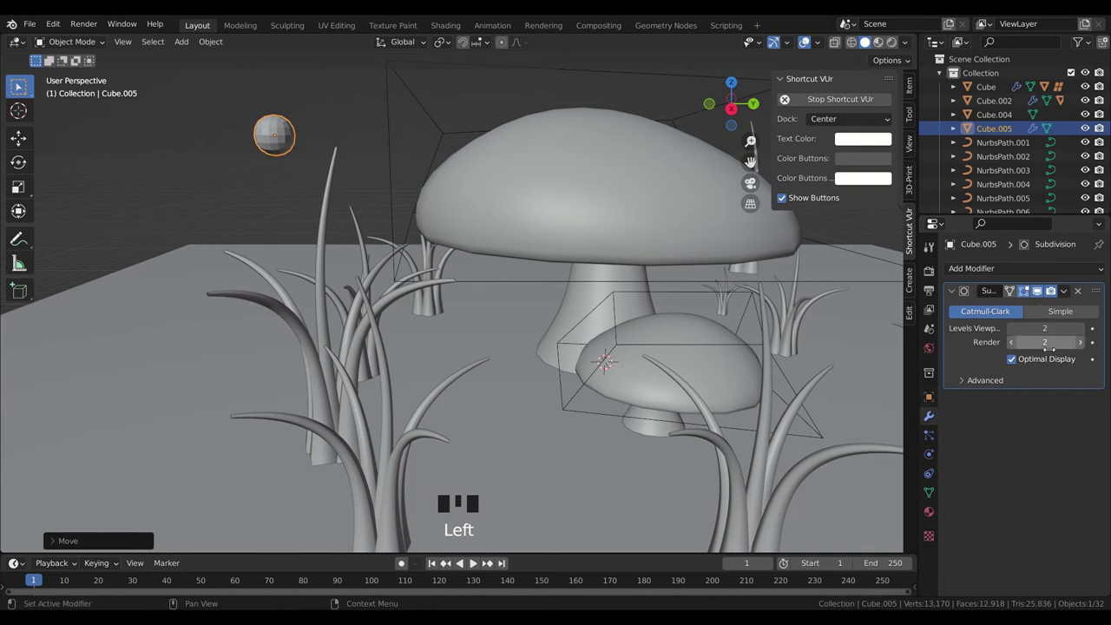
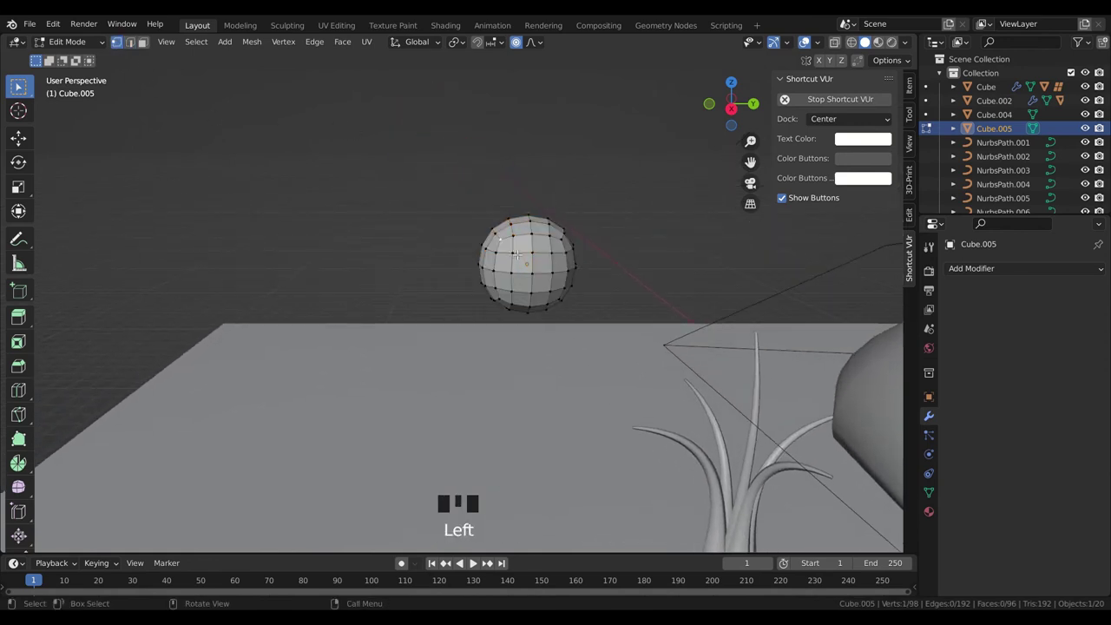
- Pull the ball's vertices with proportional falloff to squash it into a lumpy stone
key(g)
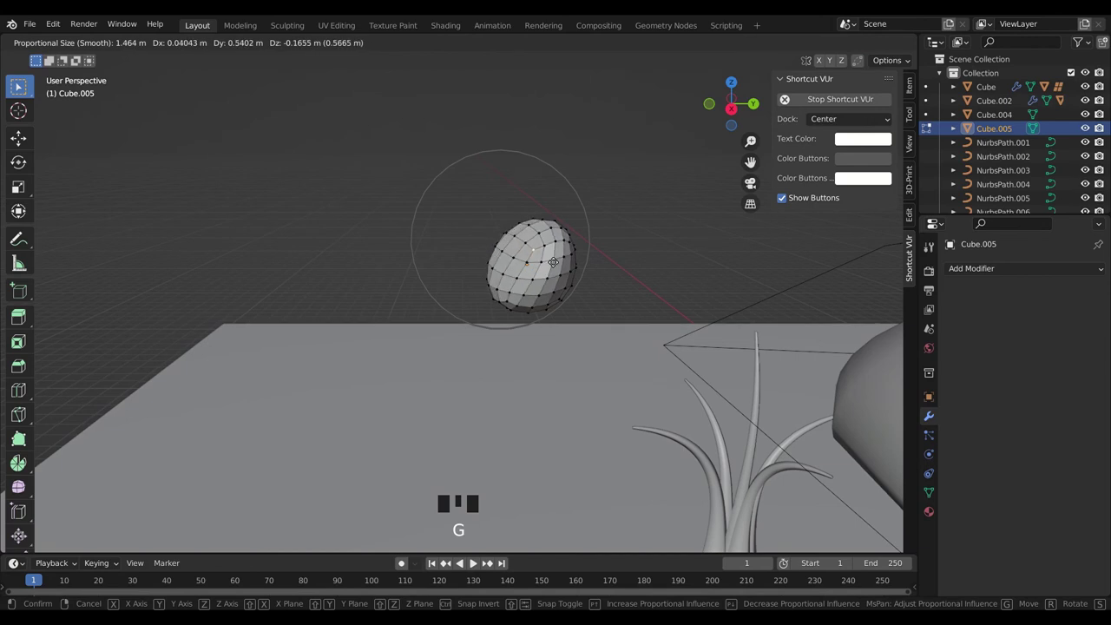
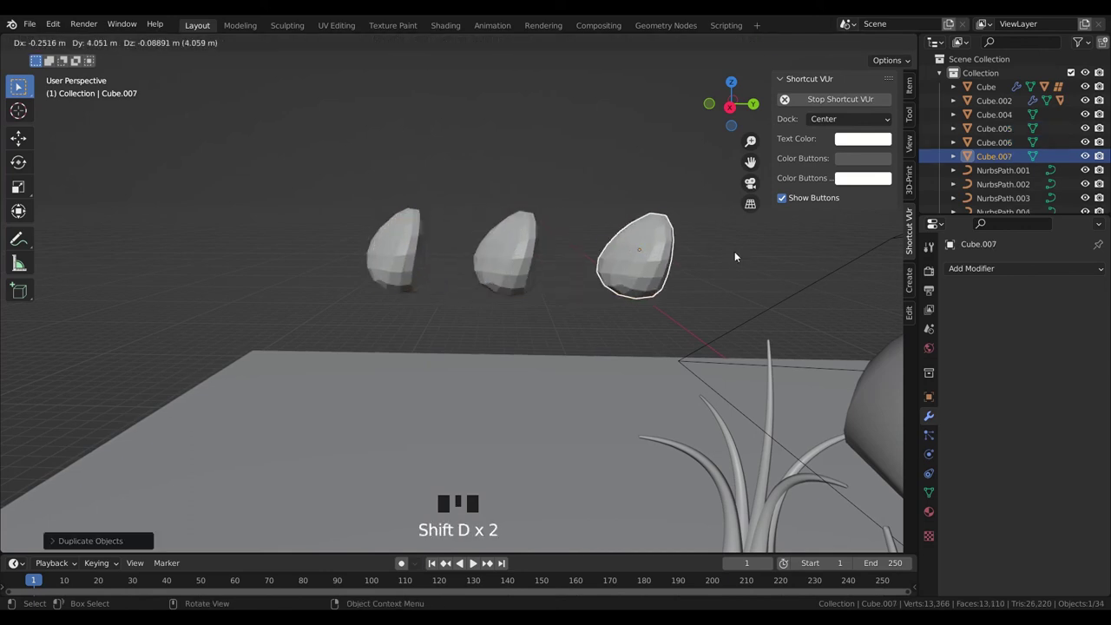
- Duplicate the stone and reshape the top-left, top-middle and bottom-middle stones into distinct lumps
key(shift+d)
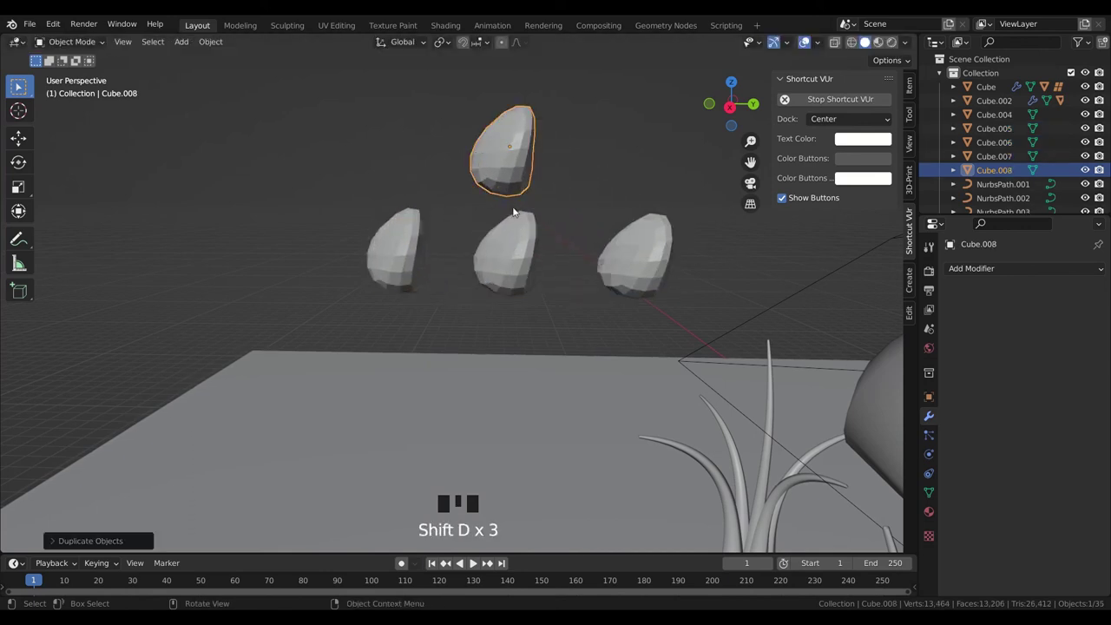
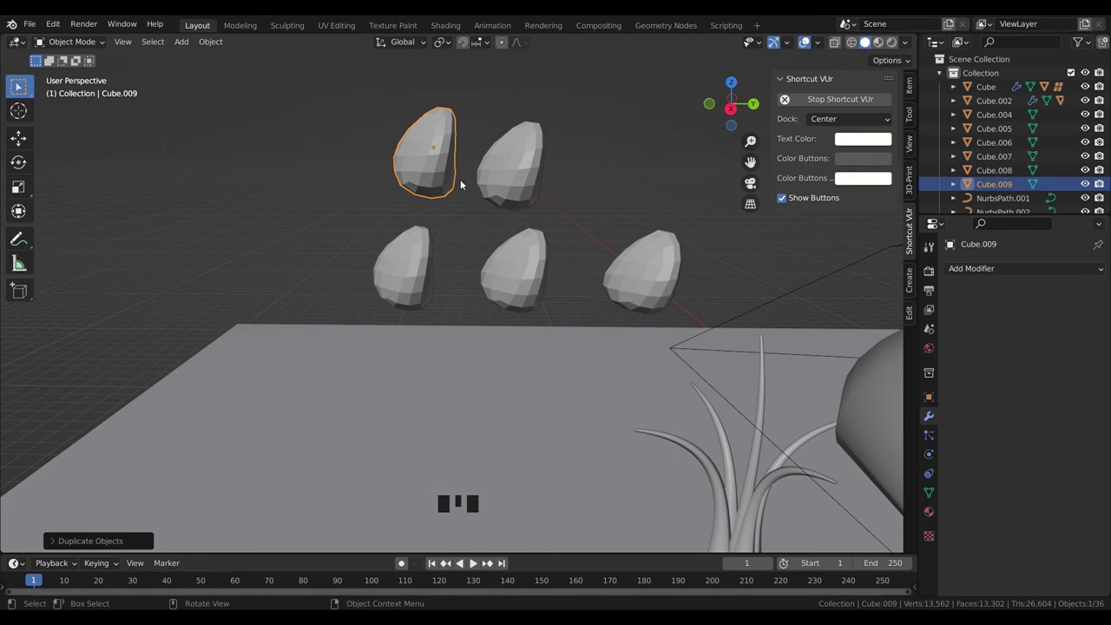
key(Tab)
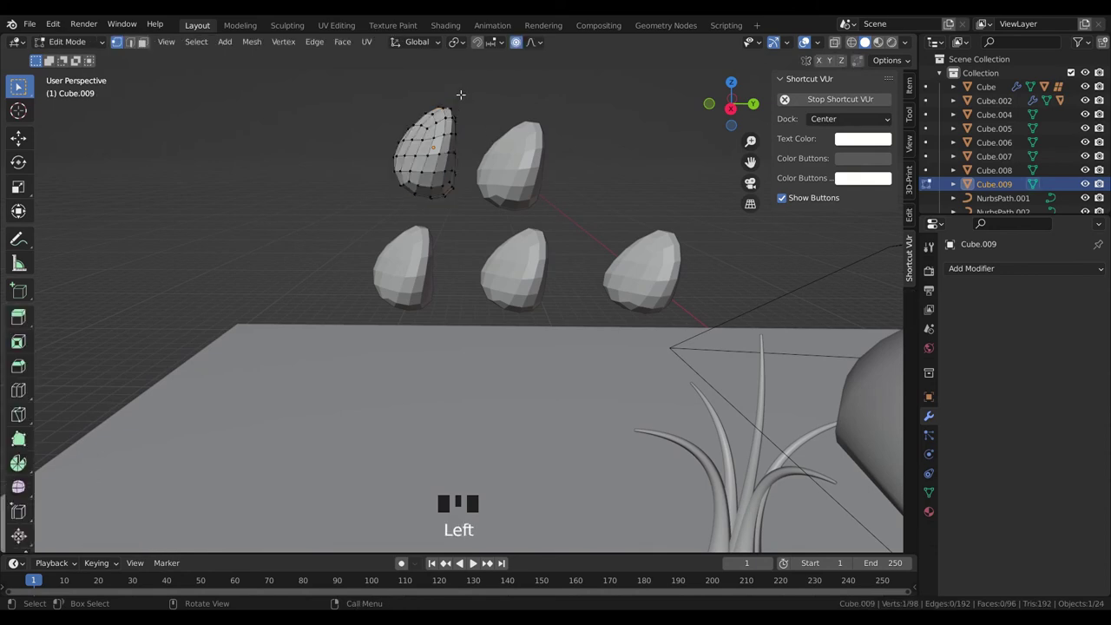
key(g)
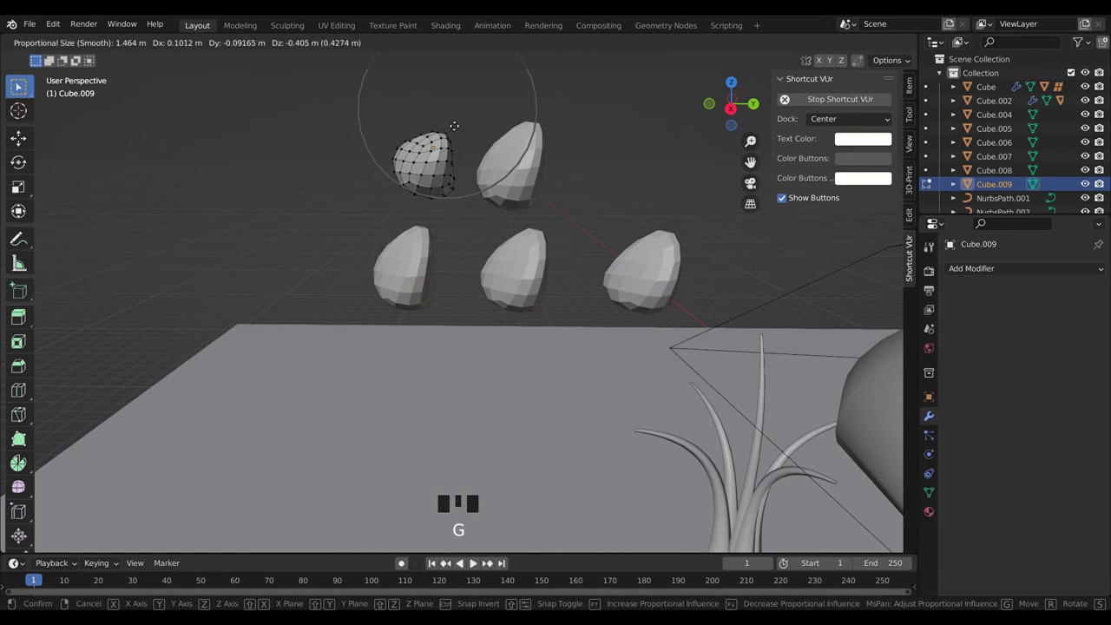
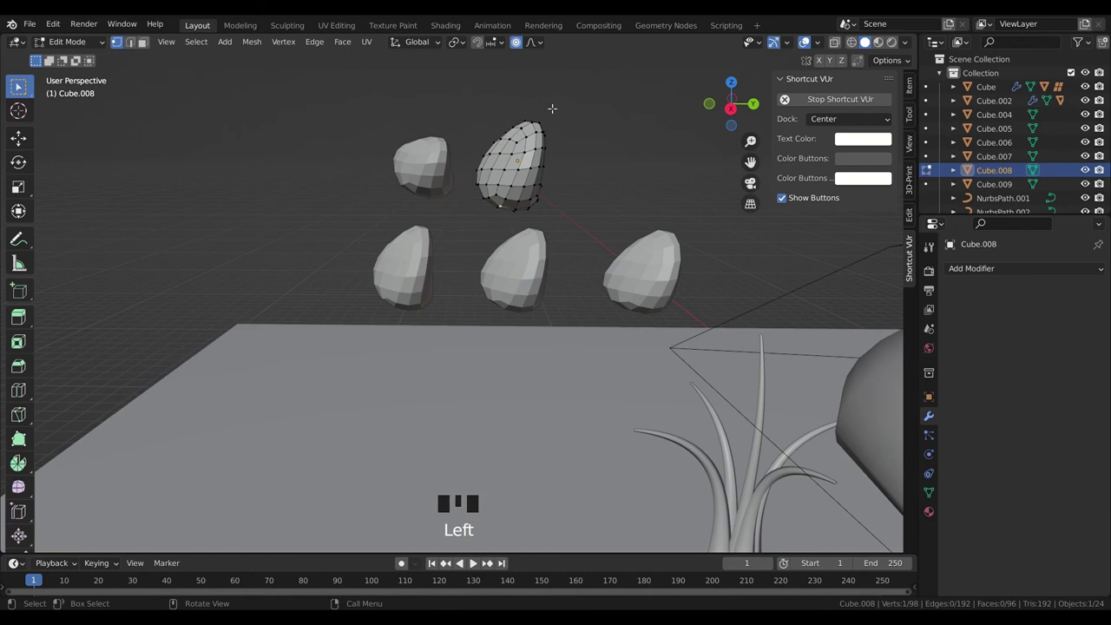
key(g)
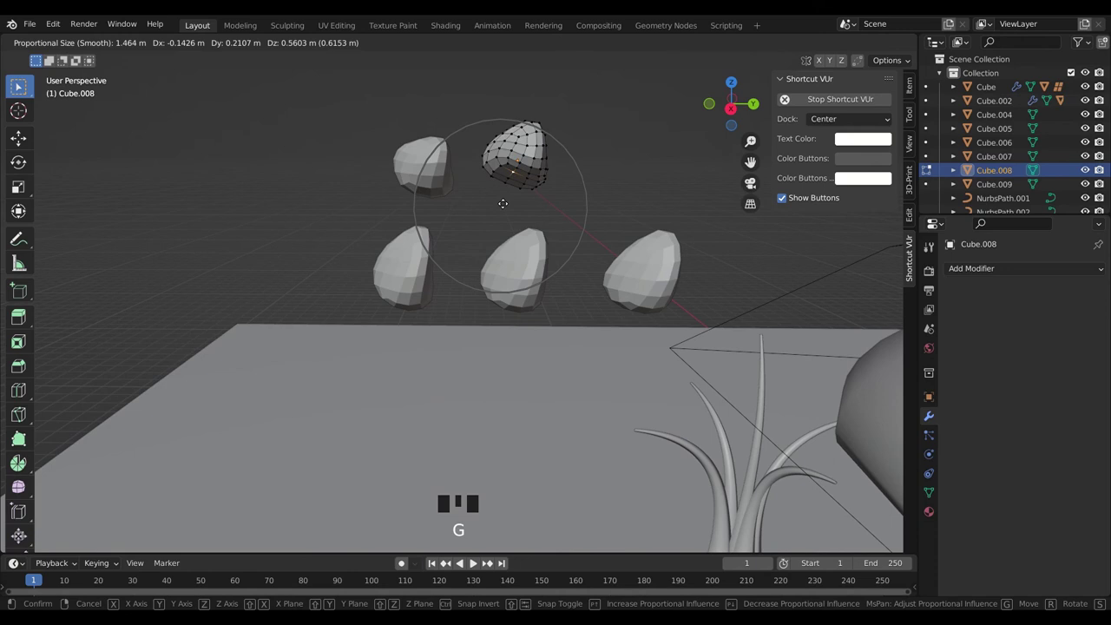
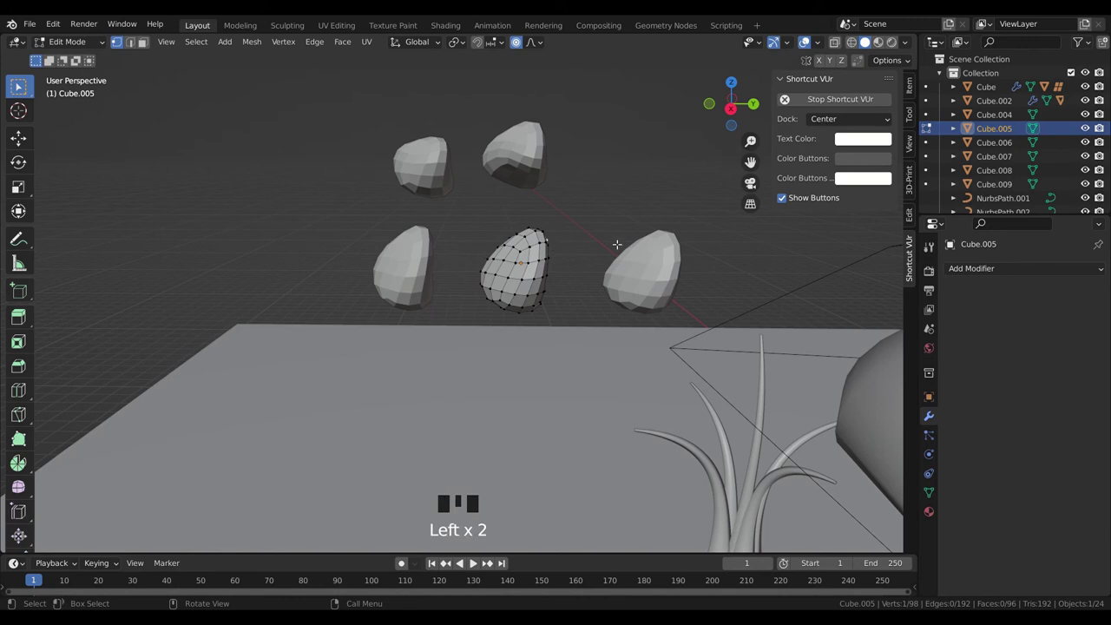
key(g)
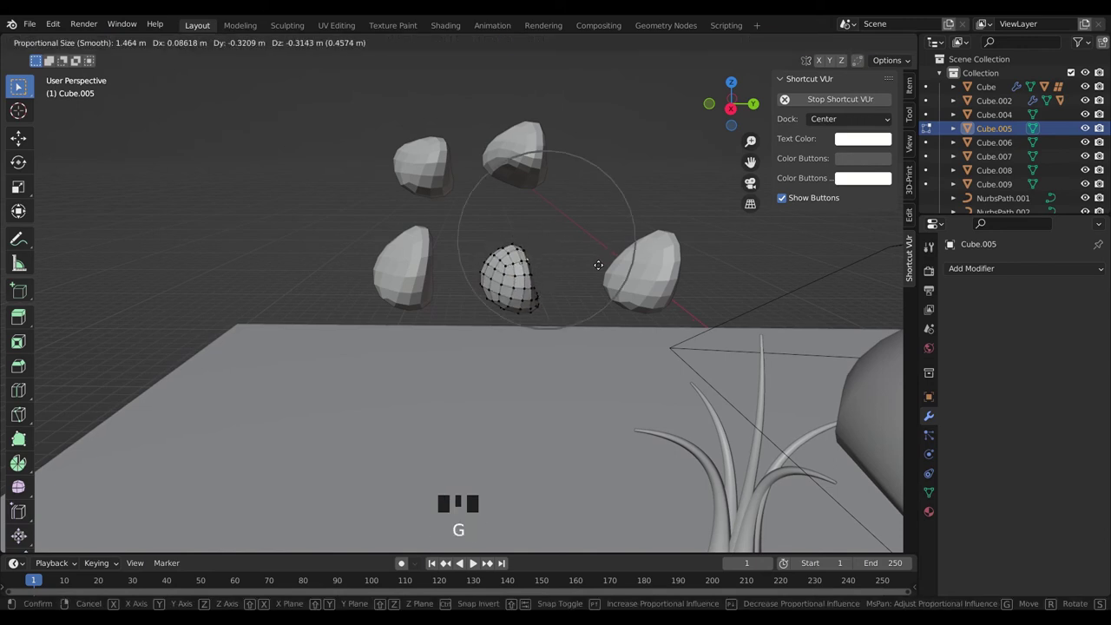
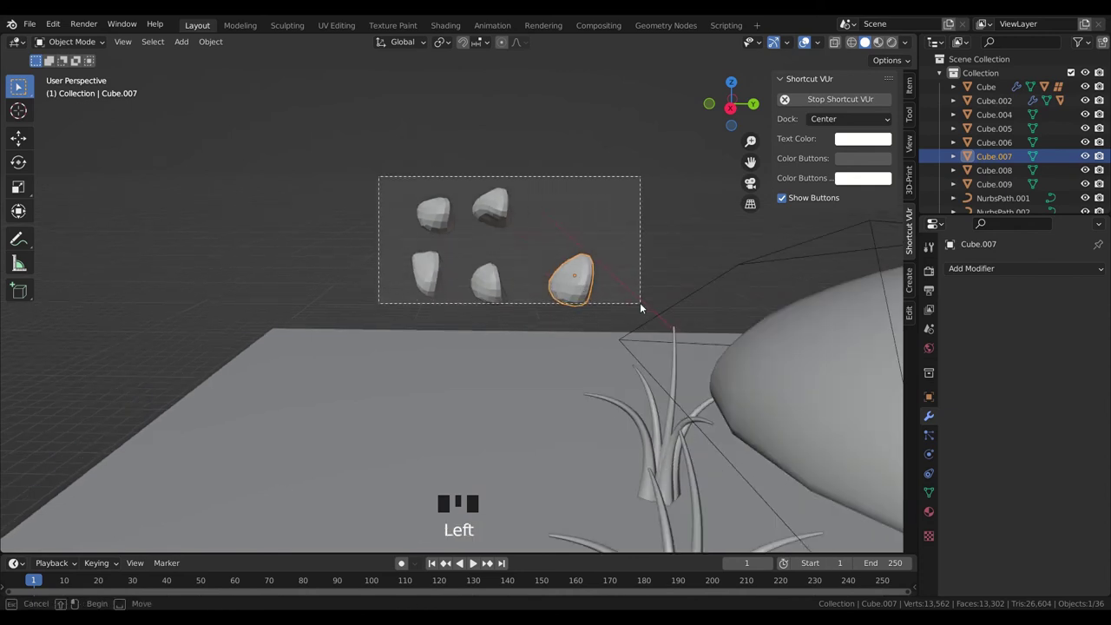
- Duplicate the whole stone group, shrink the copies into a small set and reposition the top-left large stone
key(shift+d)
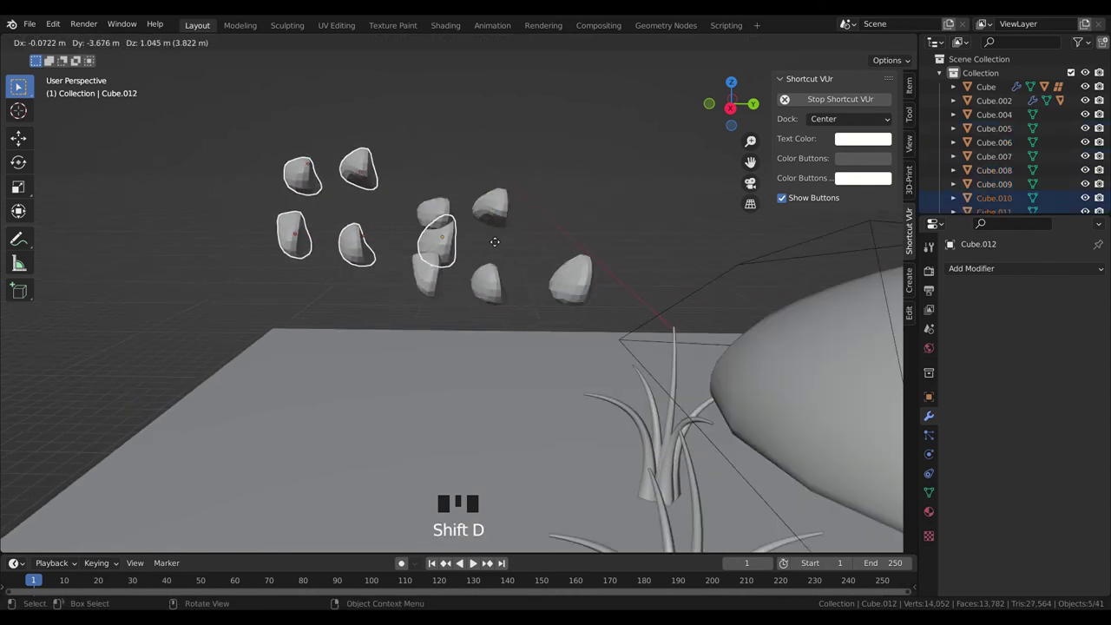
key(s)
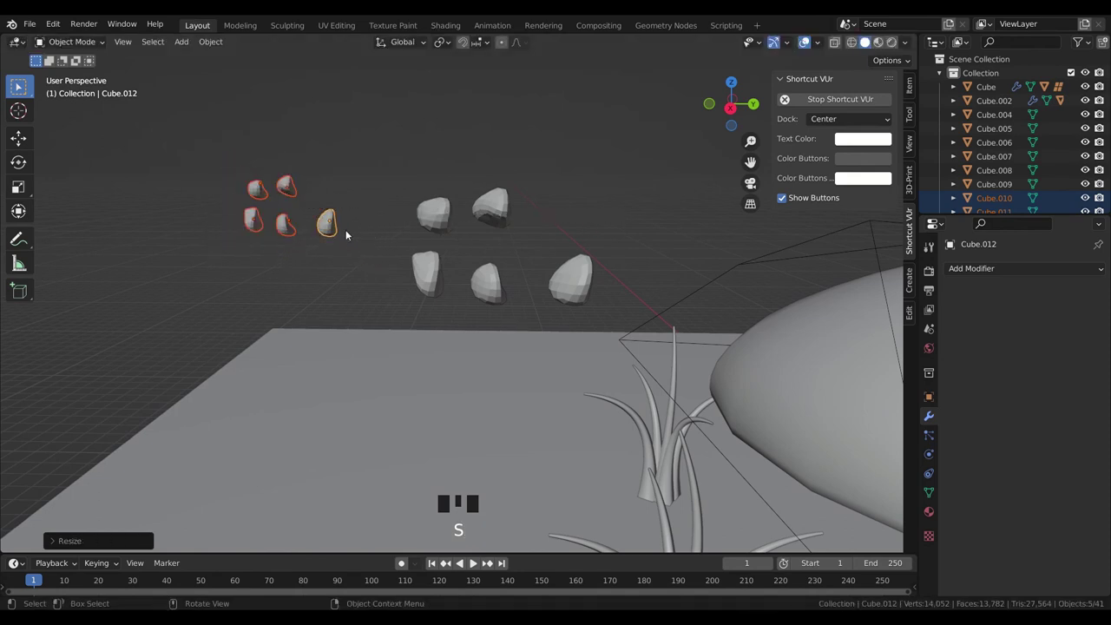
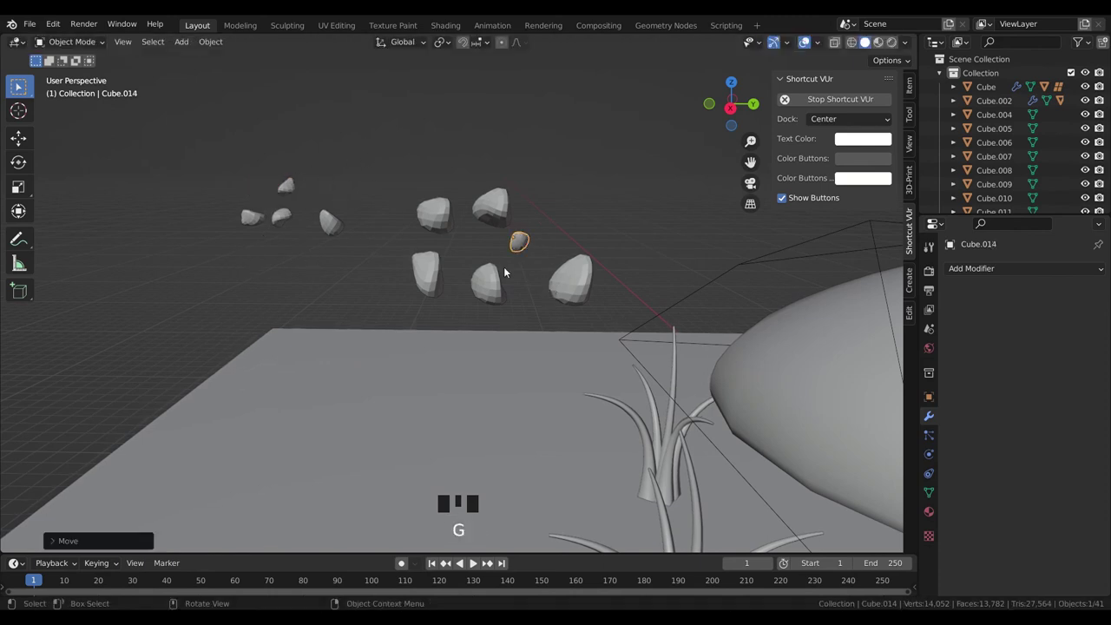
click(440, 207)
key(g)
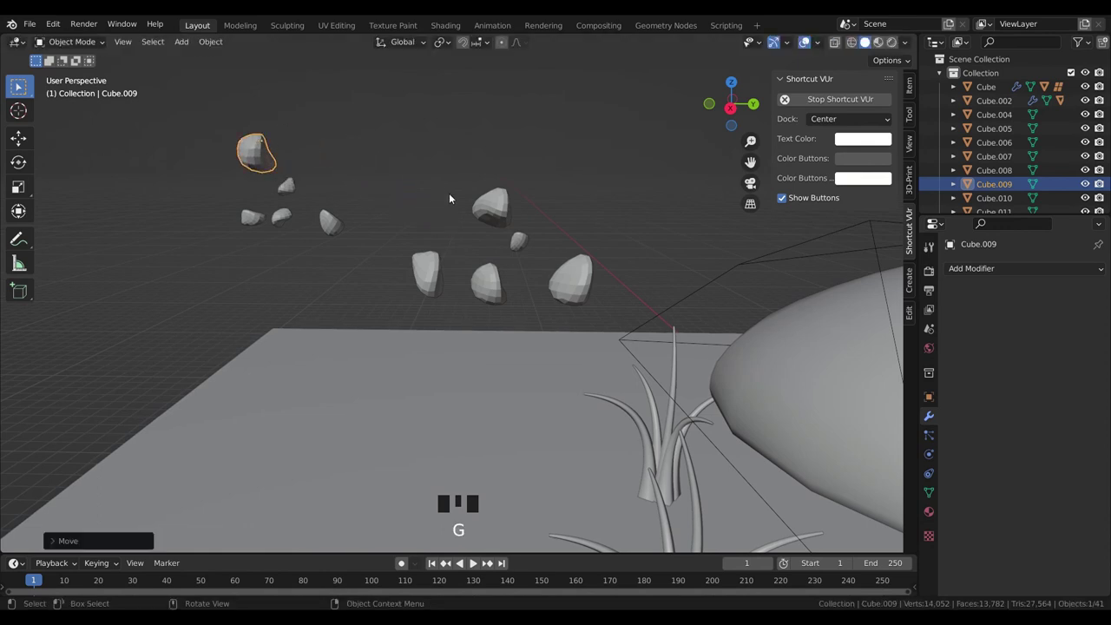
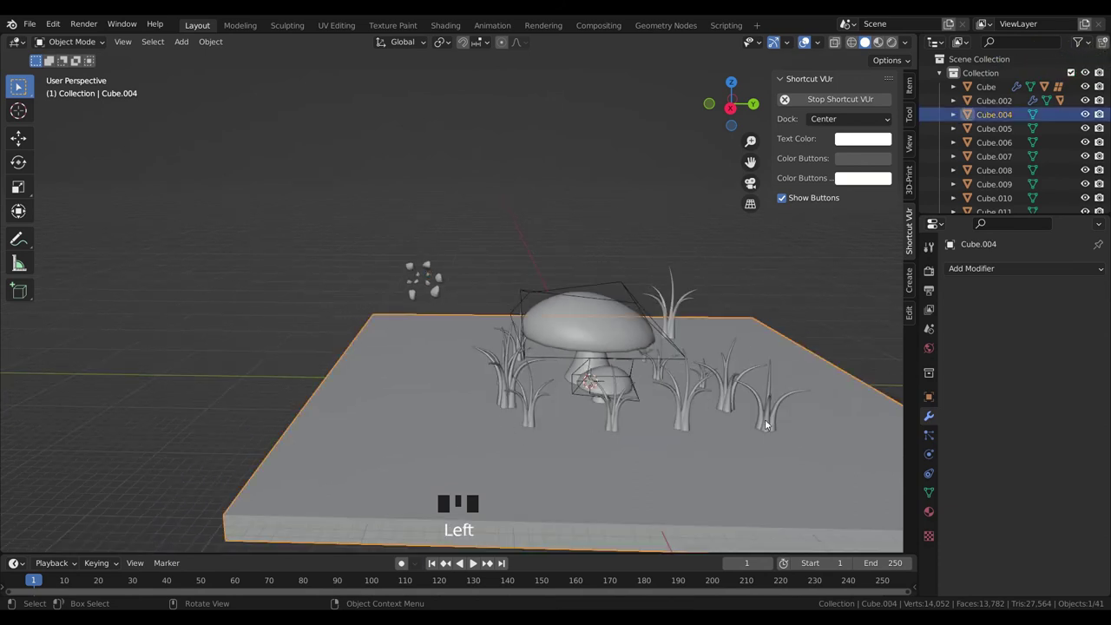
- Box-select all the stones and move them into a new collection named Stone
drag(401, 254, 411, 265)
scroll(down, 3)
scroll(up, 3)
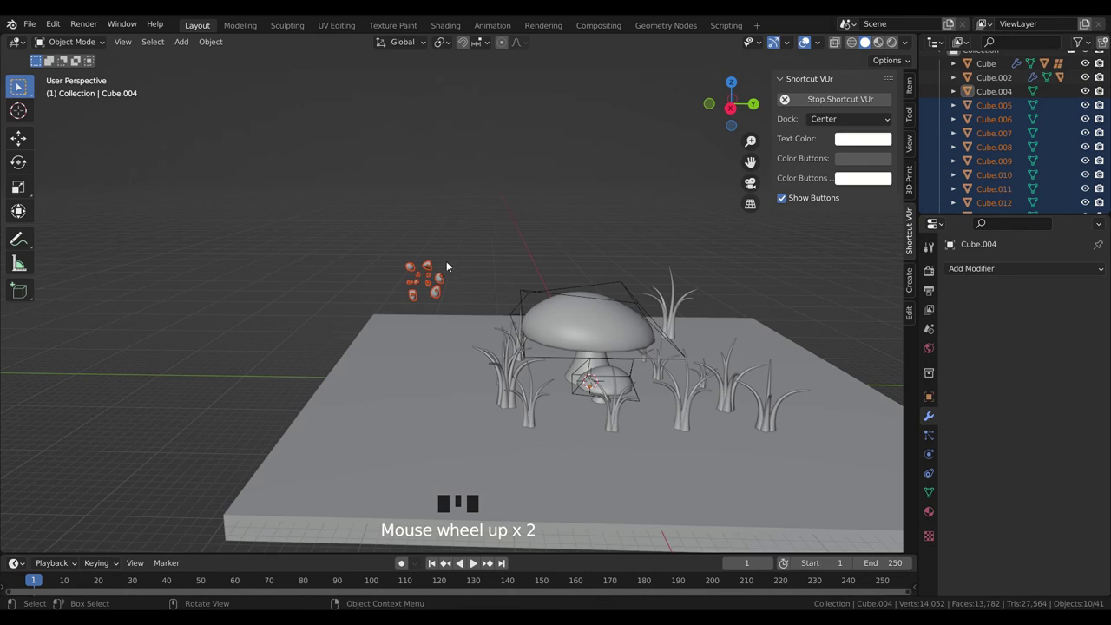
key(m)
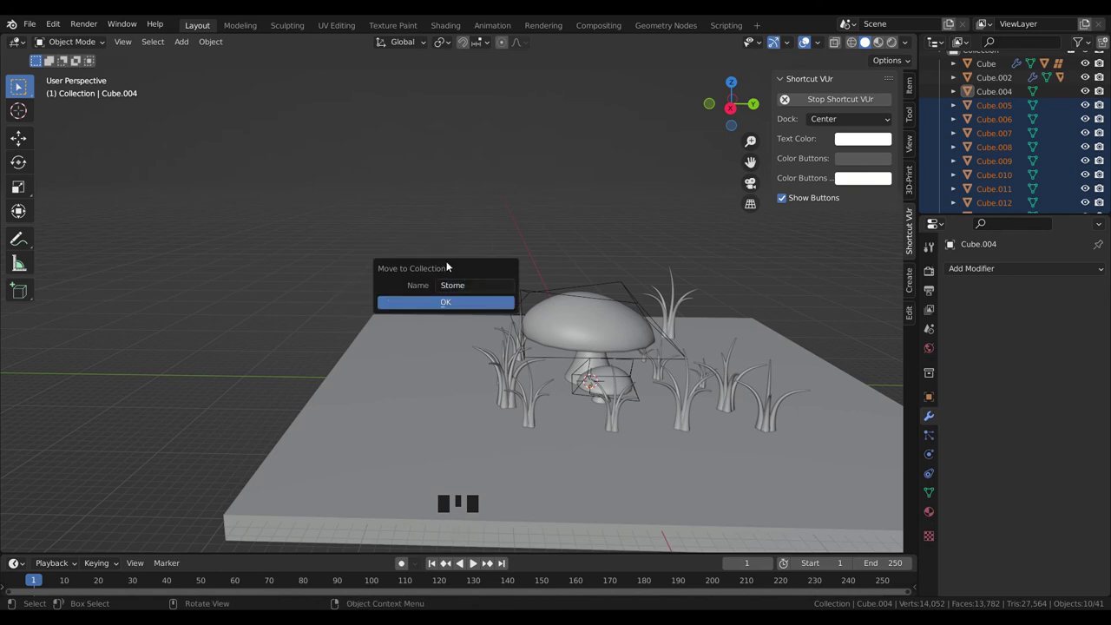
key(BackSpace)
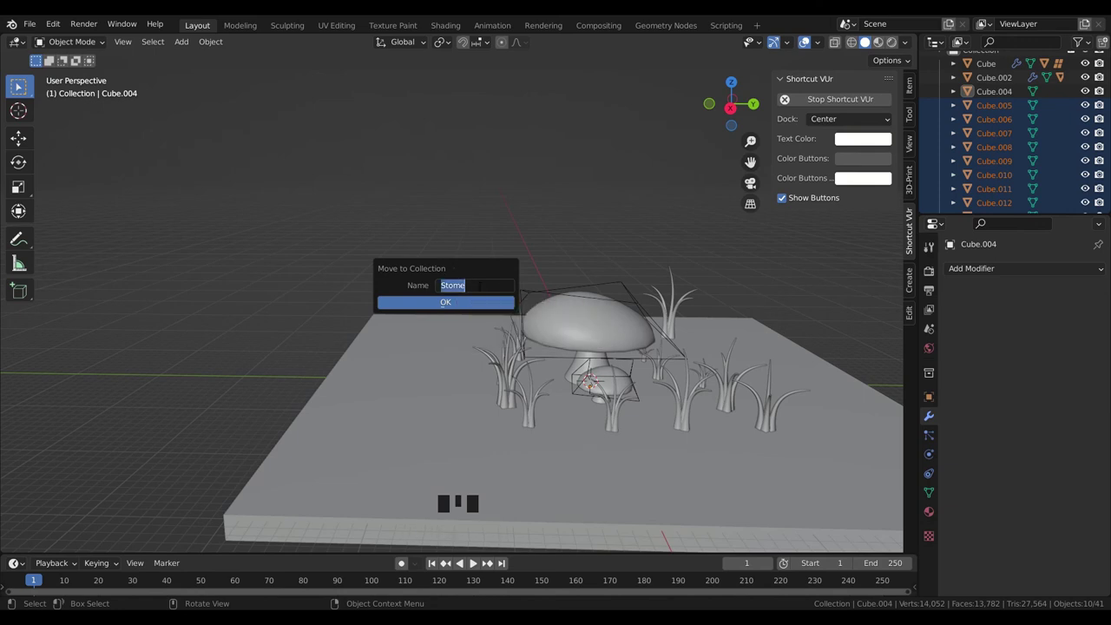
key(BackSpace)
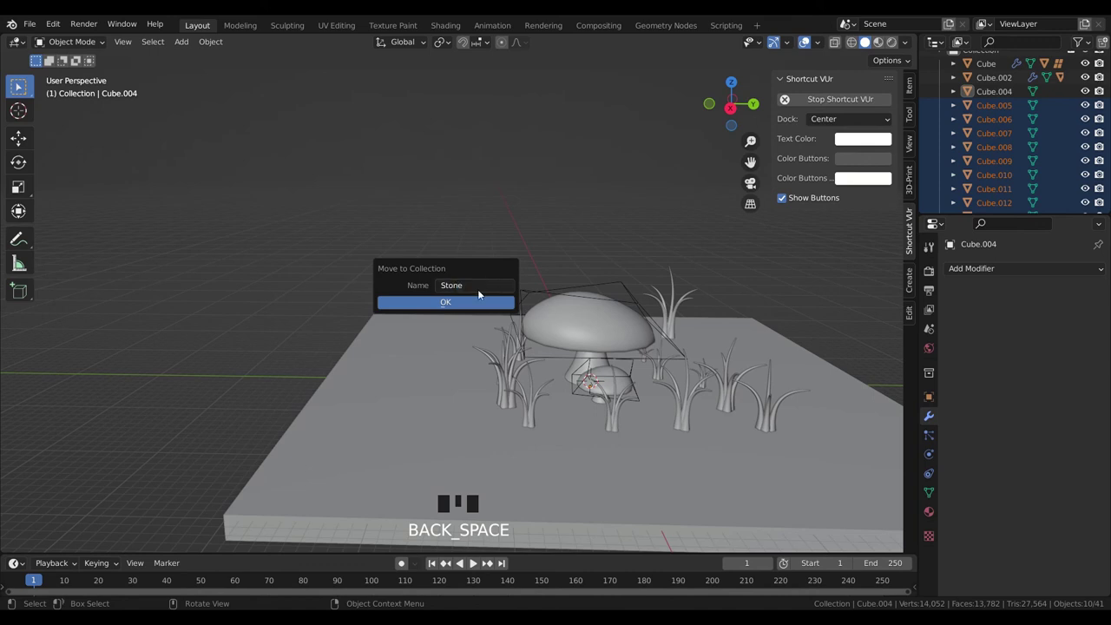
scroll(up, 3)
scroll(down, 3)
scroll(down, 3)
scroll(up, 3)
- Add a new Hair particle system to the ground slab from its Particle Properties
click(451, 447)
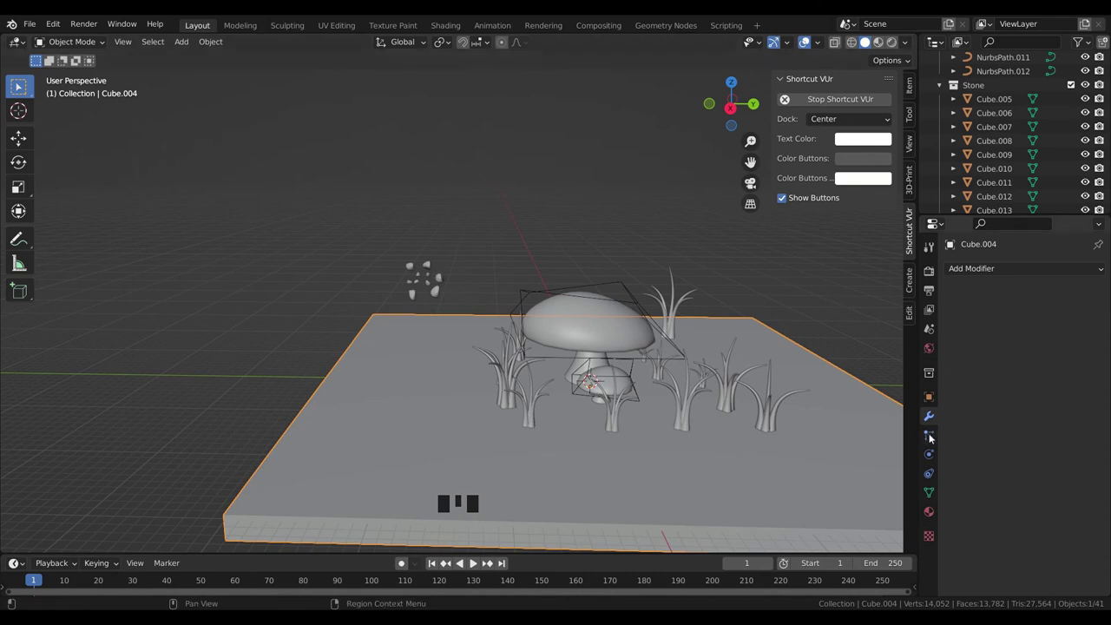
click(936, 438)
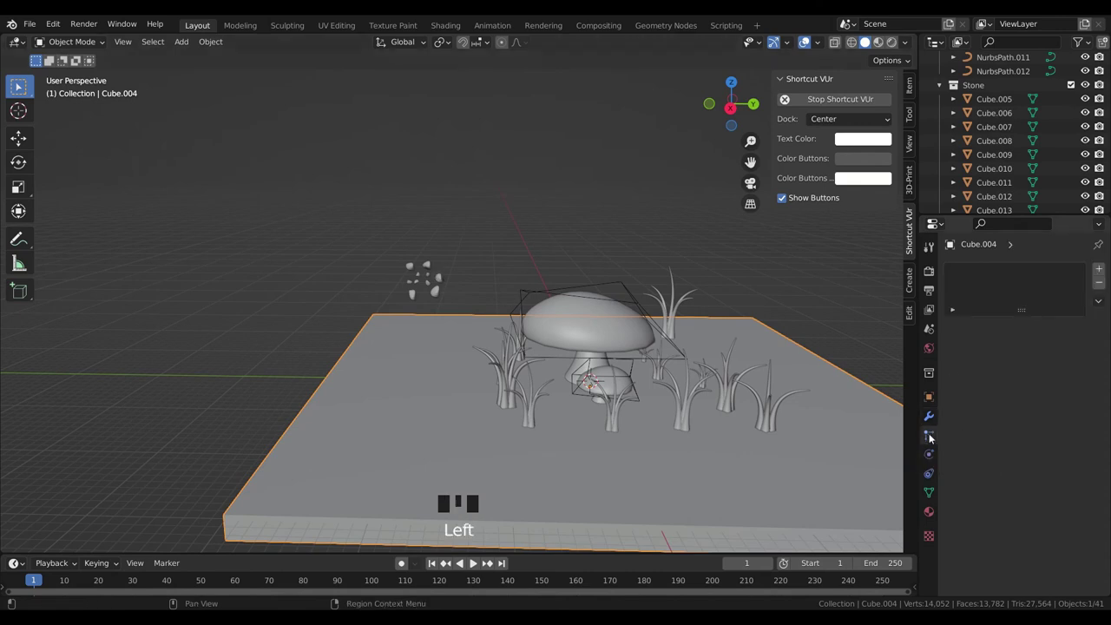
drag(1105, 270, 1053, 352)
click(1053, 352)
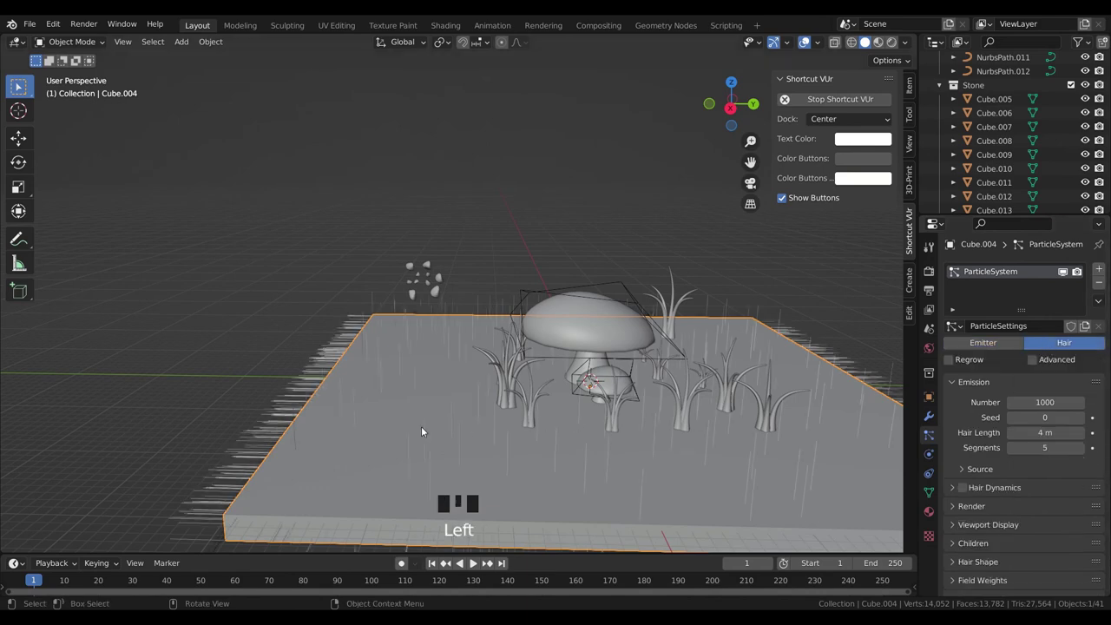
scroll(down, 3)
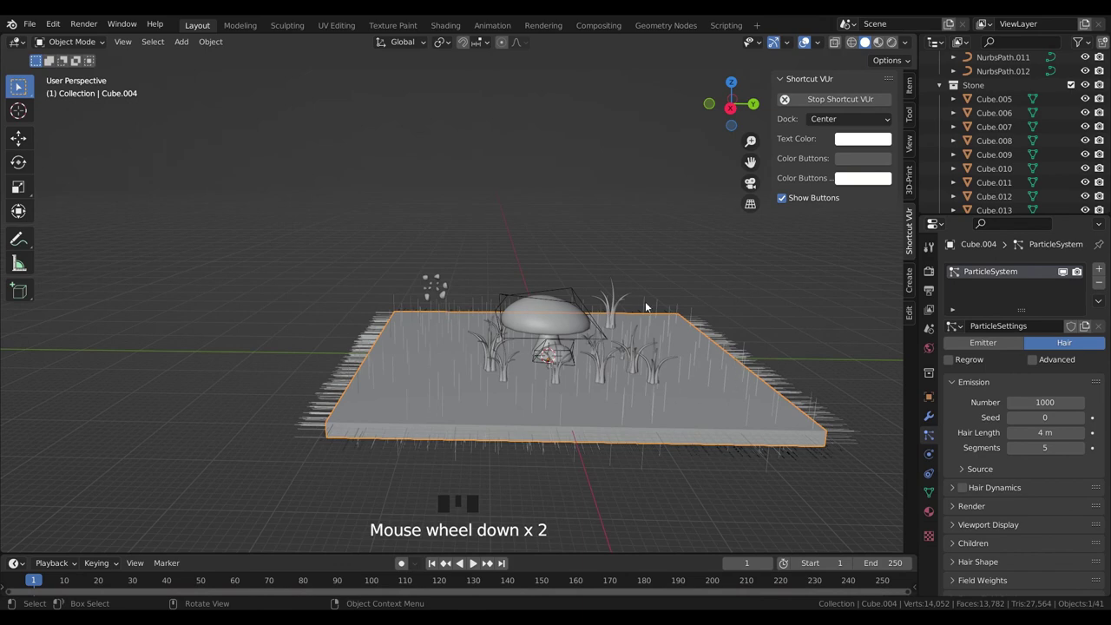
- Inspect the strands on the slab and bring up the Render As choices for the particles
drag(616, 355, 706, 308)
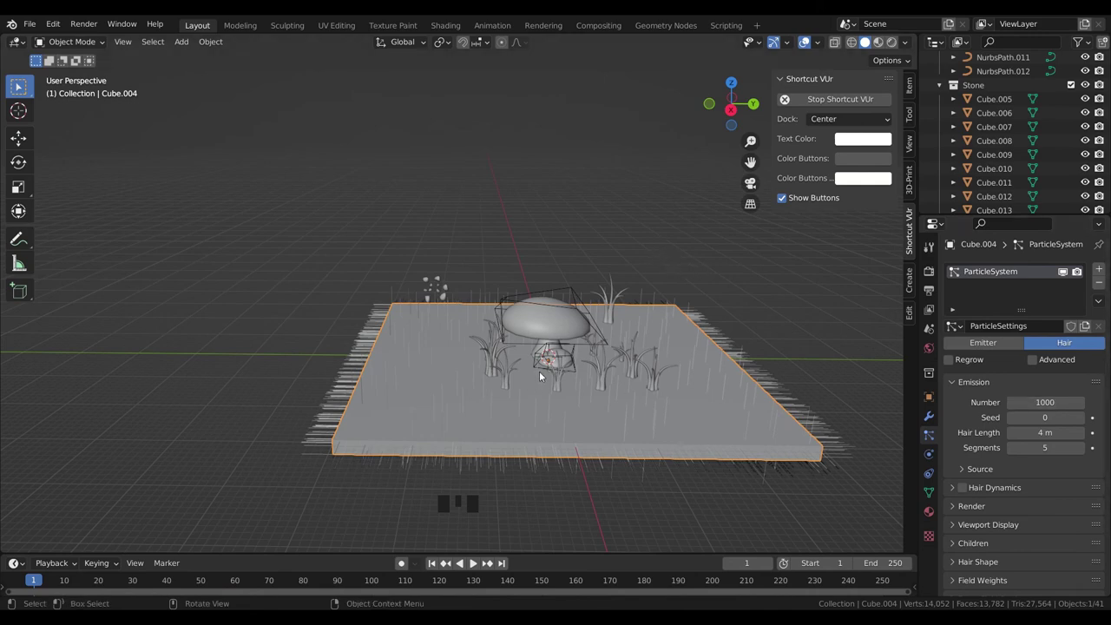
scroll(up, 3)
scroll(up, 3)
scroll(down, 3)
scroll(down, 3)
scroll(down, 3)
scroll(down, 3)
drag(959, 444, 1022, 501)
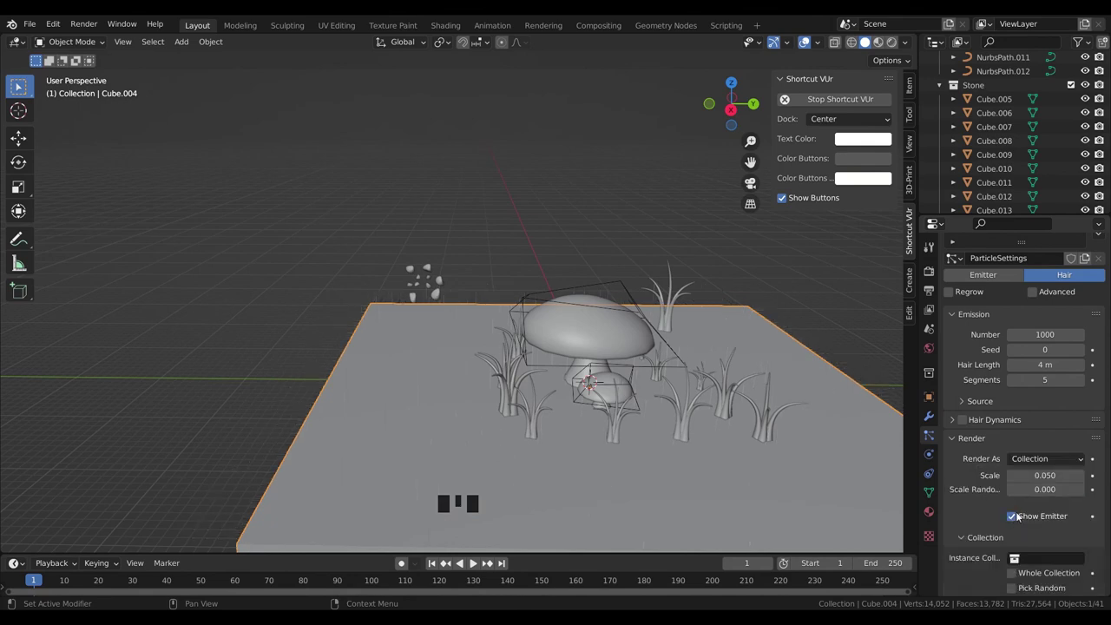
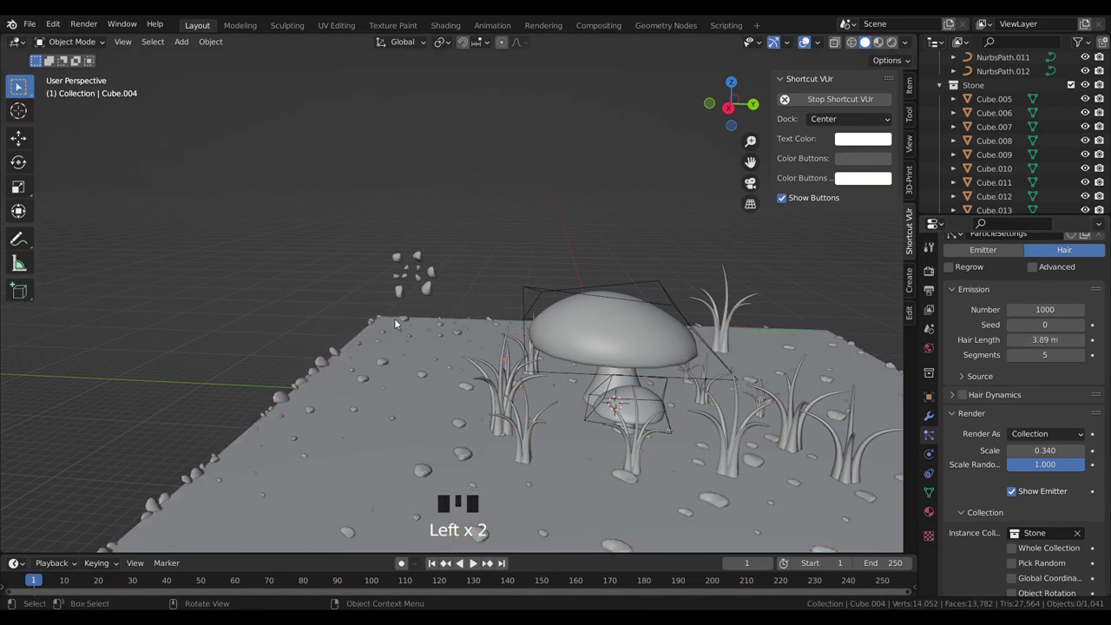
- Enable Object Scale so the scattered Stone instances use each stone's own size
scroll(down, 3)
click(1009, 469)
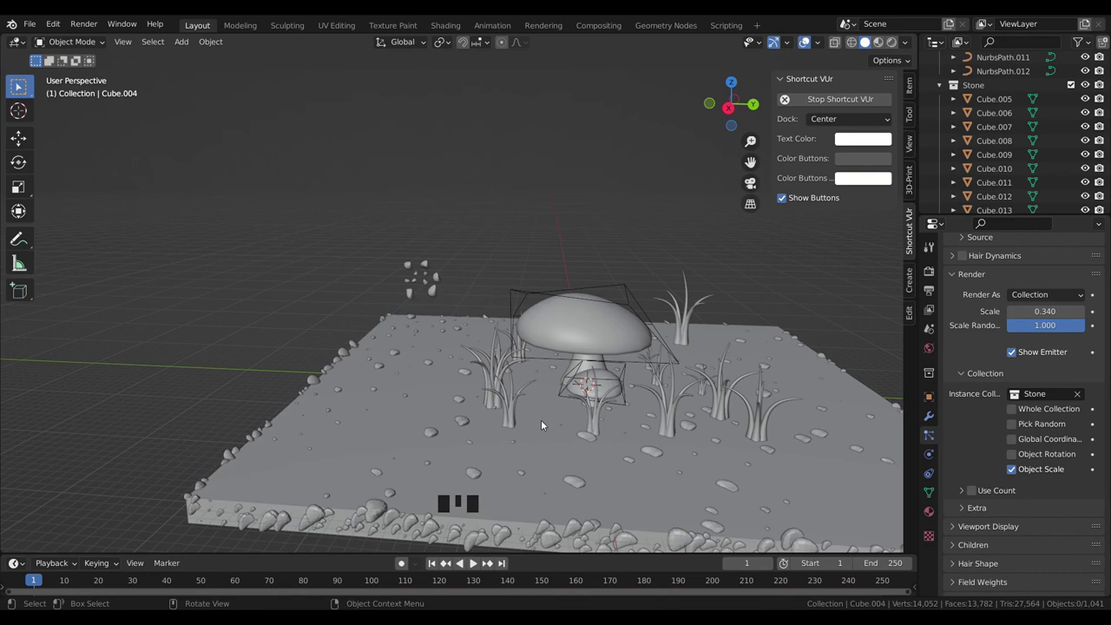
scroll(up, 3)
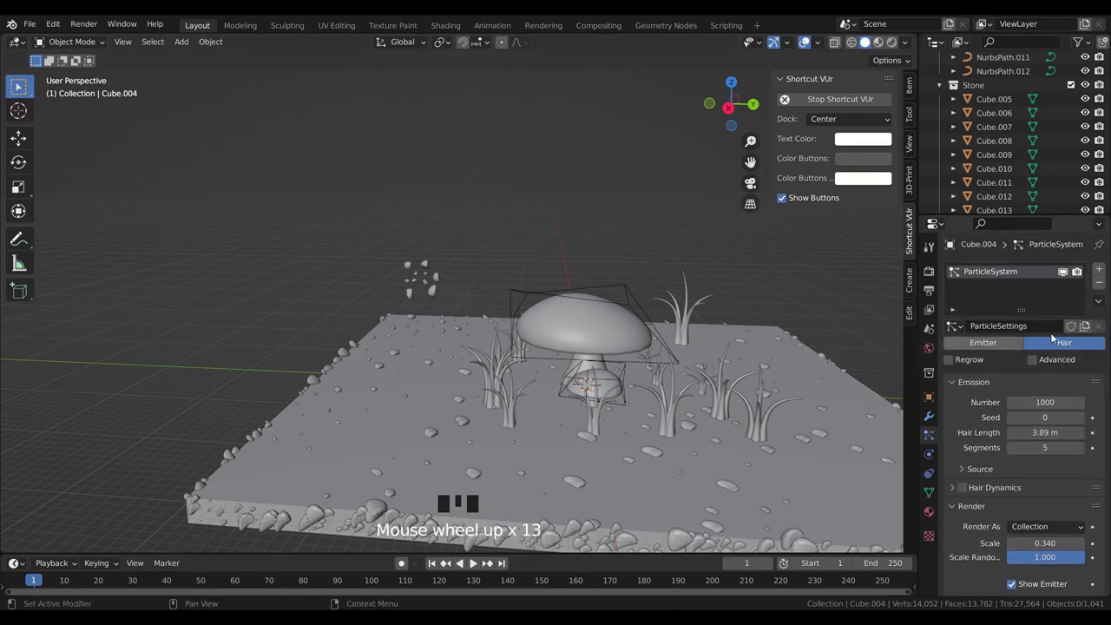
click(1104, 329)
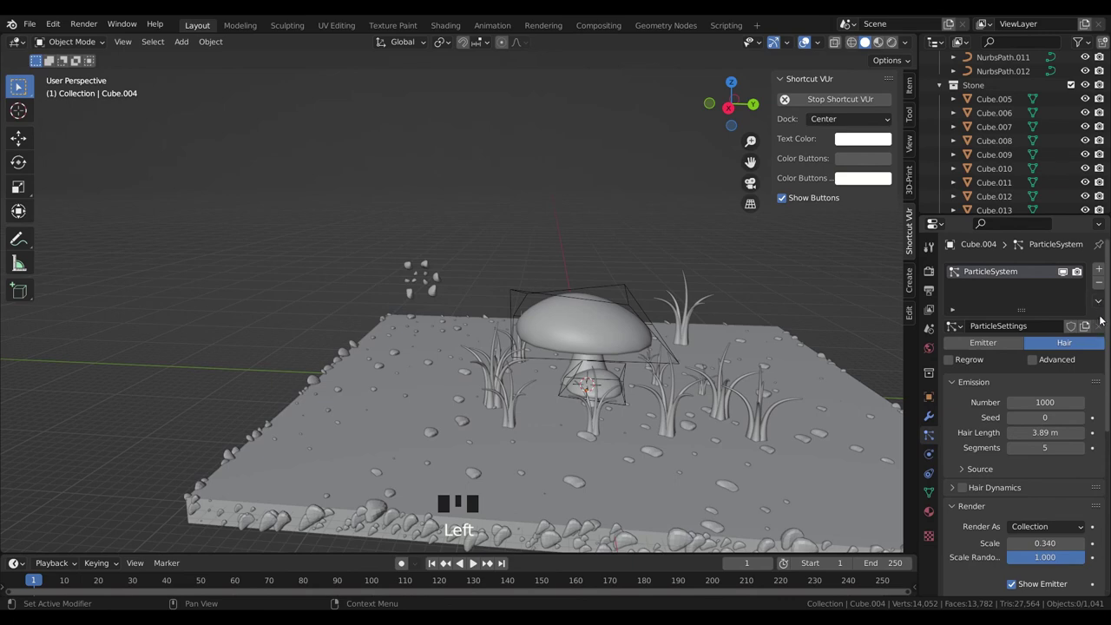
- Remove the slab's particle system and select all the Stone pieces in the Outliner
click(1106, 330)
drag(1103, 292, 413, 364)
scroll(up, 3)
- Rotate the selected stones to a new angle, then move a single stone down onto the slab
drag(375, 246, 405, 266)
drag(474, 304, 503, 359)
key(r)
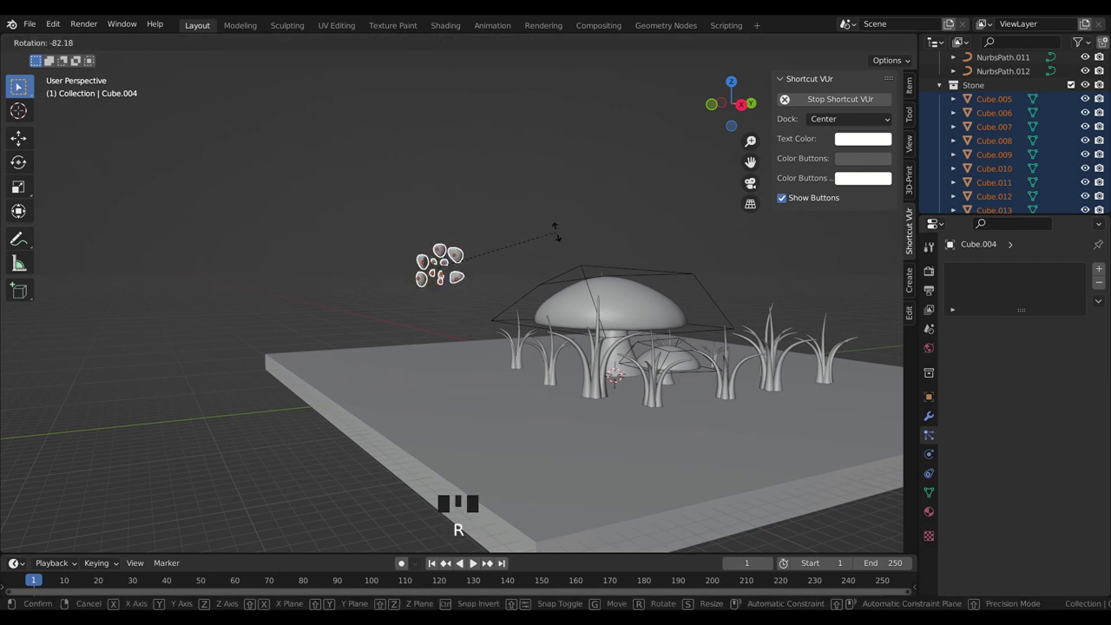
drag(476, 312, 444, 273)
click(444, 274)
key(g)
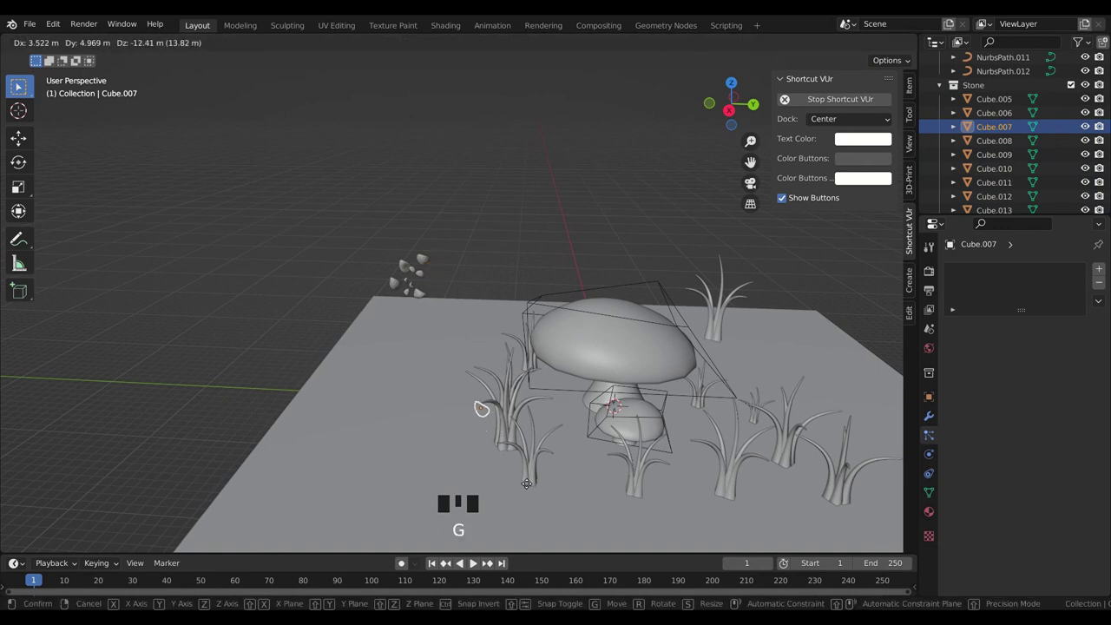
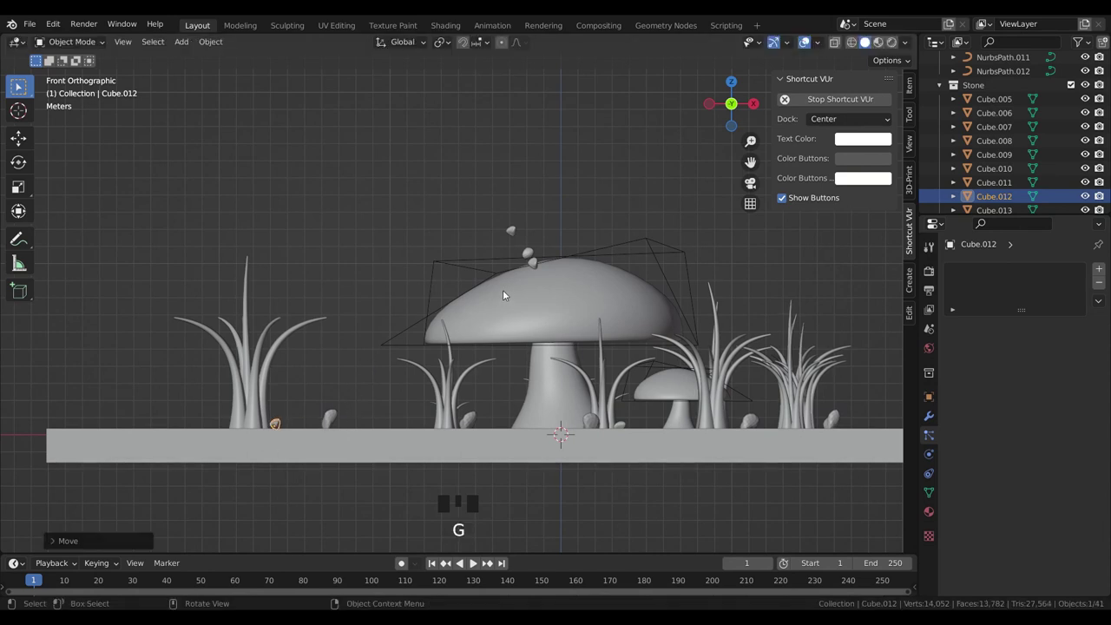
- Move the remaining floating stones down onto the slab, one above the mushroom and one at the right
click(523, 232)
key(g)
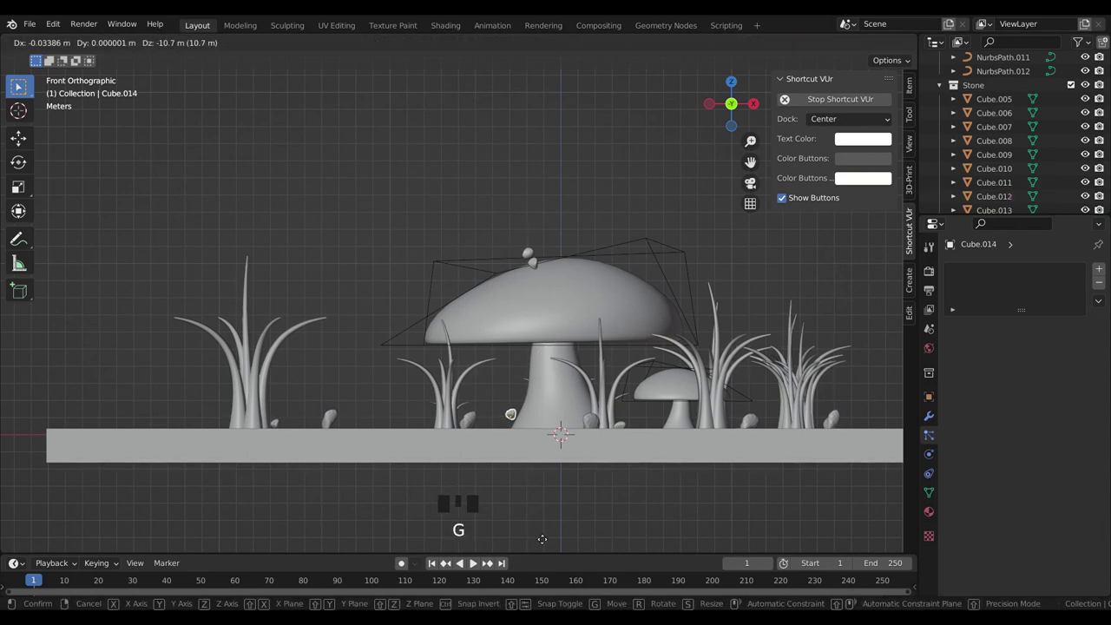
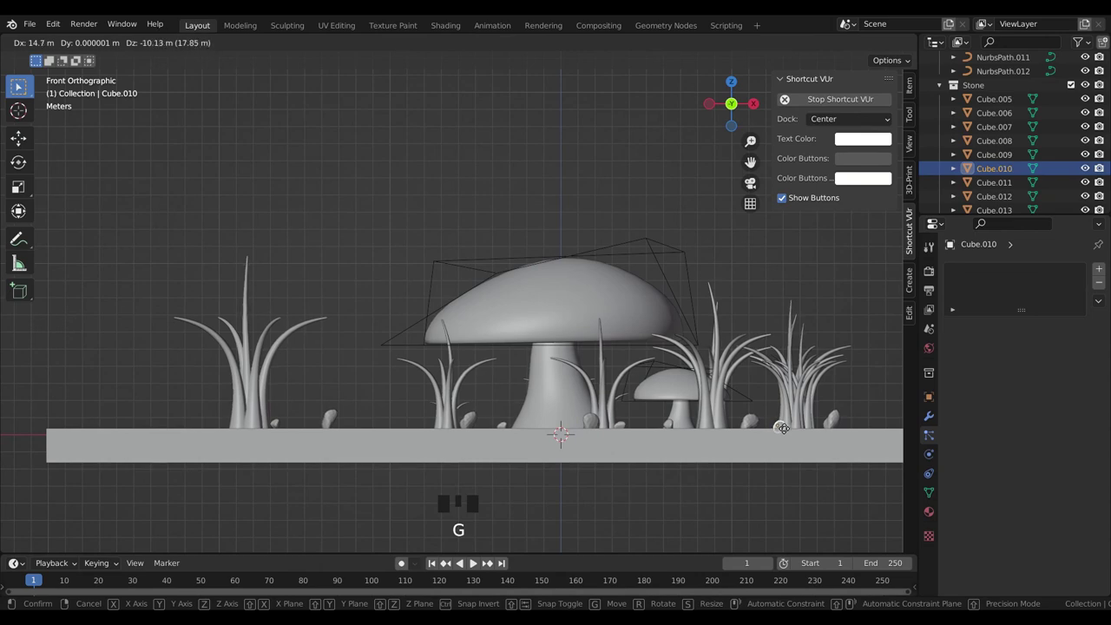
drag(854, 423, 698, 410)
scroll(down, 3)
scroll(up, 3)
drag(573, 461, 372, 396)
- Select a group of five stones resting on the ground and return to a perspective view of the scene
click(371, 397)
click(383, 392)
click(421, 419)
click(395, 351)
click(385, 416)
drag(370, 385, 462, 445)
scroll(down, 3)
drag(471, 379, 487, 395)
- Select several stones near the mushrooms to copy among the grass clumps
click(527, 378)
click(436, 424)
click(435, 424)
drag(564, 403, 464, 367)
- Duplicate the stones with Shift+D and rotate each copy into place on the slab
key(shift+d)
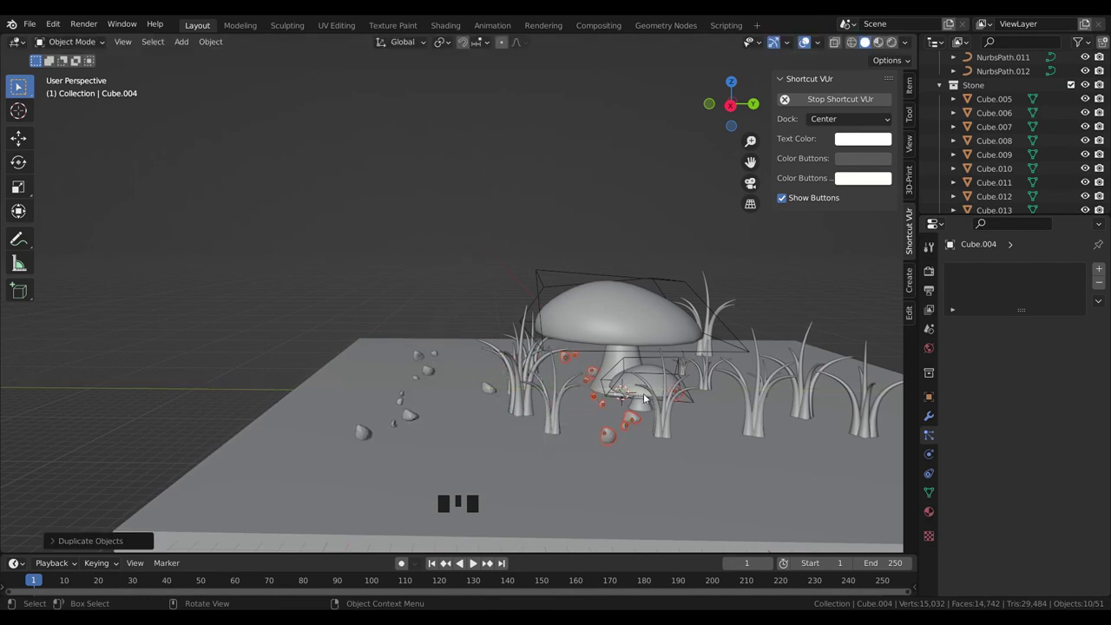
key(shift+d)
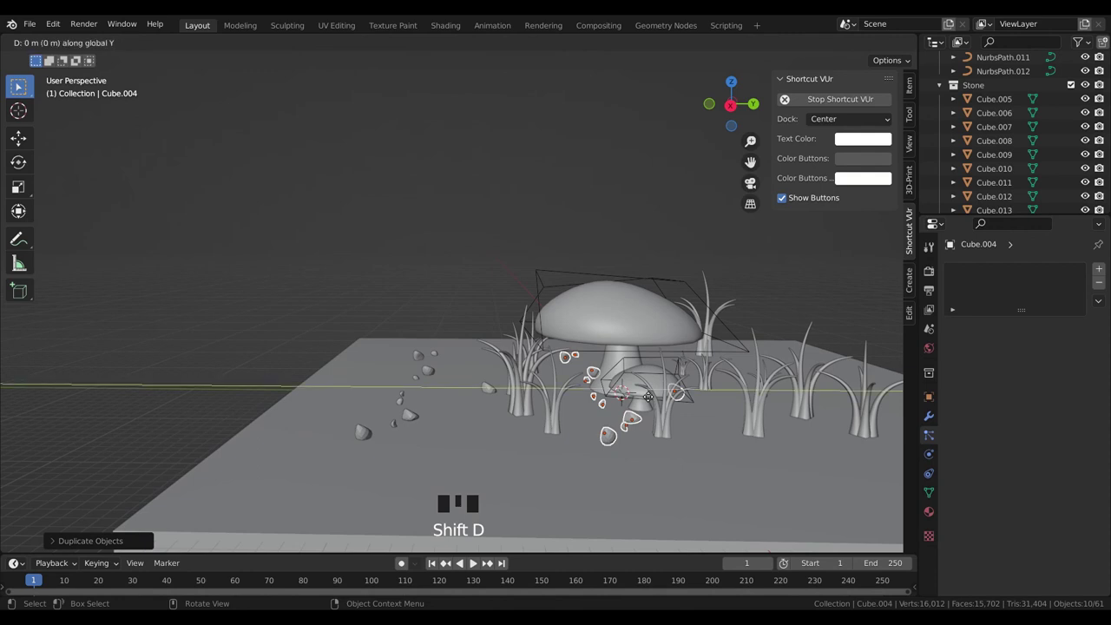
key(r)
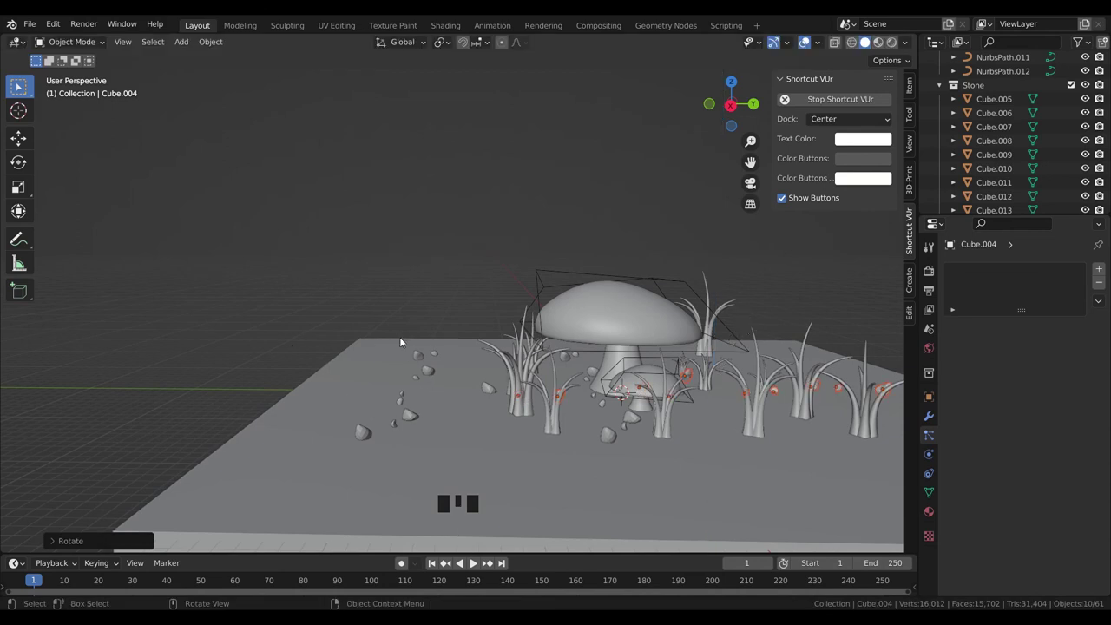
key(shift+d)
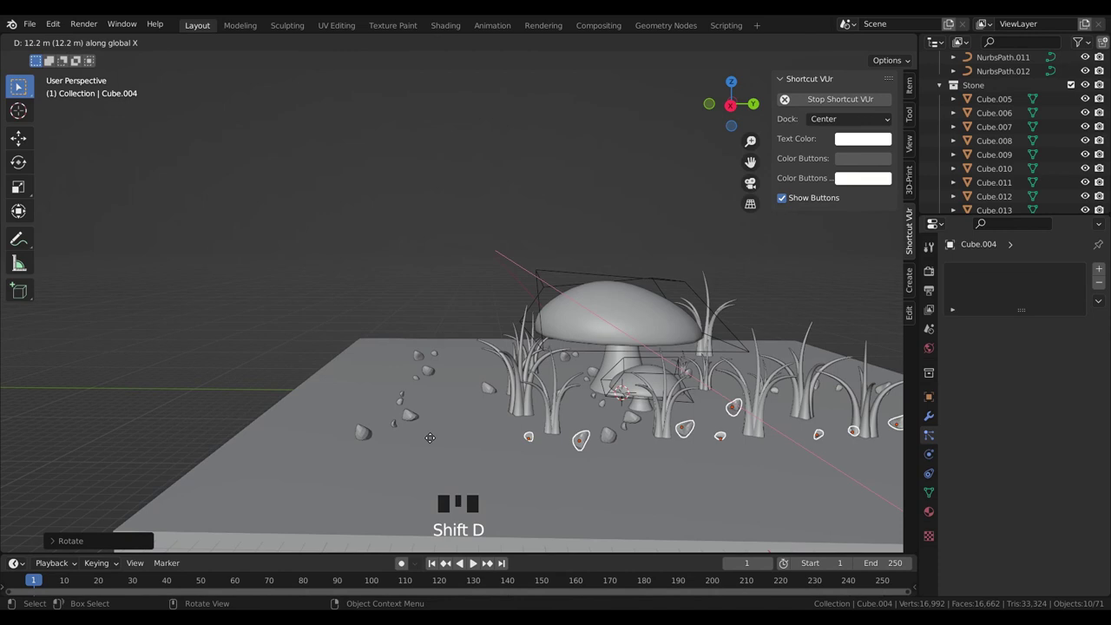
key(r)
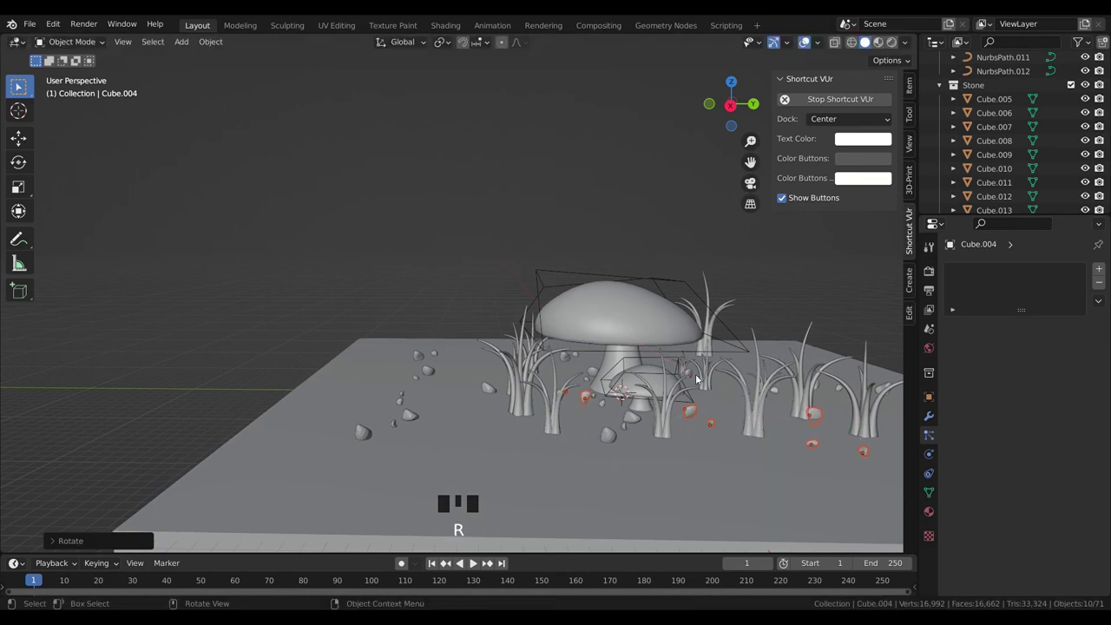
- Make one more rotated stone copy, deselect everything and view the whole slab
key(shift+d)
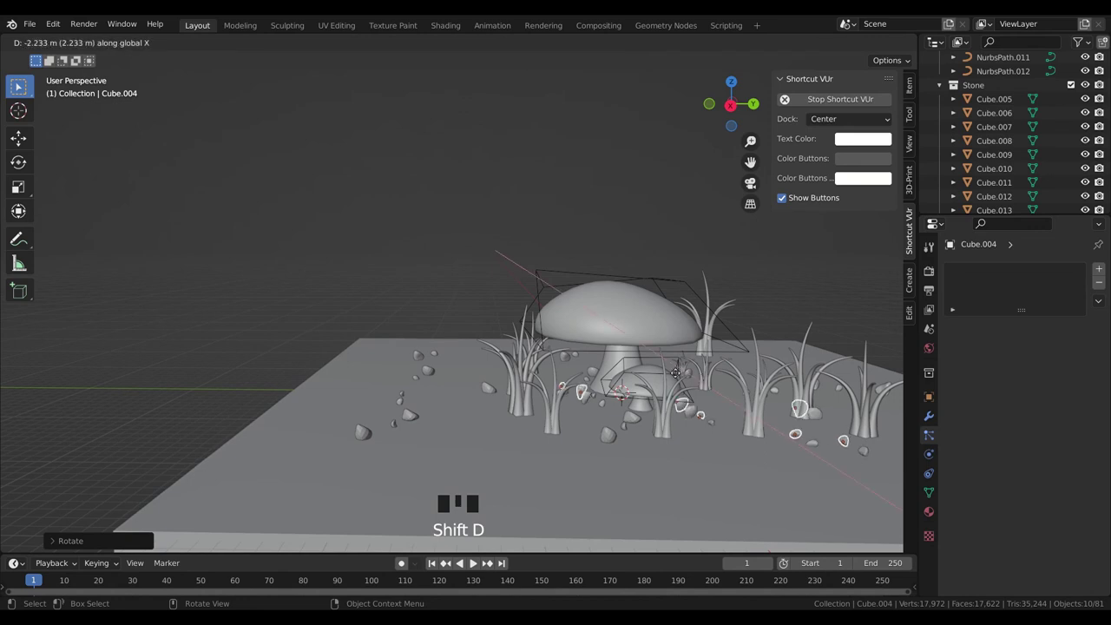
key(r)
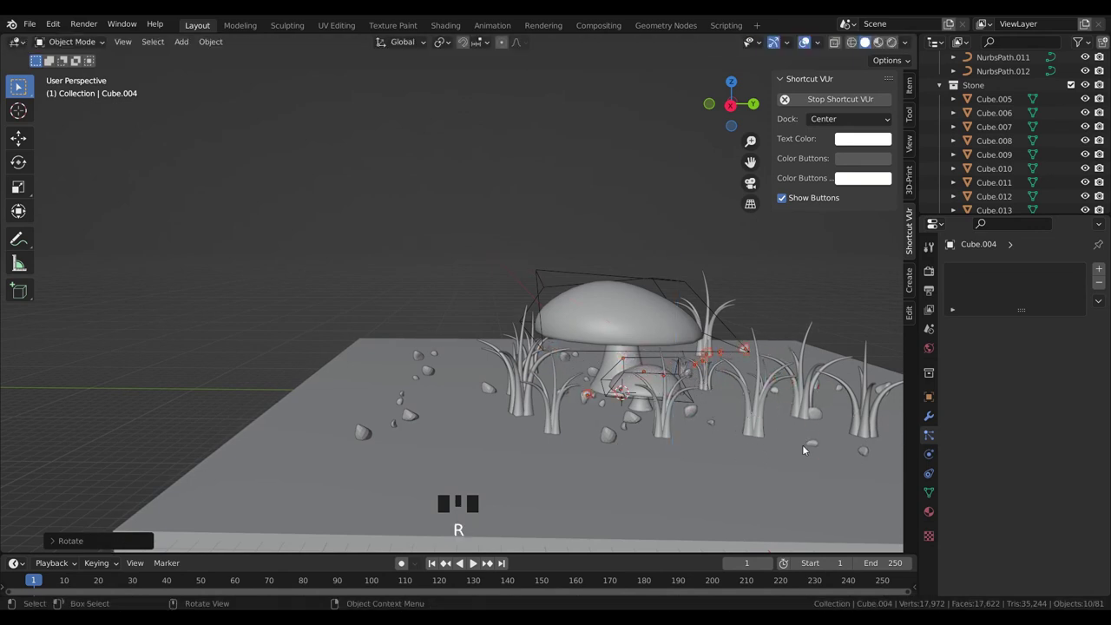
click(453, 302)
drag(514, 299, 446, 293)
scroll(down, 3)
drag(674, 398, 708, 406)
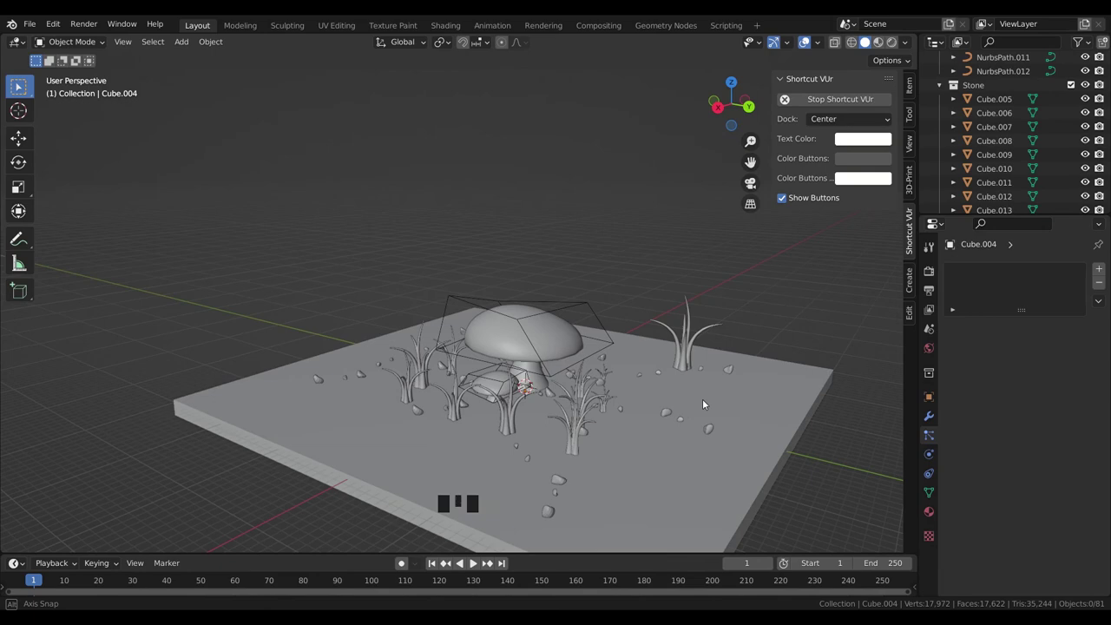
- Orbit and zoom to frame the mushroom scene from a low front angle
scroll(up, 3)
drag(727, 384, 643, 362)
scroll(down, 3)
scroll(down, 3)
drag(701, 324, 537, 338)
scroll(up, 3)
drag(572, 337, 540, 338)
- Bring in the green-gold 3D Bengali title text upright above the mushroom and save the file
key(ctrl+s)
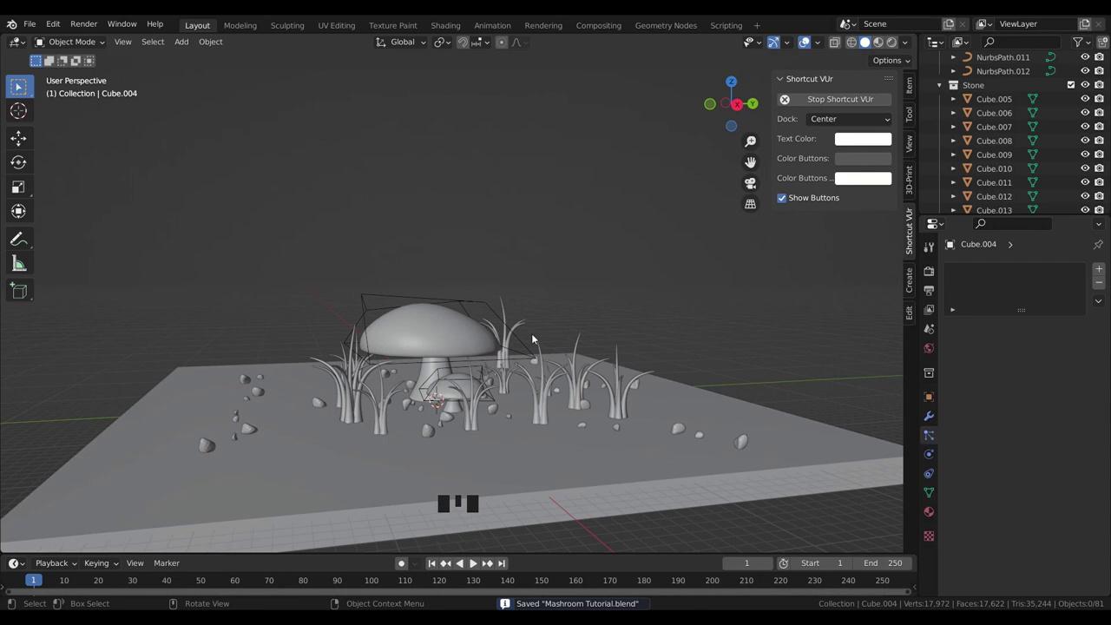
drag(663, 297, 655, 285)
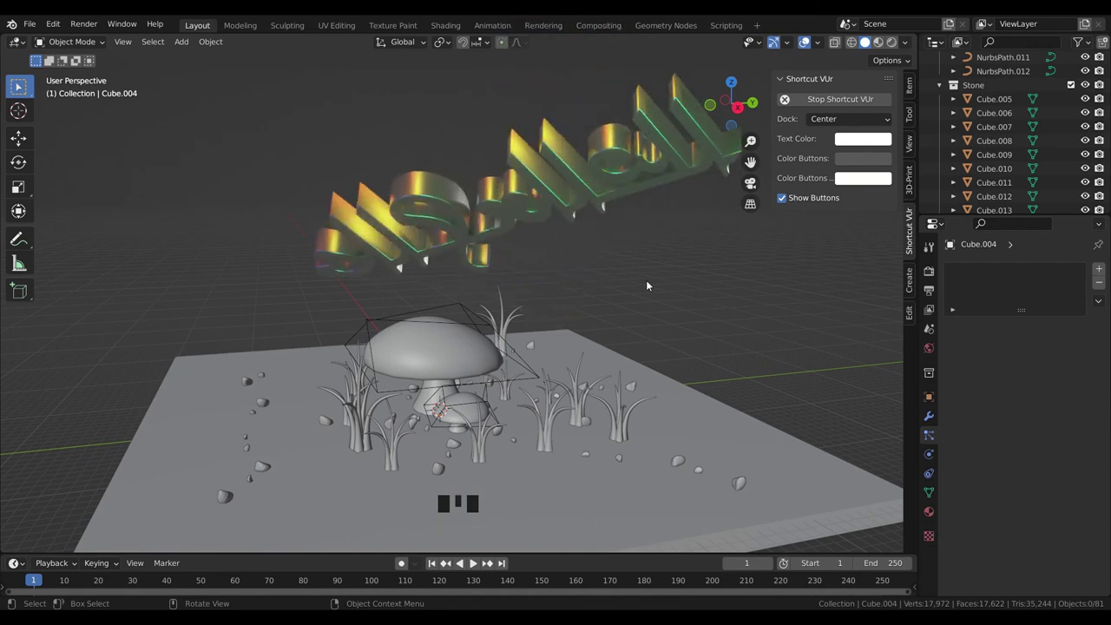
key(ctrl+s)
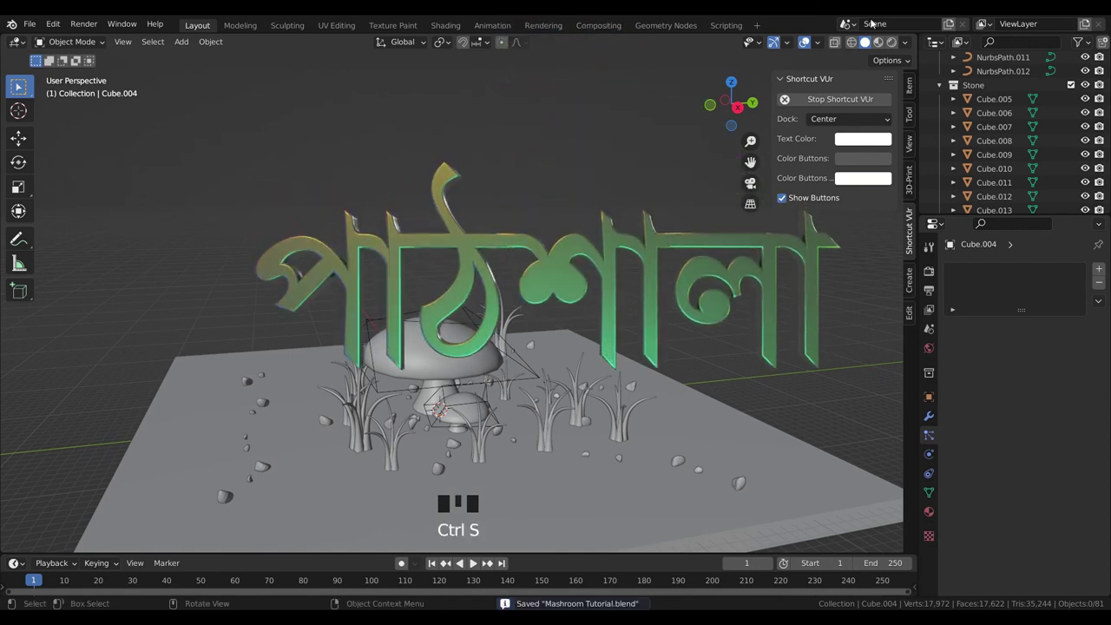